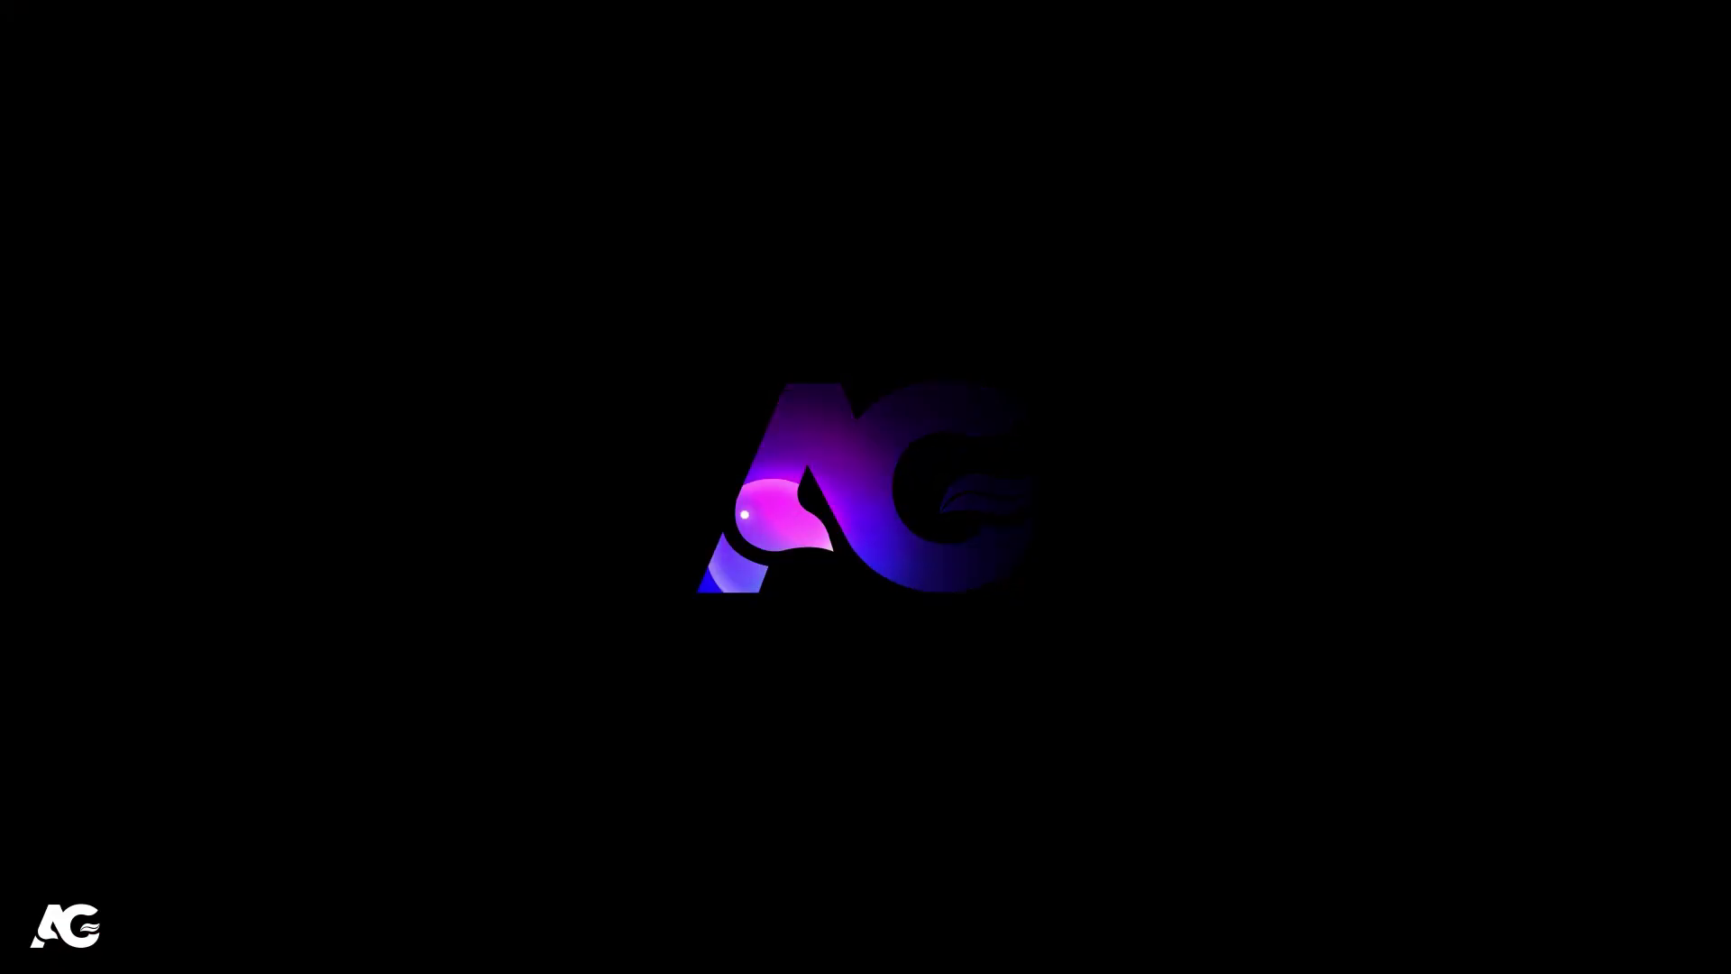
# Start a new composition so its Composition Settings dialog appears
pyautogui.click(800, 758)
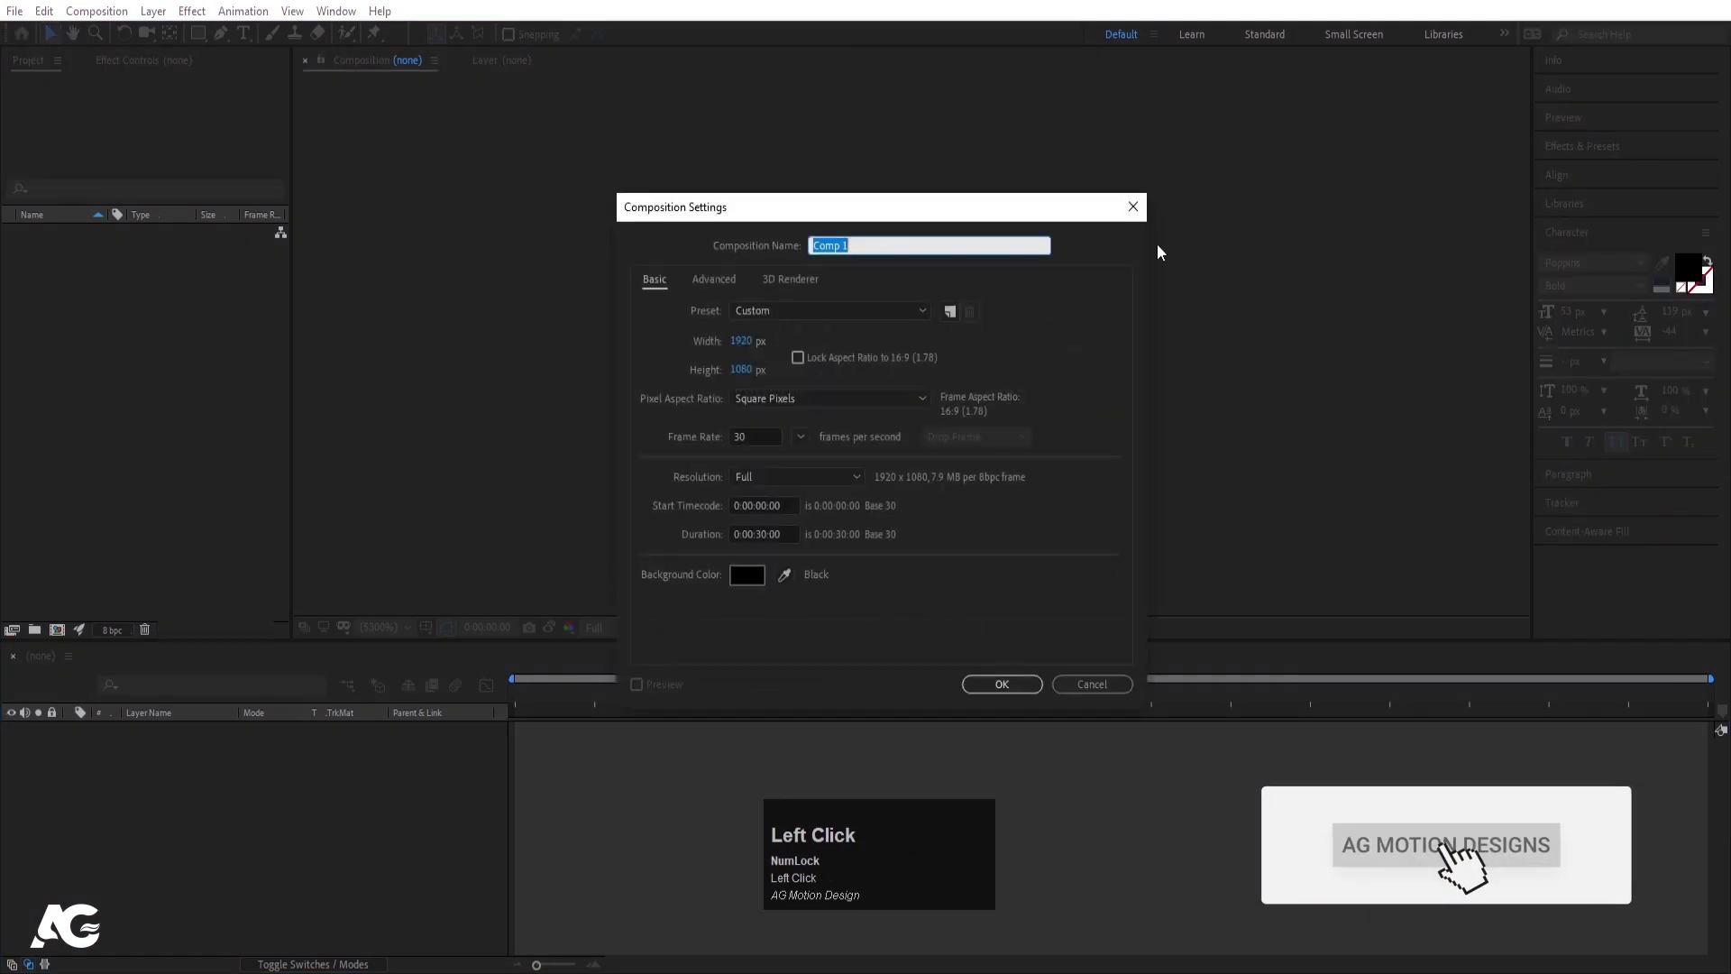
# Name the composition Main Animation, set duration 0:00:10:00 and confirm
pyautogui.write('ain')
pyautogui.press('space')
pyautogui.write('nimation')
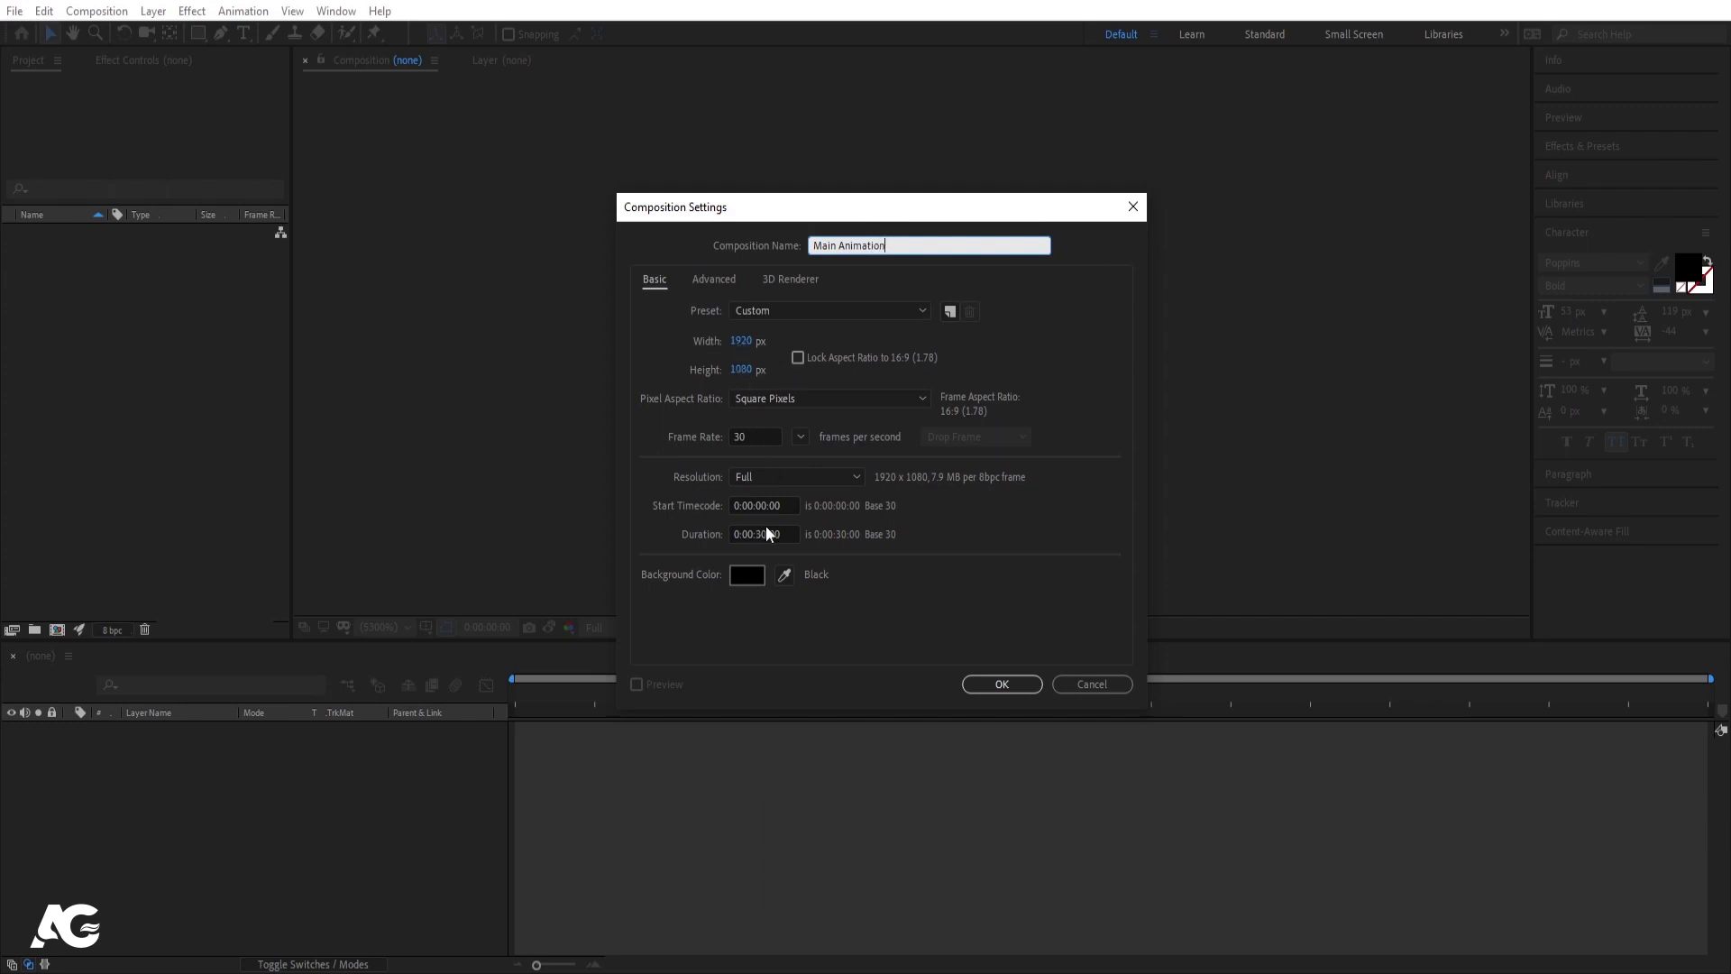
pyautogui.click(770, 526)
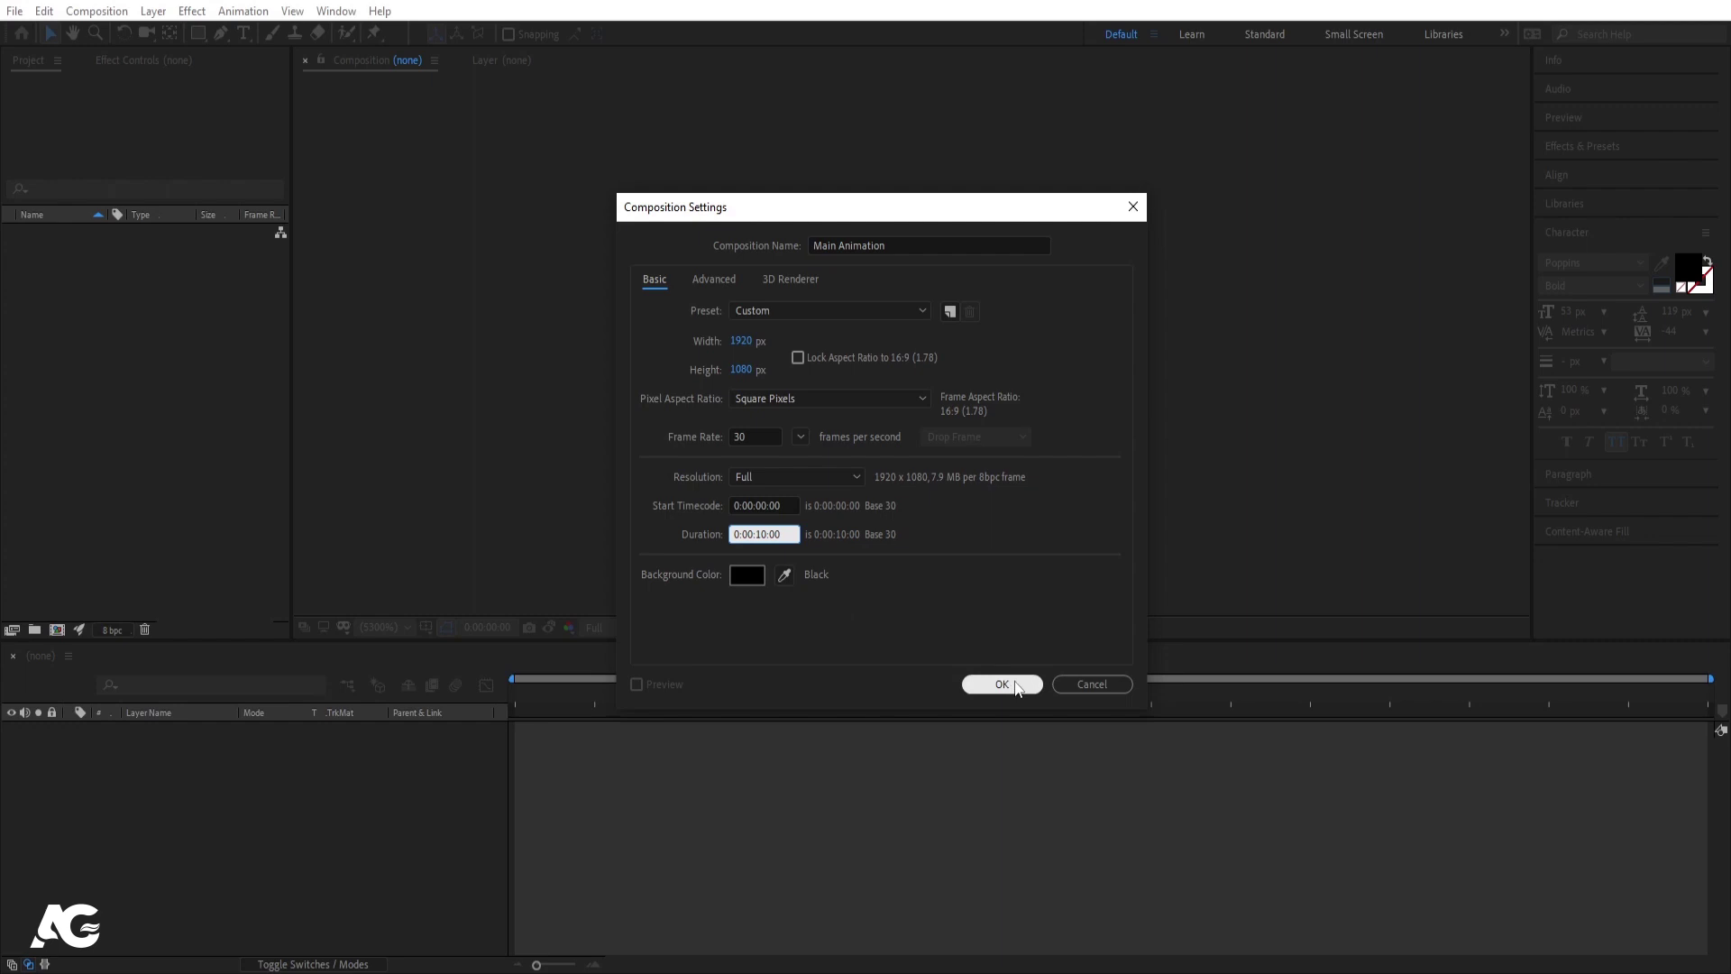
pyautogui.click(1019, 689)
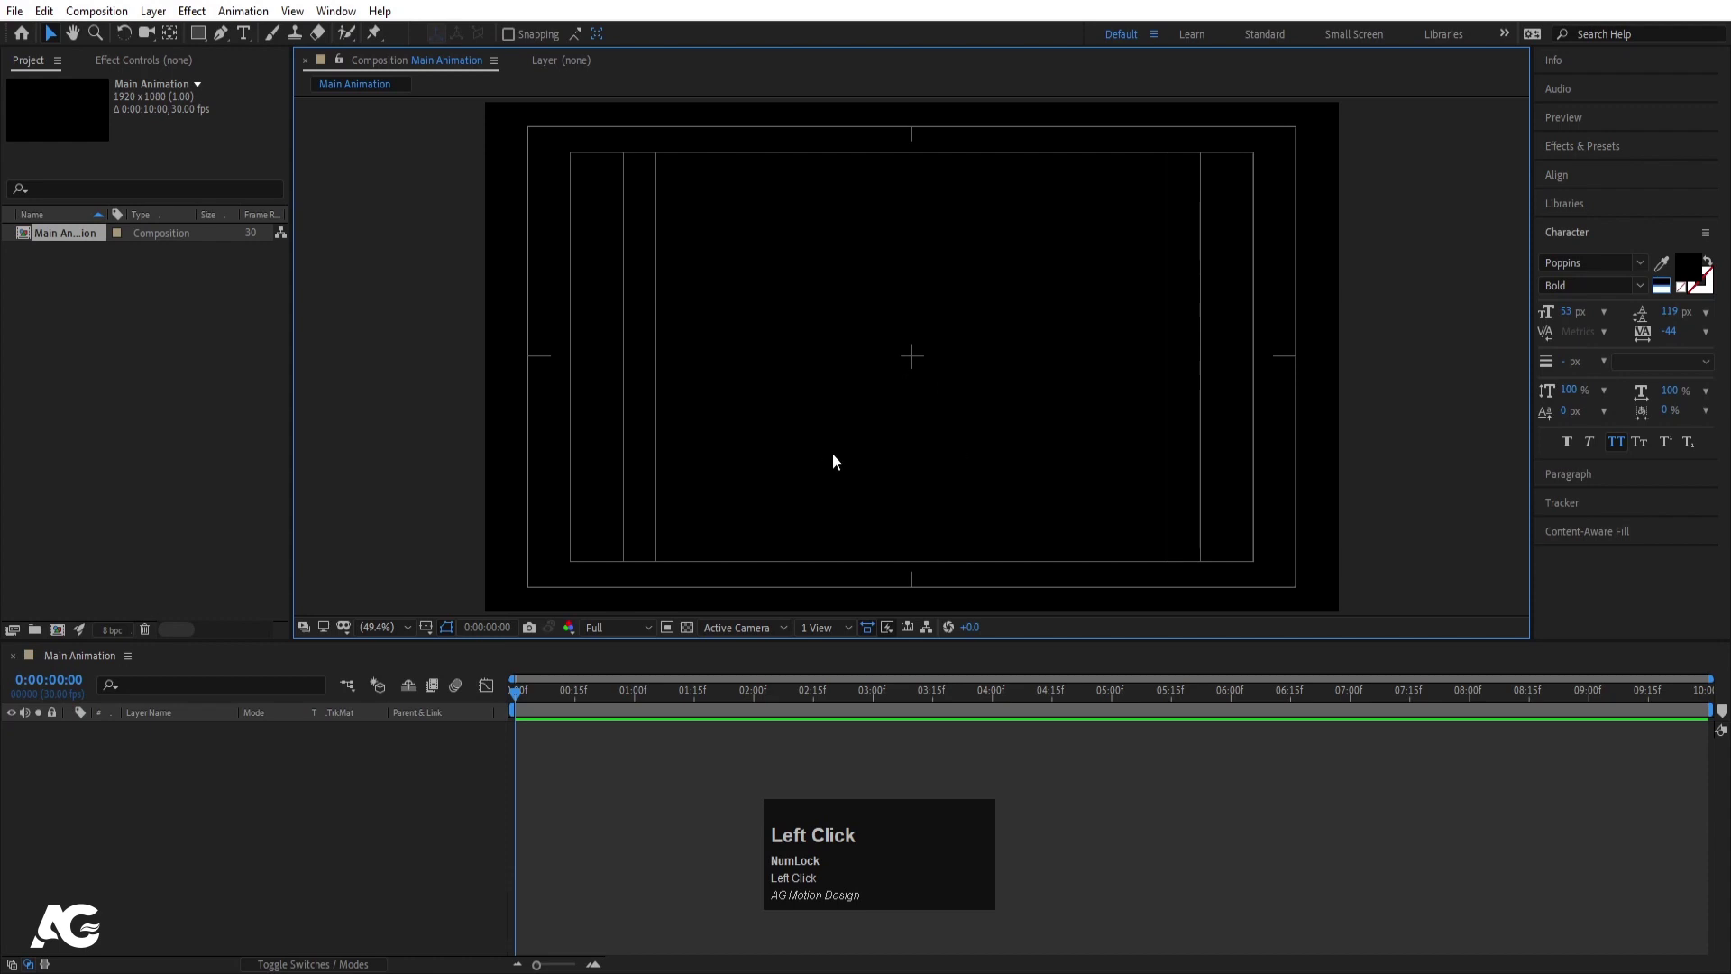
# Choose the Oswald font in Character settings and centre-align paragraphs
pyautogui.doubleClick(245, 41)
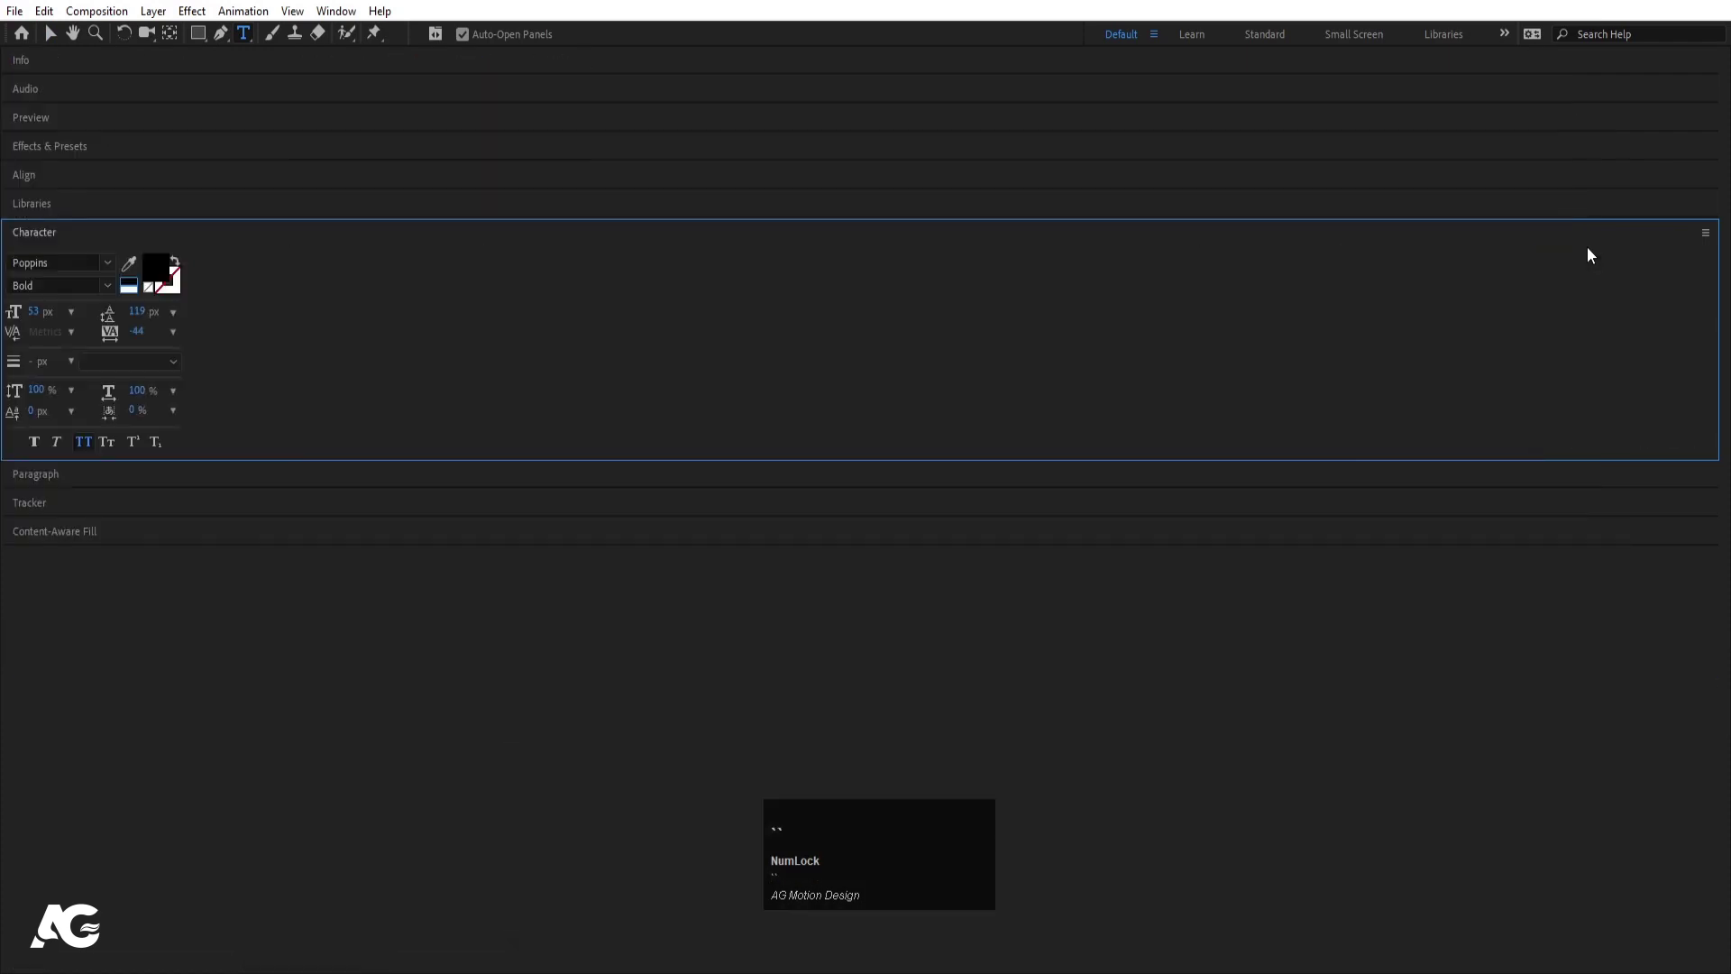
pyautogui.click(1615, 242)
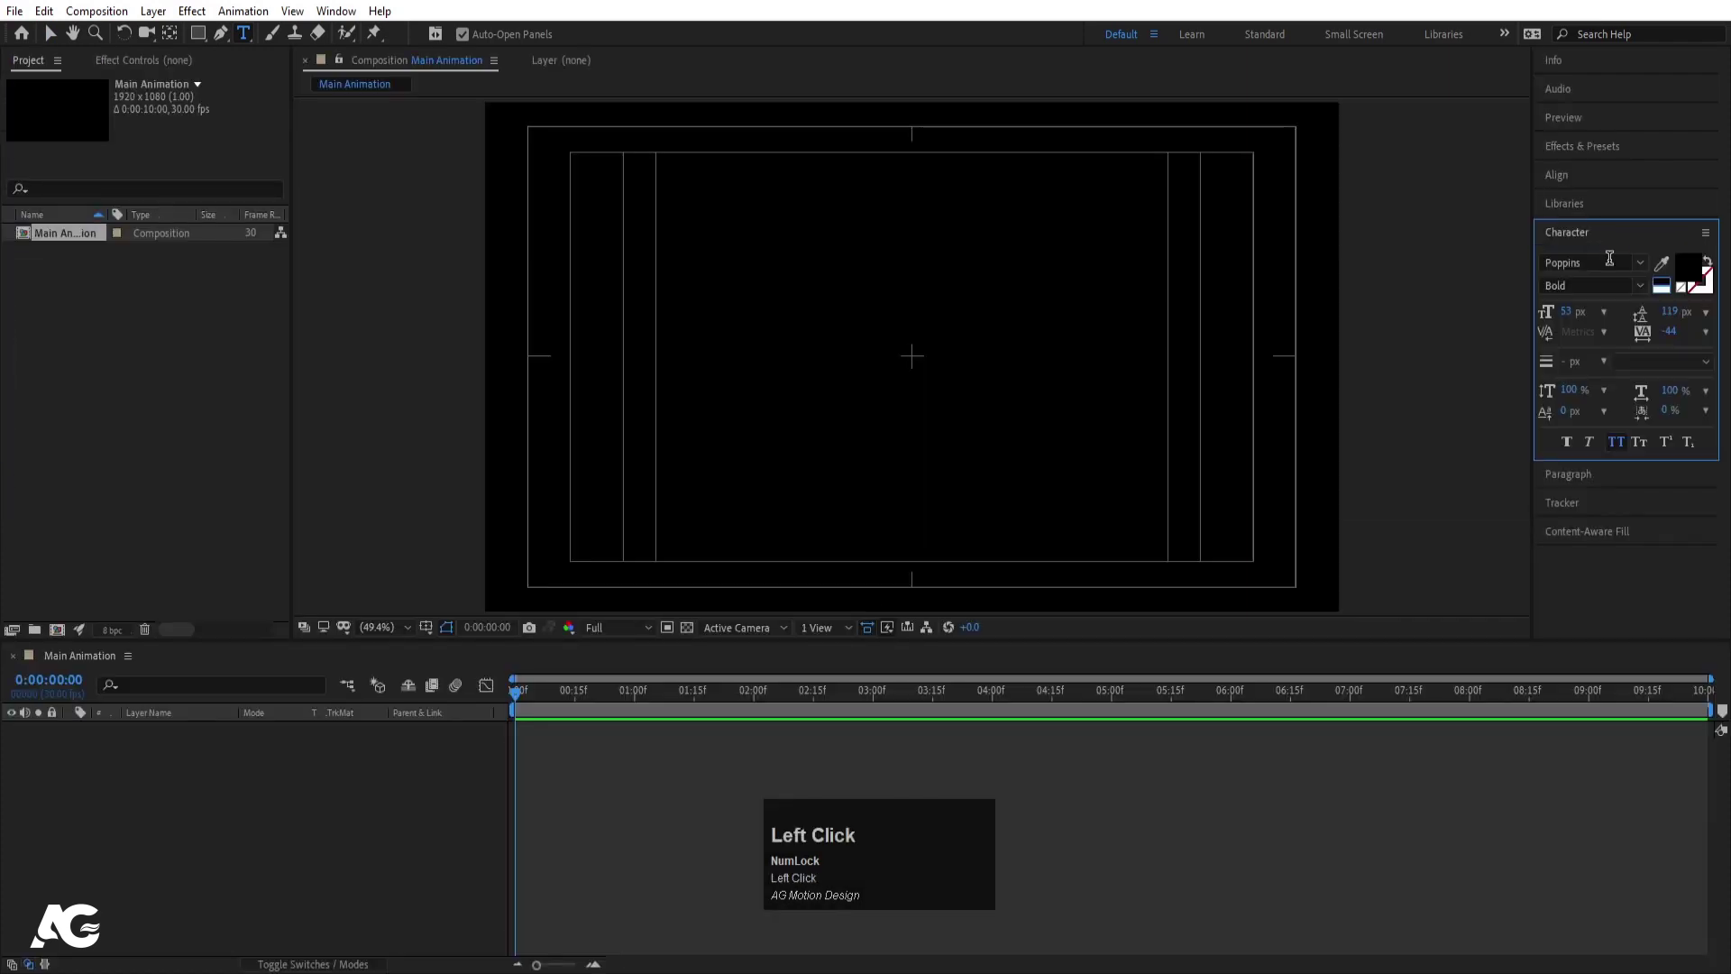
pyautogui.write('osw')
pyautogui.click(1603, 386)
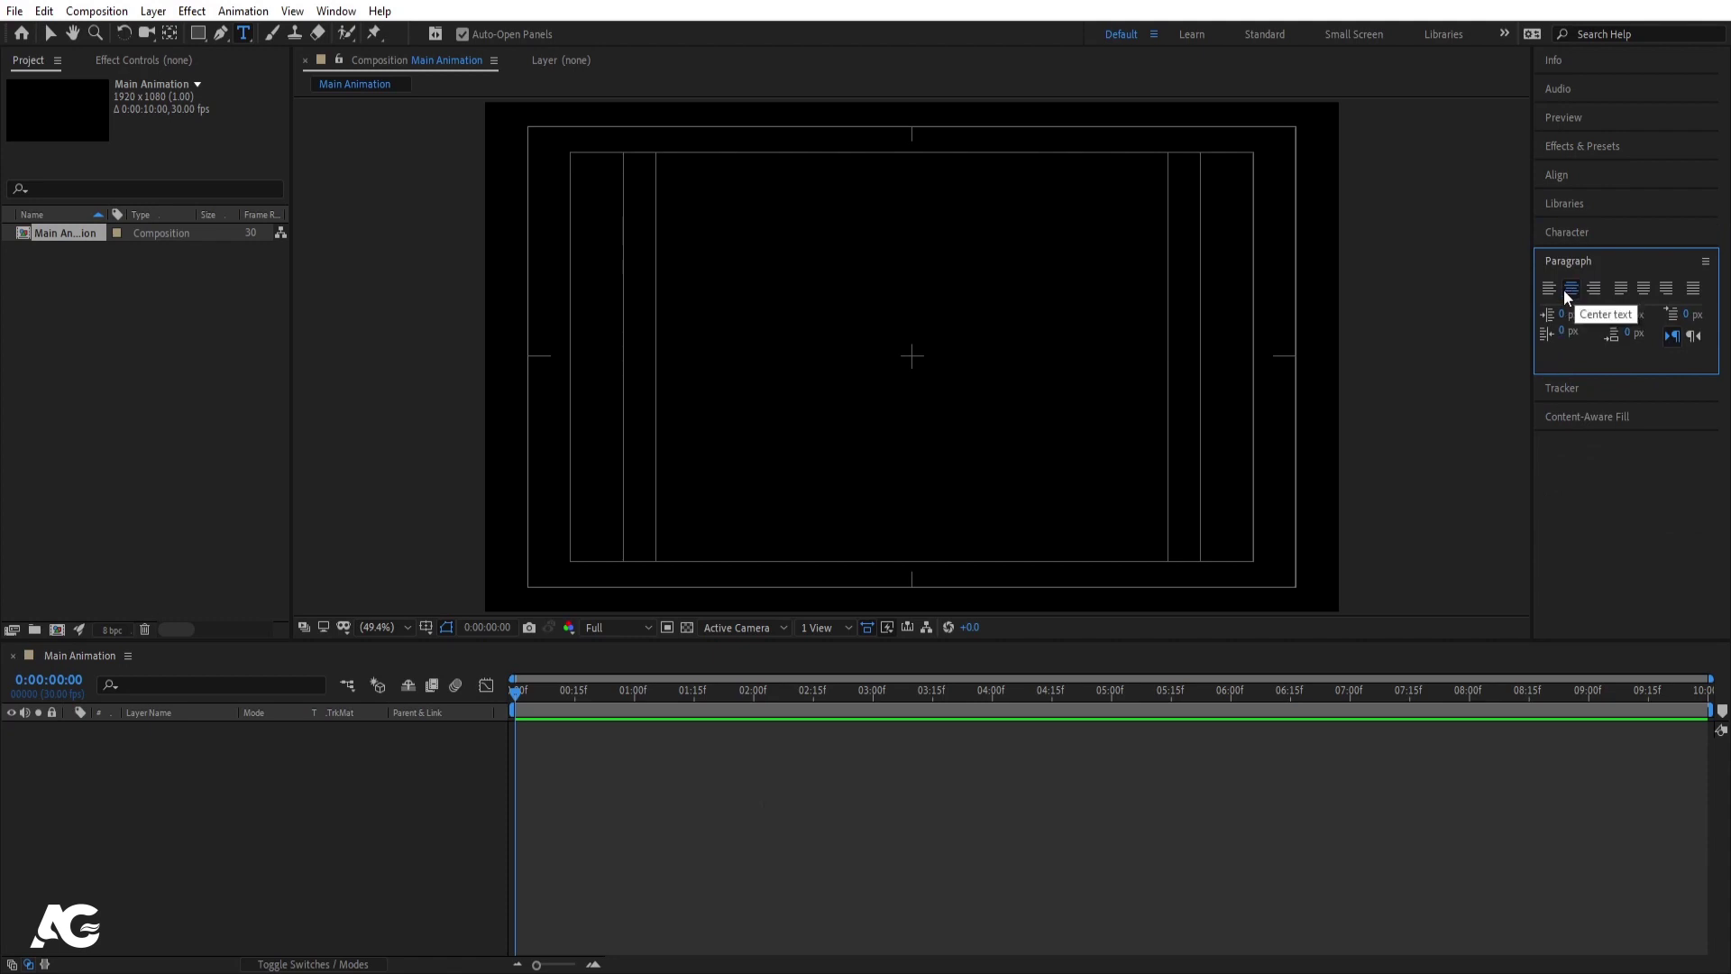
pyautogui.press('-')
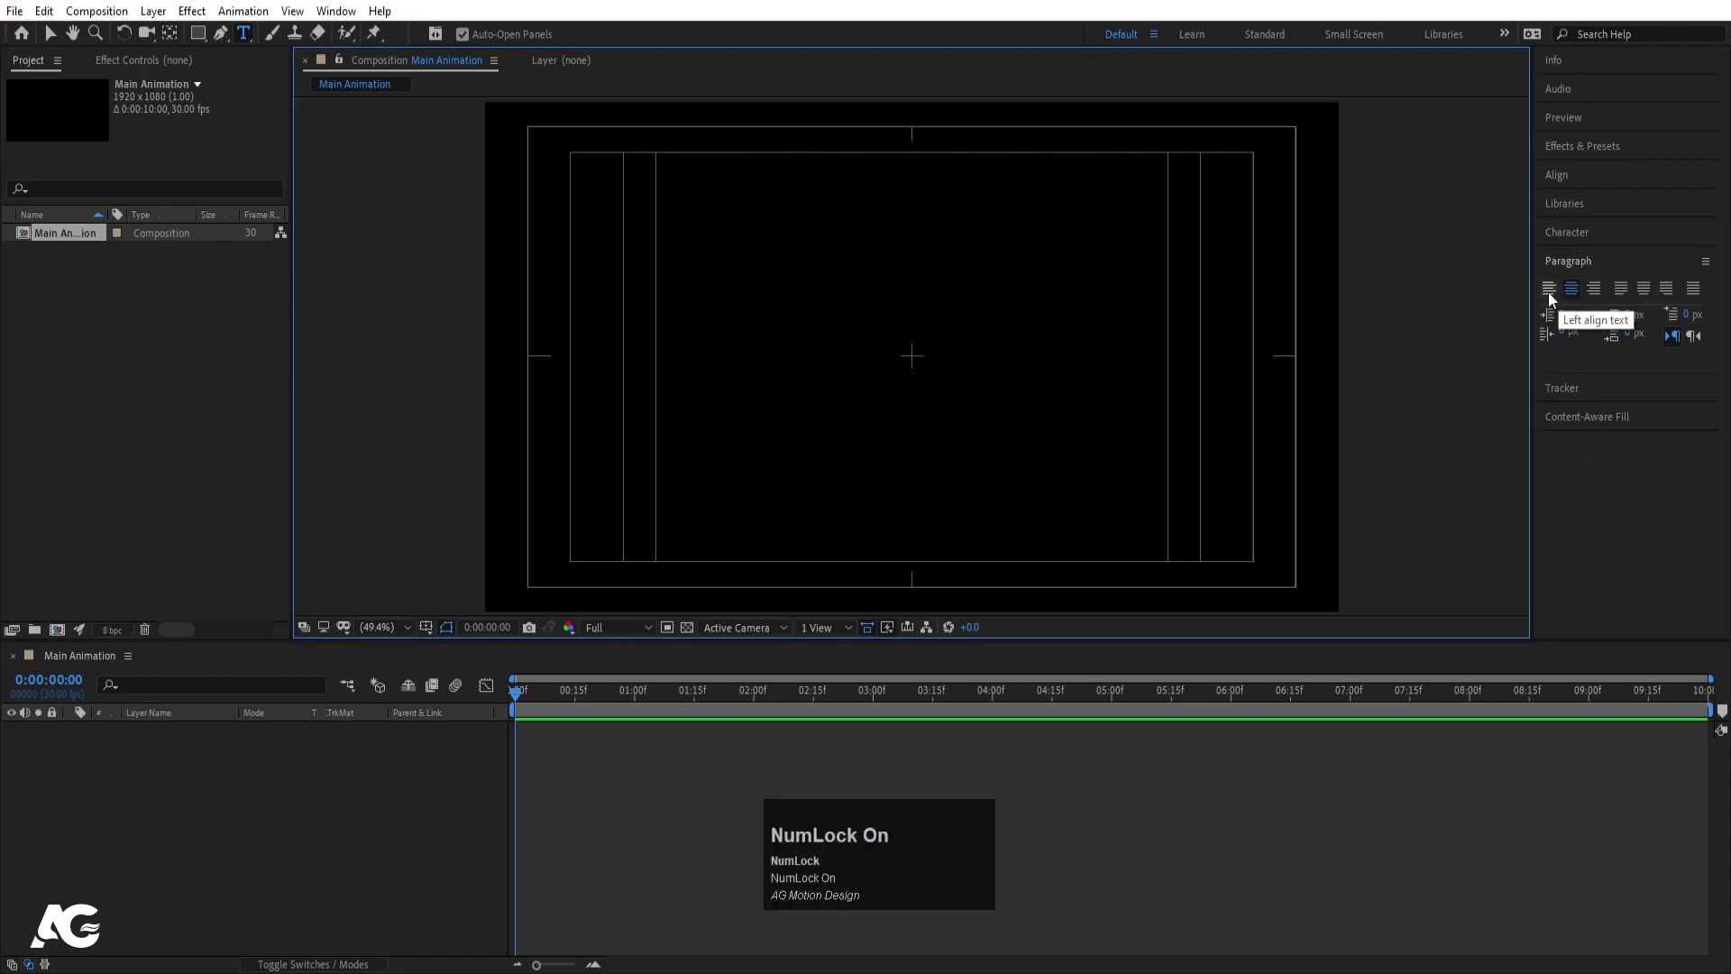
pyautogui.click(1555, 300)
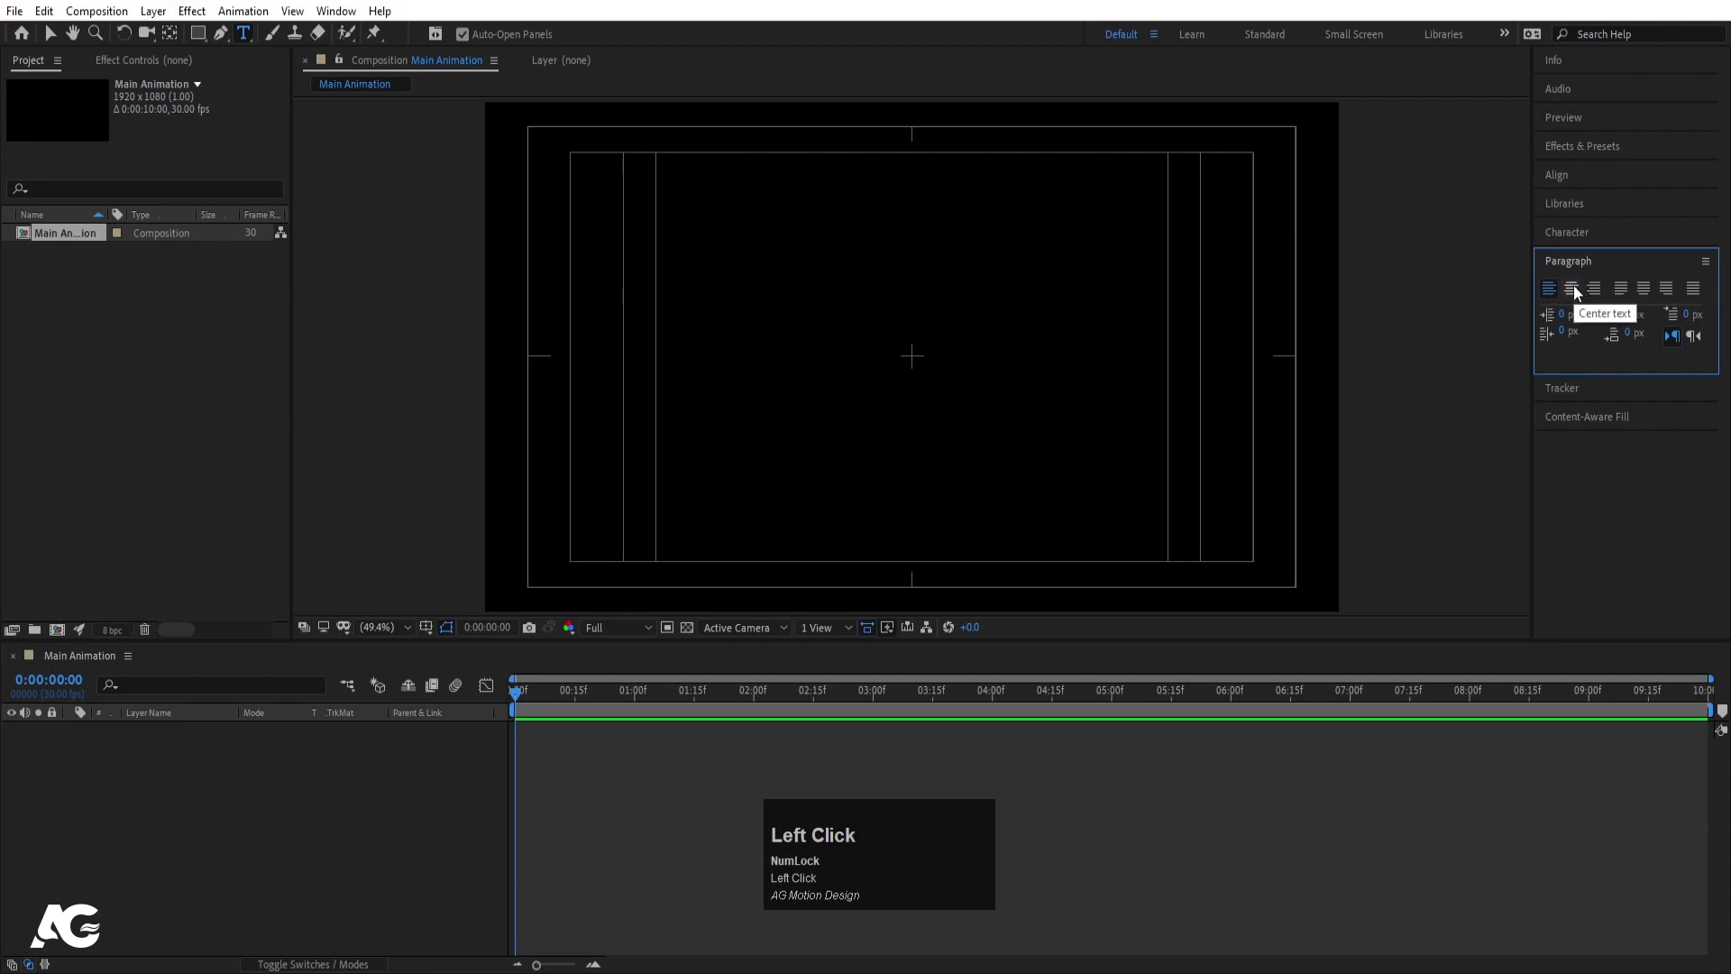
# Add a white MOTION text layer, enlarge it and centre it in the composition
pyautogui.click(1580, 294)
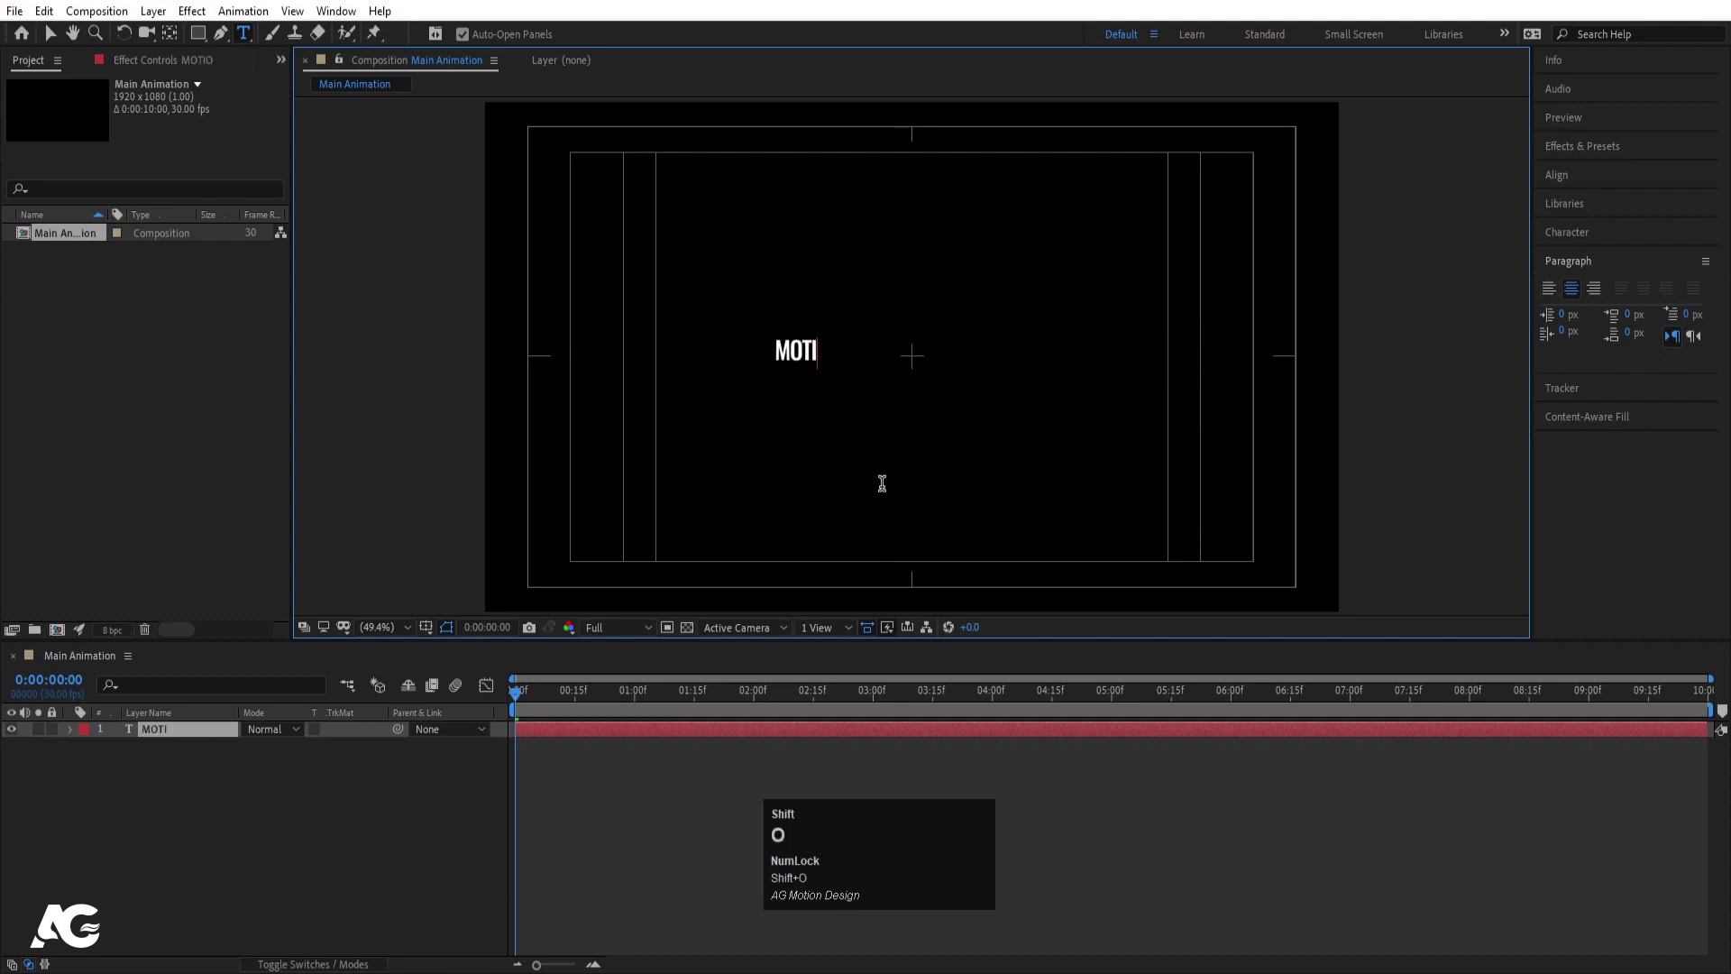
pyautogui.click(174, 787)
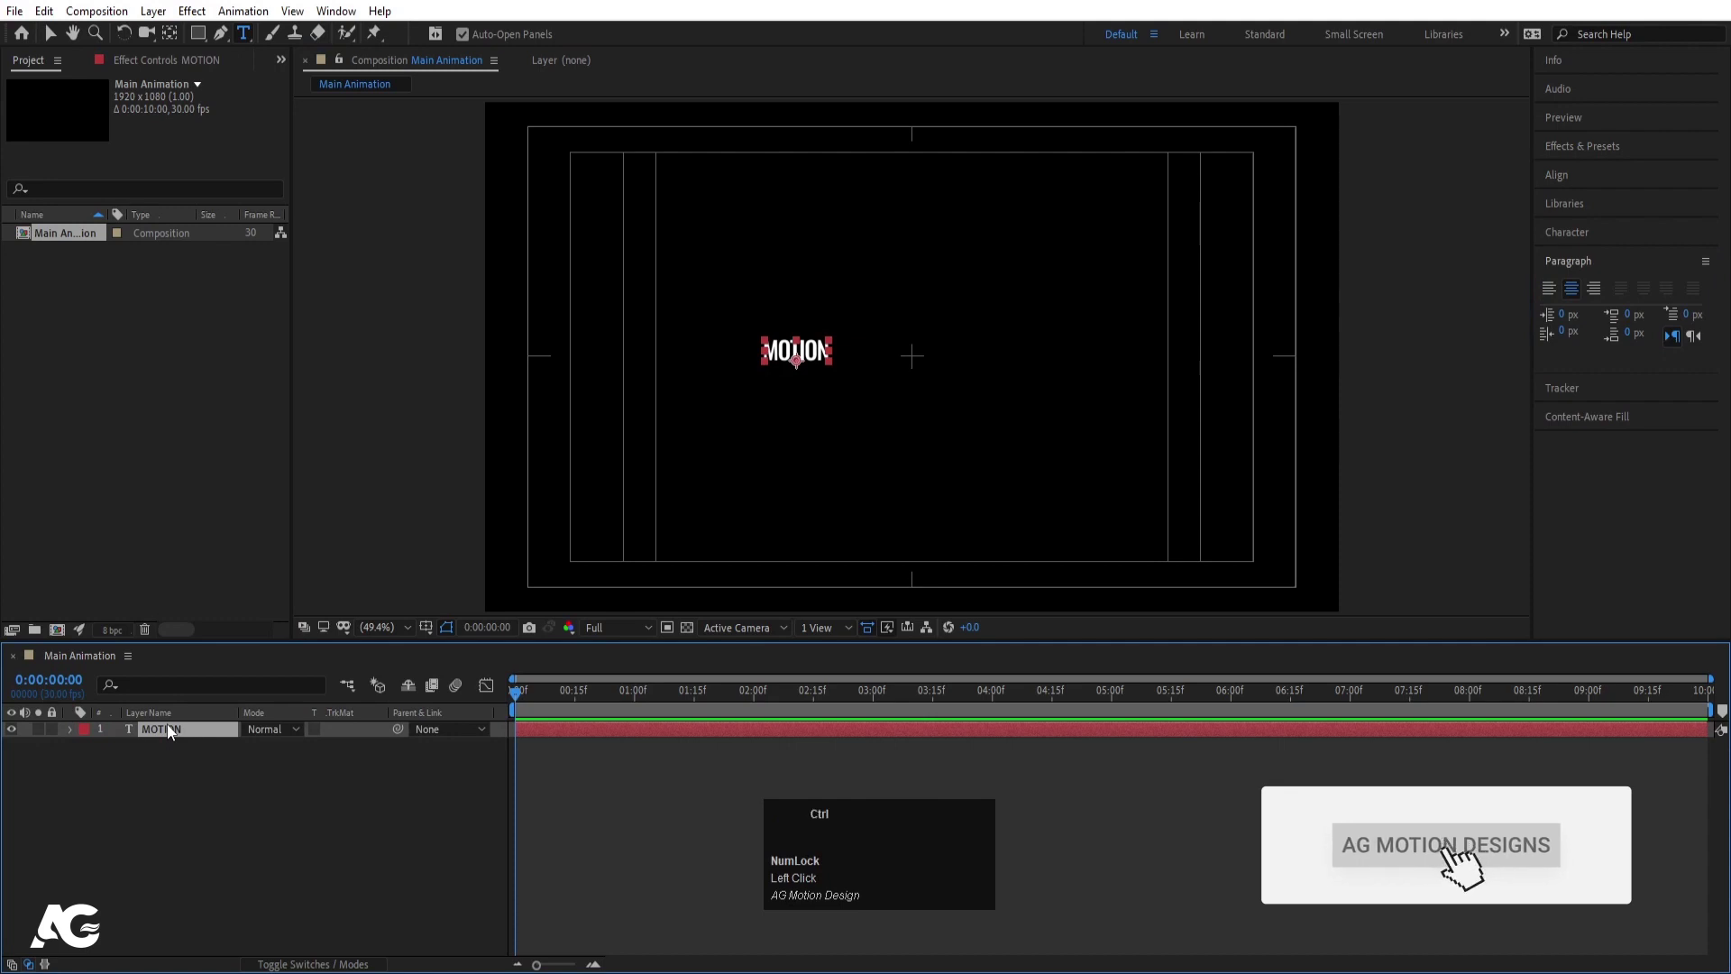
pyautogui.press('ctrl+alt+Home')
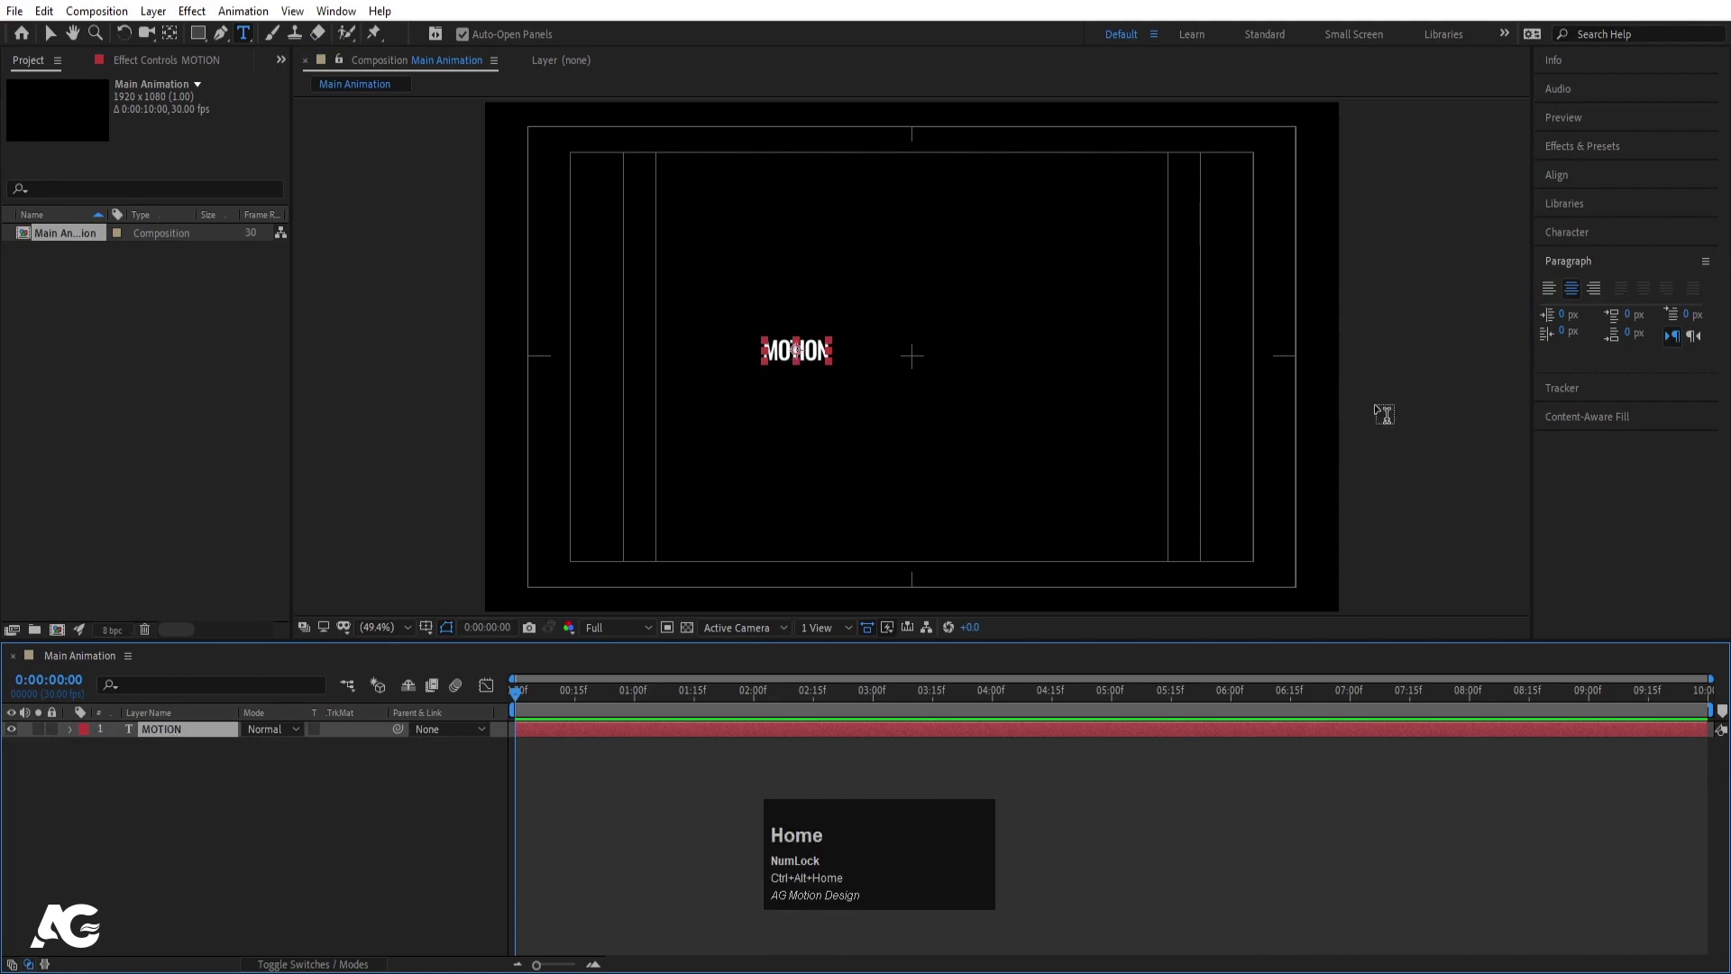
pyautogui.moveTo(1560, 242); pyautogui.dragTo(1647, 293)
pyautogui.press('ctrl+alt+Home')
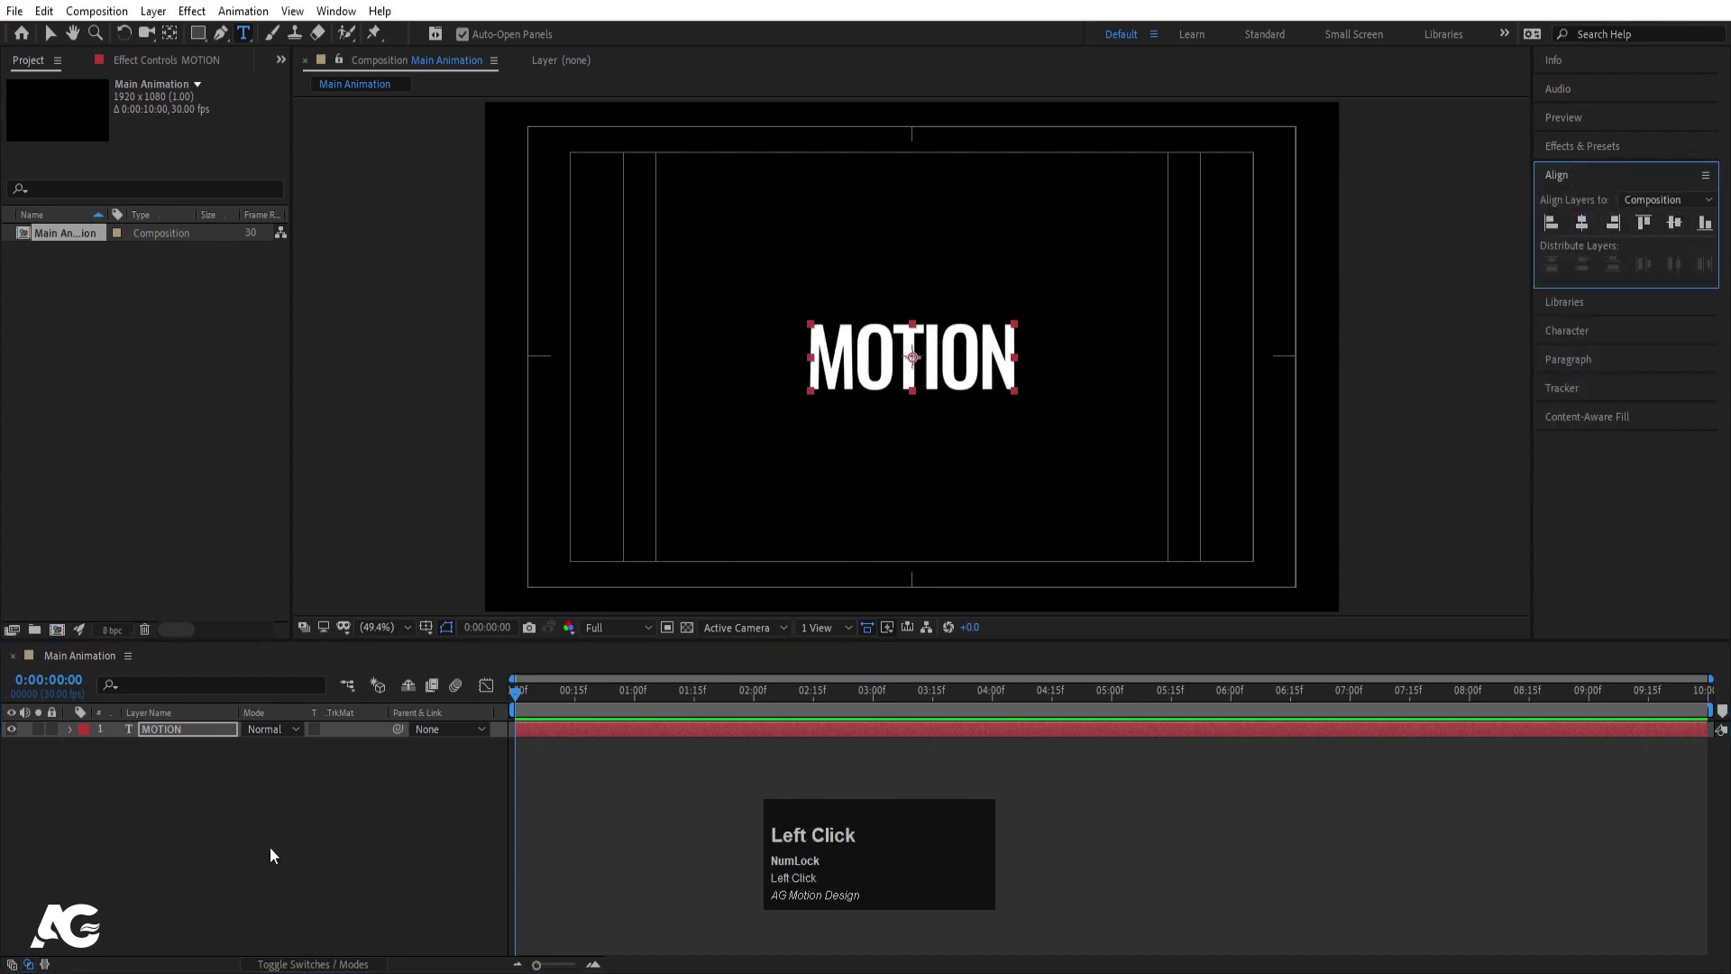
pyautogui.click(265, 839)
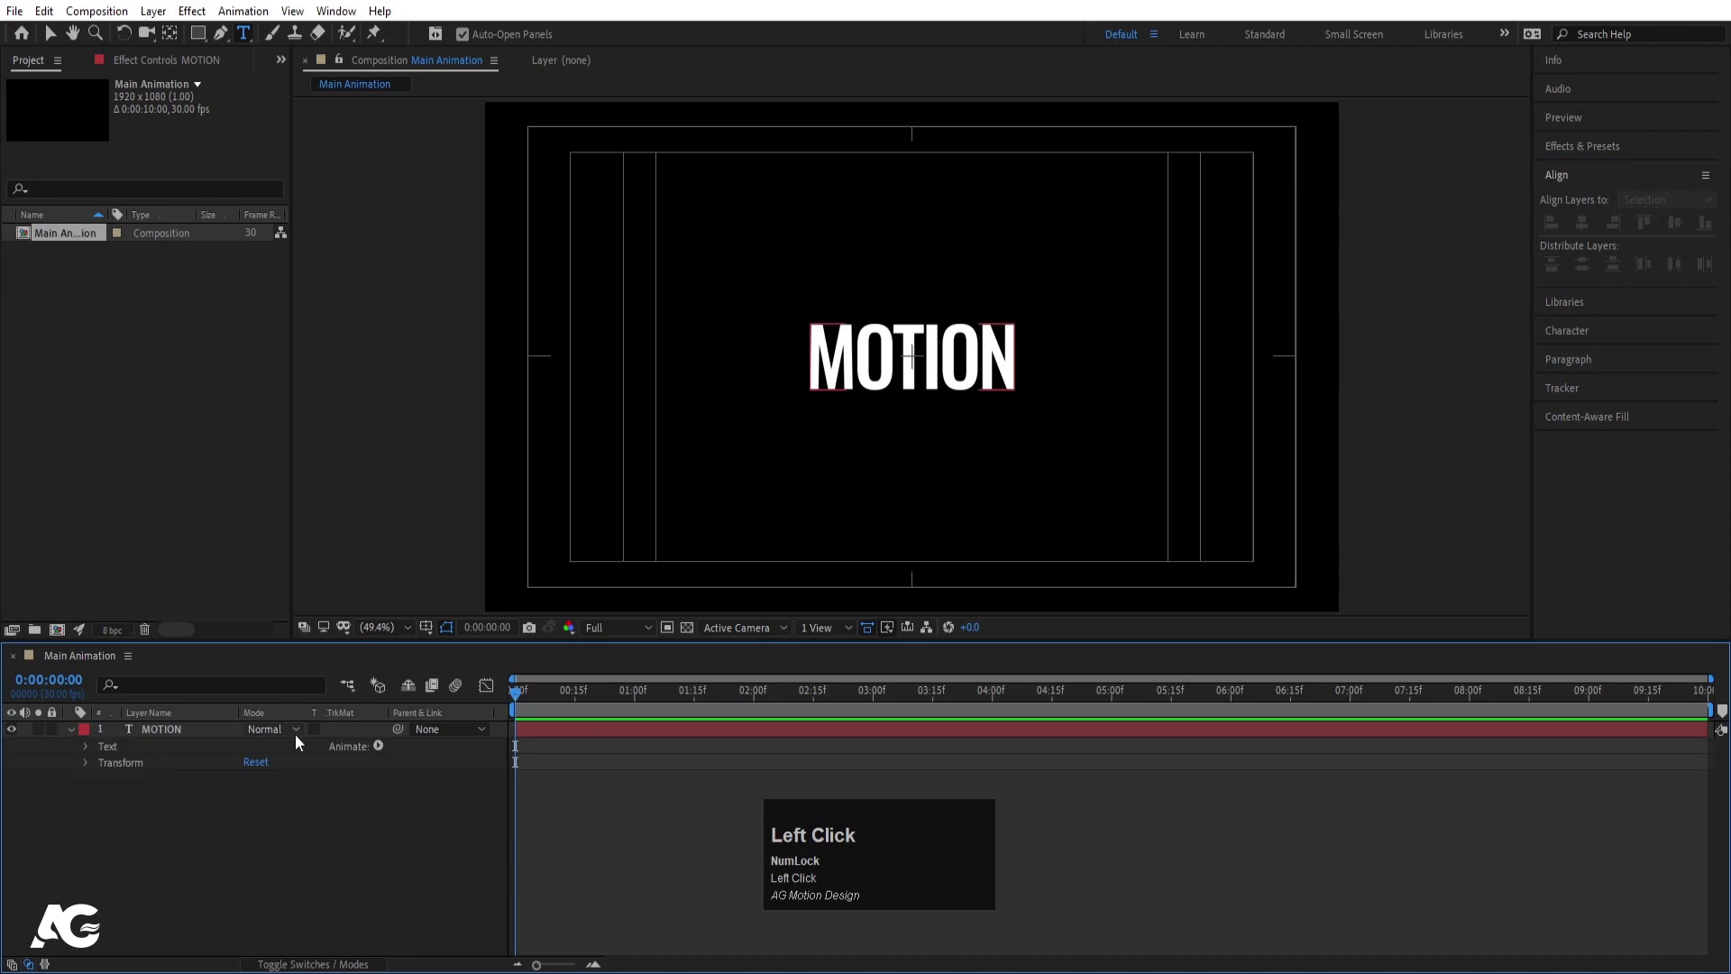
# Add a Position animator at 0,165 and keyframe Range Selector Start at 0%
pyautogui.click(174, 757)
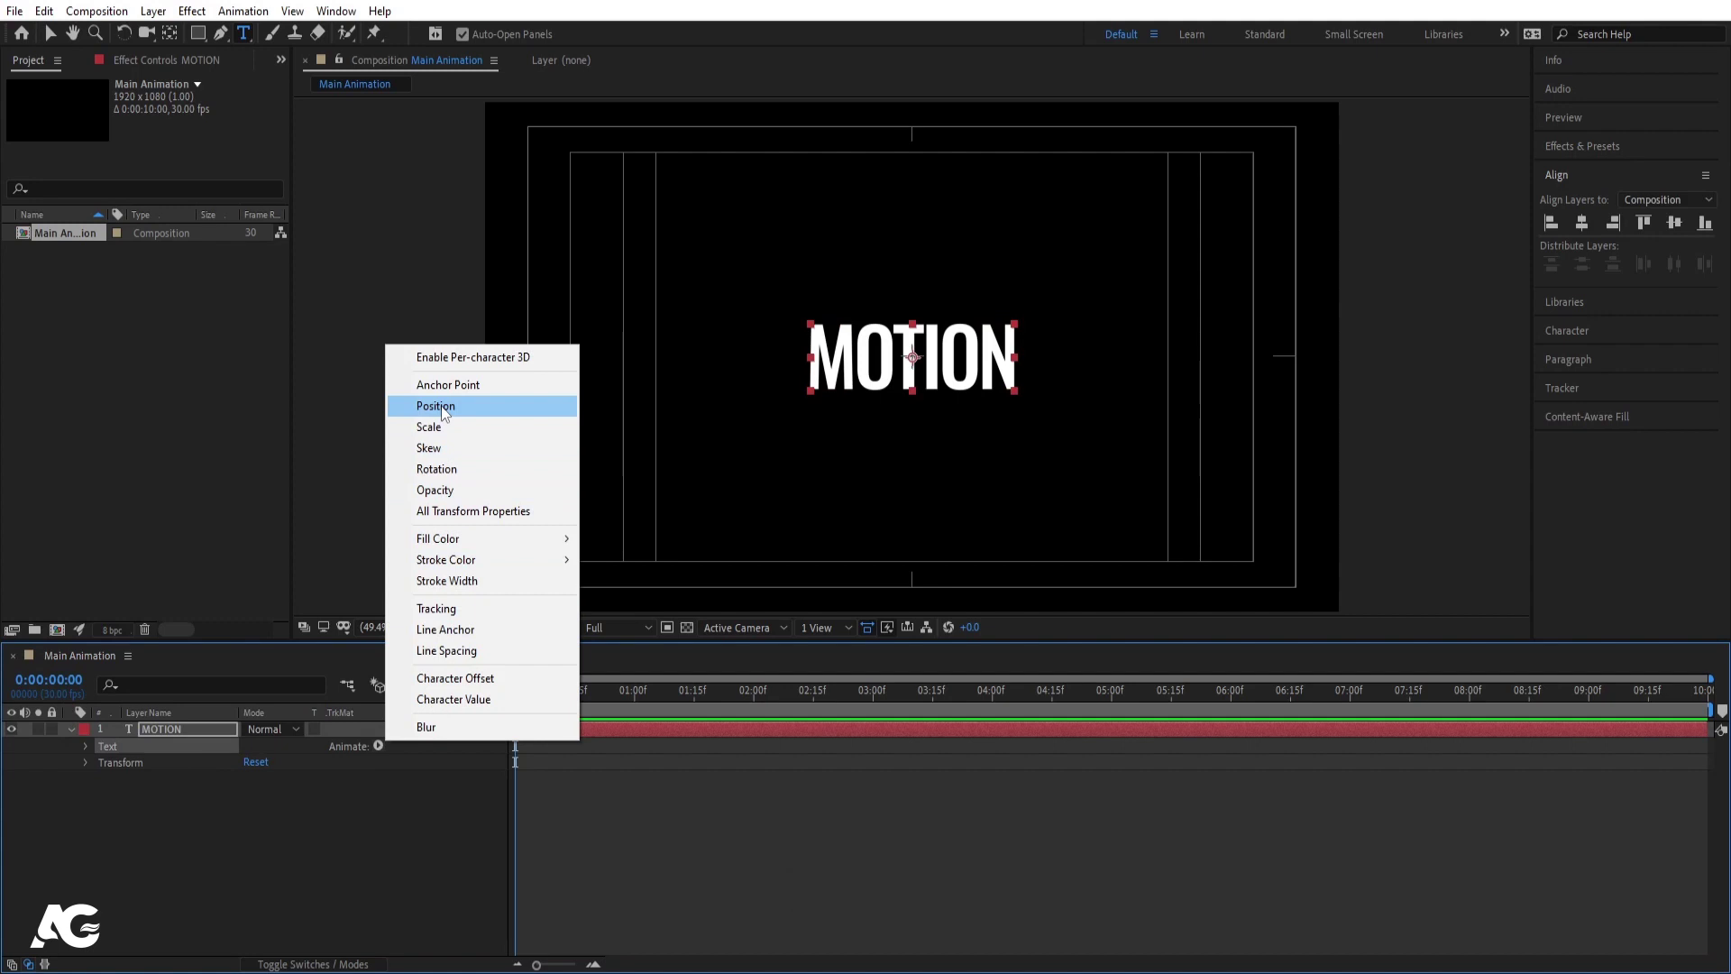
pyautogui.moveTo(445, 412); pyautogui.dragTo(384, 818)
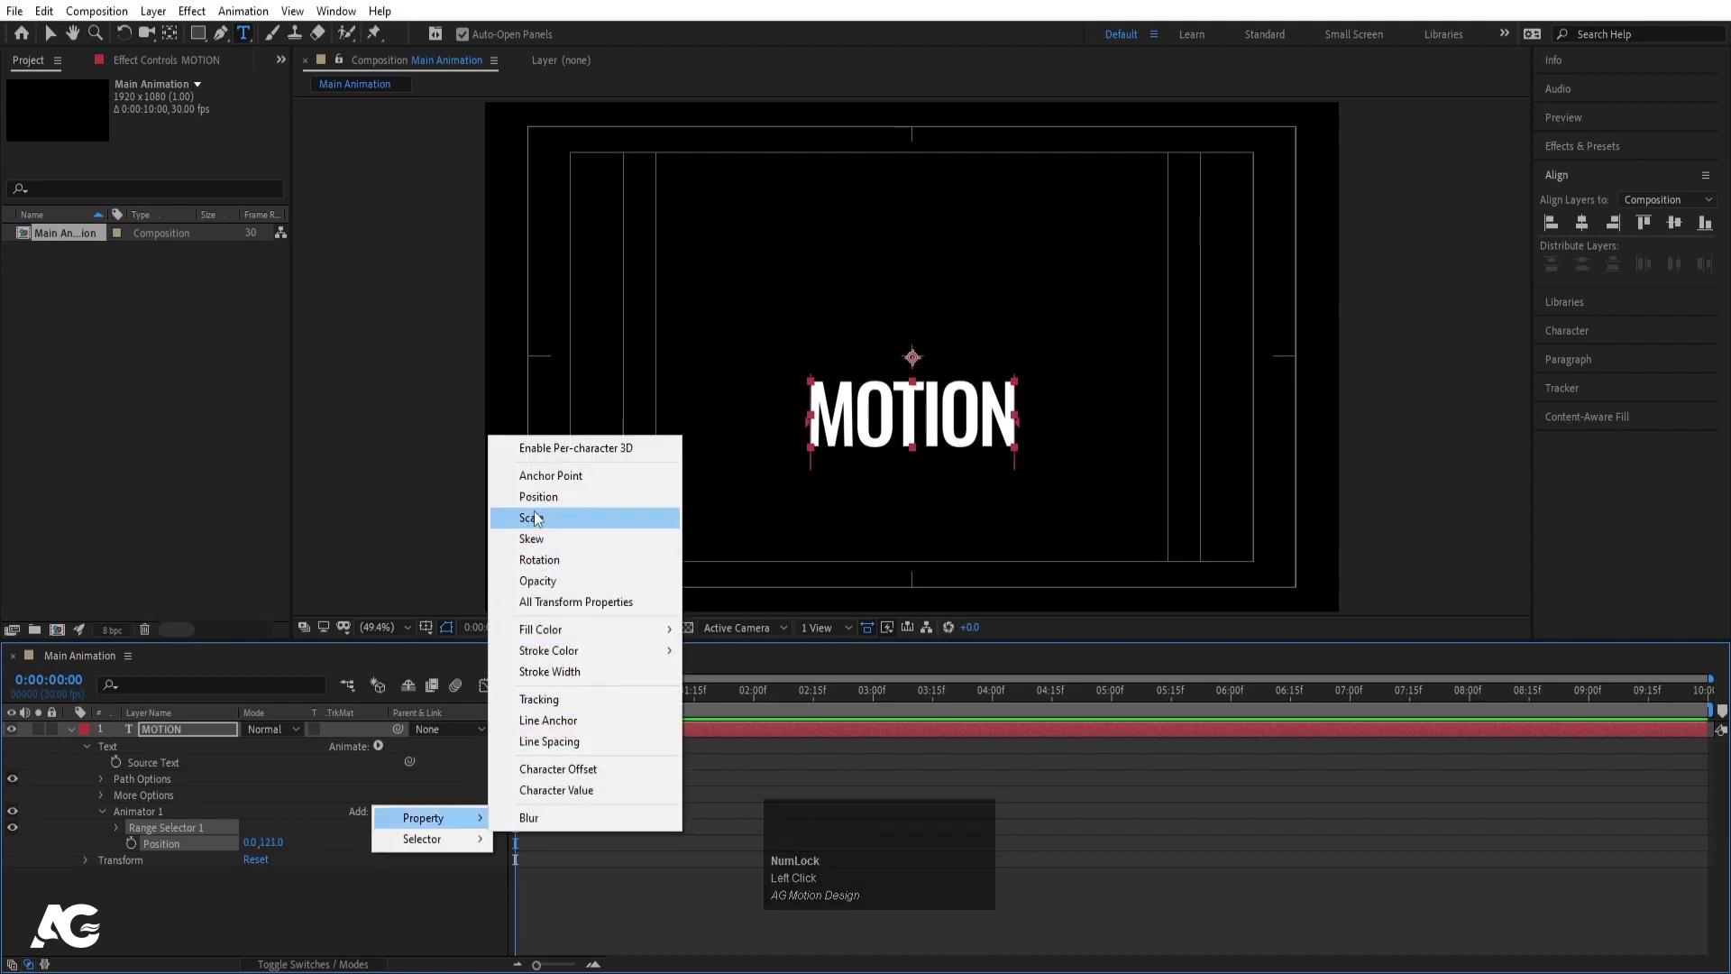
pyautogui.click(541, 498)
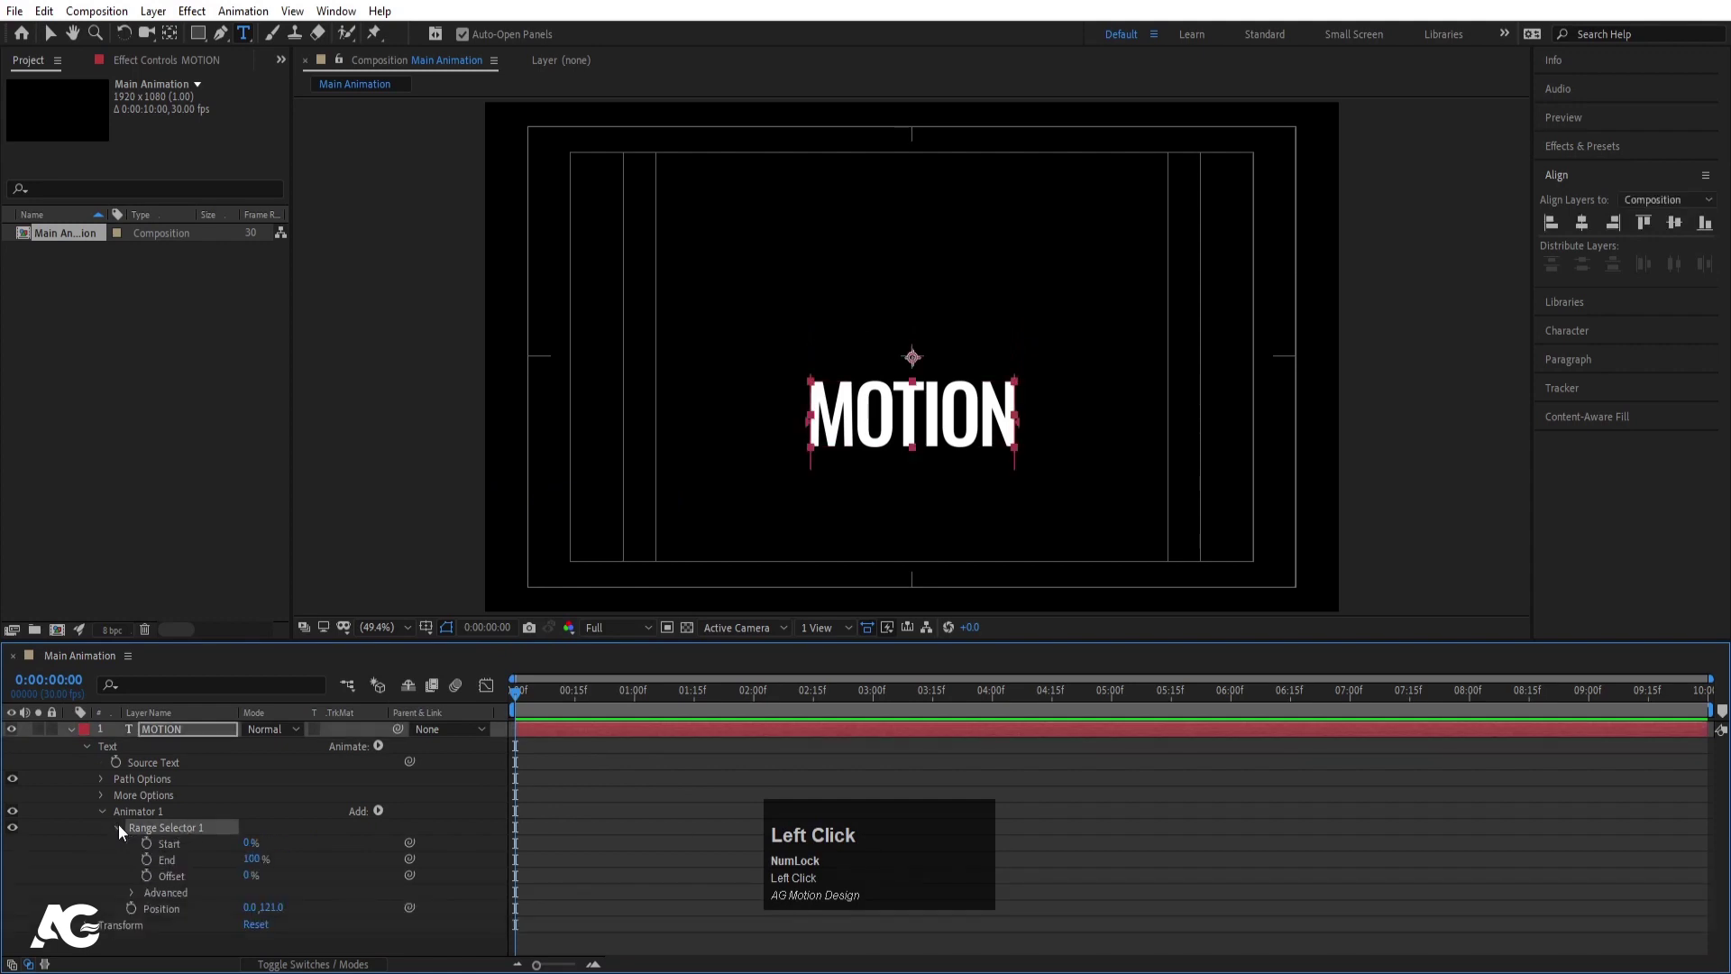
pyautogui.click(153, 849)
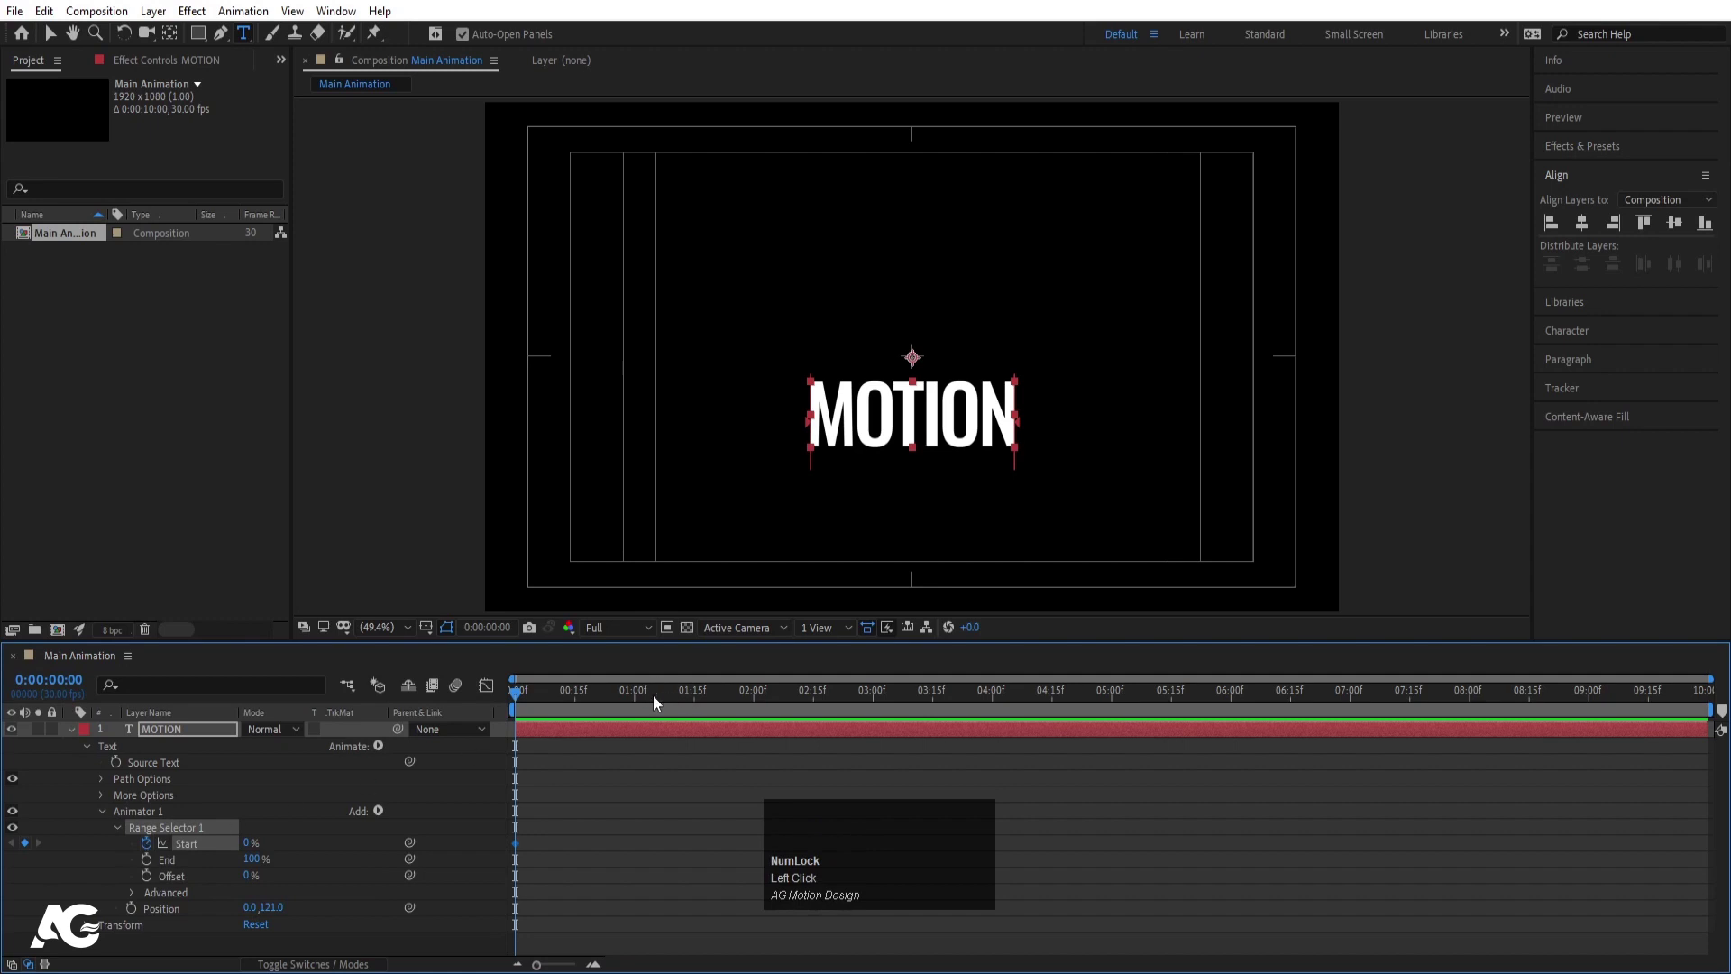
pyautogui.press('=')
pyautogui.moveTo(681, 698); pyautogui.dragTo(472, 880)
pyautogui.press('space')
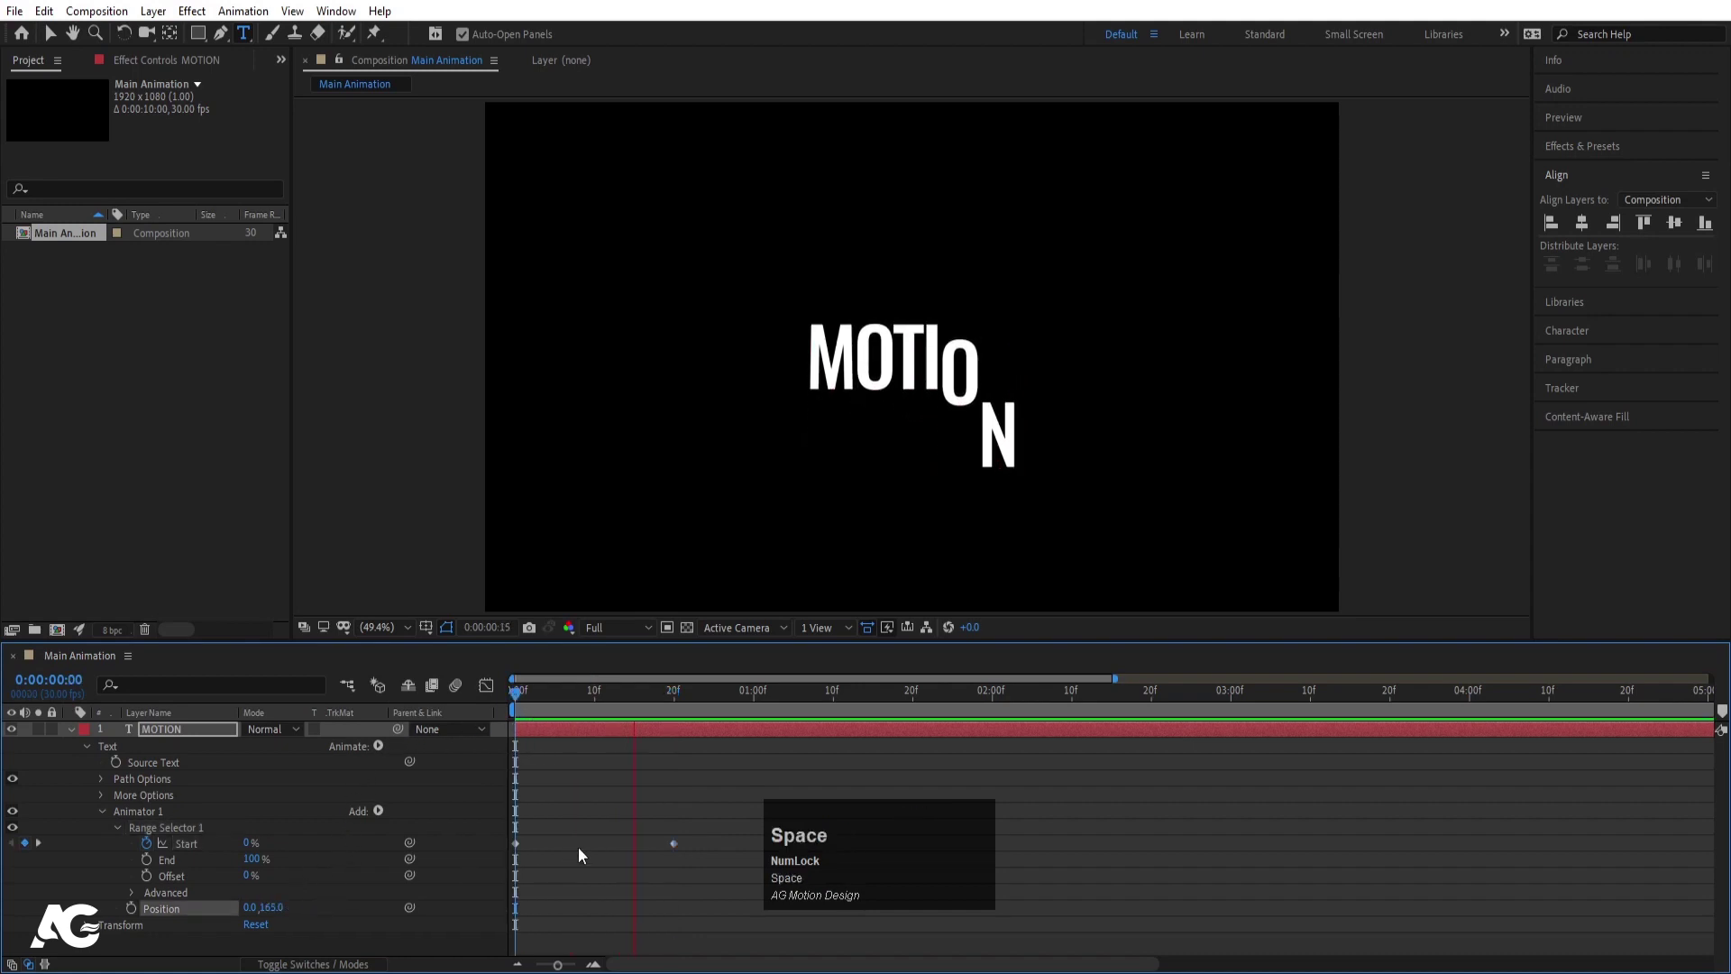
# Add Tracking -61 and Opacity 0% to Animator 1 and preview
pyautogui.click(586, 715)
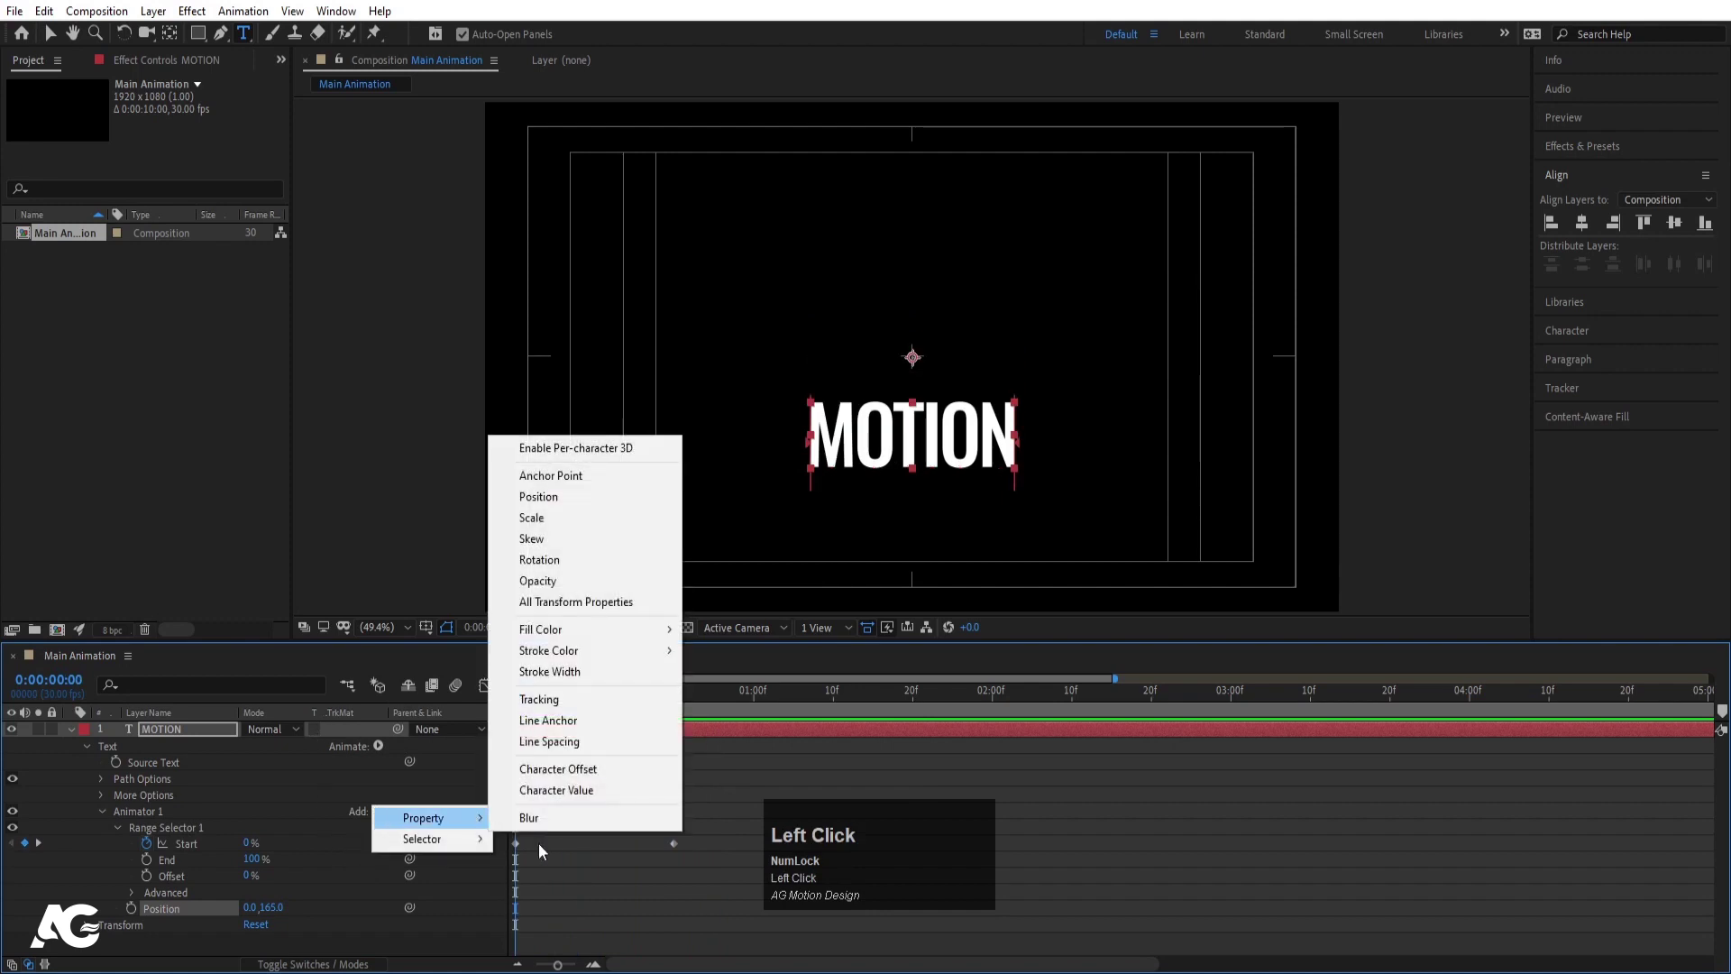
pyautogui.click(548, 701)
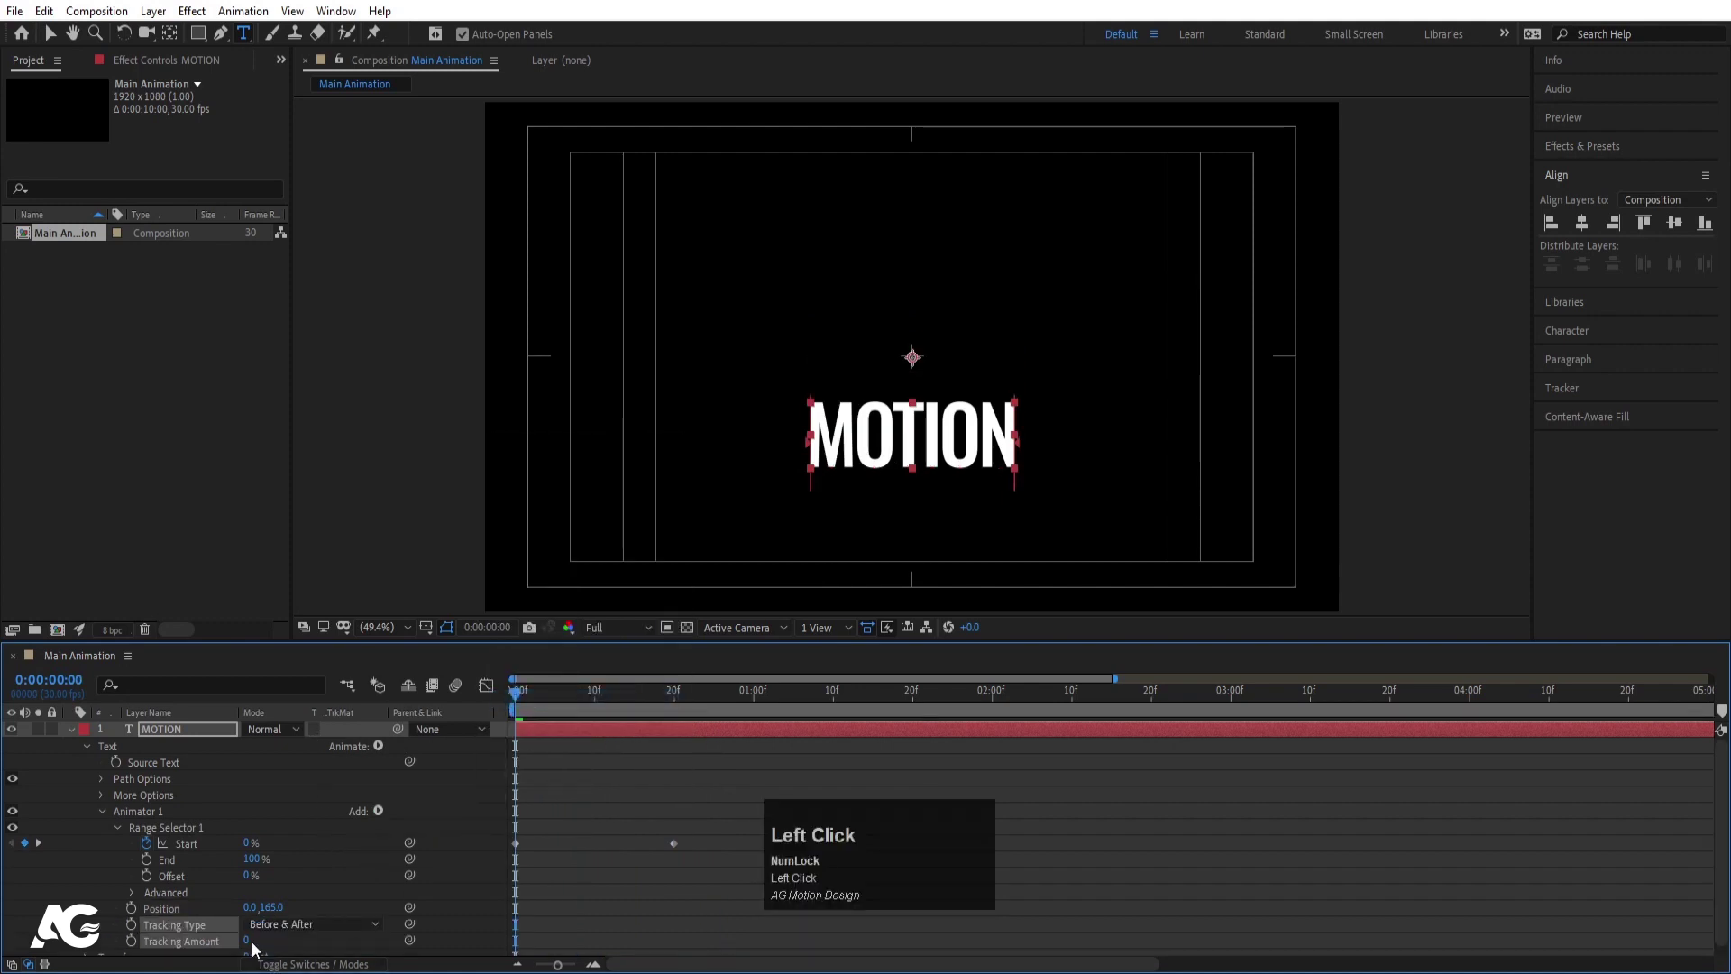
pyautogui.moveTo(1003, 434); pyautogui.dragTo(470, 874)
pyautogui.press('space')
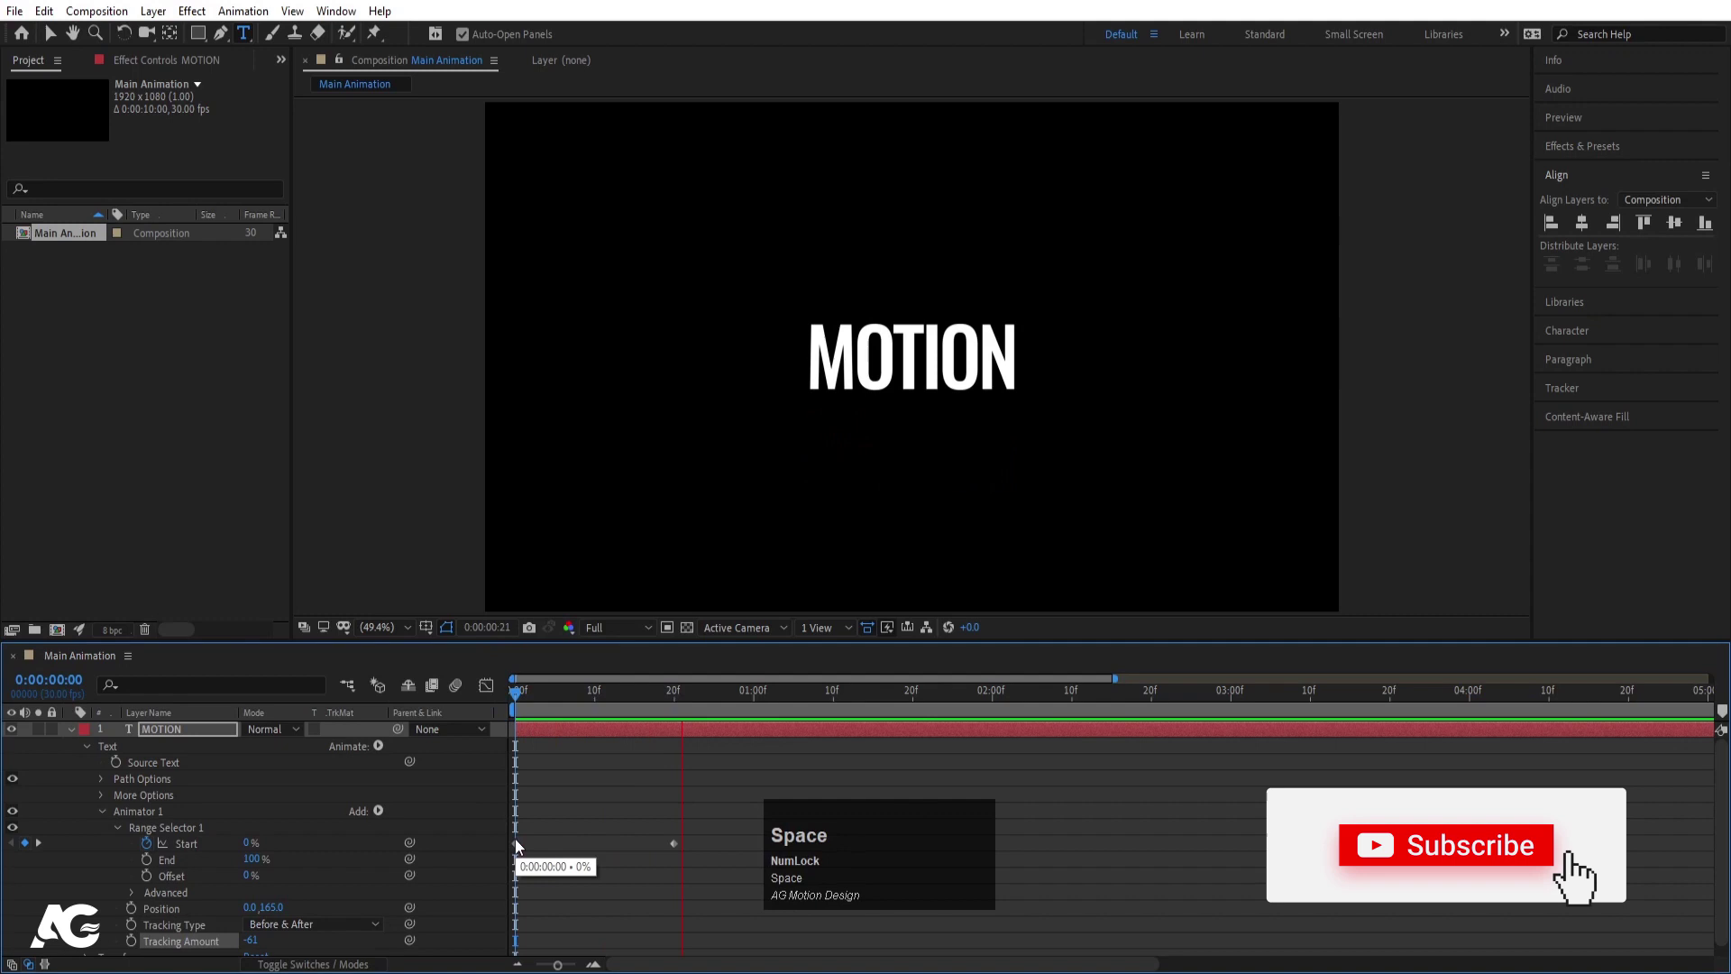
pyautogui.click(529, 709)
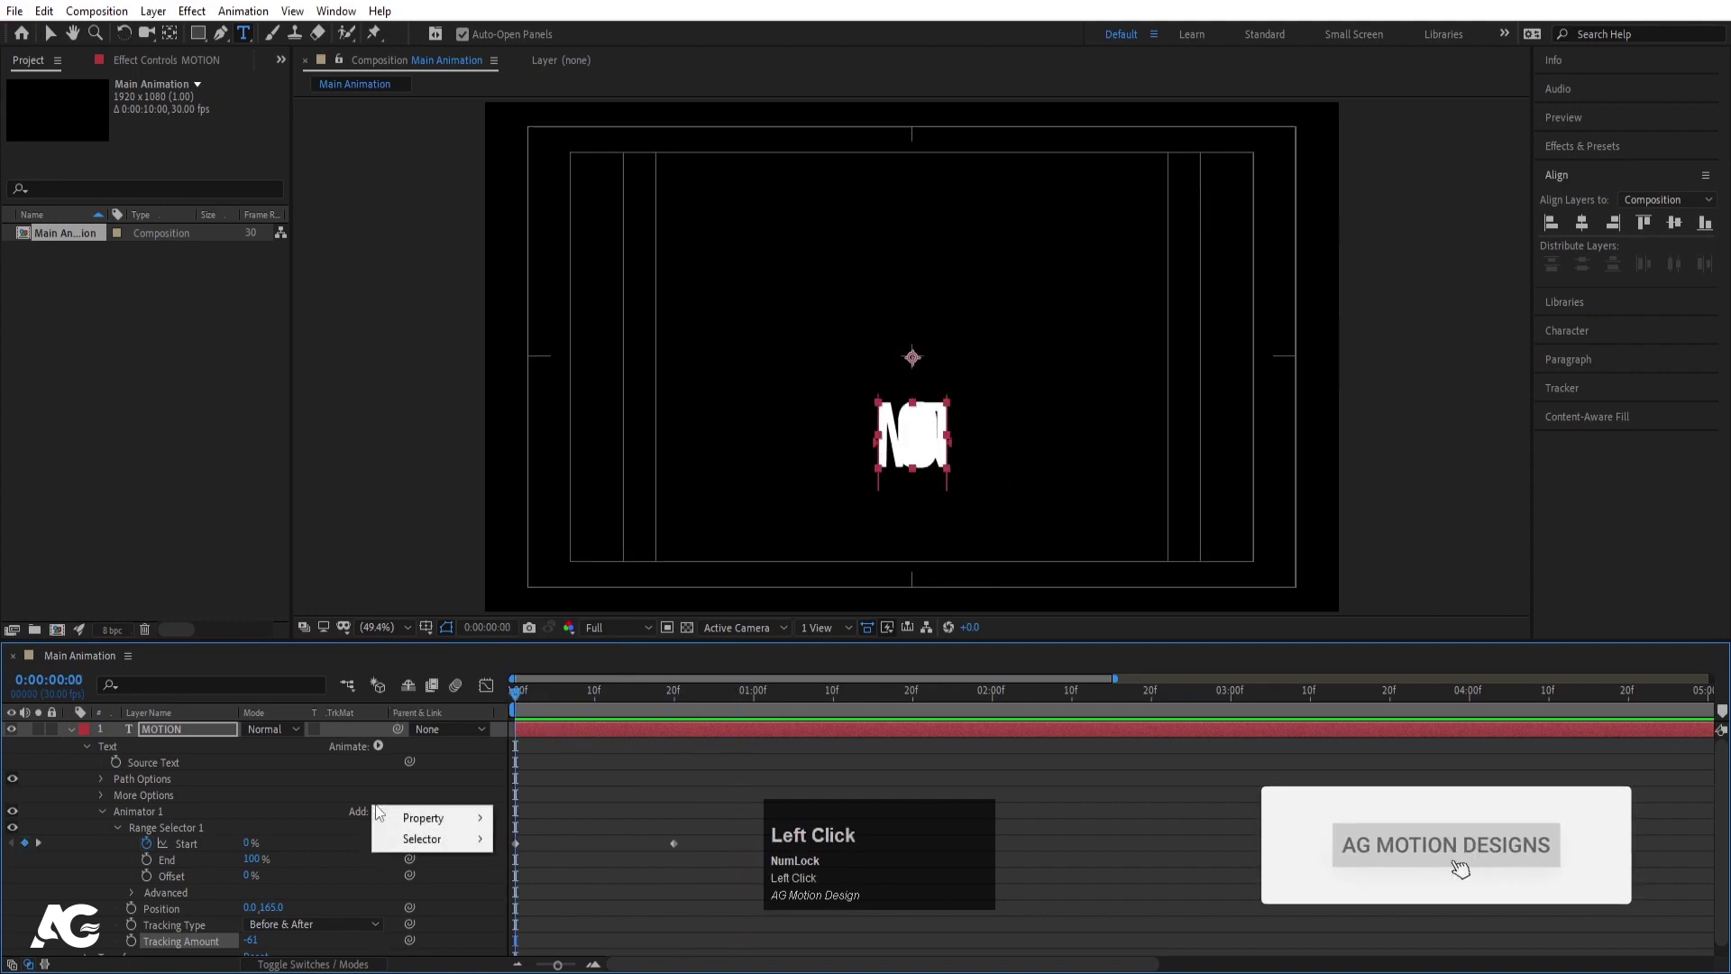
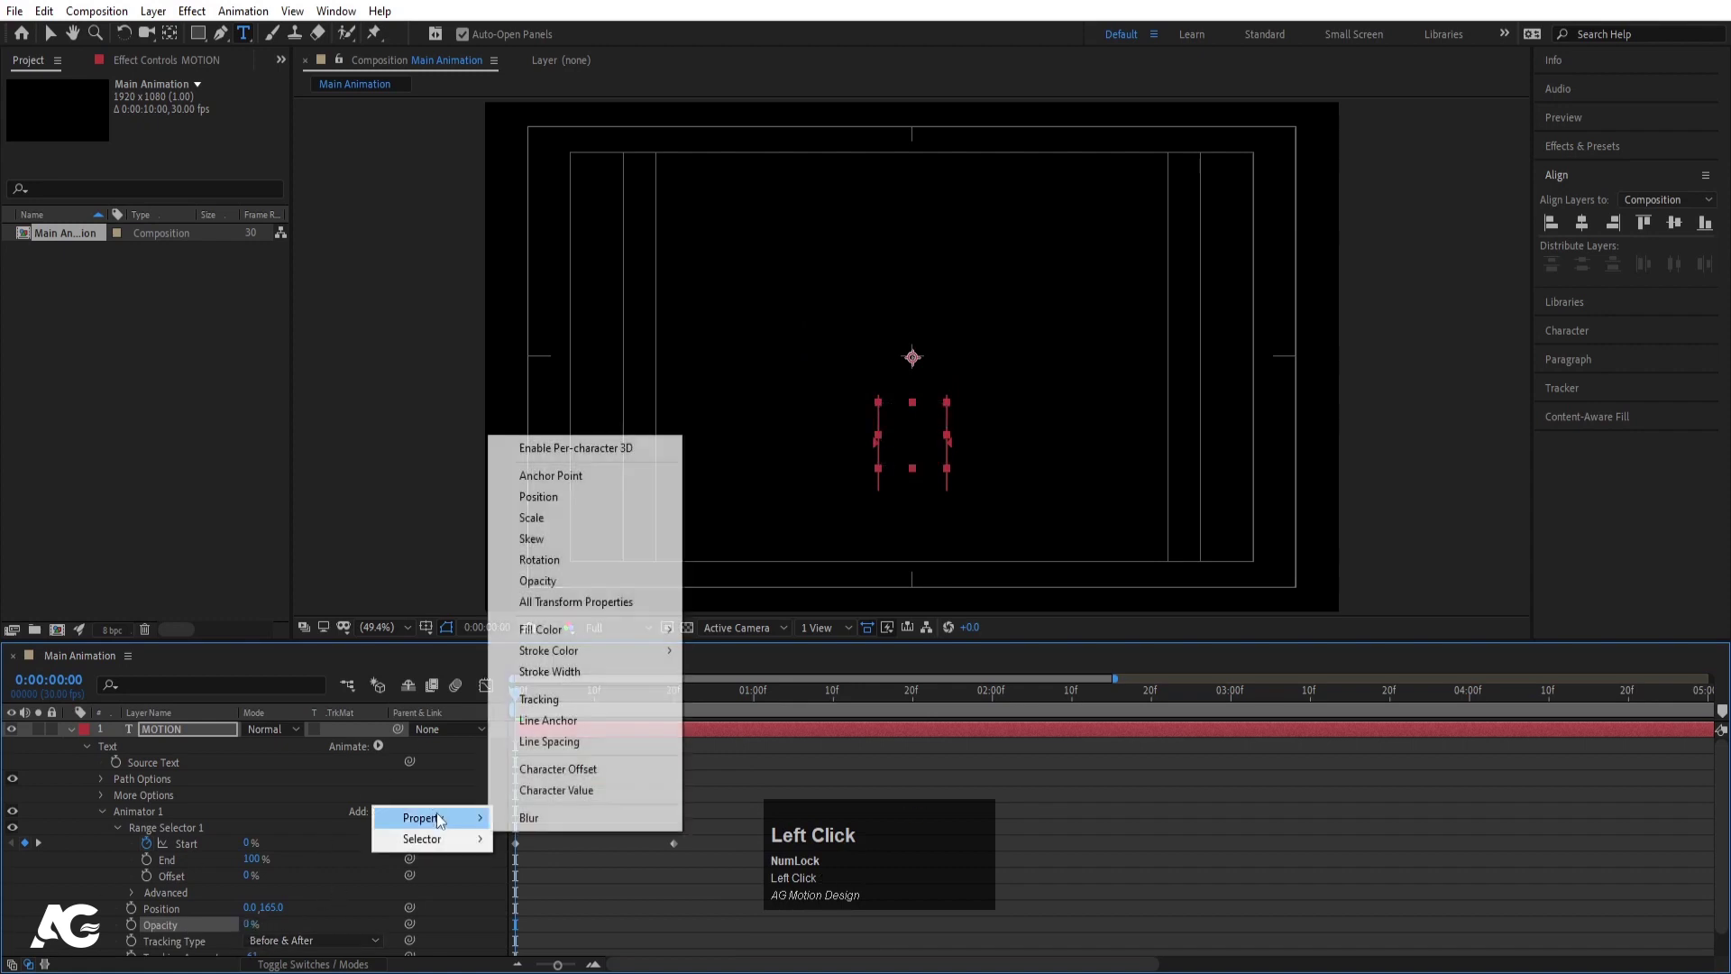
# Add Blur 40,40 to the animator and keyframe Start to 100% at frame 24
pyautogui.click(518, 822)
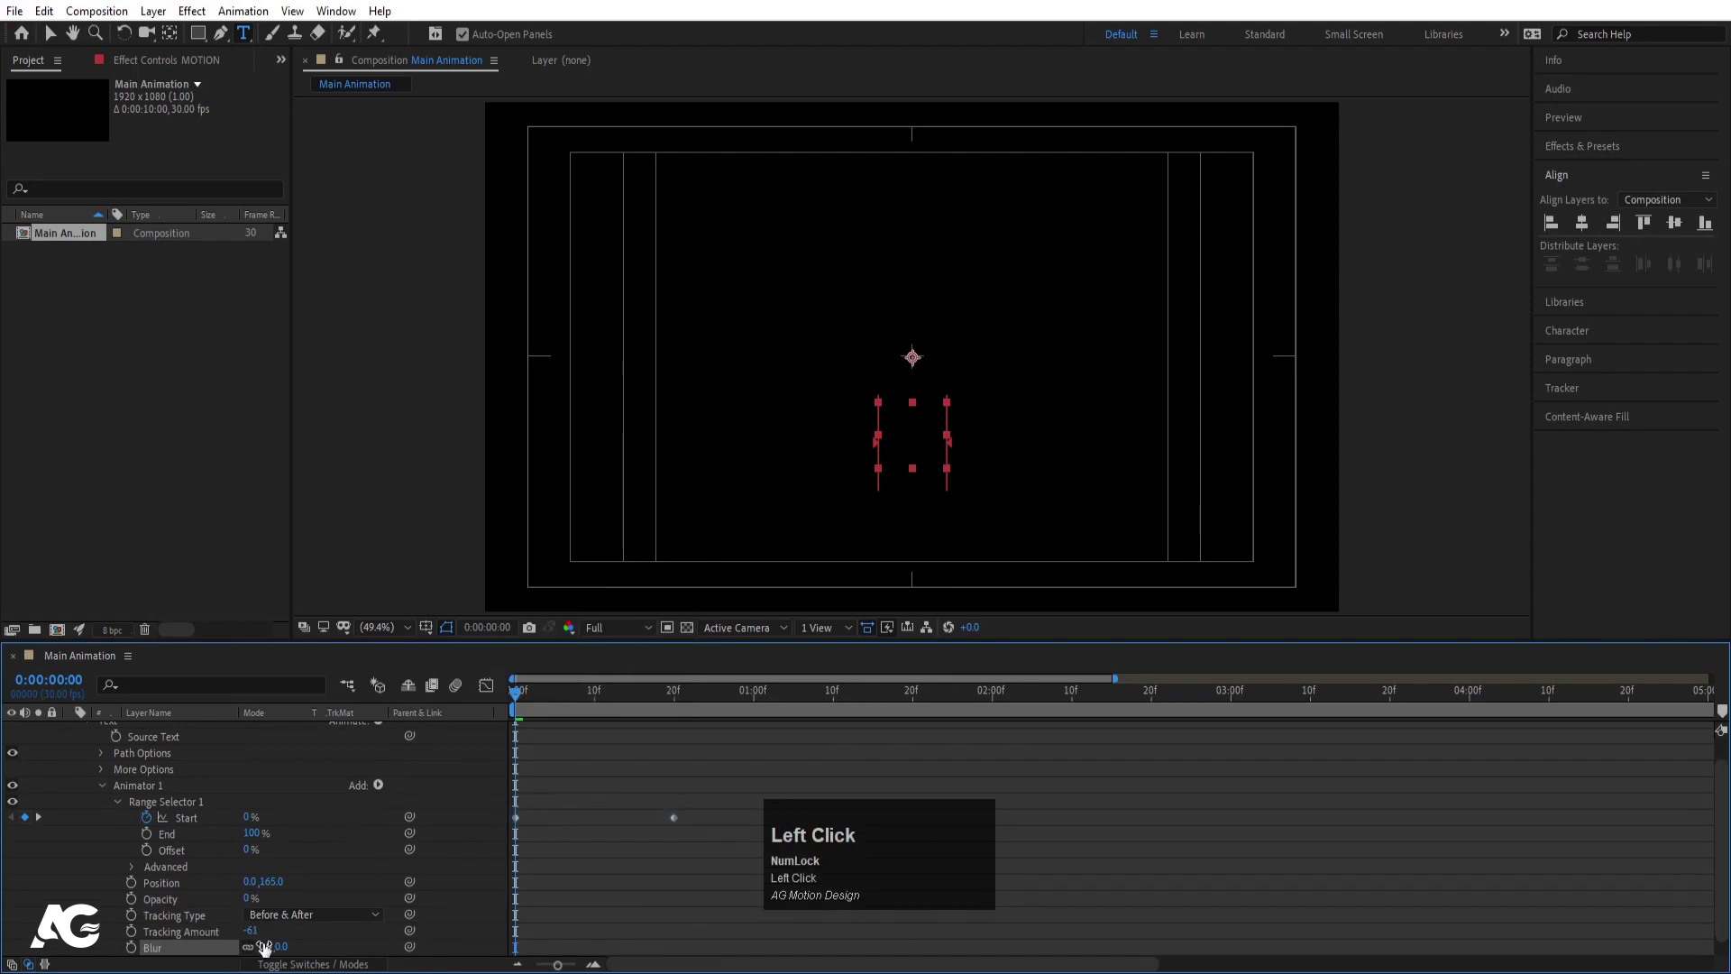
pyautogui.press('Return')
pyautogui.press('space')
pyautogui.moveTo(722, 786); pyautogui.dragTo(435, 866)
pyautogui.press('F9')
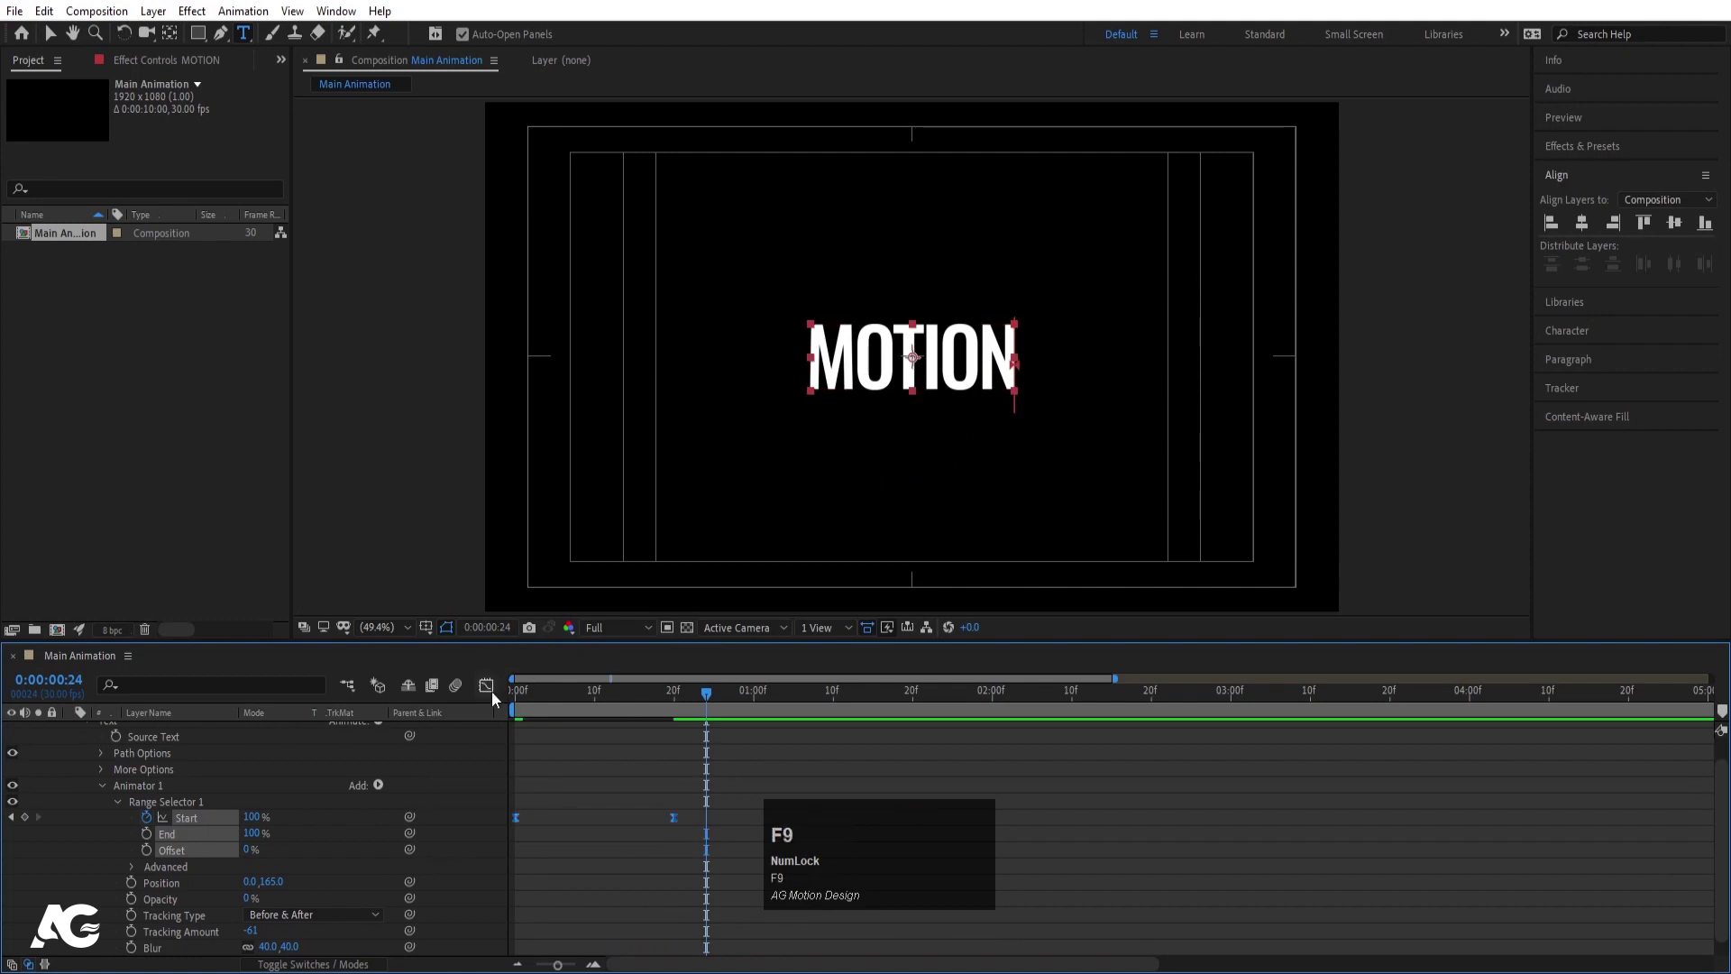
# Steepen the Start keyframes' speed-graph ease so letters pop up and settle
pyautogui.moveTo(489, 697); pyautogui.dragTo(658, 913)
pyautogui.moveTo(658, 913); pyautogui.dragTo(538, 704)
pyautogui.press('space')
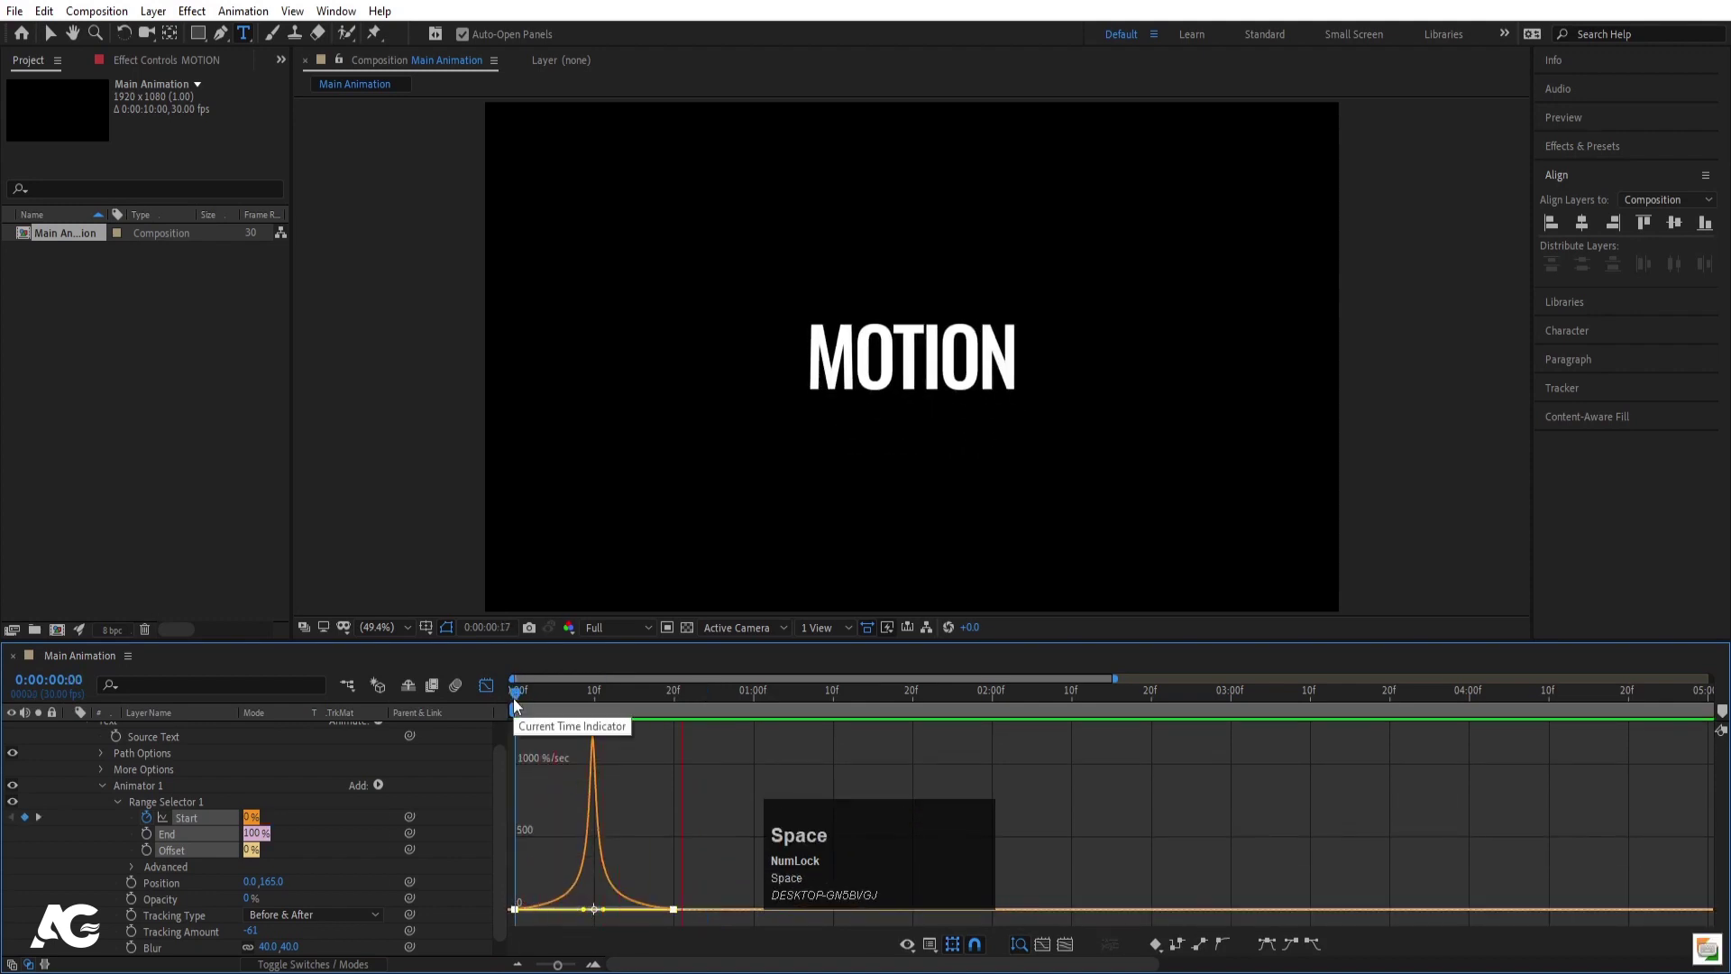
pyautogui.moveTo(496, 695); pyautogui.dragTo(594, 697)
pyautogui.press('space')
# Scrub the rise-in, leave the Graph Editor and move to the one-second mark
pyautogui.moveTo(864, 849); pyautogui.dragTo(551, 700)
pyautogui.press('space')
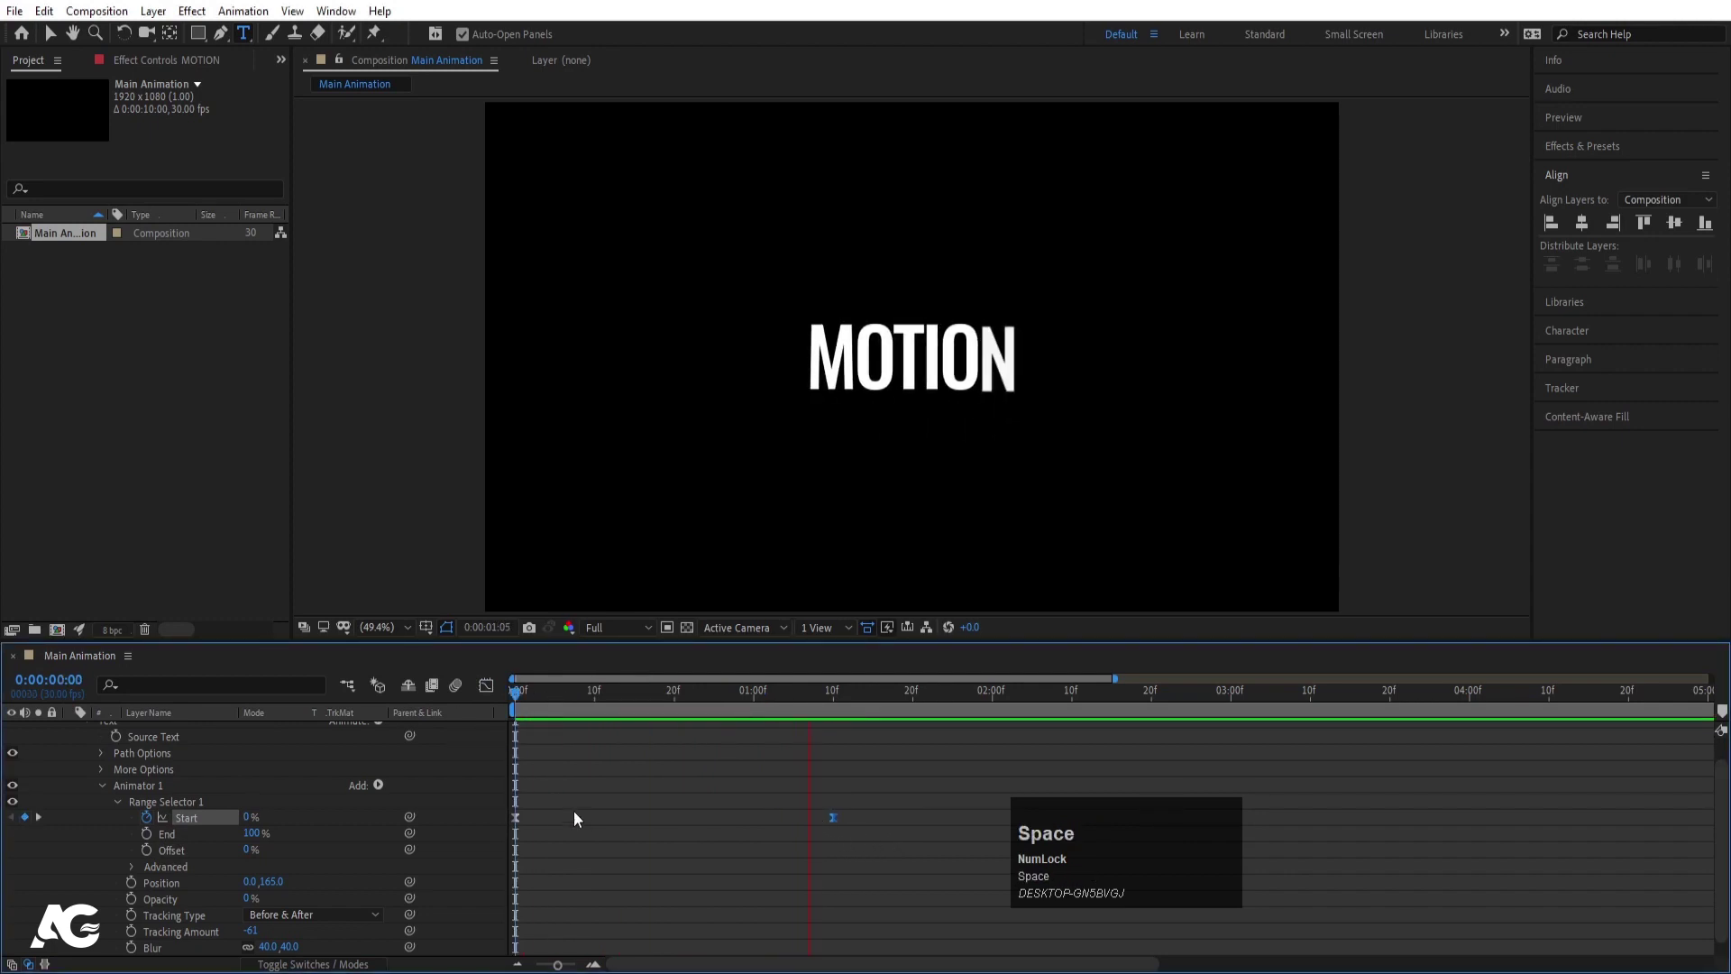
pyautogui.scroll(3)
pyautogui.moveTo(774, 695); pyautogui.dragTo(106, 820)
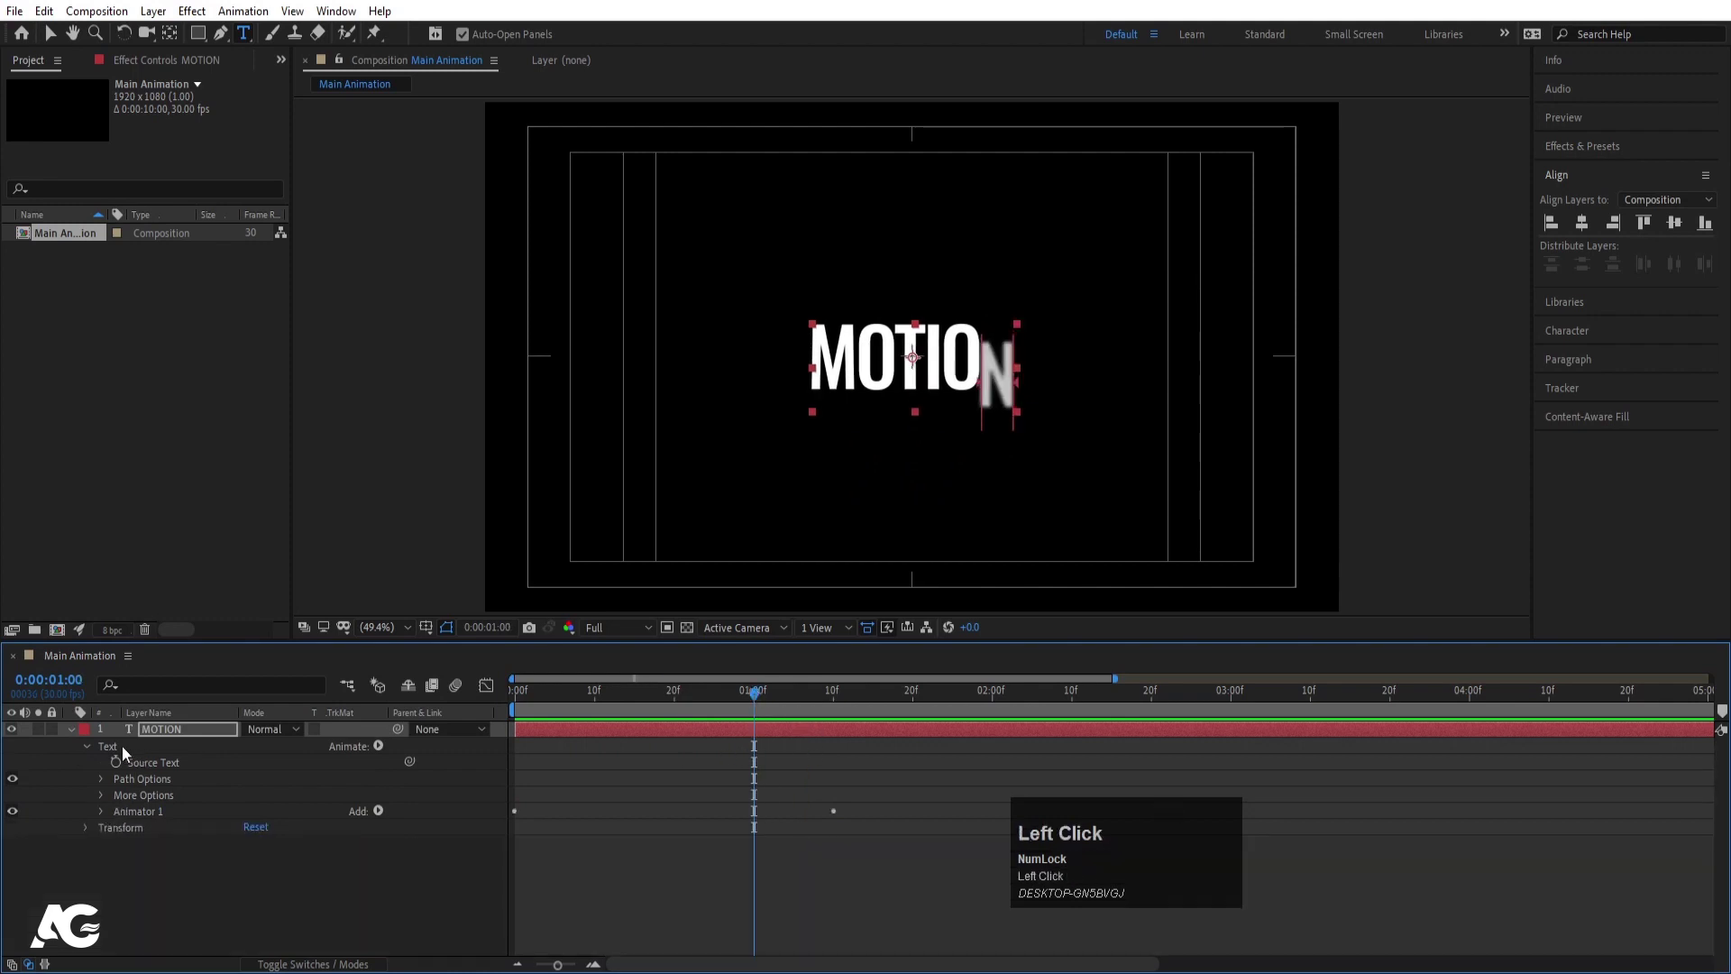
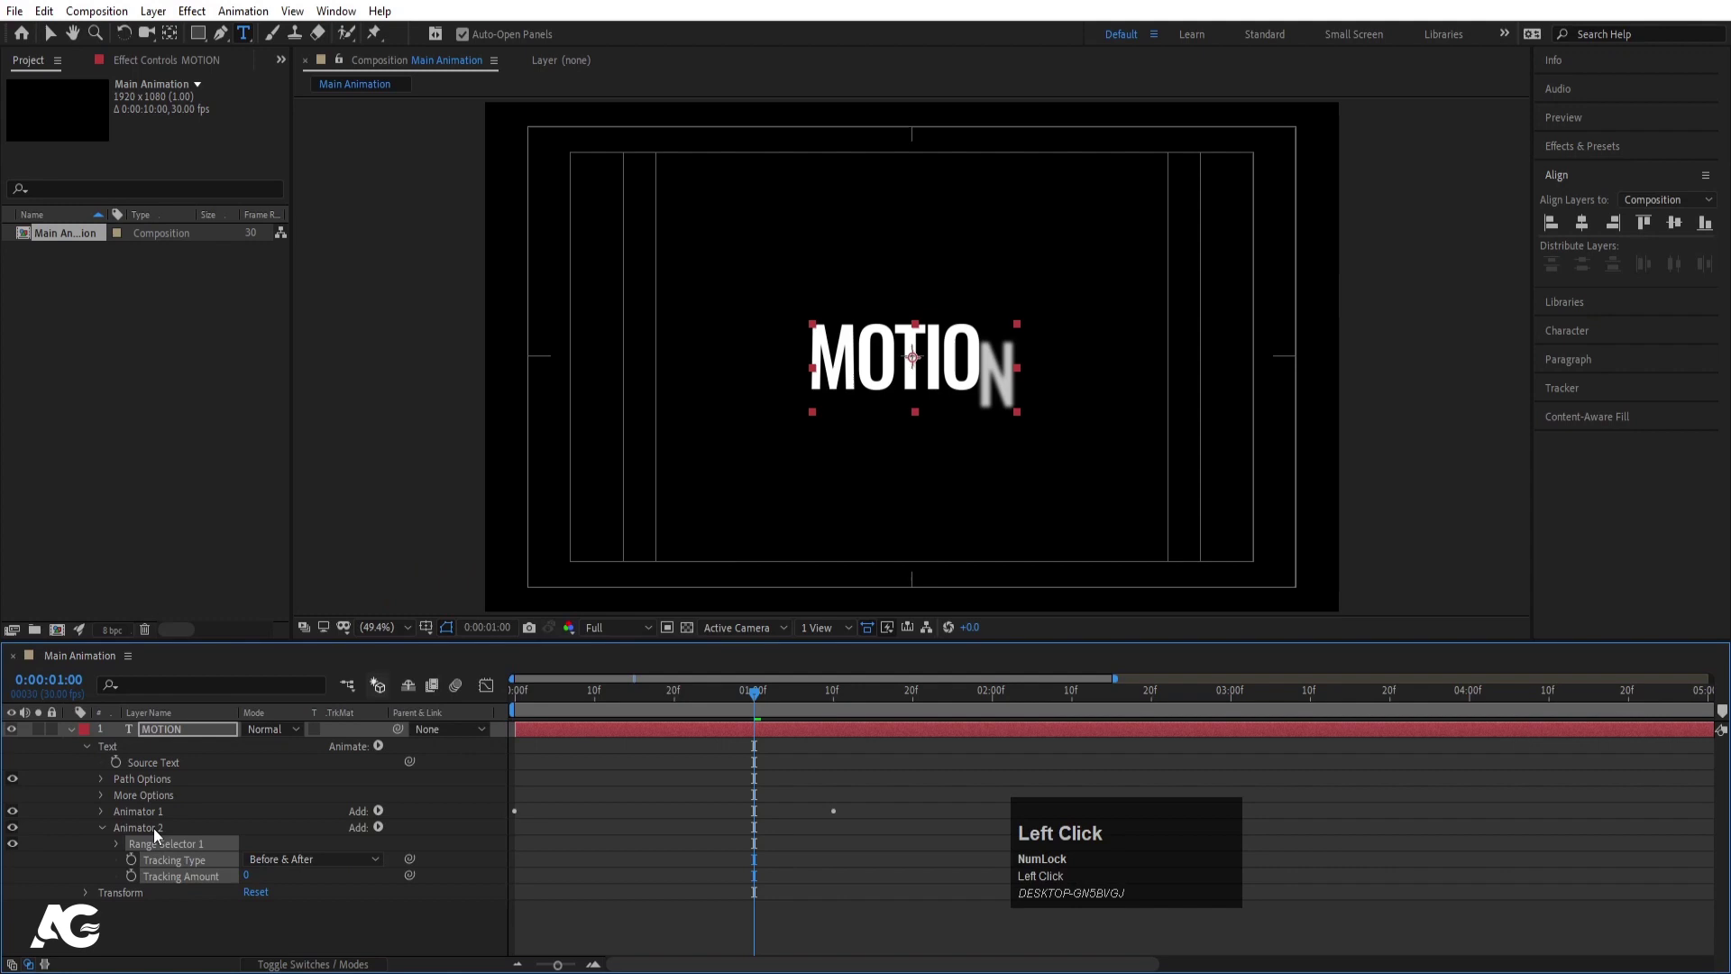
# Keyframe Animator 2 Tracking from 0 to 37 and ease it in the speed graph
pyautogui.moveTo(159, 933); pyautogui.dragTo(1024, 926)
pyautogui.press('F9')
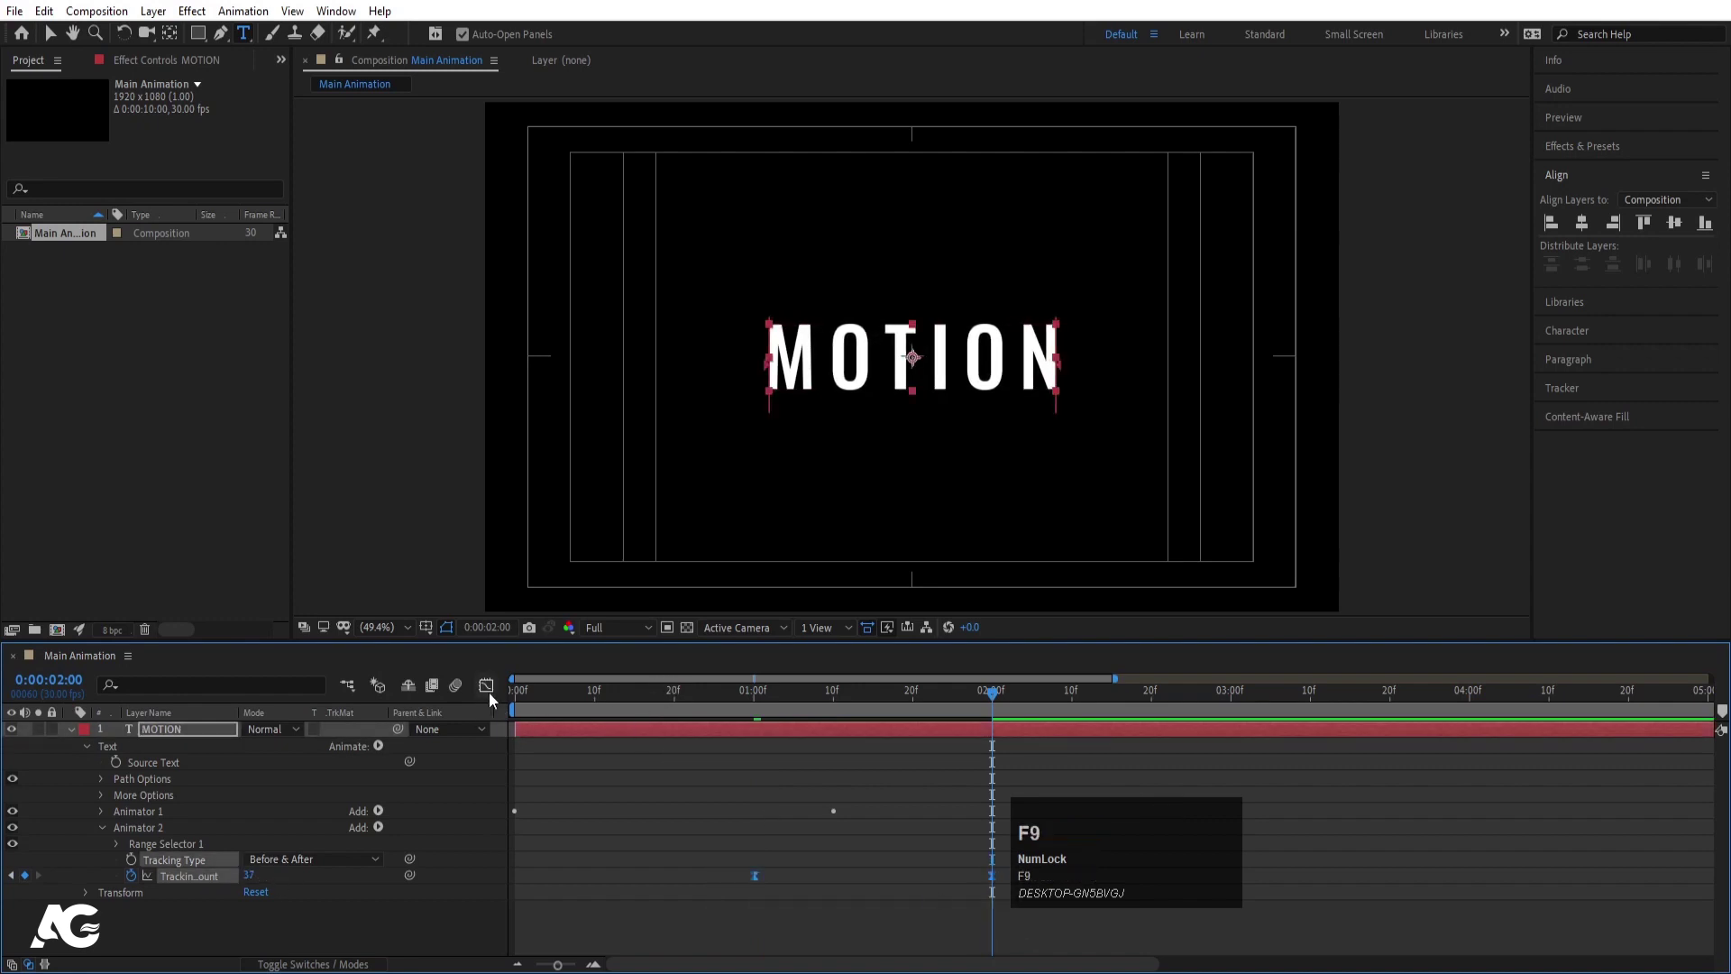
pyautogui.moveTo(497, 696); pyautogui.dragTo(810, 834)
pyautogui.moveTo(864, 918); pyautogui.dragTo(810, 833)
pyautogui.rightClick(809, 835)
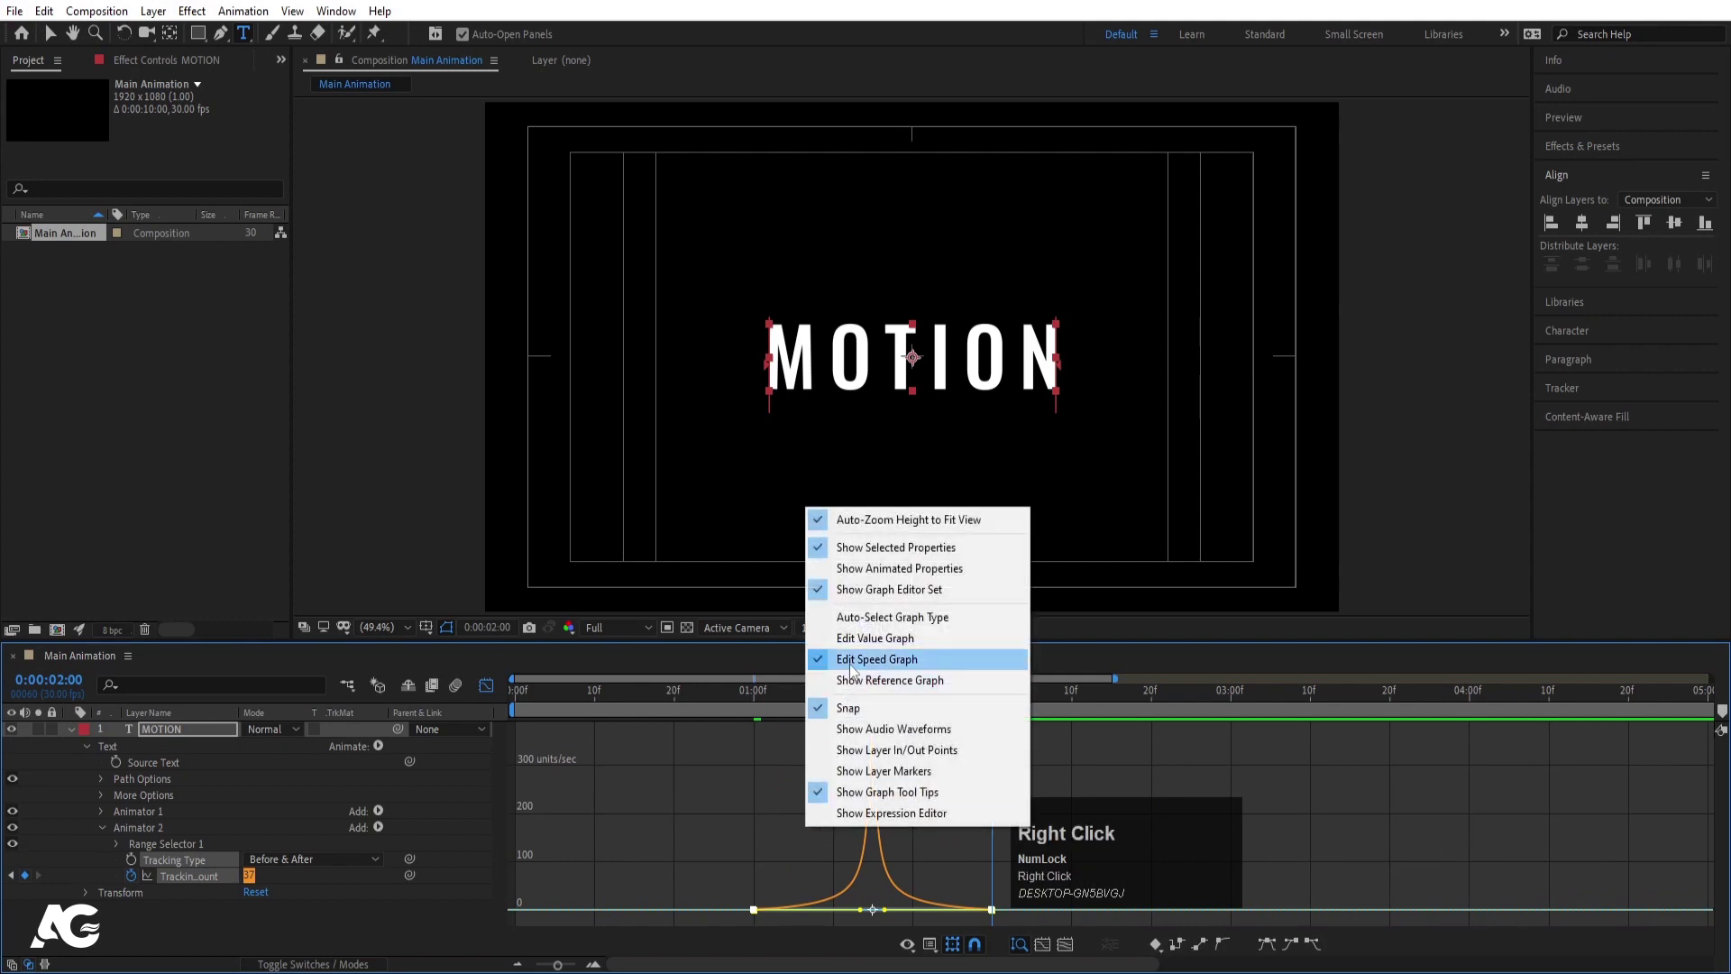
pyautogui.moveTo(688, 791); pyautogui.dragTo(639, 712)
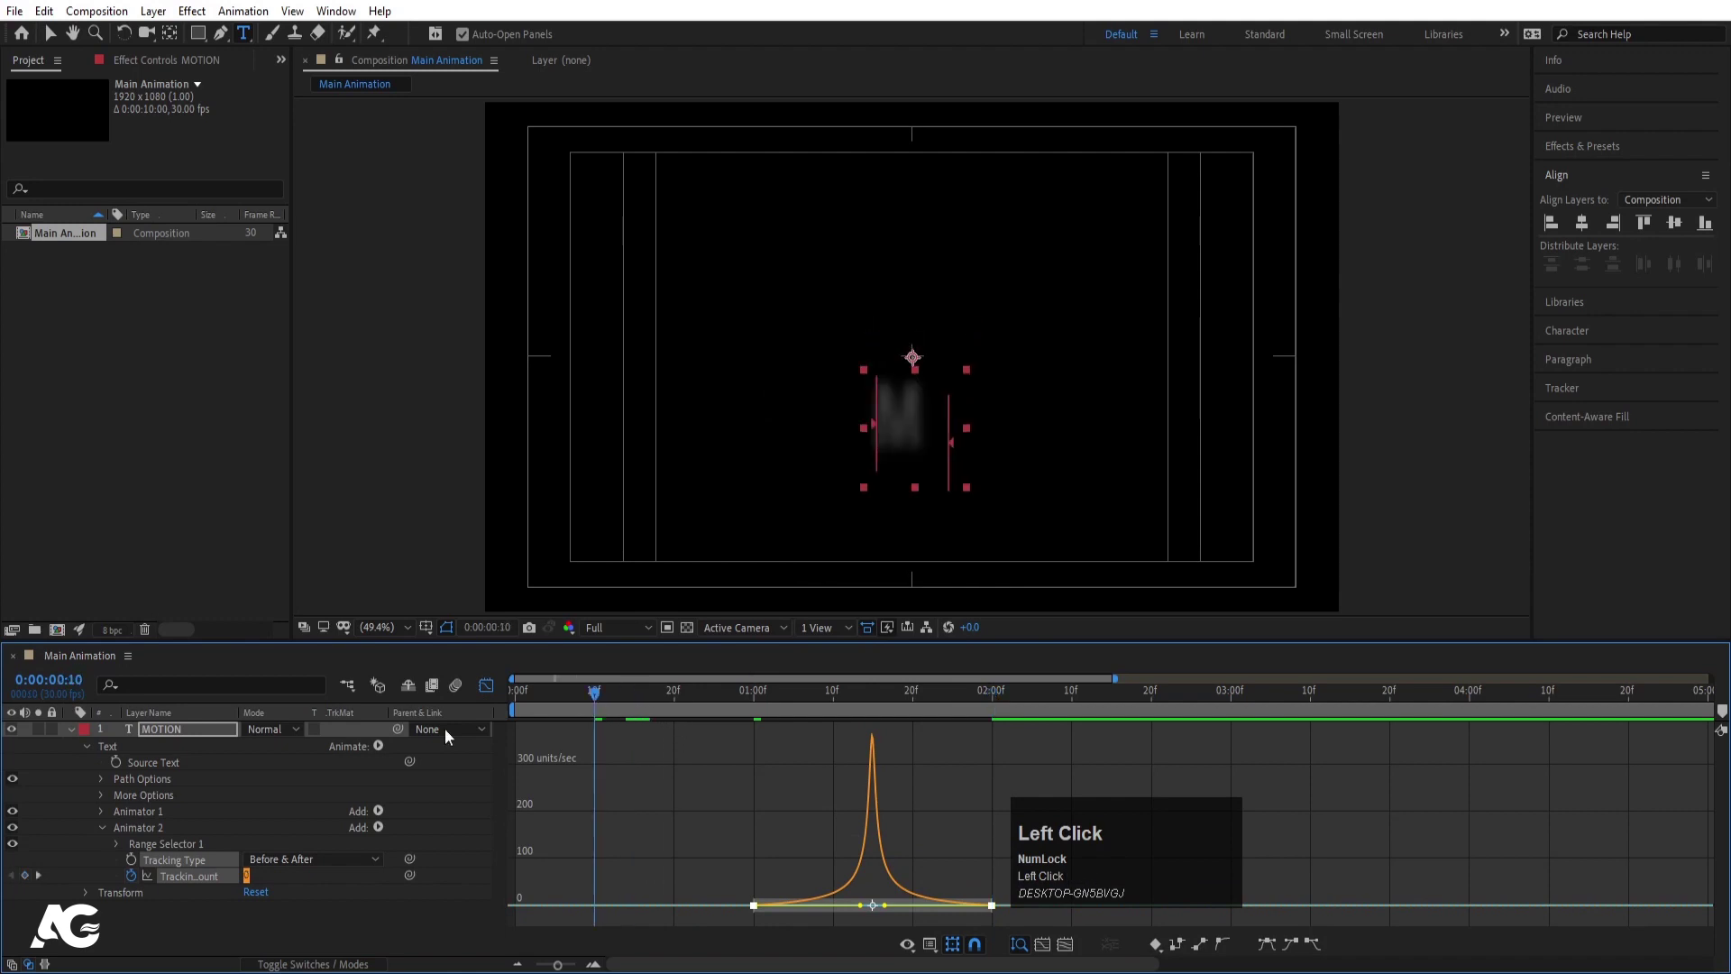
# Preview the spacing animation and move near the two-second mark
pyautogui.press('space')
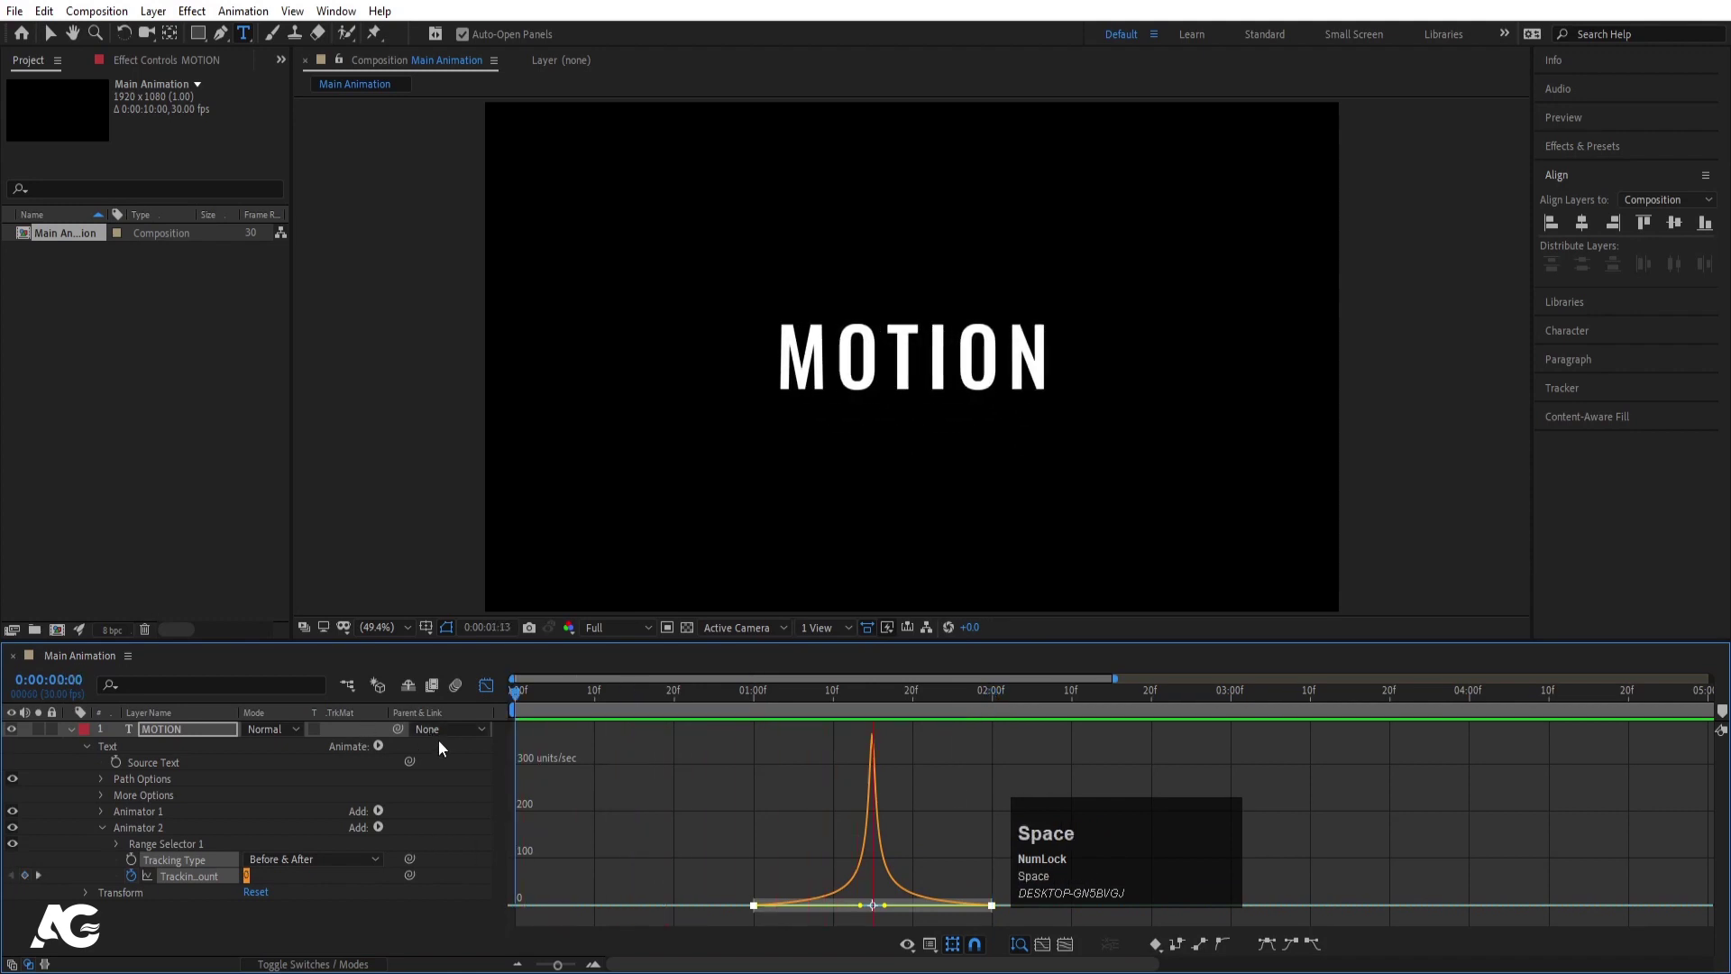
pyautogui.press('space')
pyautogui.moveTo(492, 683); pyautogui.dragTo(74, 743)
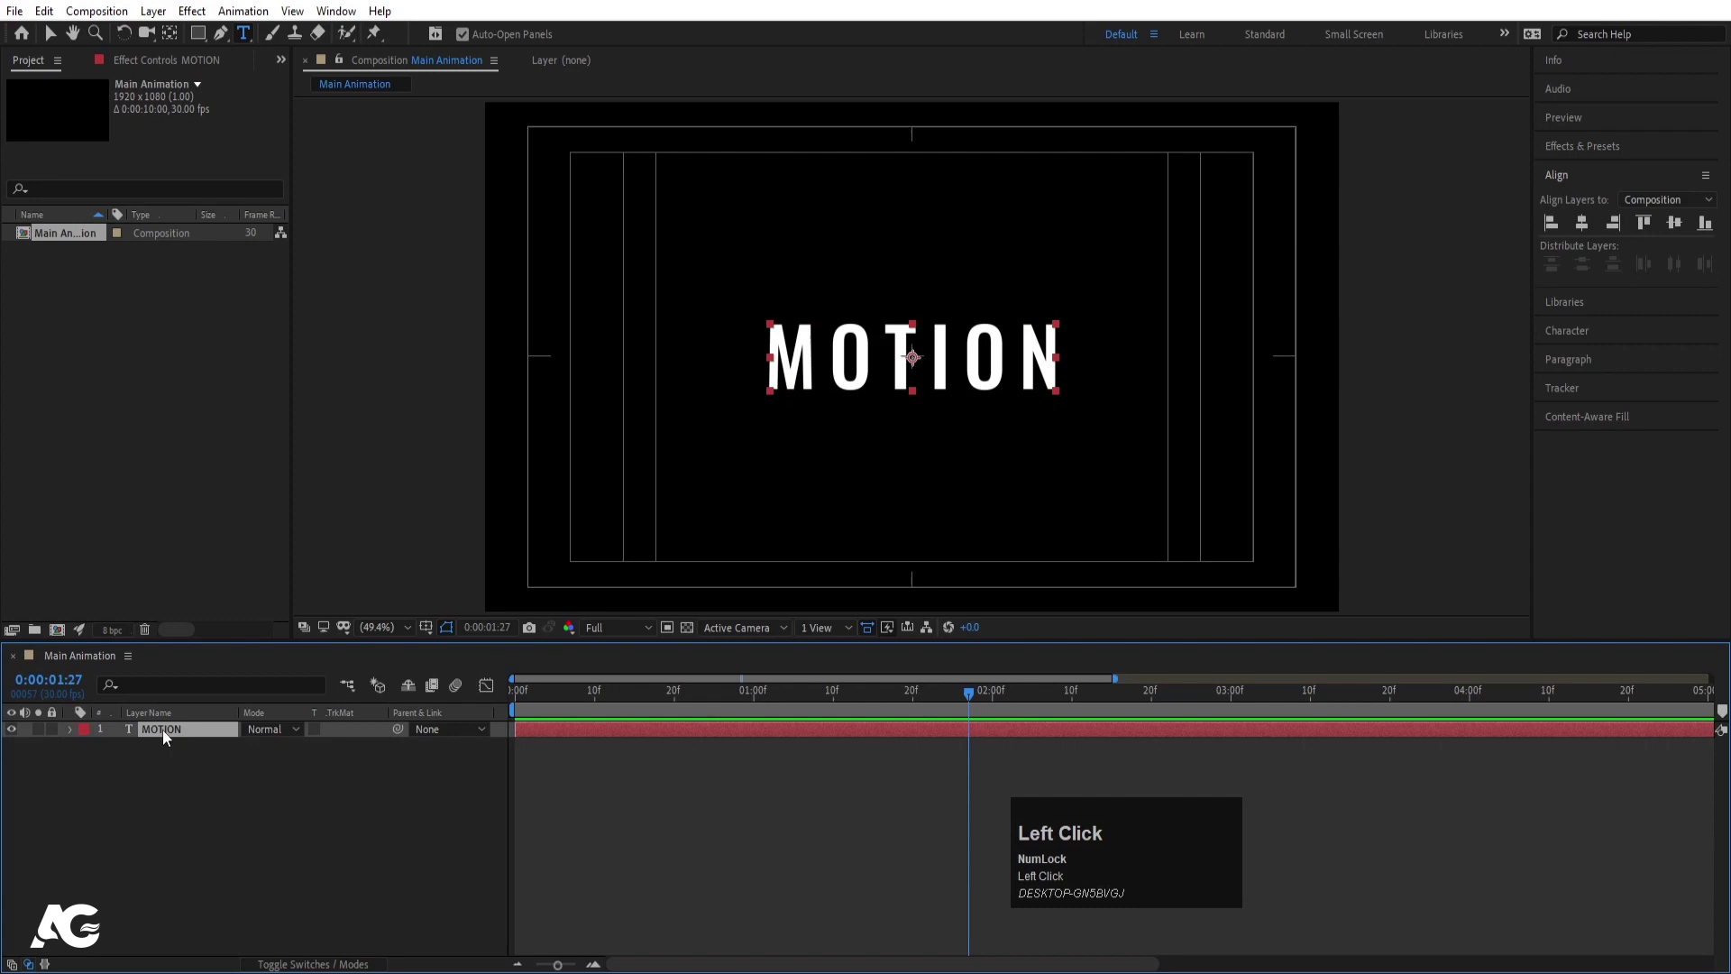
# Make MOTION a 3D layer and keyframe X Rotation to two full turns
pyautogui.press('F4')
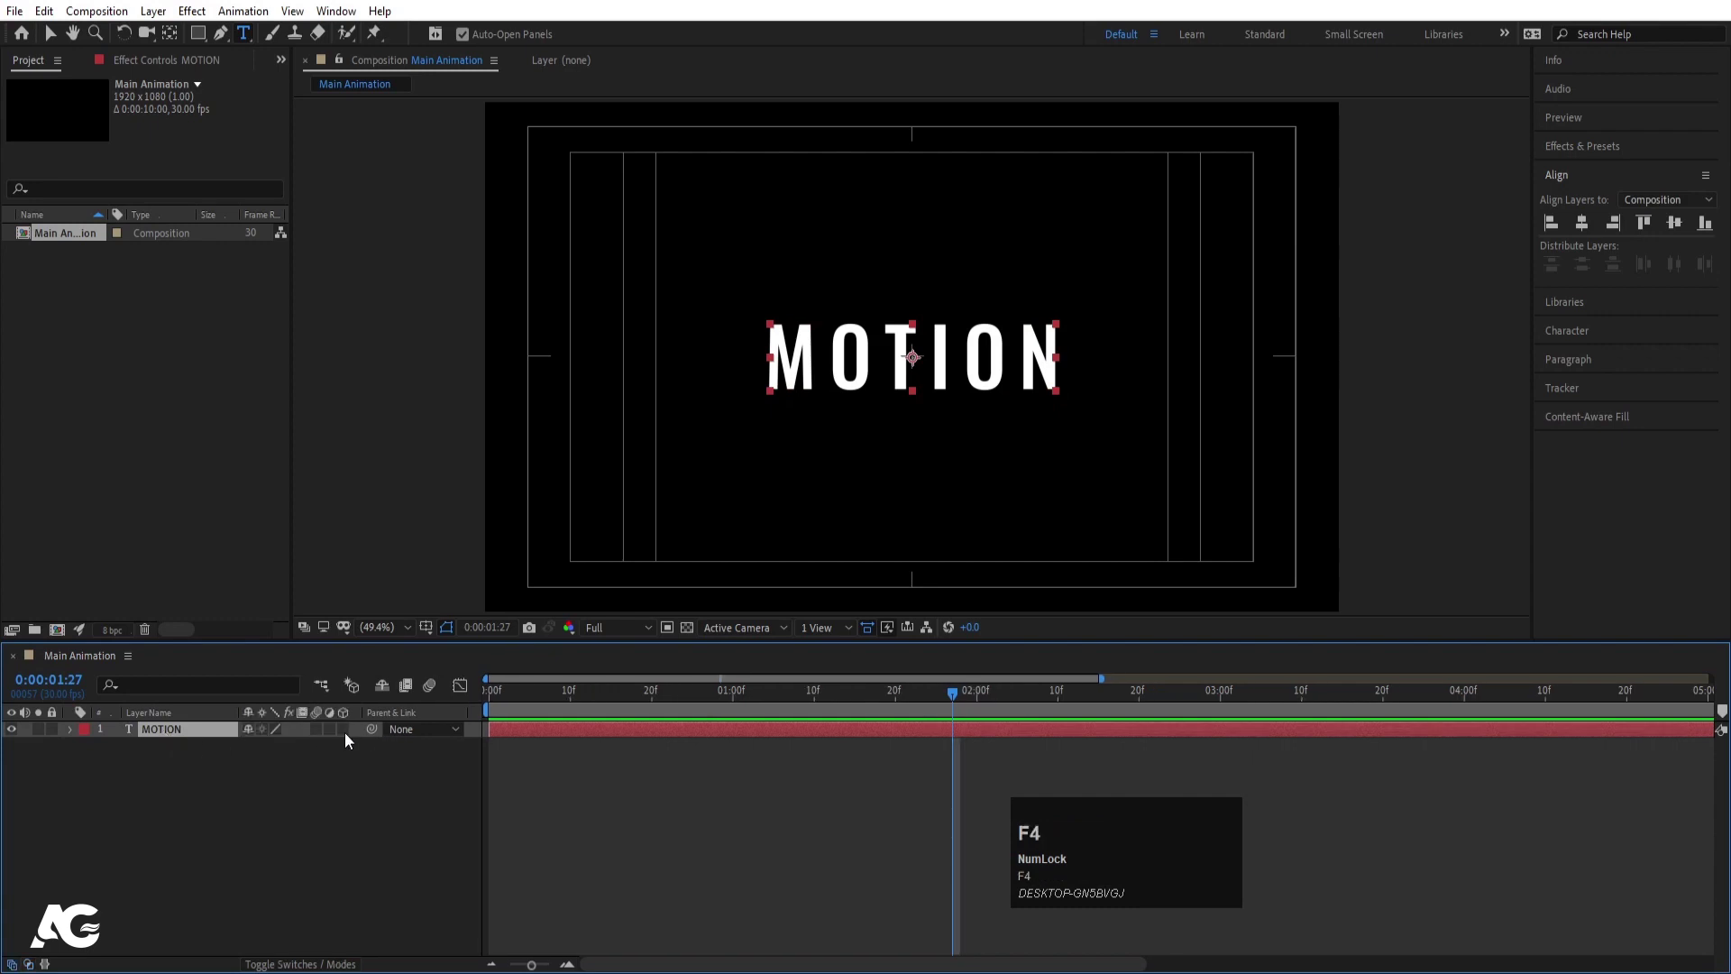
pyautogui.click(351, 741)
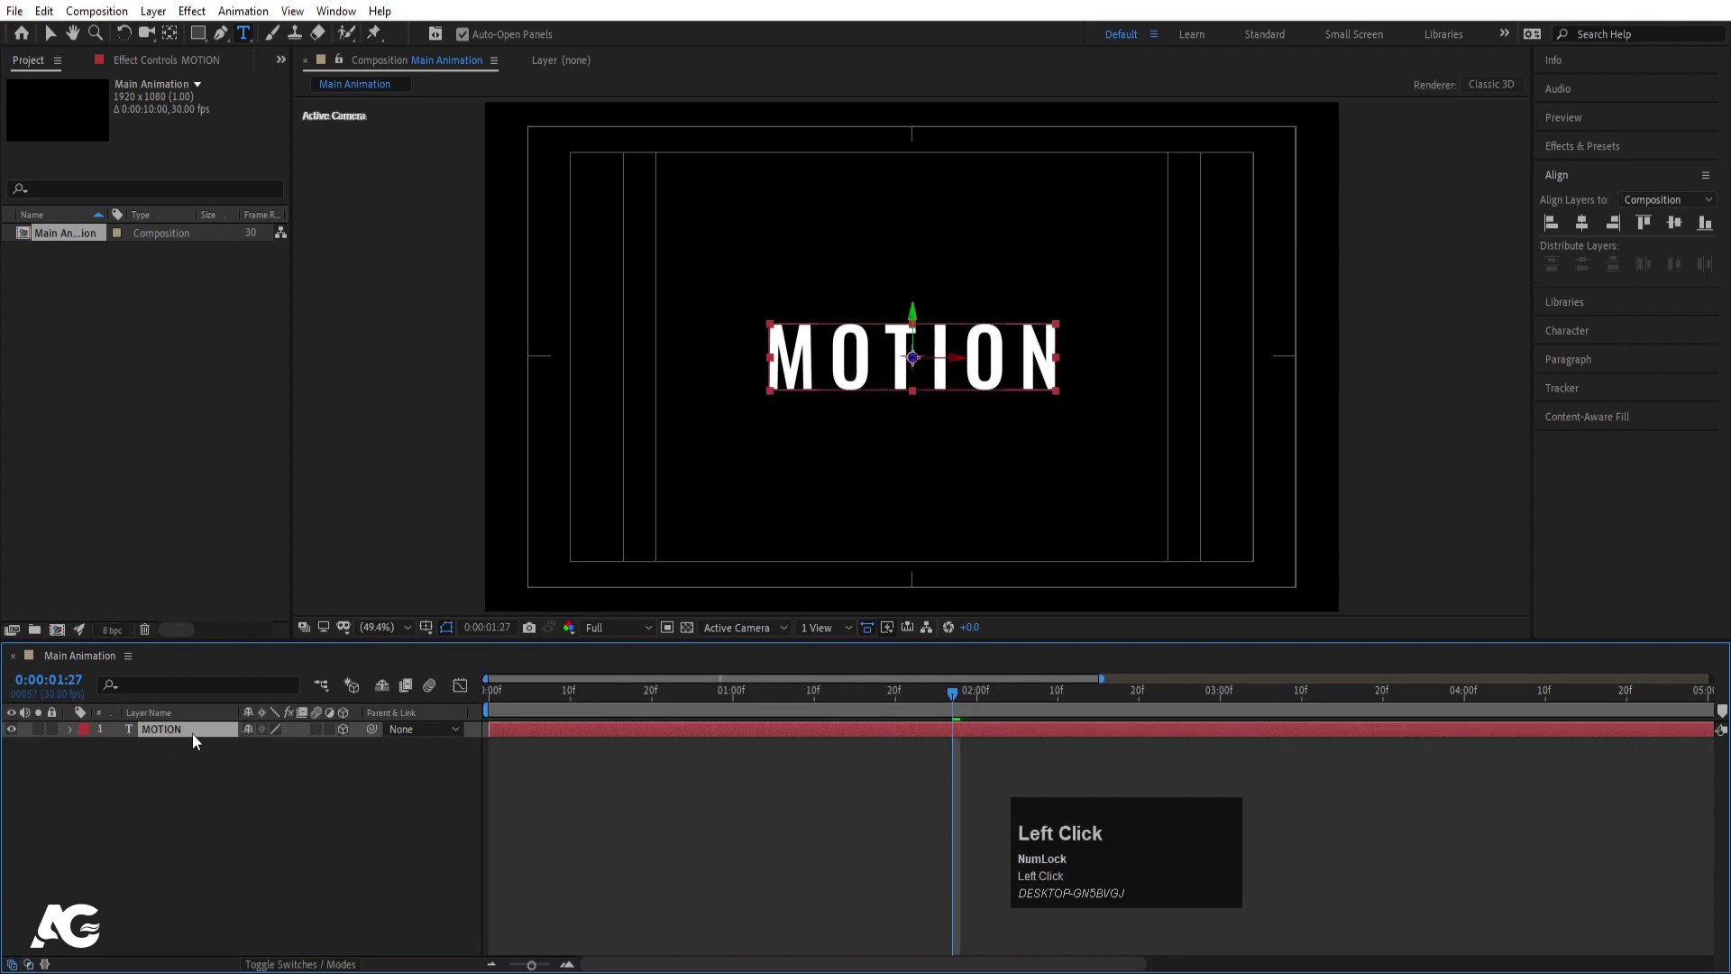
pyautogui.press('r')
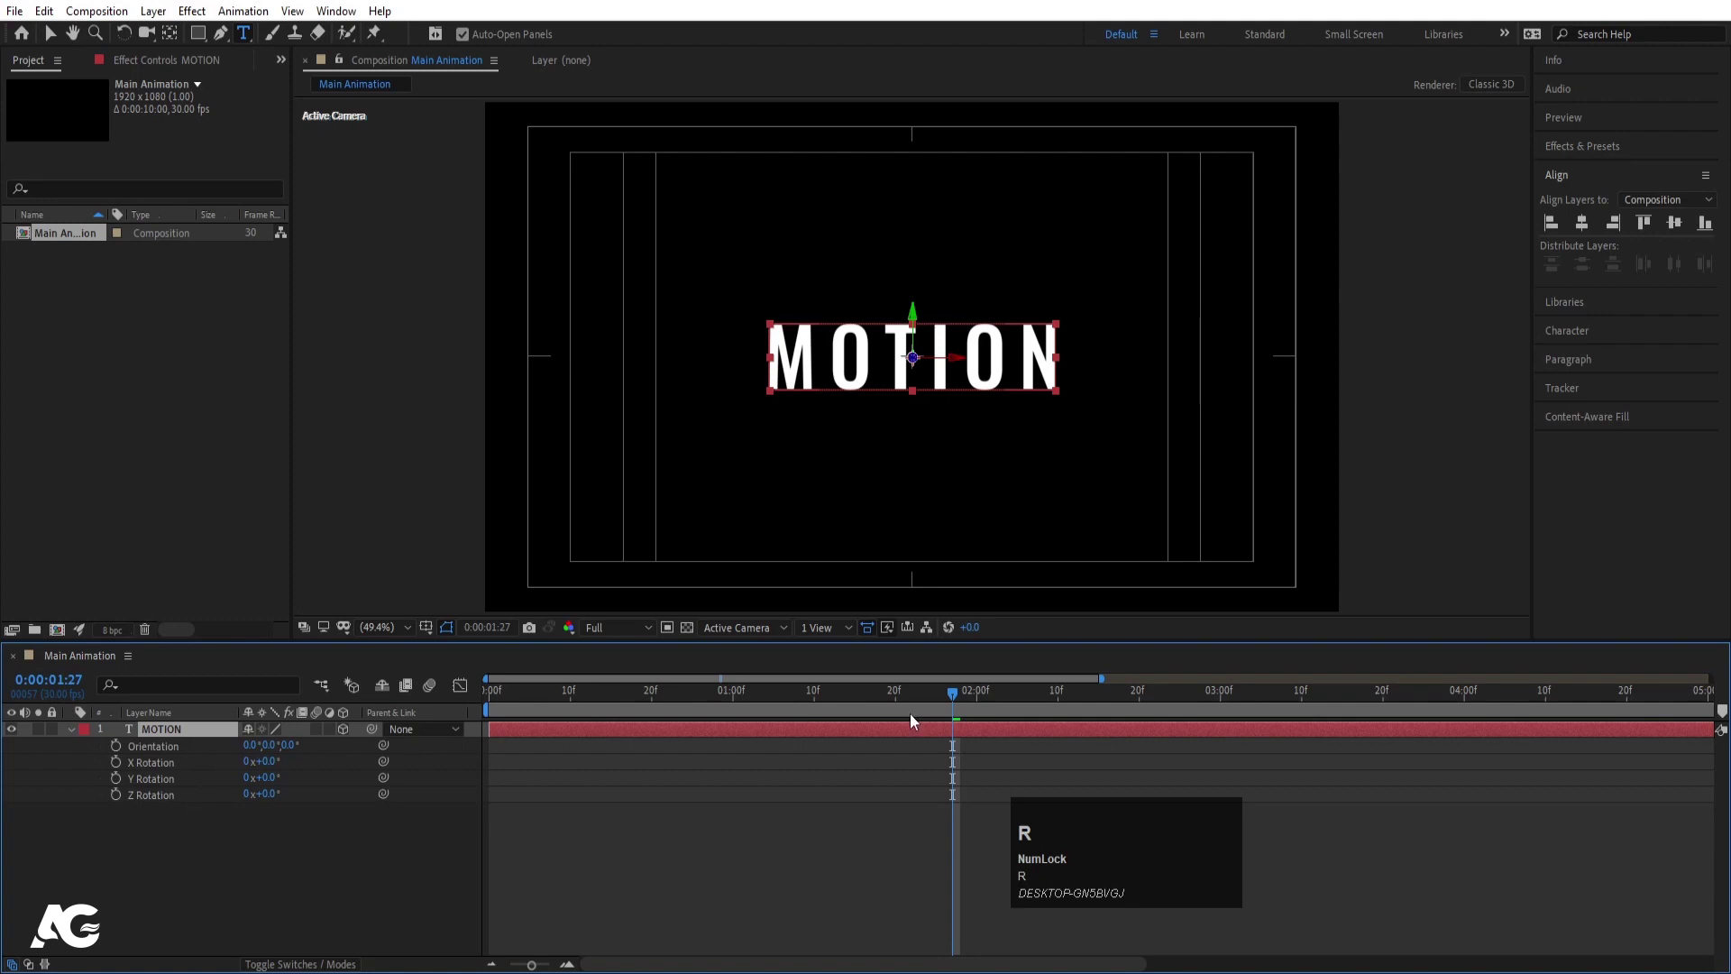
pyautogui.write('ru')
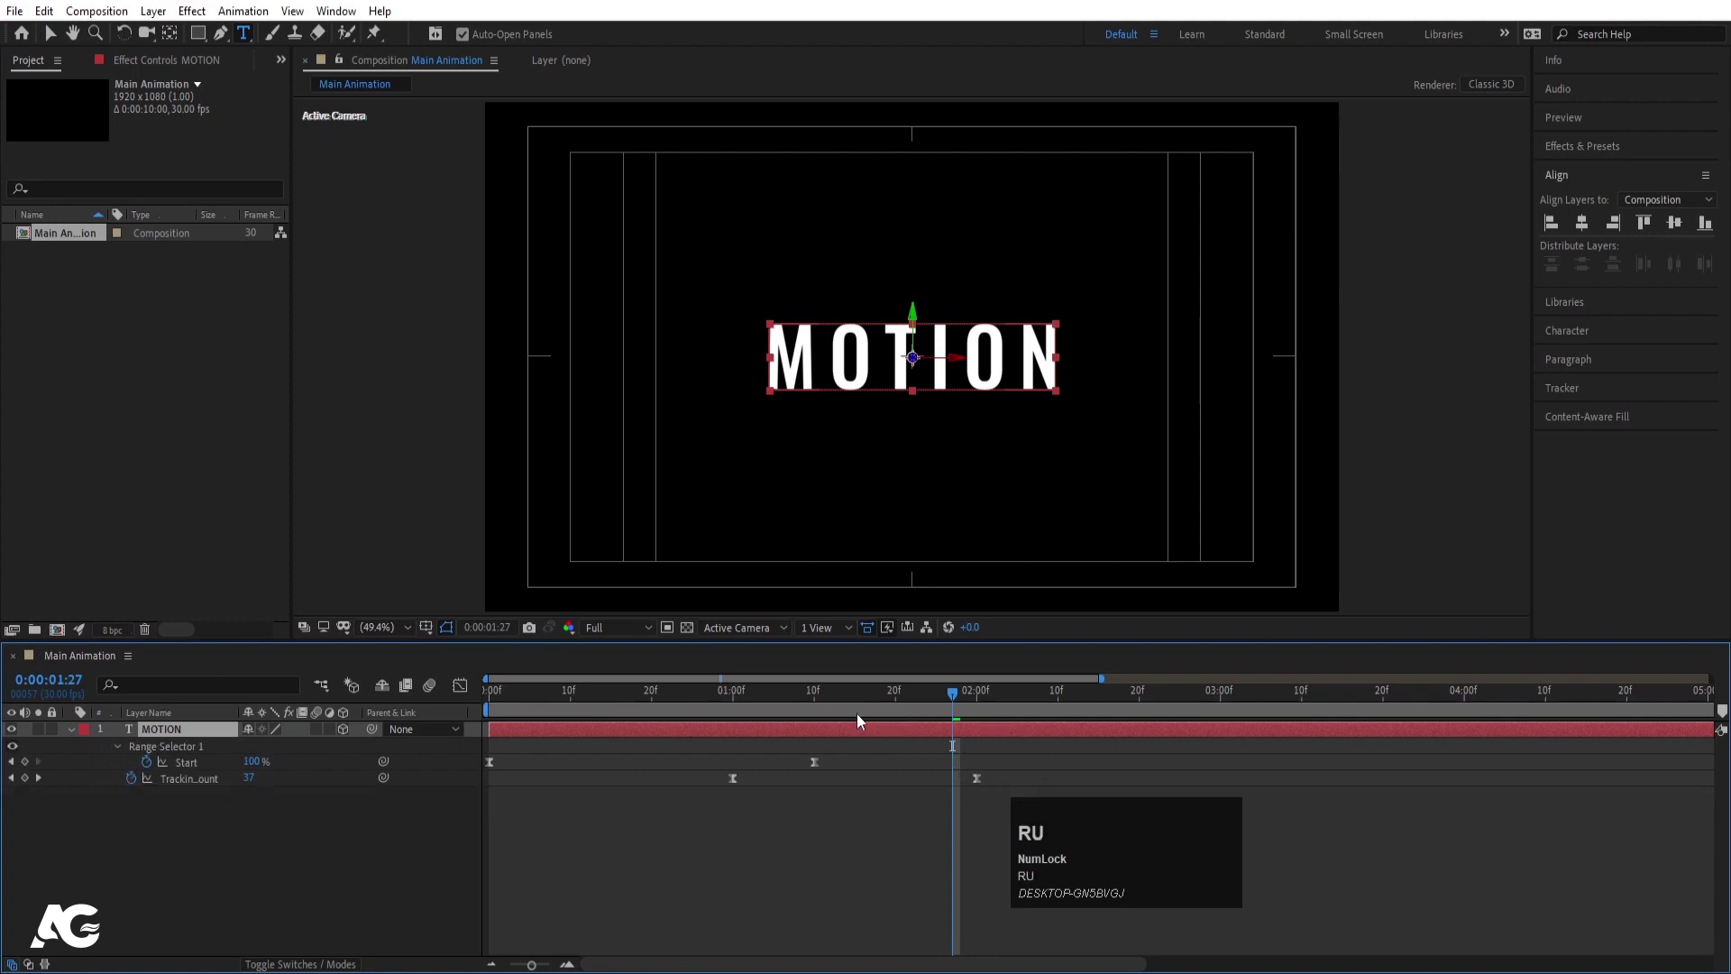
pyautogui.click(856, 719)
pyautogui.press('space')
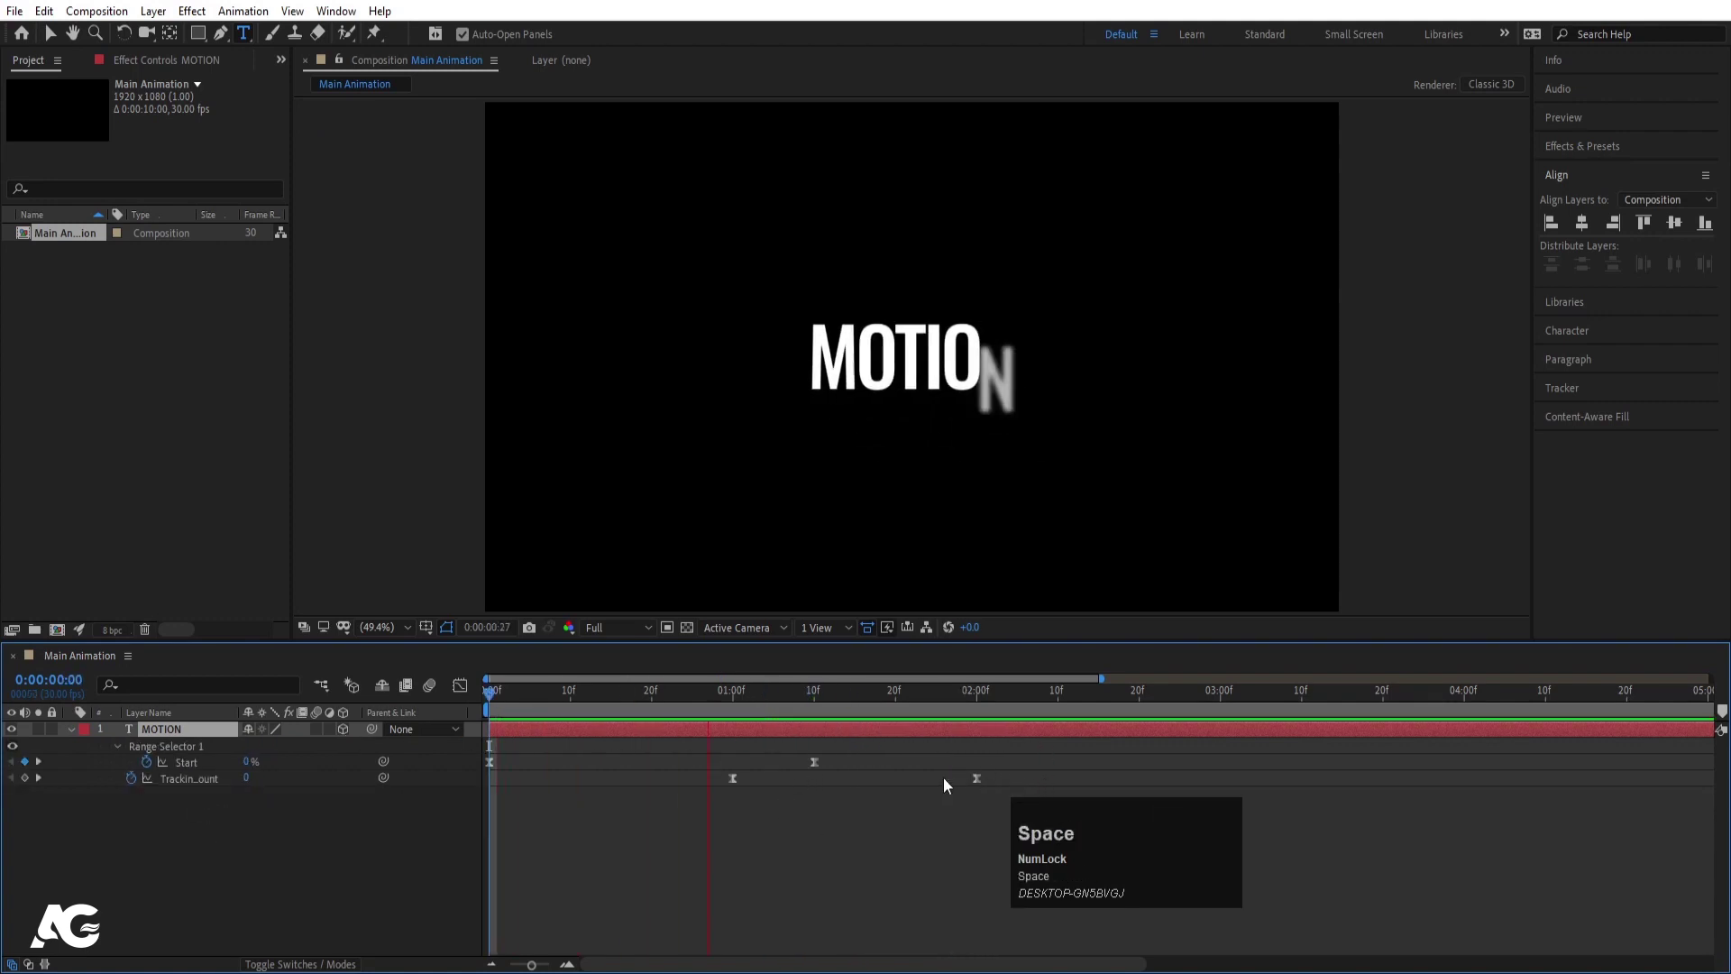
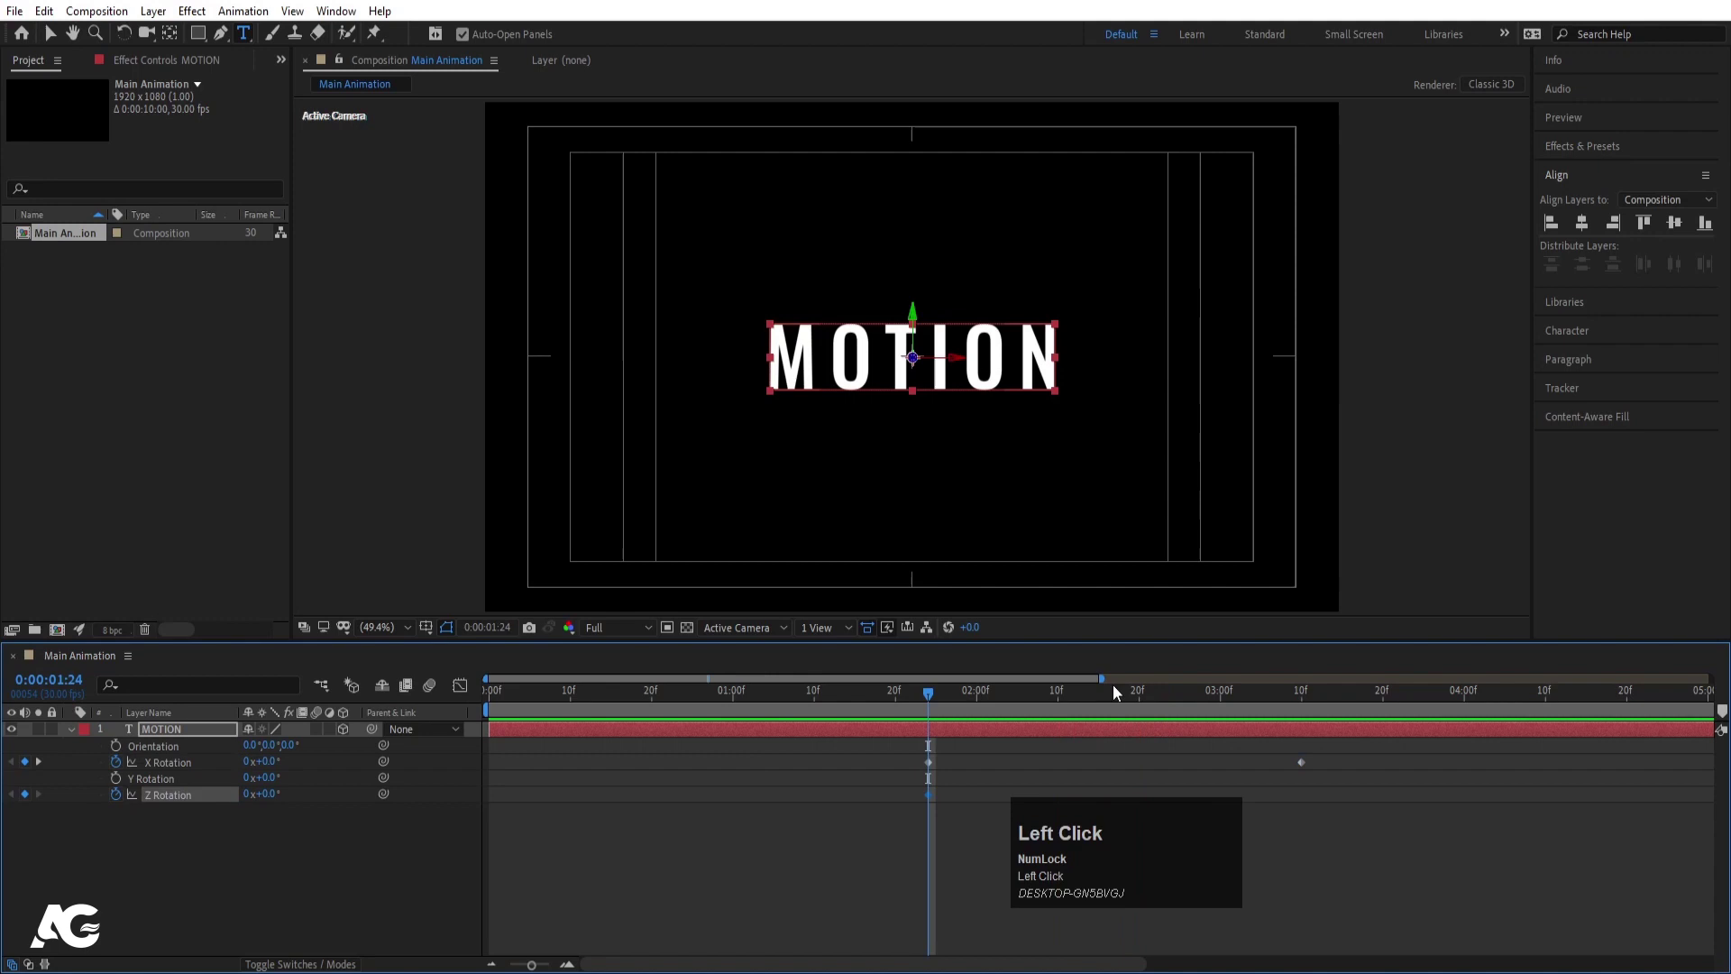
pyautogui.press('k')
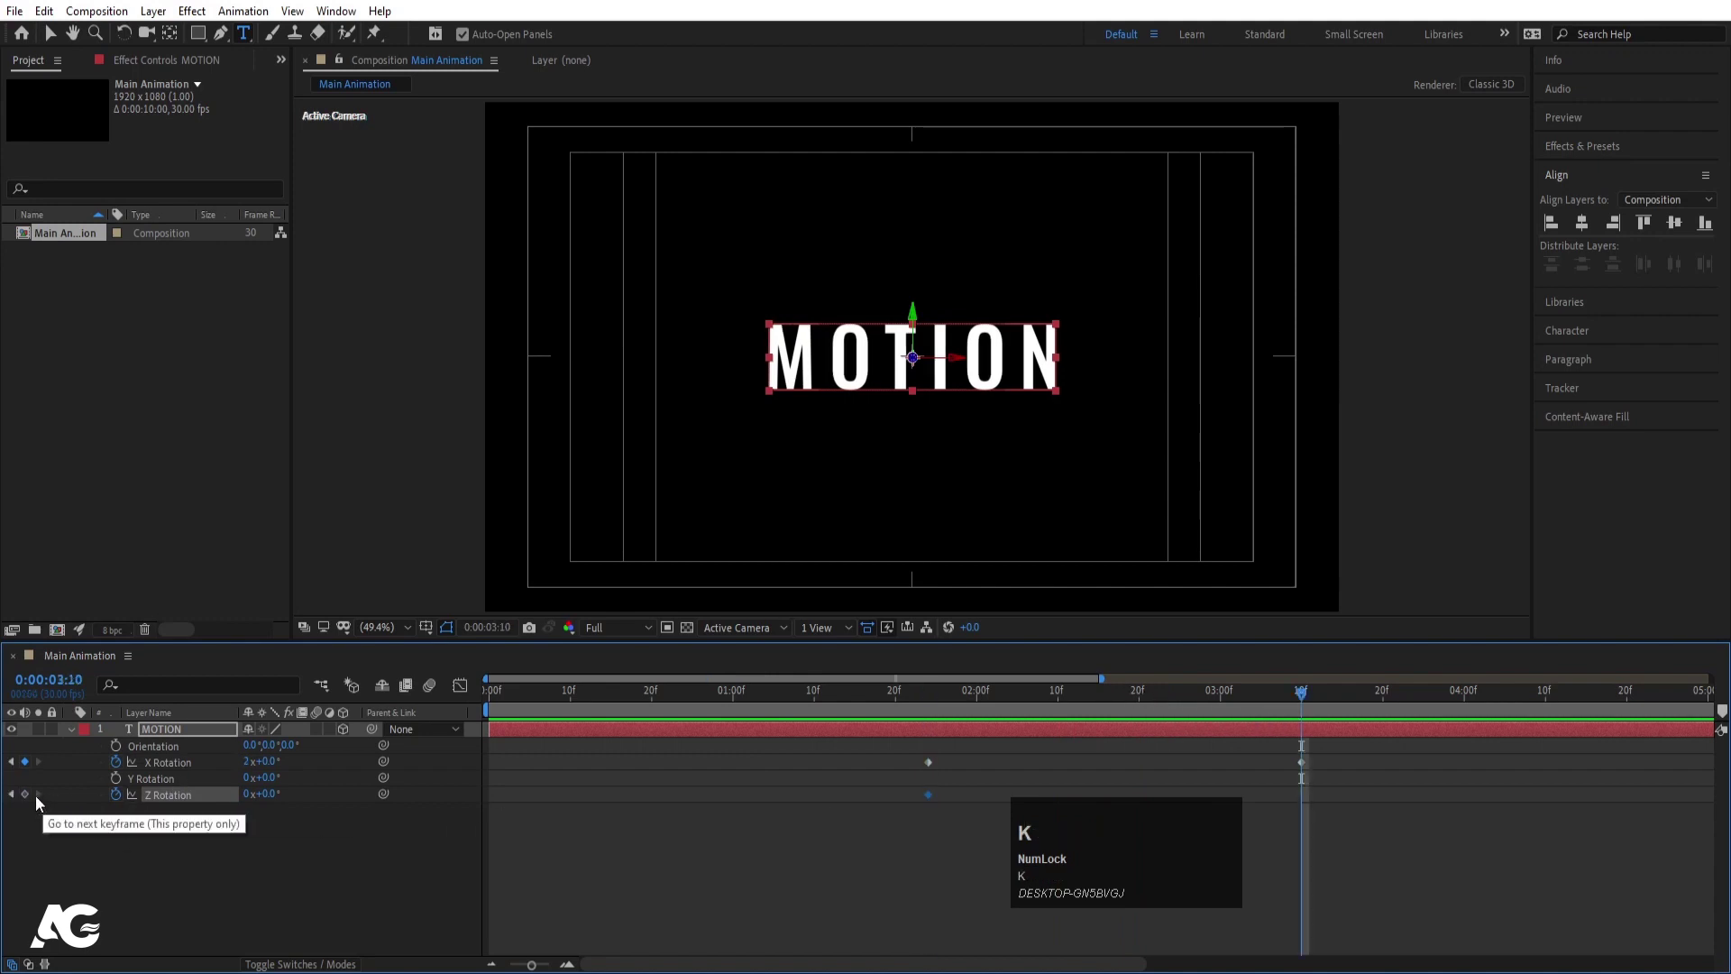
pyautogui.moveTo(30, 801); pyautogui.dragTo(971, 704)
pyautogui.press('space')
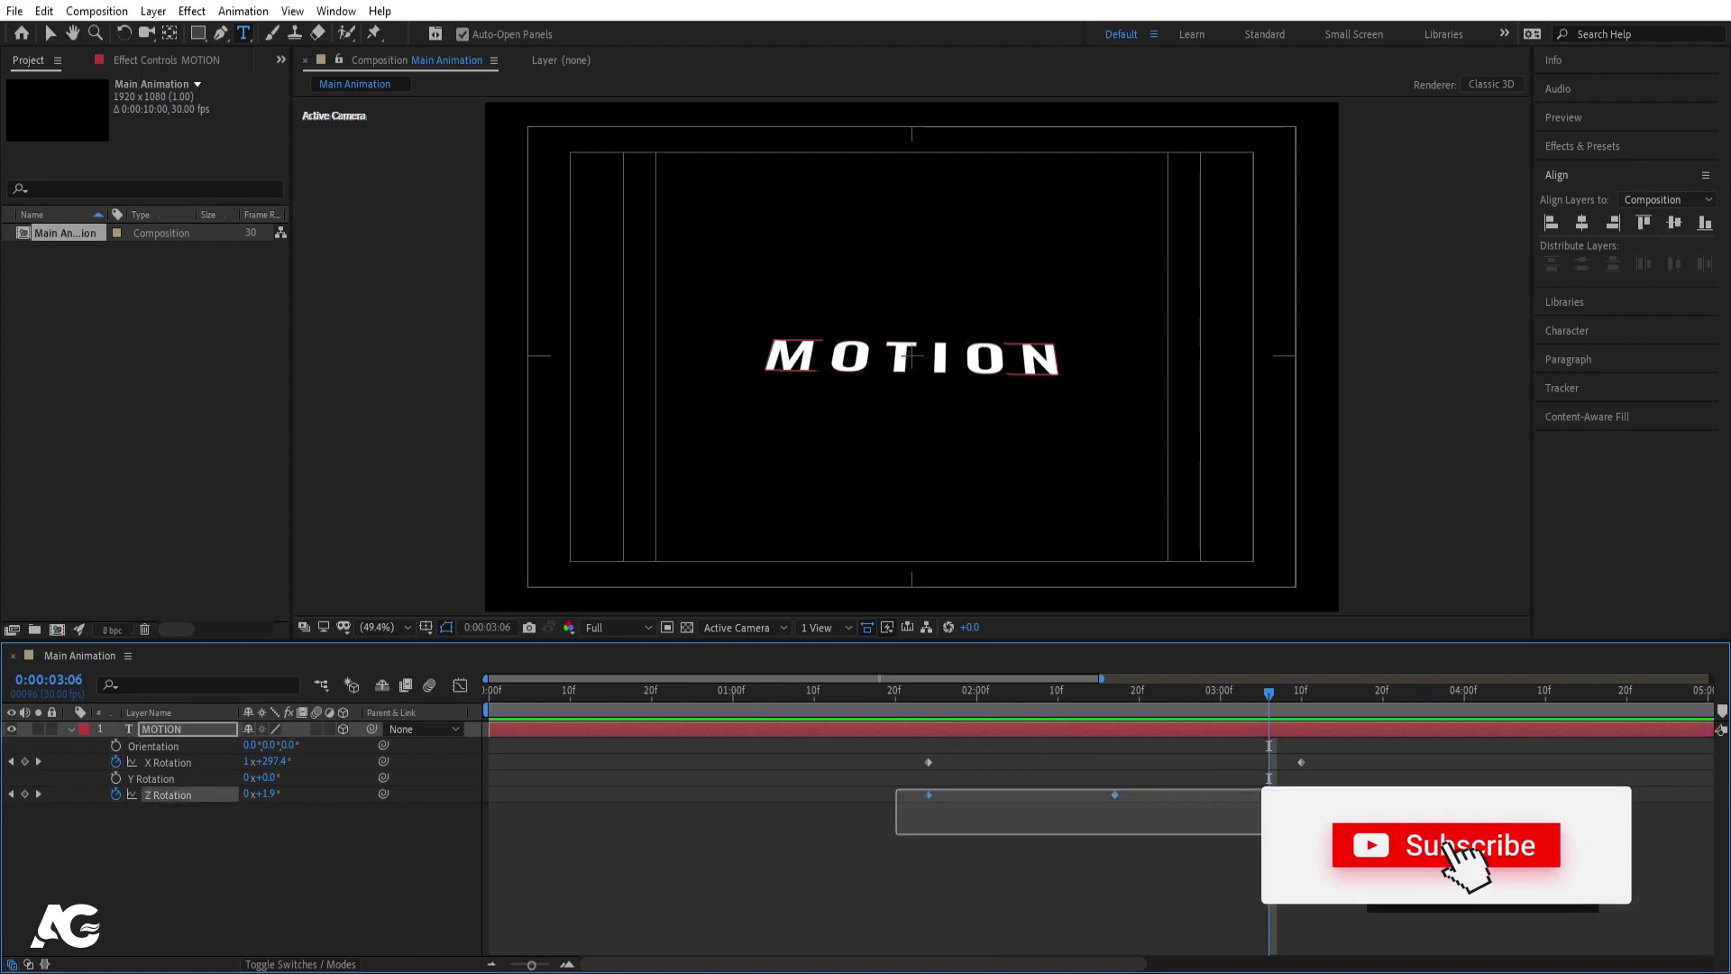
# Ease the rotation keyframes in the speed graph and review the flip
pyautogui.moveTo(891, 760); pyautogui.dragTo(1331, 774)
pyautogui.press('F9')
pyautogui.moveTo(459, 695); pyautogui.dragTo(1251, 912)
pyautogui.moveTo(1251, 911); pyautogui.dragTo(1000, 918)
pyautogui.moveTo(1001, 919); pyautogui.dragTo(915, 722)
pyautogui.press('space')
pyautogui.click(455, 691)
pyautogui.press('k')
# Duplicate the MOTION layer and strip the copy's keyframes for DESIGN
pyautogui.click(279, 864)
pyautogui.press('ctrl+d')
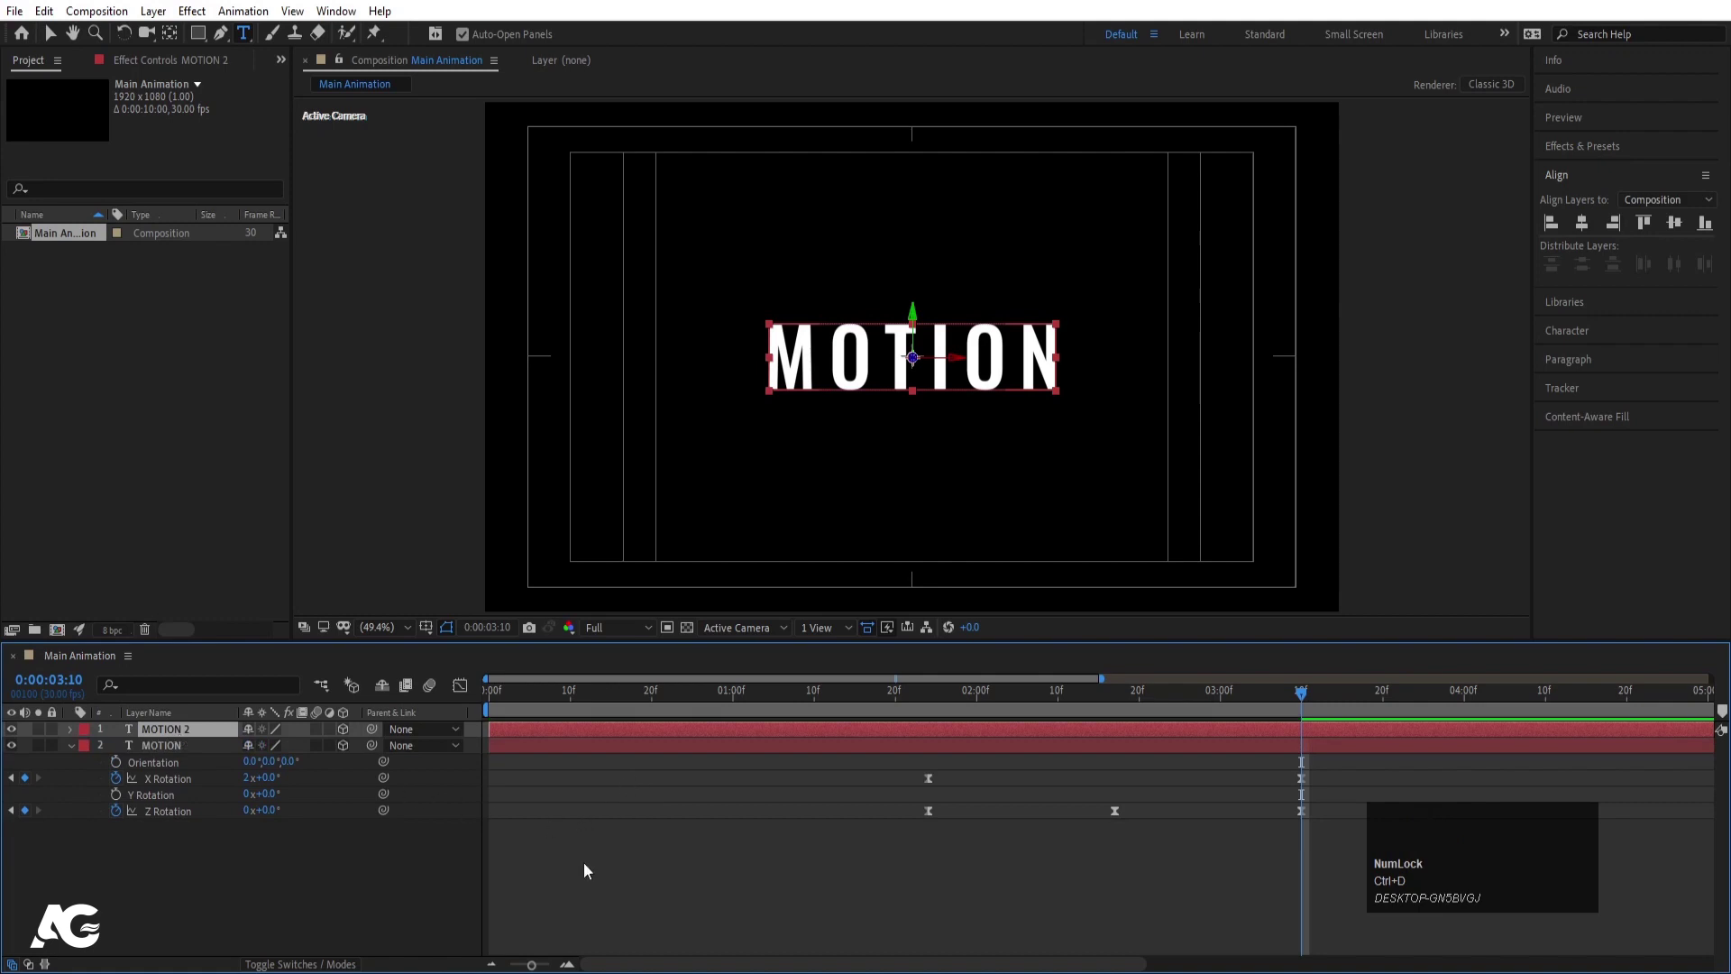
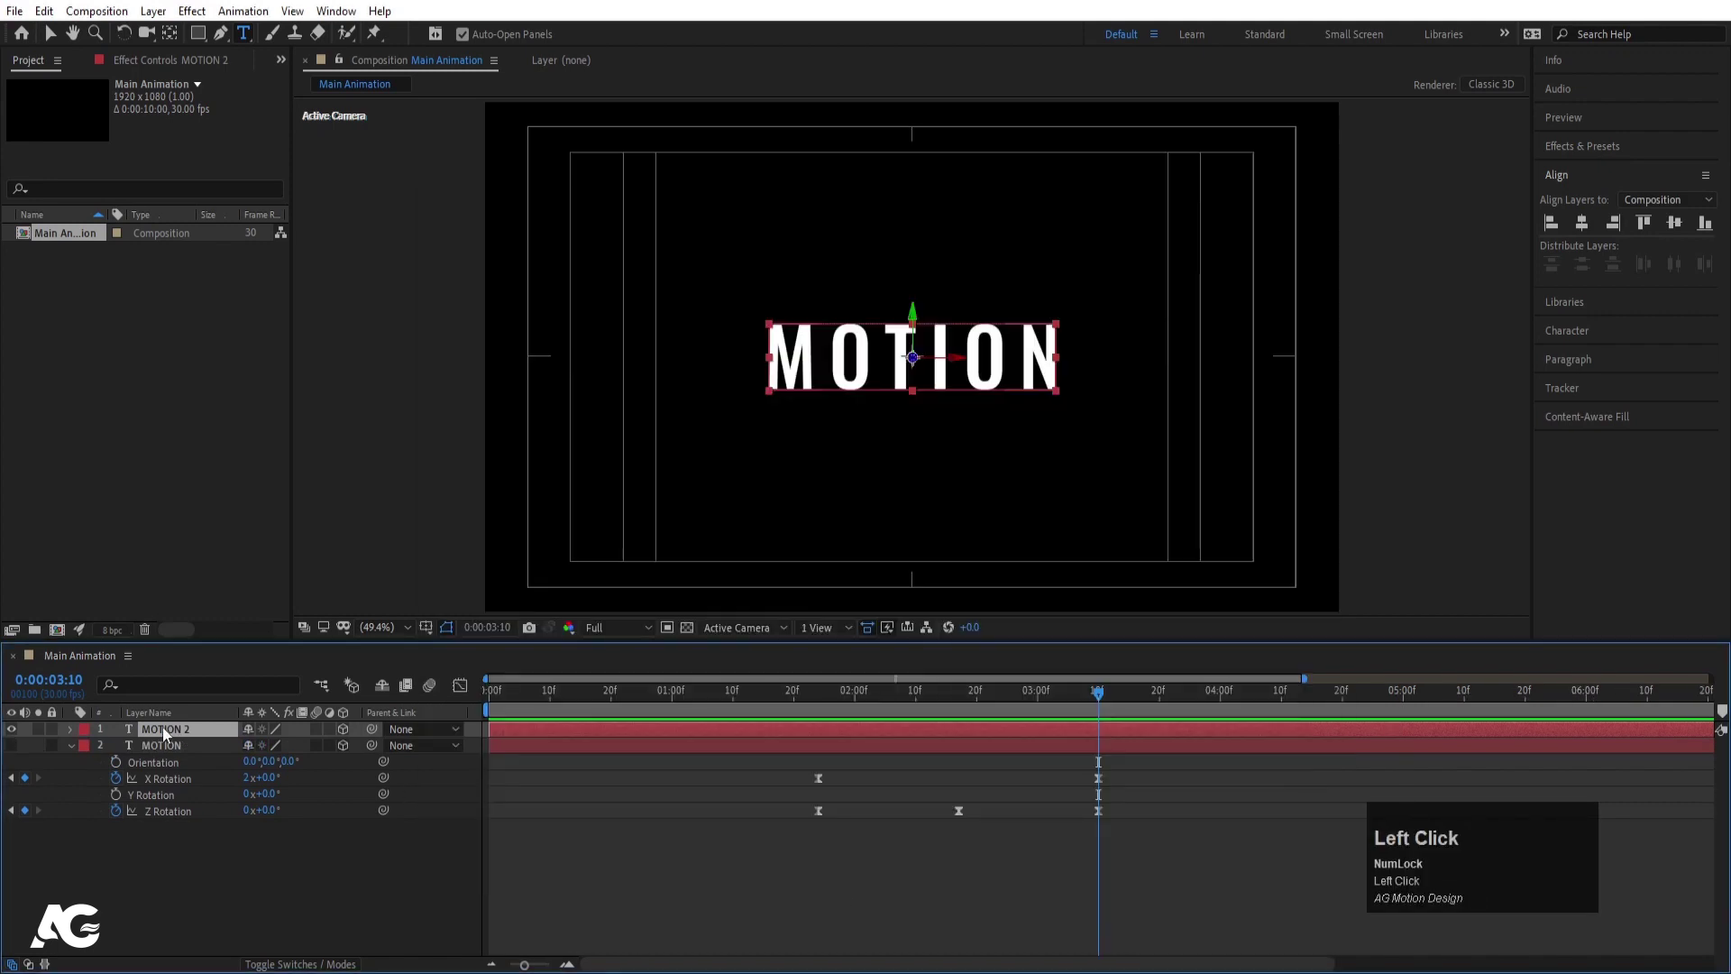
pyautogui.press('u')
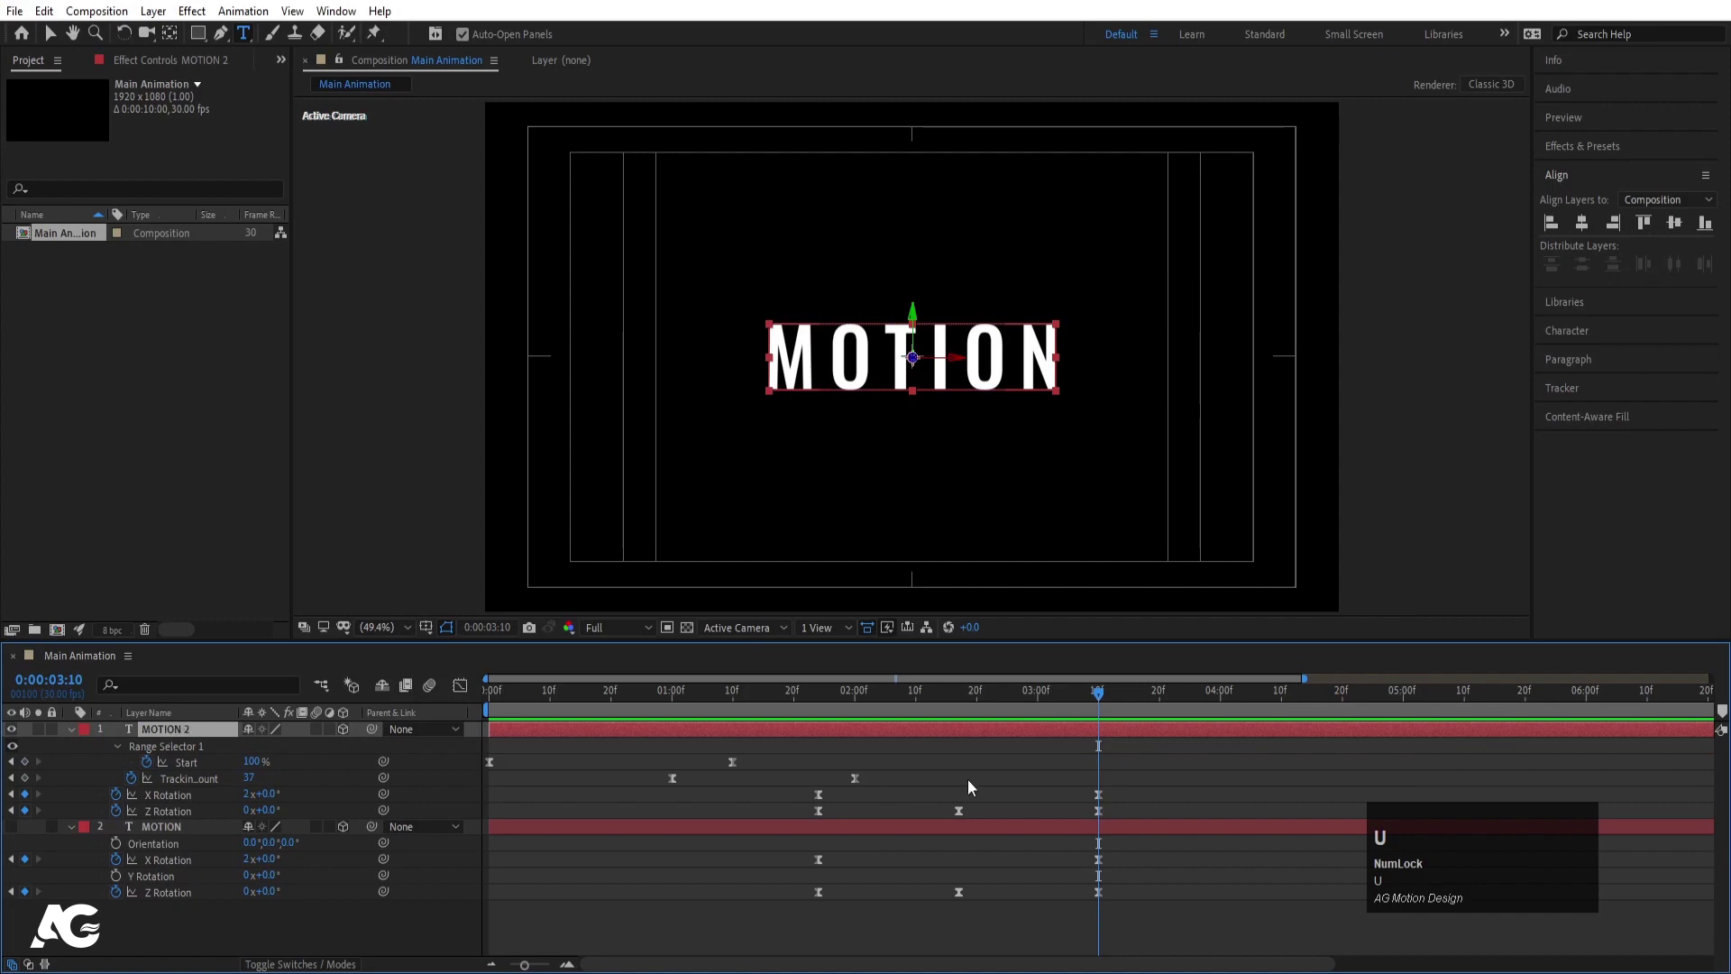
pyautogui.click(1051, 775)
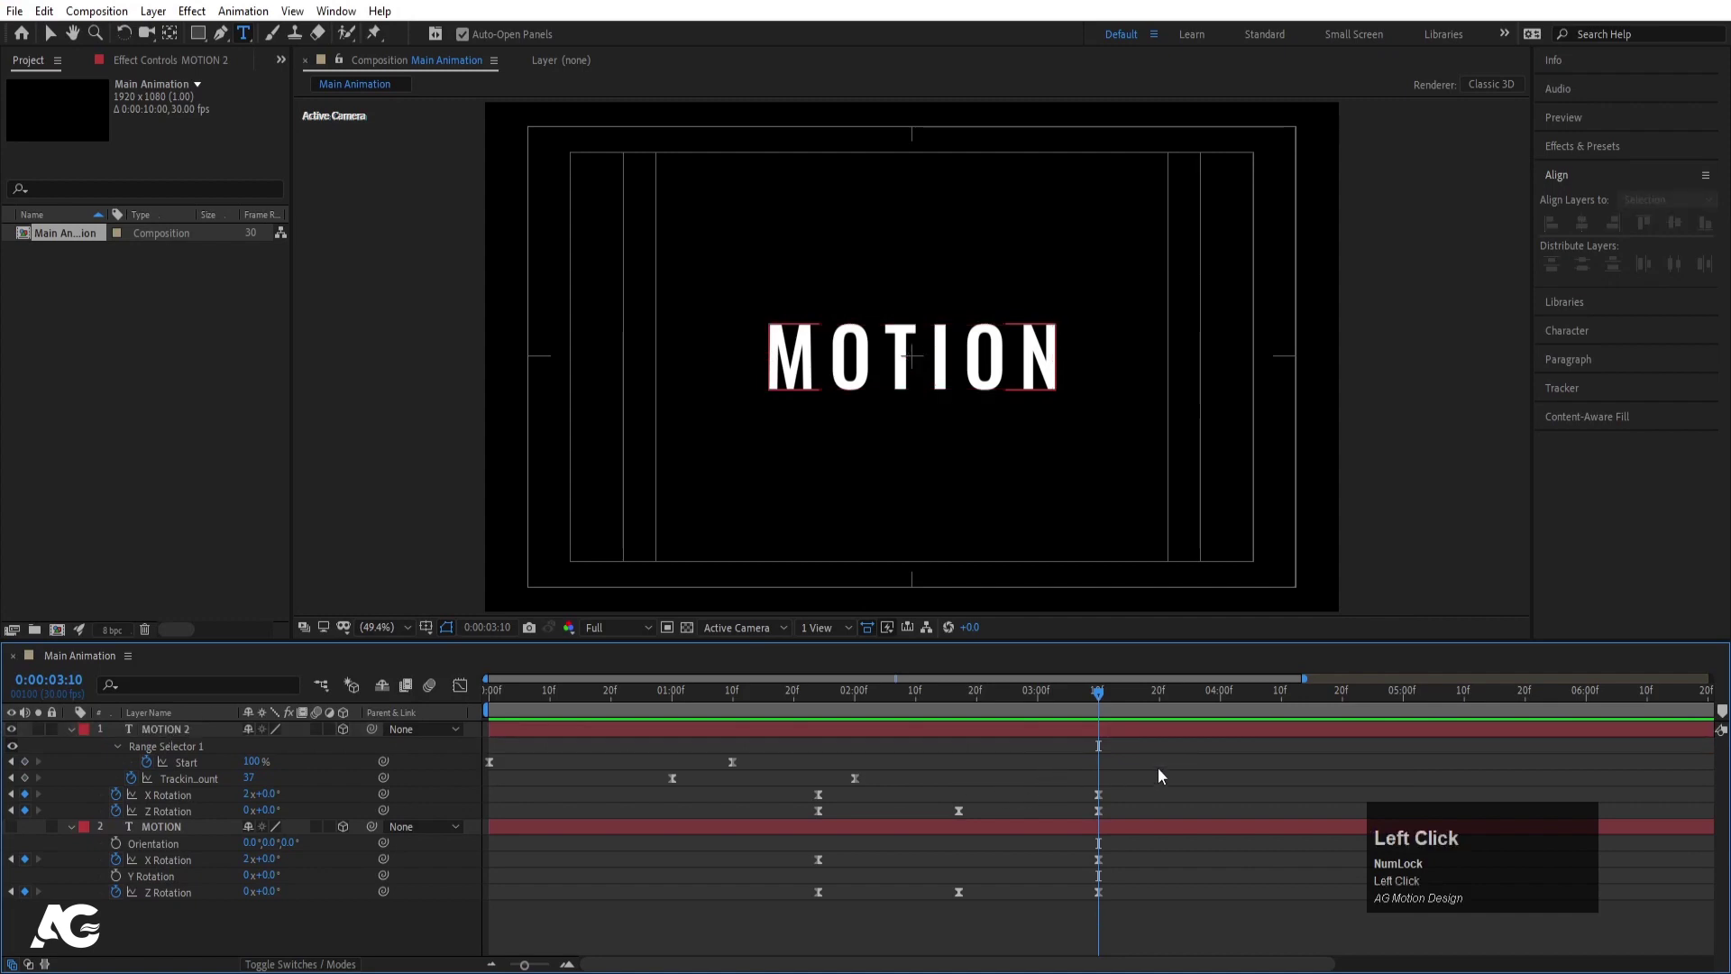
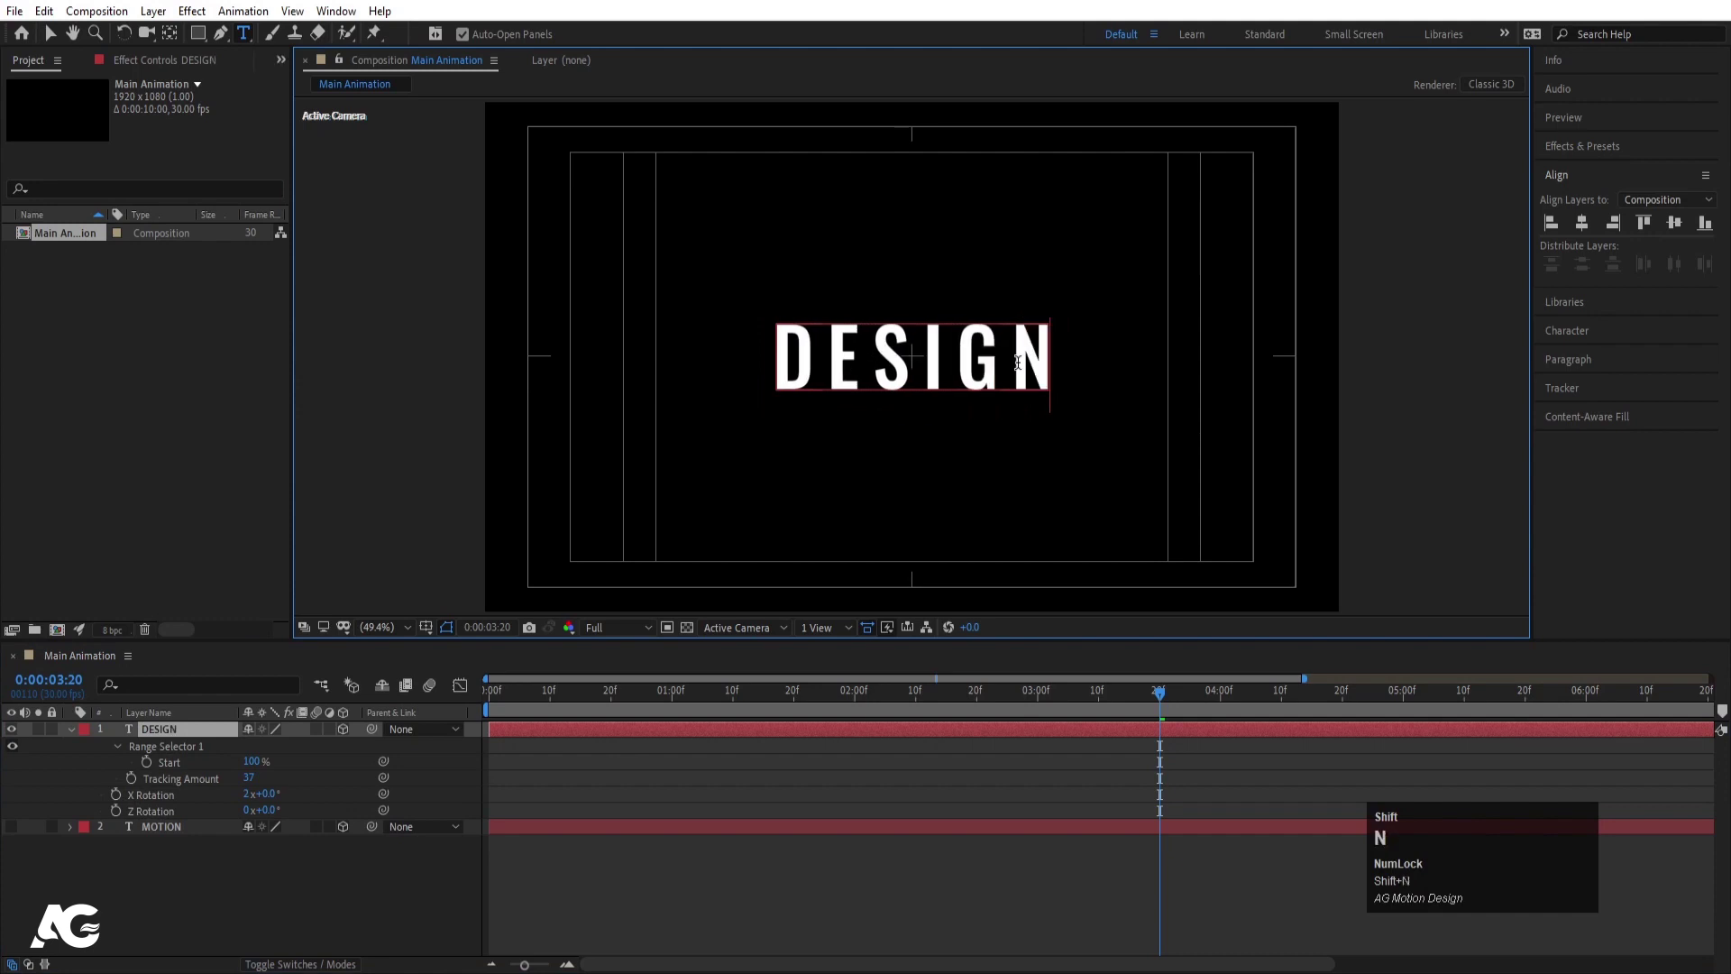
# Show MOTION again, parent DESIGN to it and scrub the combined flip
pyautogui.click(120, 883)
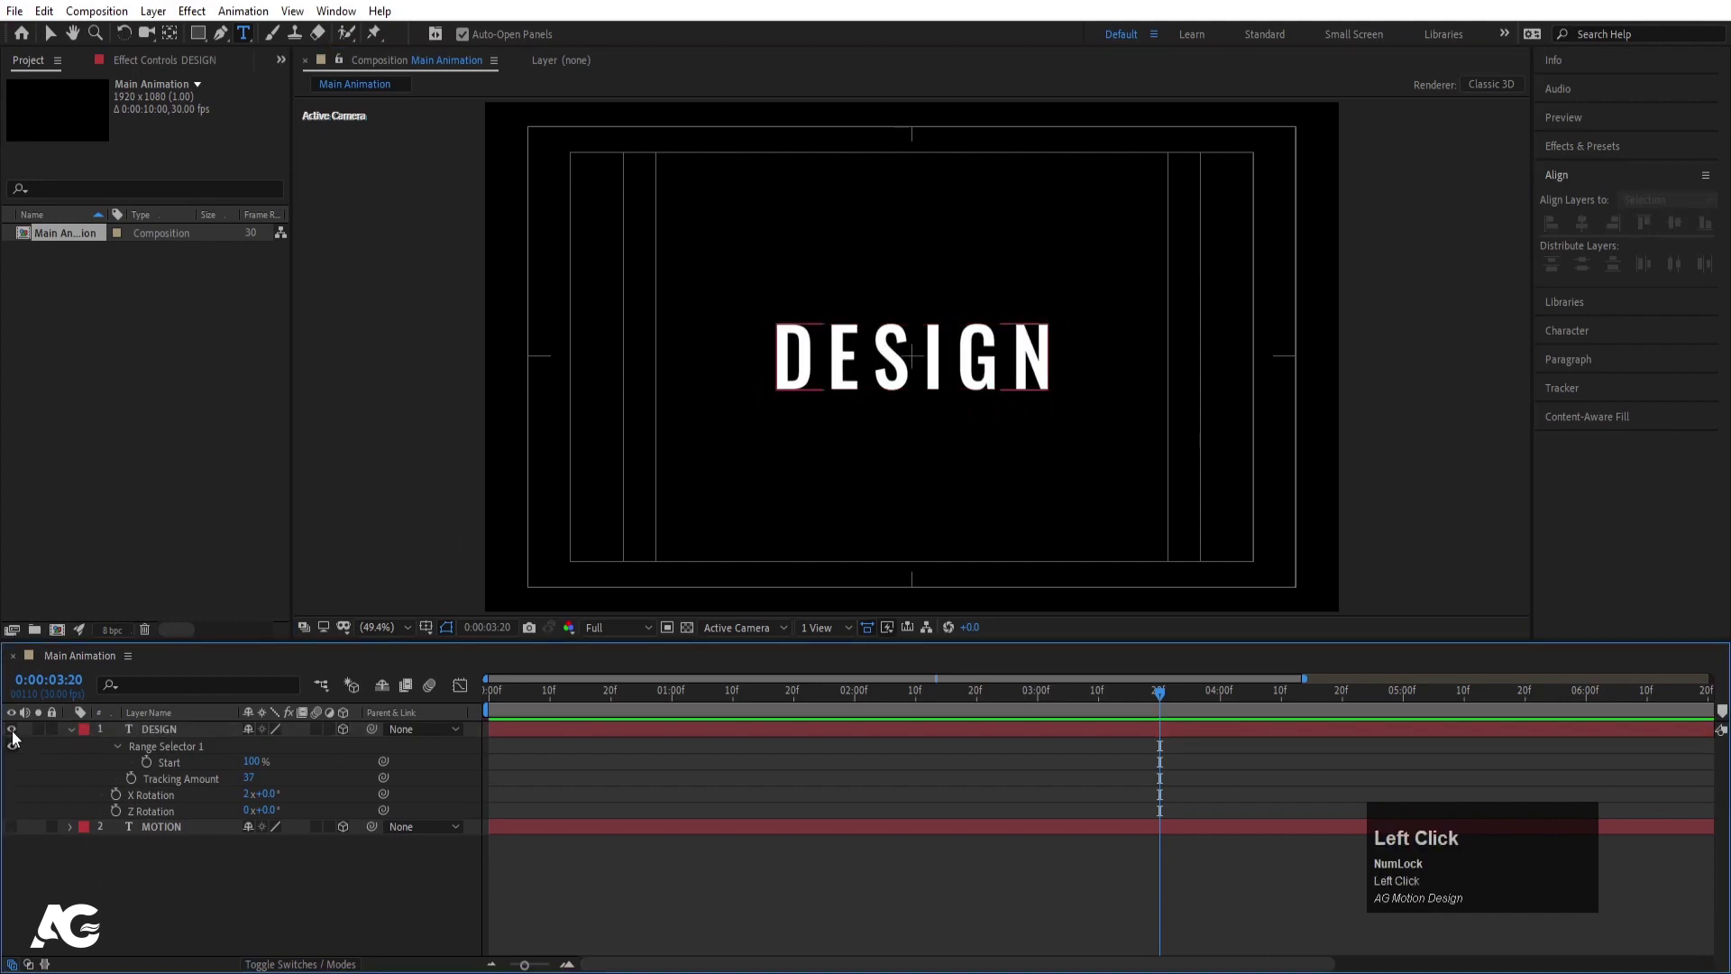
pyautogui.click(19, 829)
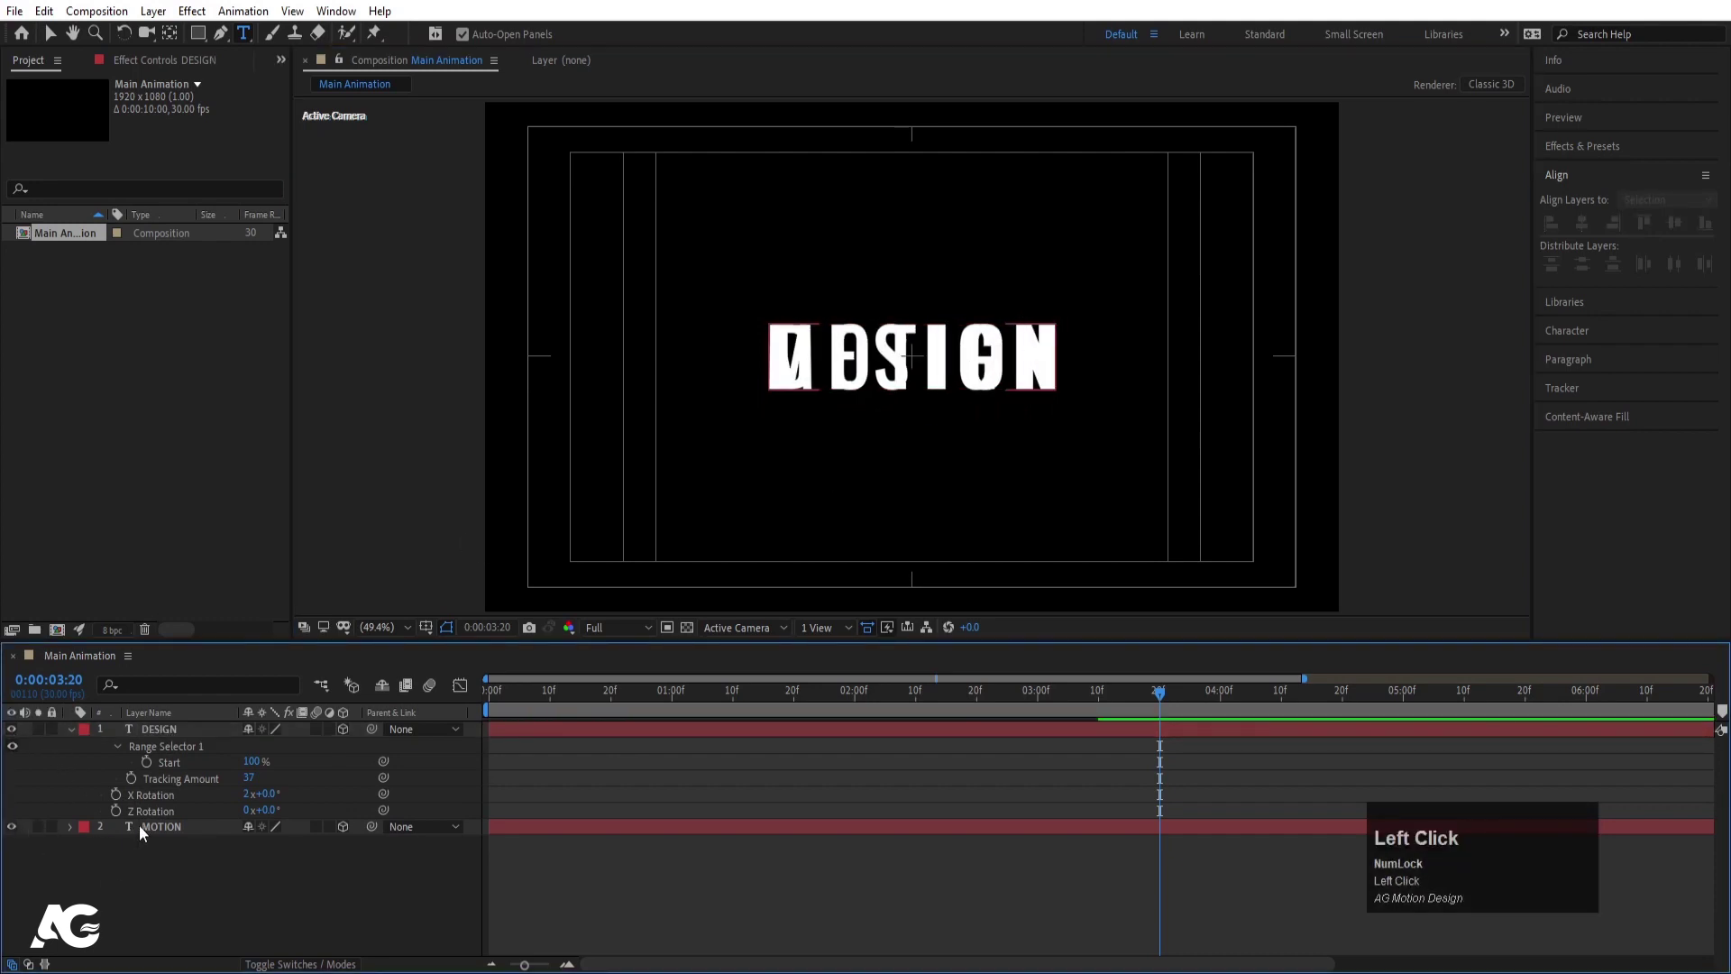
pyautogui.press('u')
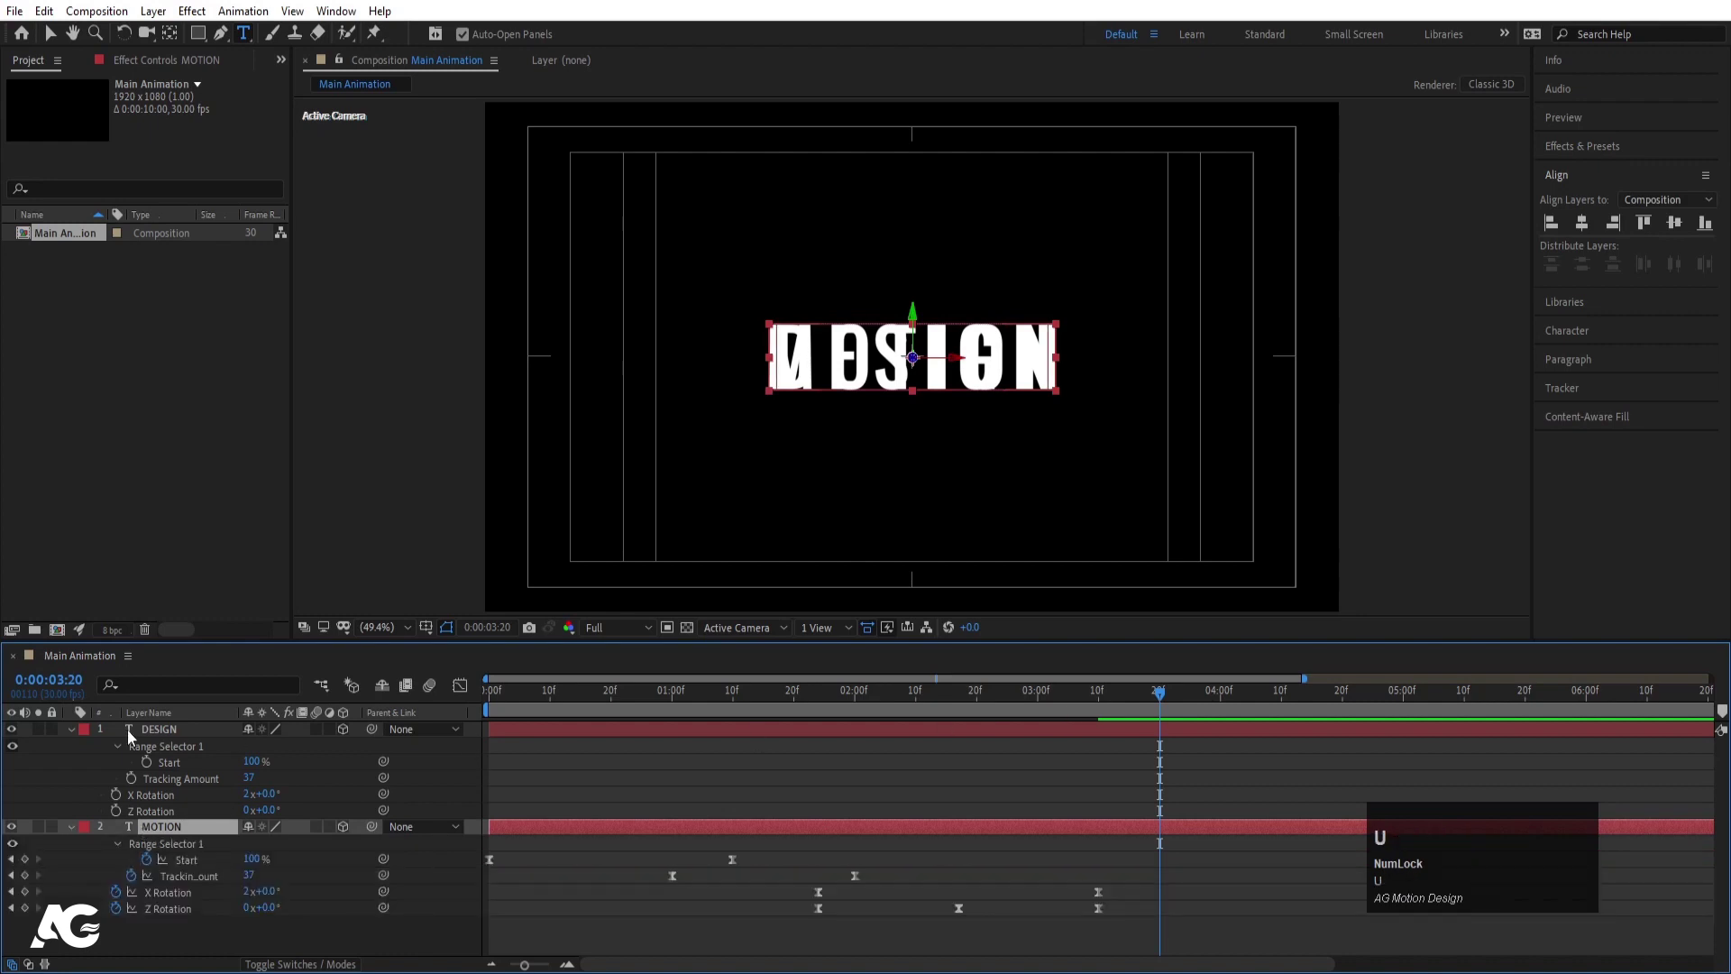
pyautogui.moveTo(194, 741); pyautogui.dragTo(217, 716)
pyautogui.press('[')
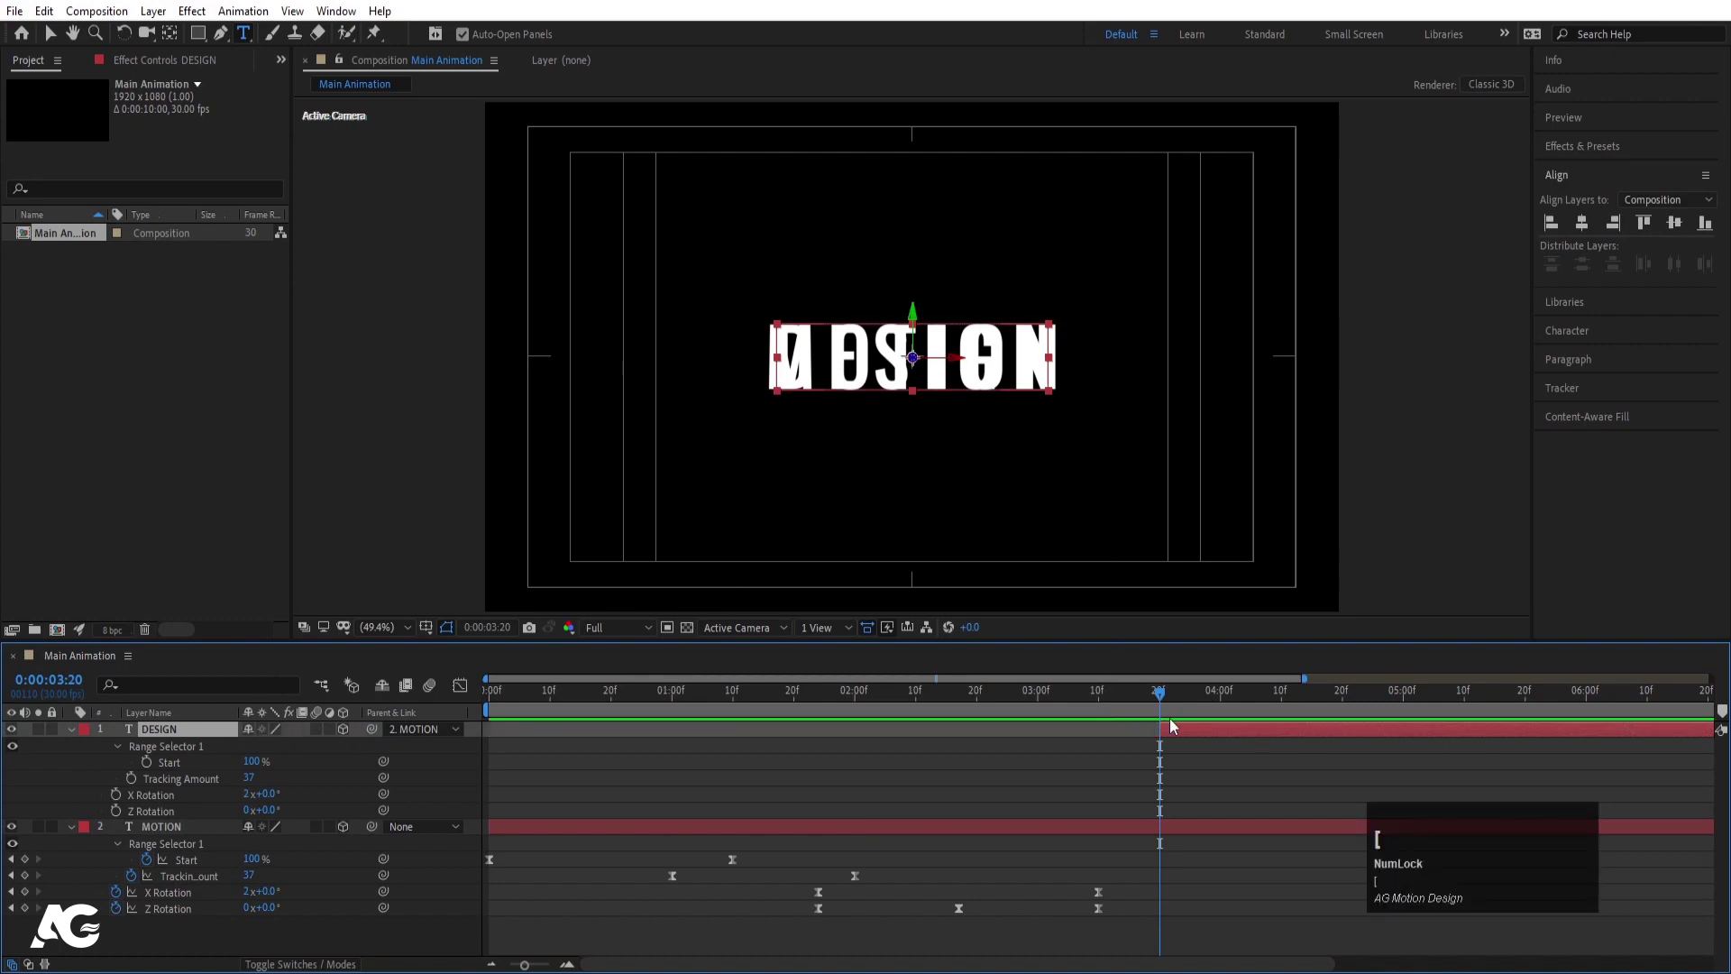
pyautogui.moveTo(1067, 708); pyautogui.dragTo(346, 821)
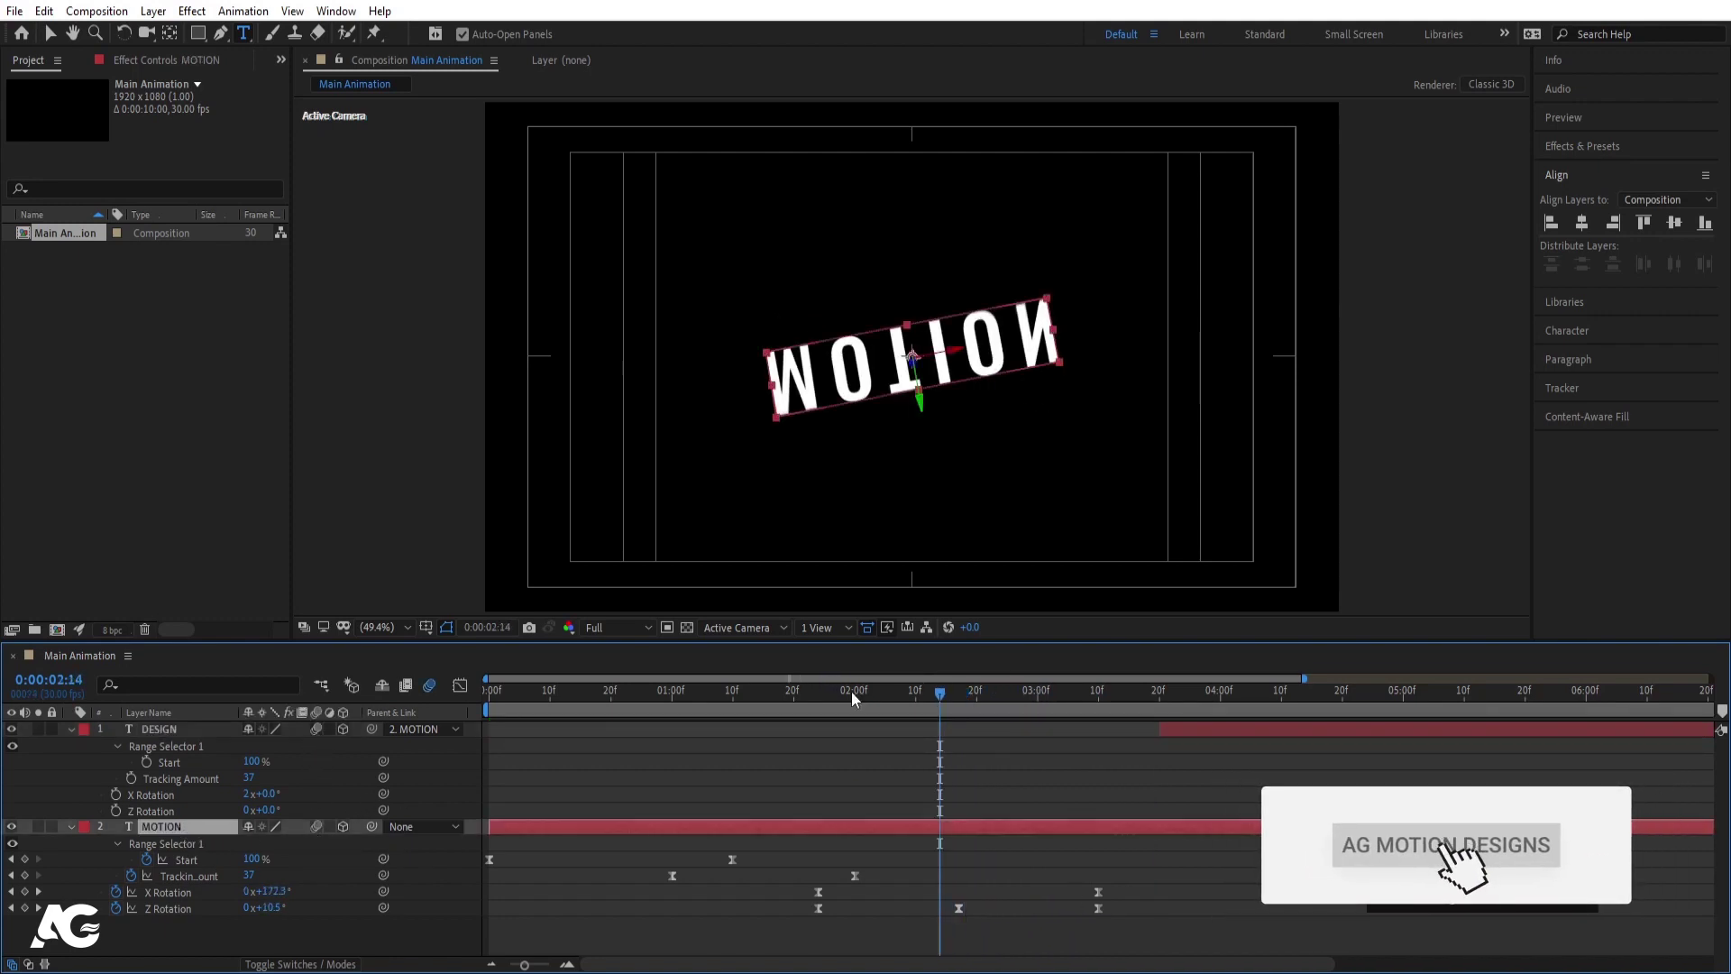
pyautogui.press('space')
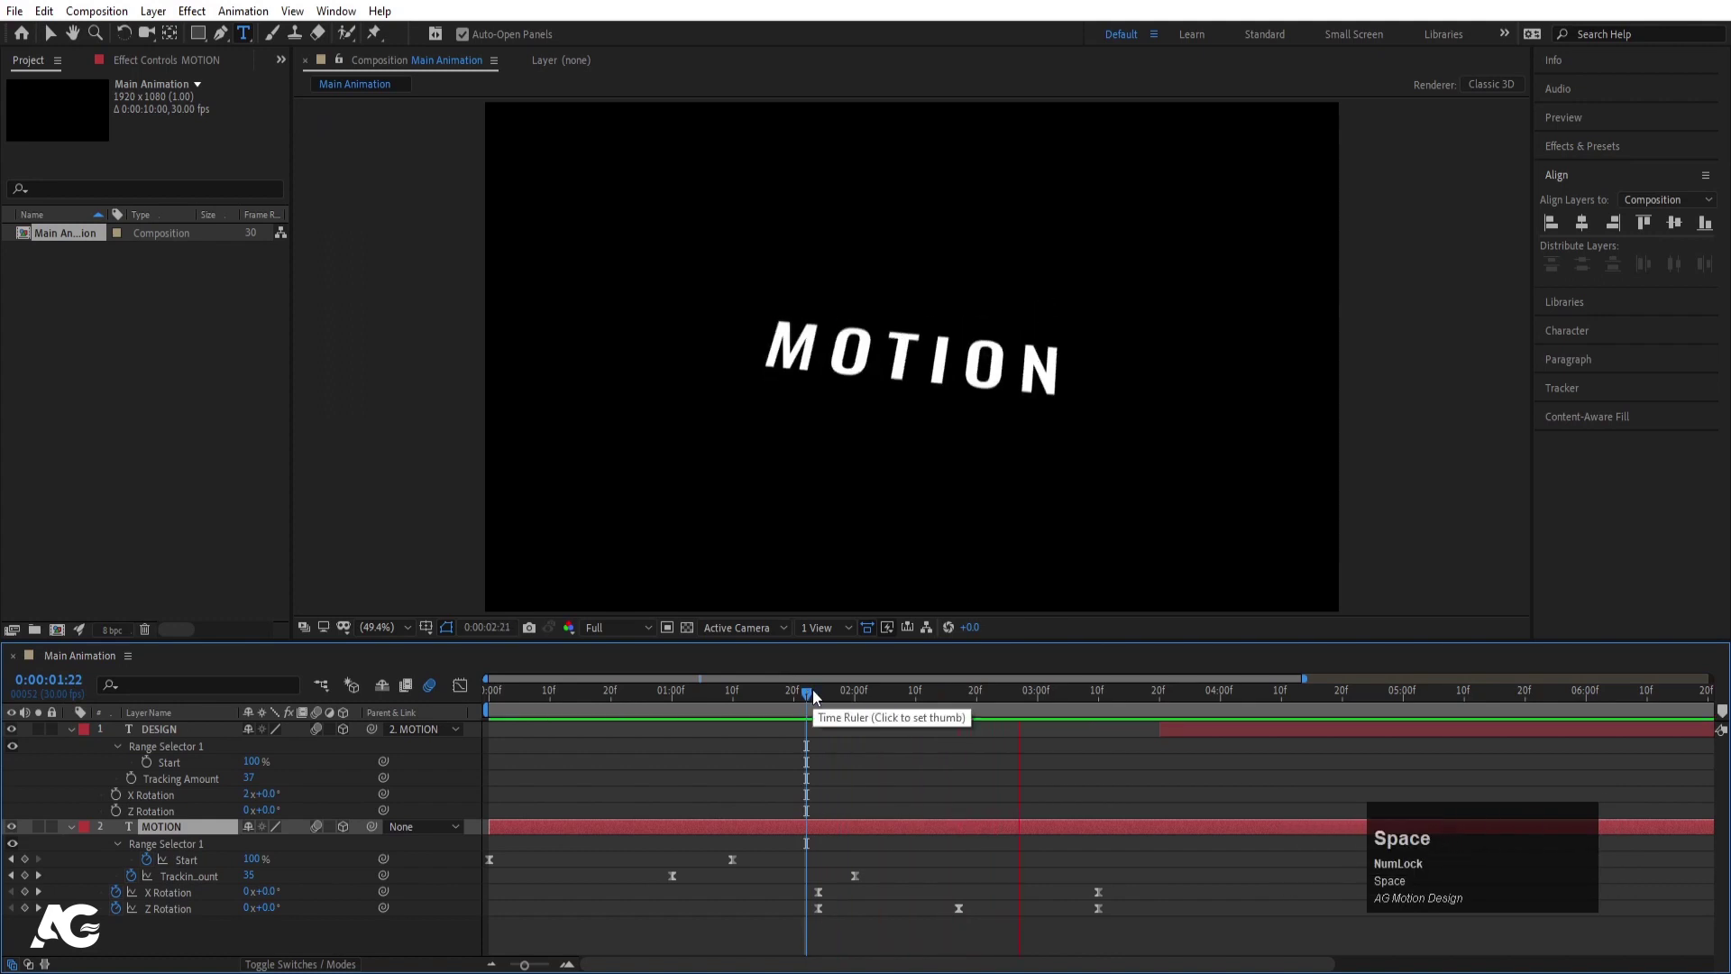
# Keyframe MOTION's X rotation flip and discard an extra duplicate layer
pyautogui.moveTo(1011, 695); pyautogui.dragTo(1260, 744)
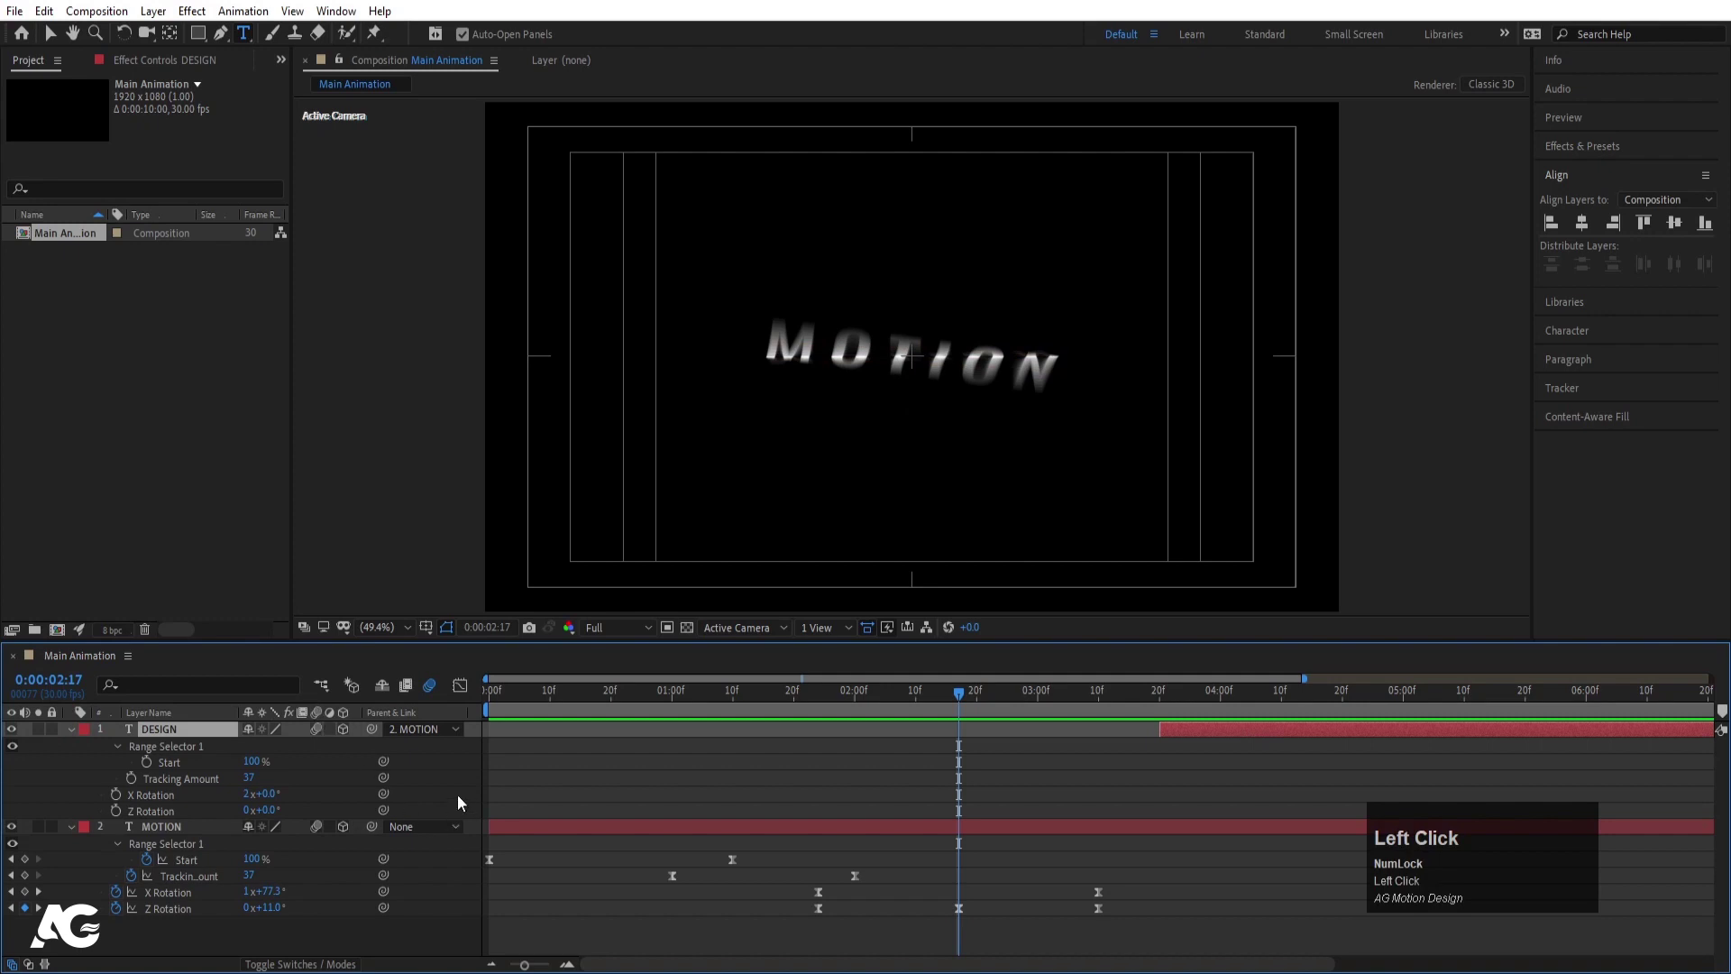
pyautogui.press('[')
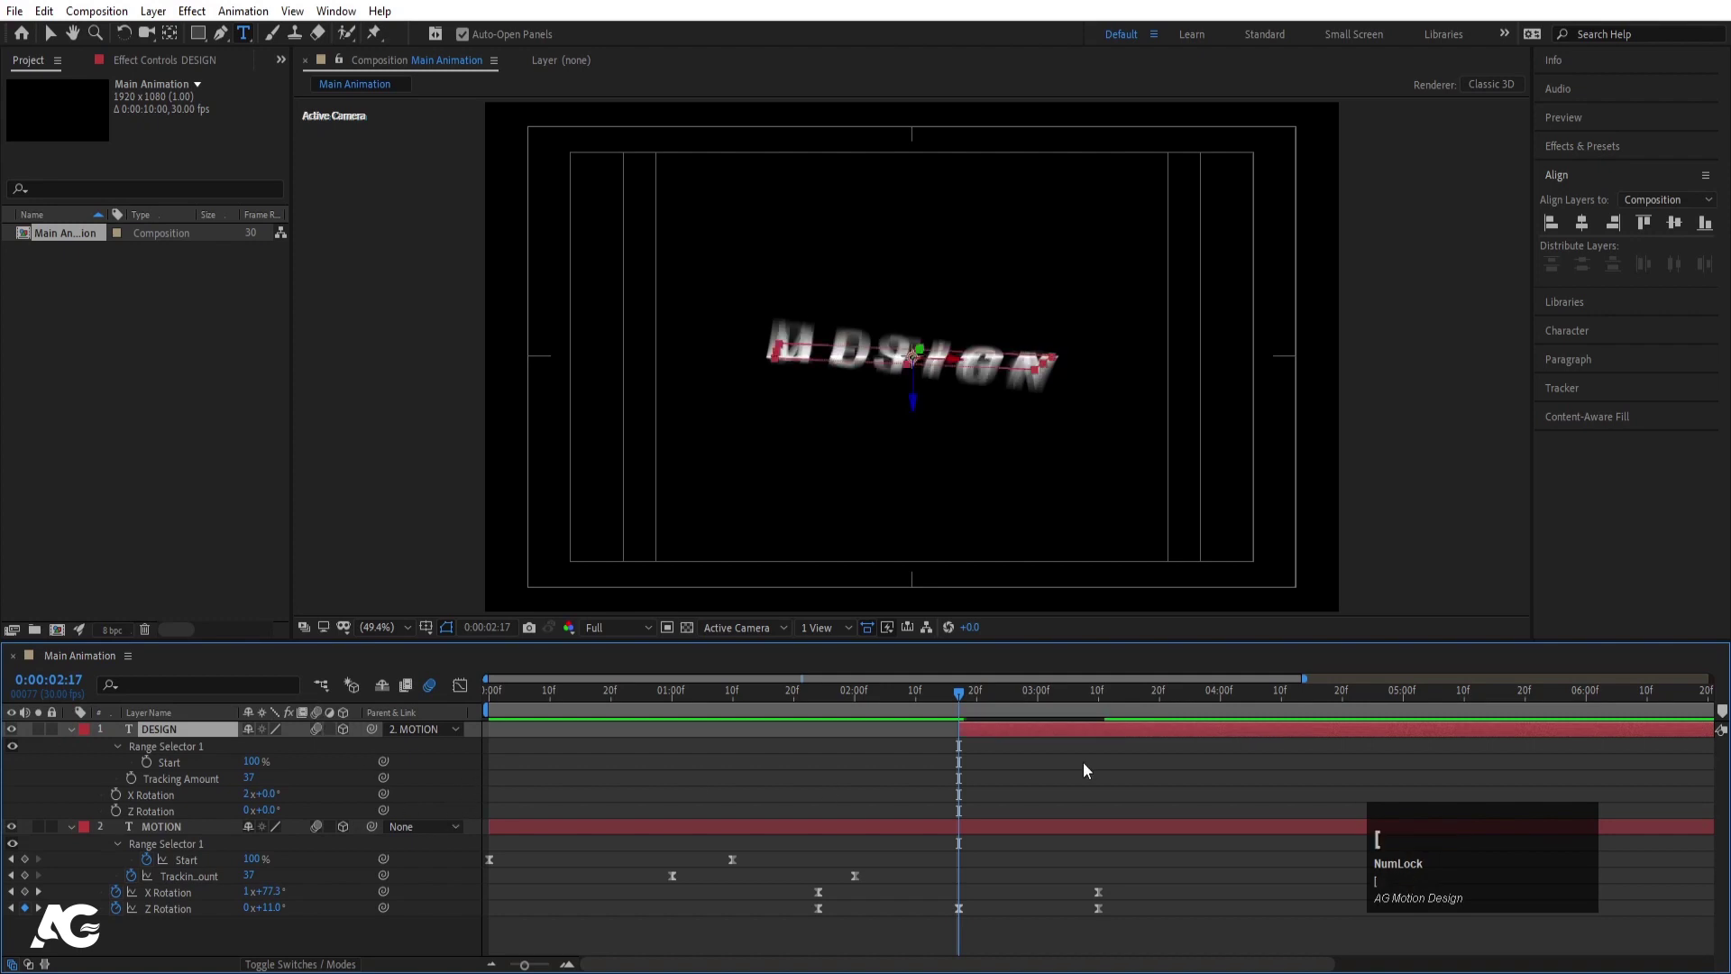
pyautogui.click(991, 843)
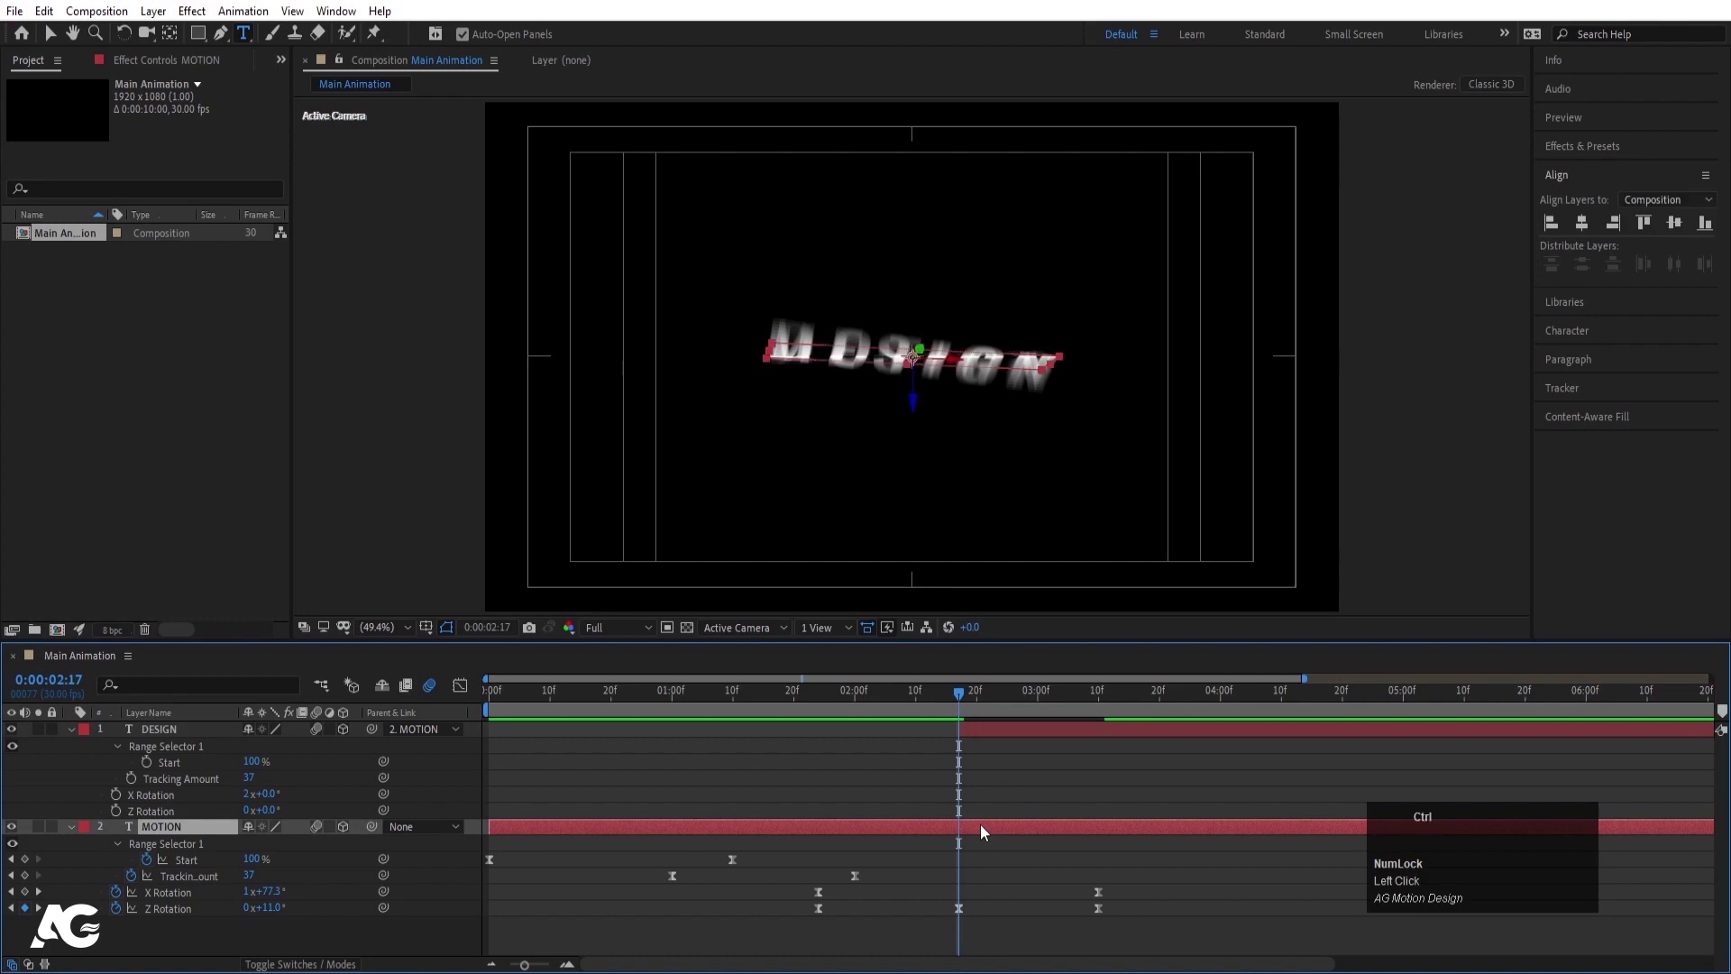
pyautogui.press('ctrl+shift+d')
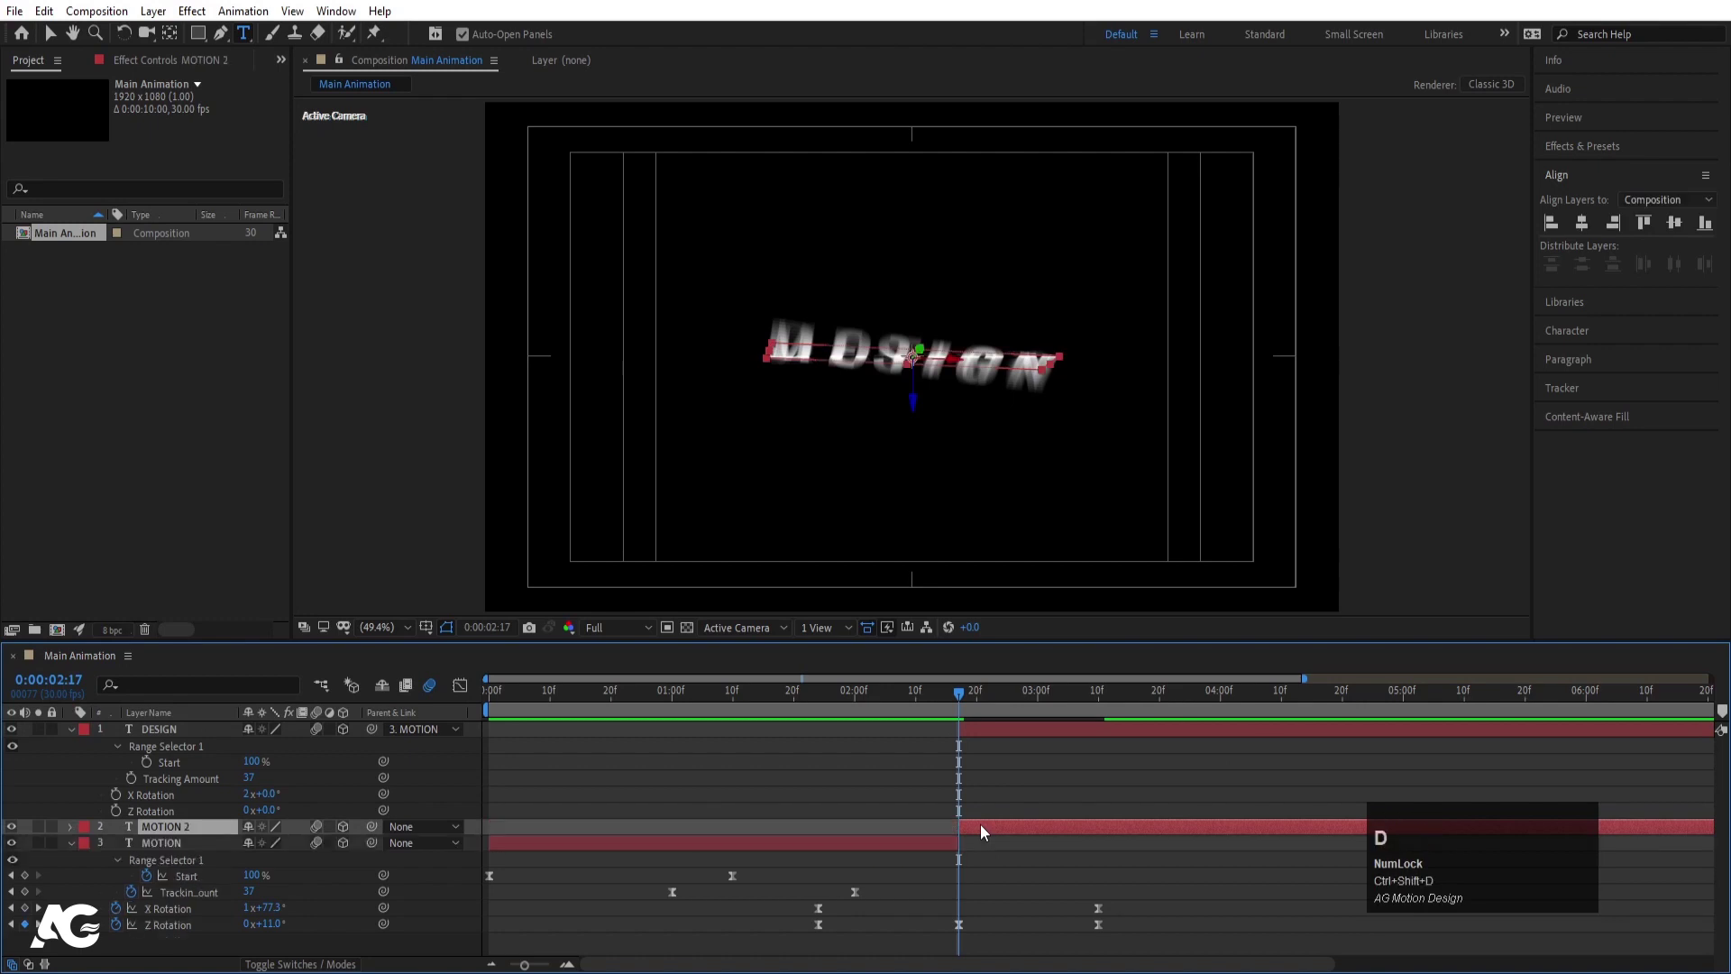
pyautogui.press('space')
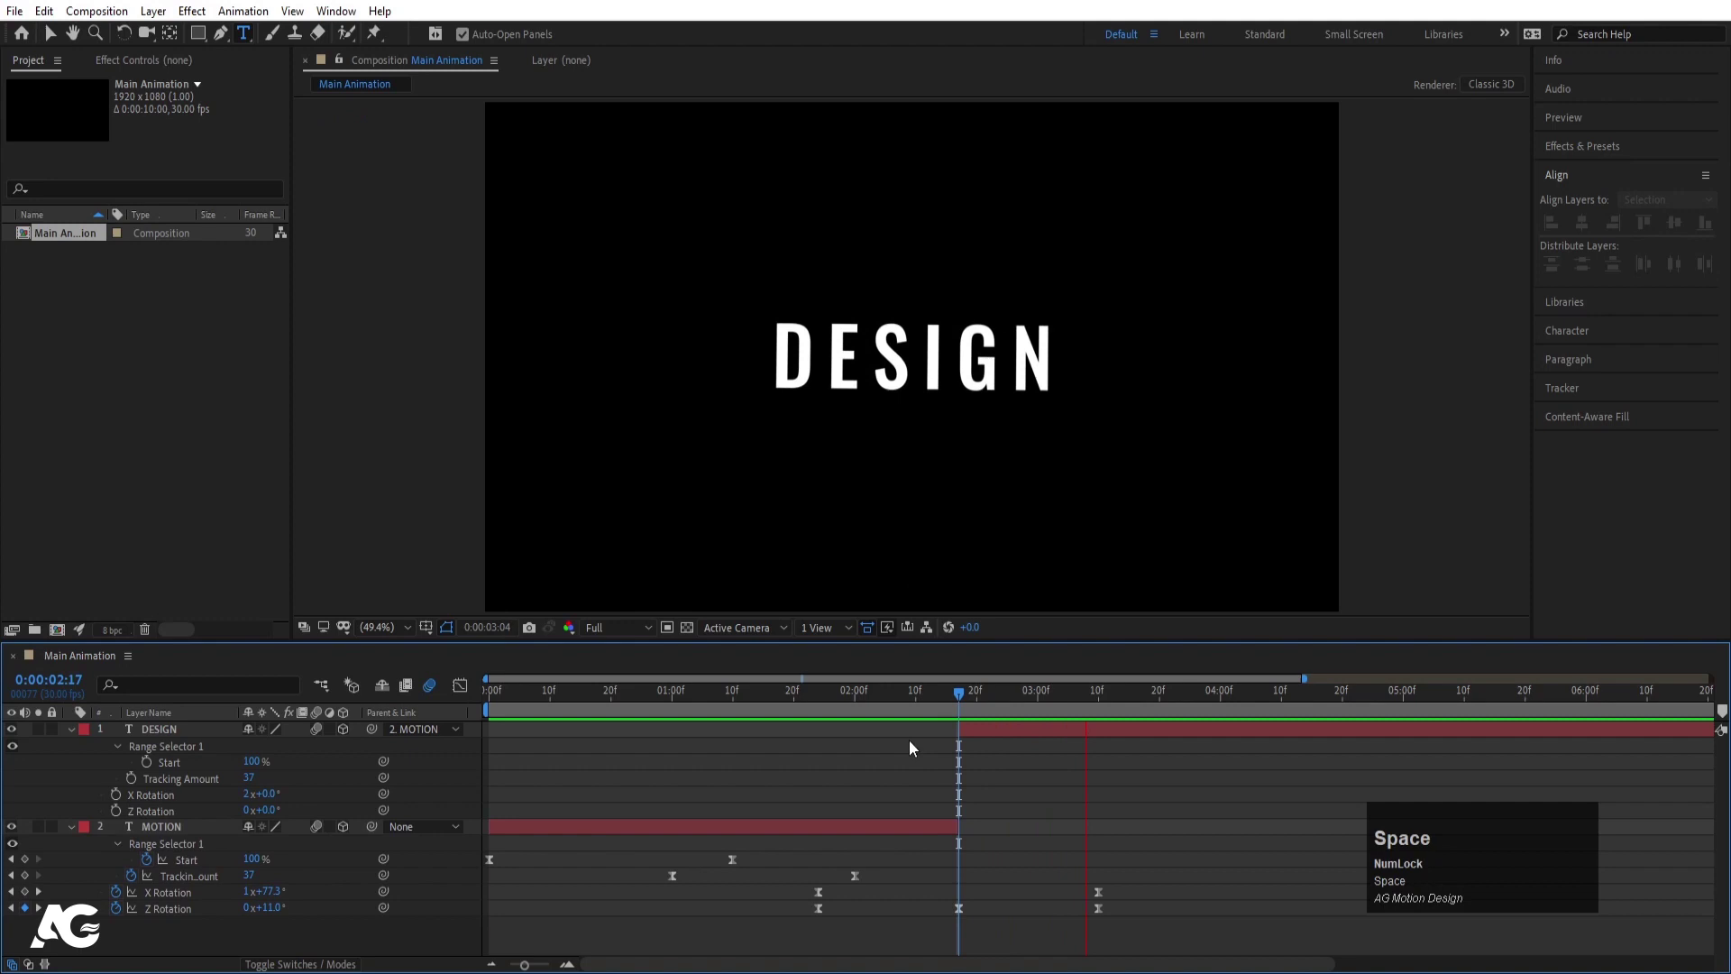
# Play back the flip revealing DESIGN and collapse the layers' properties
pyautogui.click(883, 699)
pyautogui.press('space')
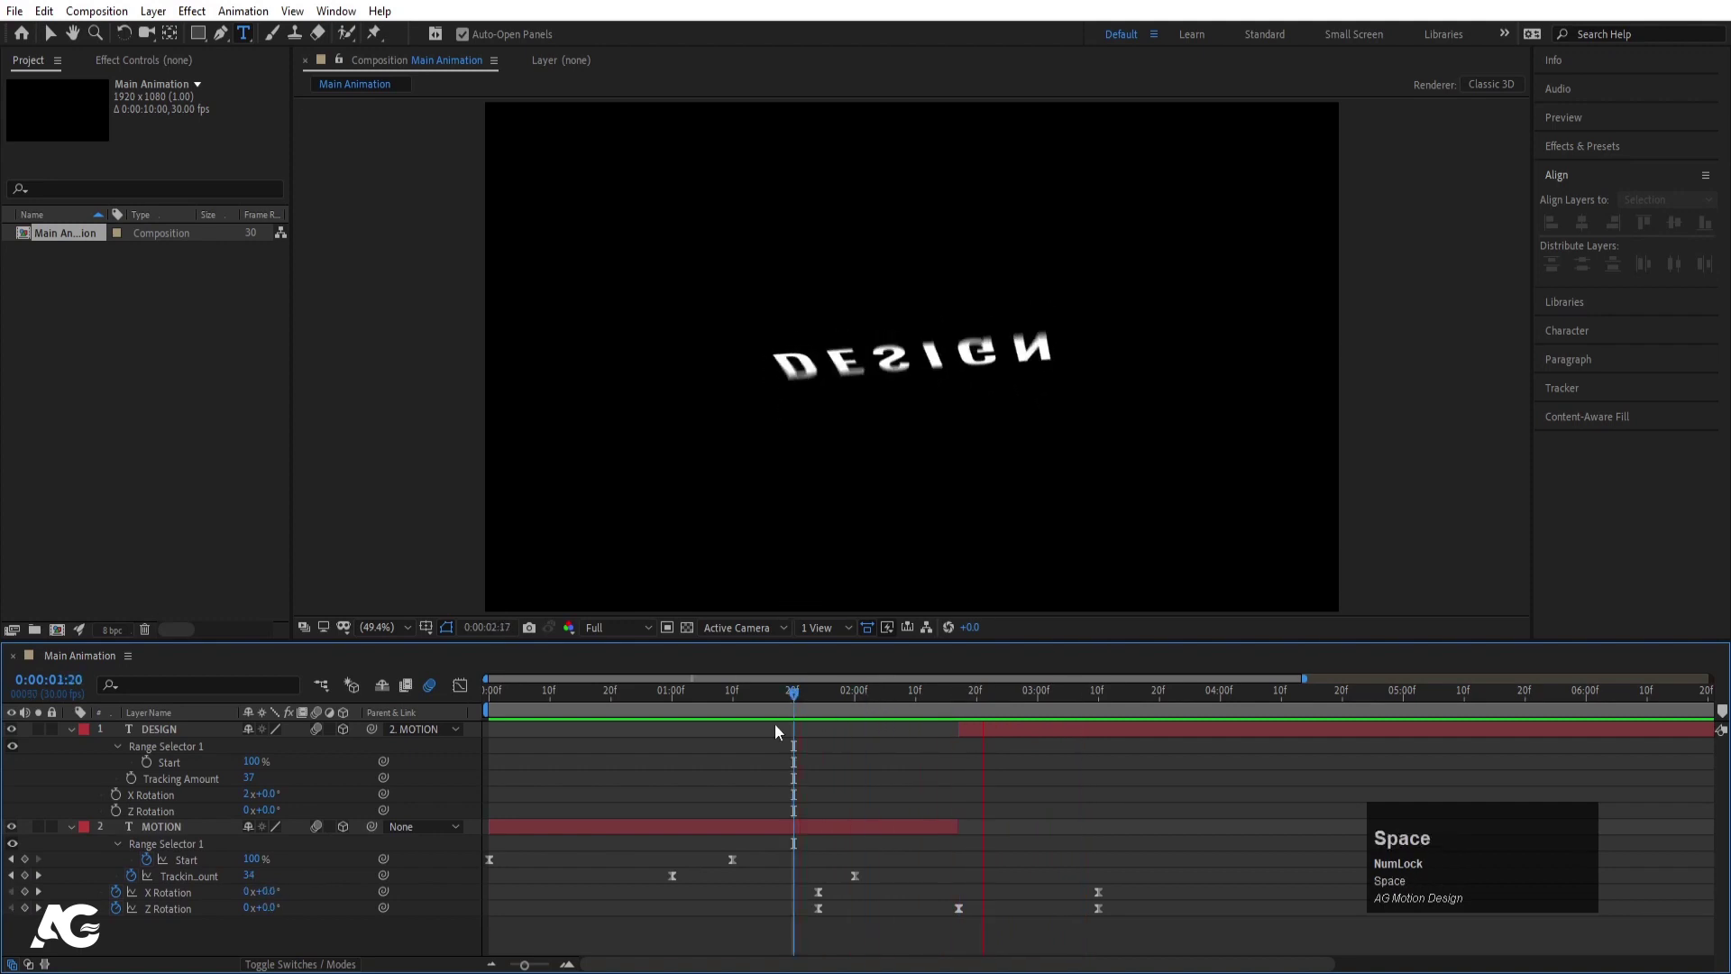
pyautogui.click(809, 774)
pyautogui.press('u')
pyautogui.click(496, 708)
pyautogui.press('space')
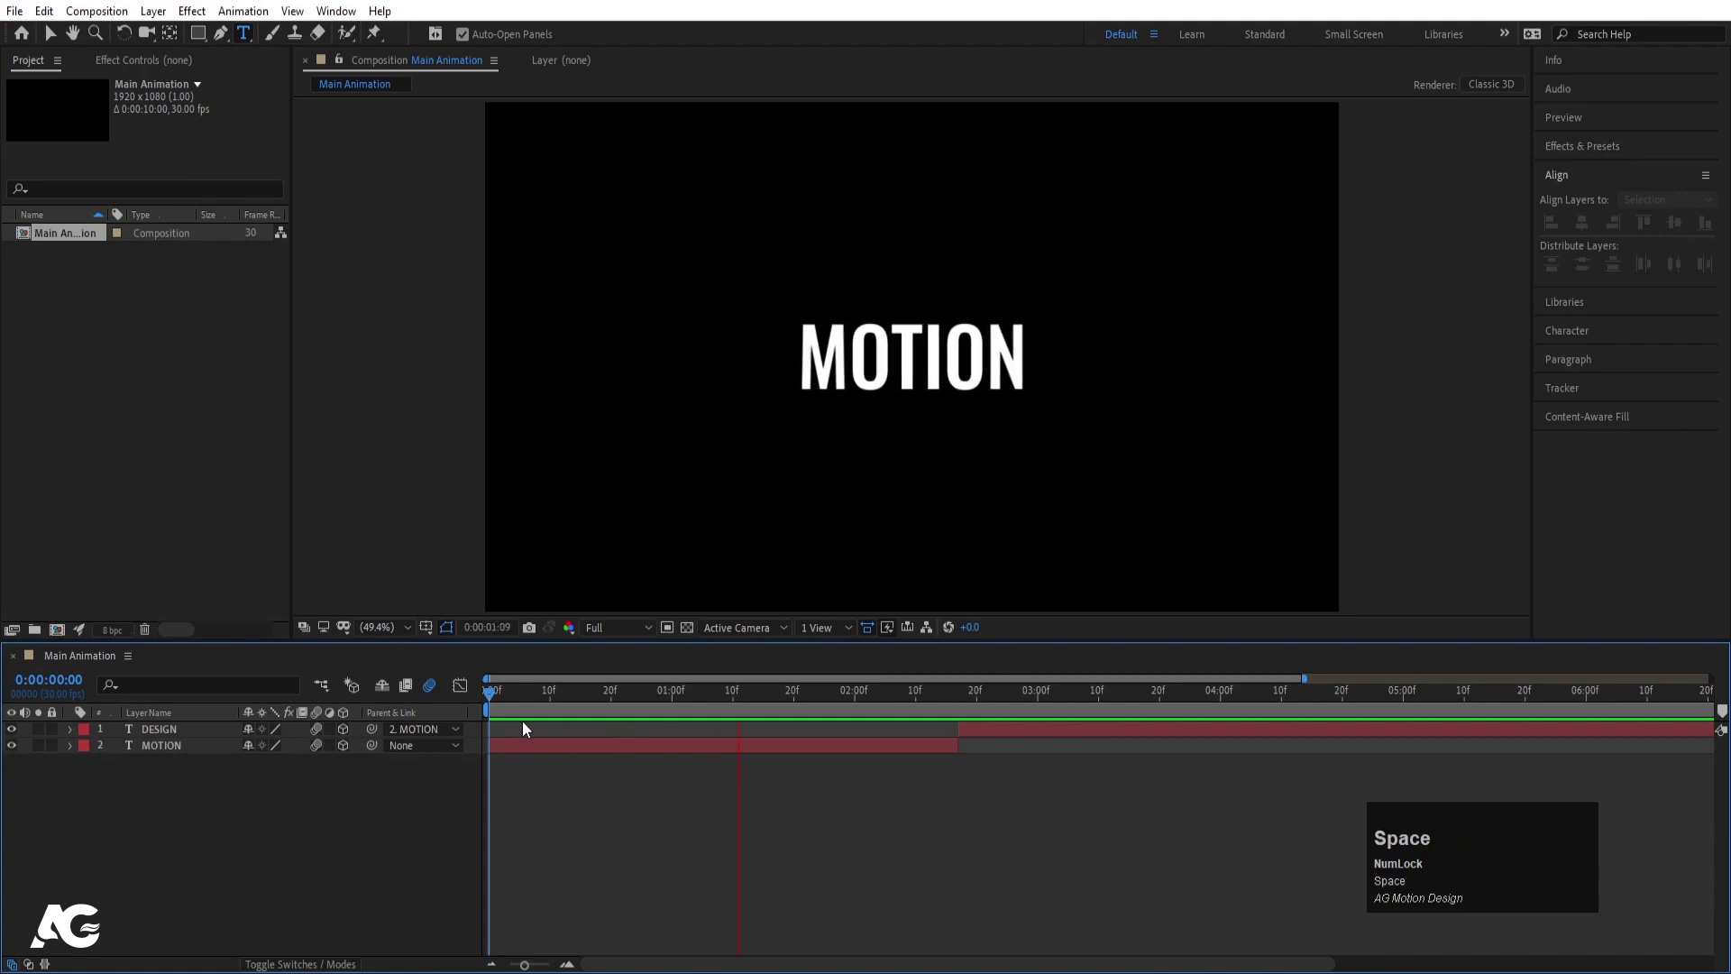
# Preview the MOTION-to-DESIGN flip, deselect the layers and switch to the Pen tool
pyautogui.press('space')
pyautogui.click(416, 820)
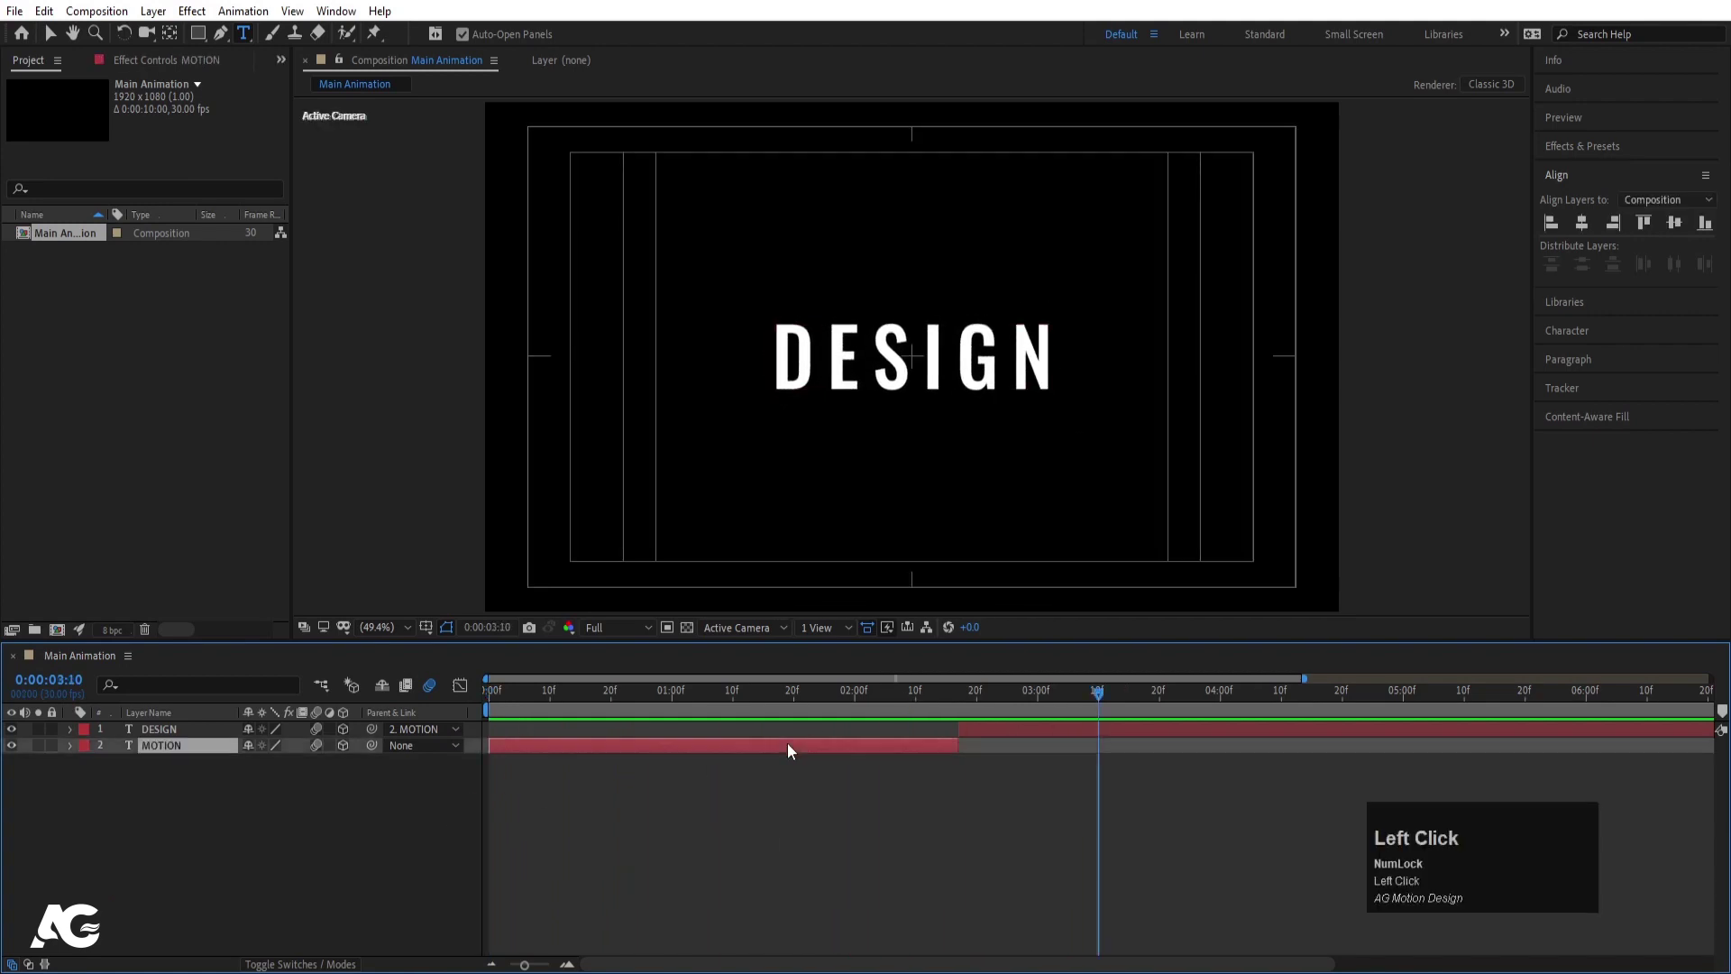
pyautogui.press('u')
pyautogui.moveTo(828, 708); pyautogui.dragTo(402, 898)
pyautogui.press('u')
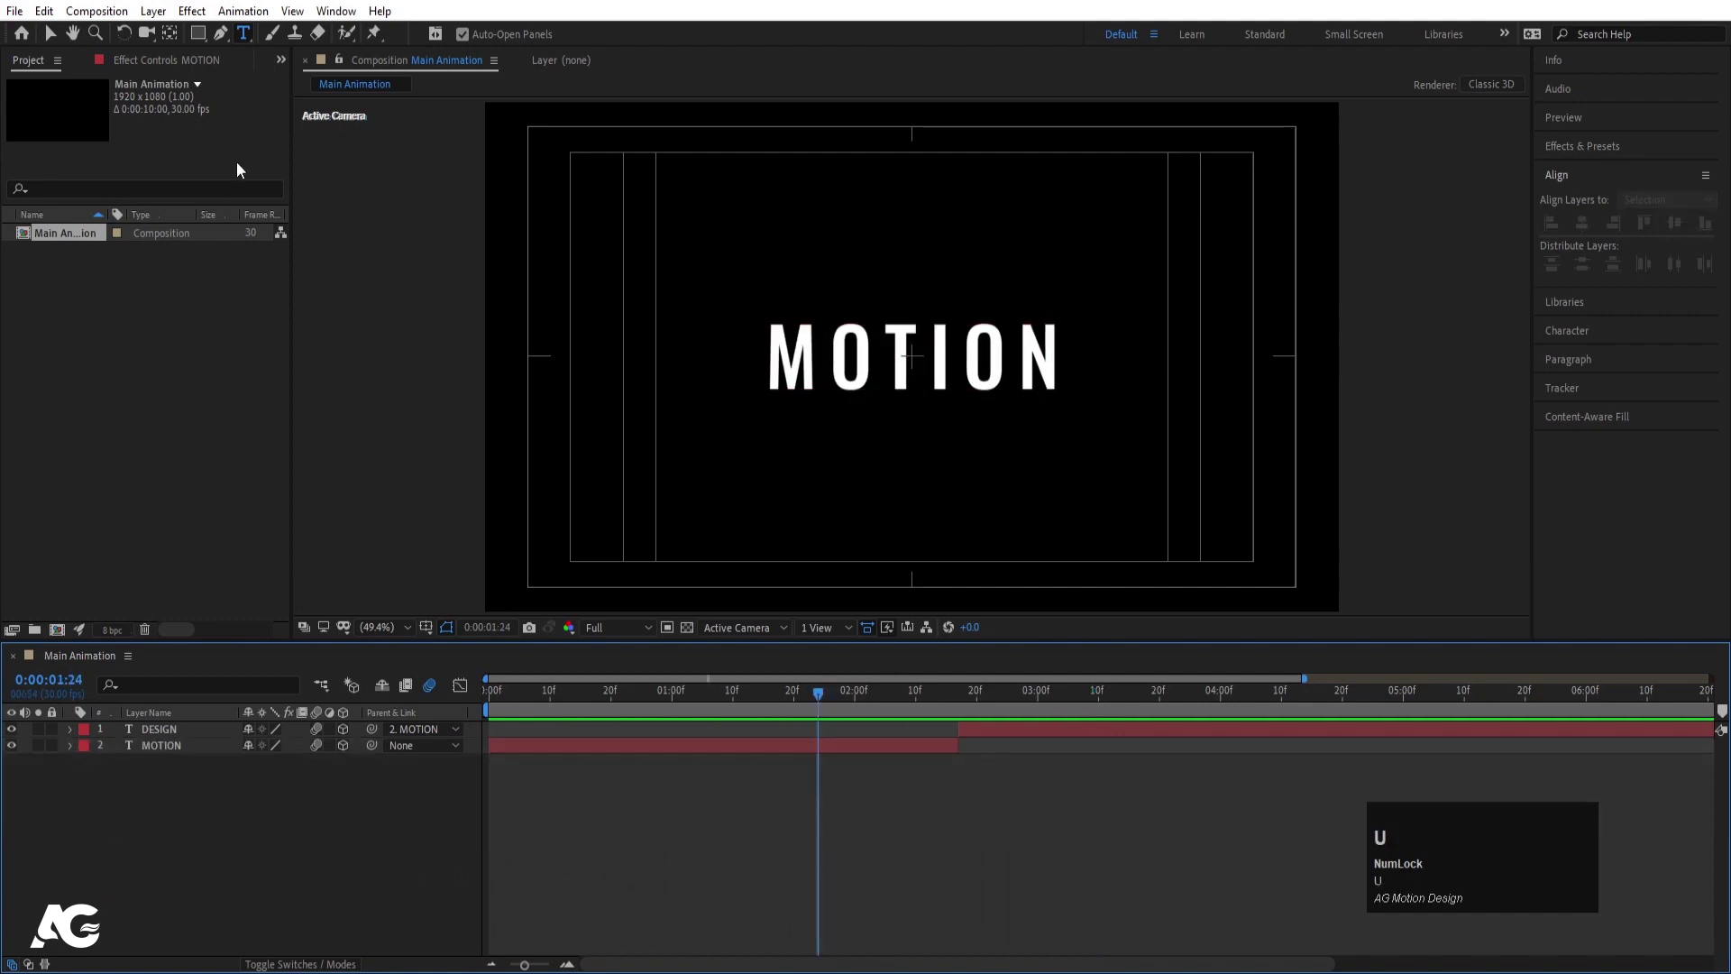
# Draw a two-point line across MOTION as Shape Layer 1 with a red 35 px stroke and expand its Contents
pyautogui.moveTo(225, 40); pyautogui.dragTo(628, 331)
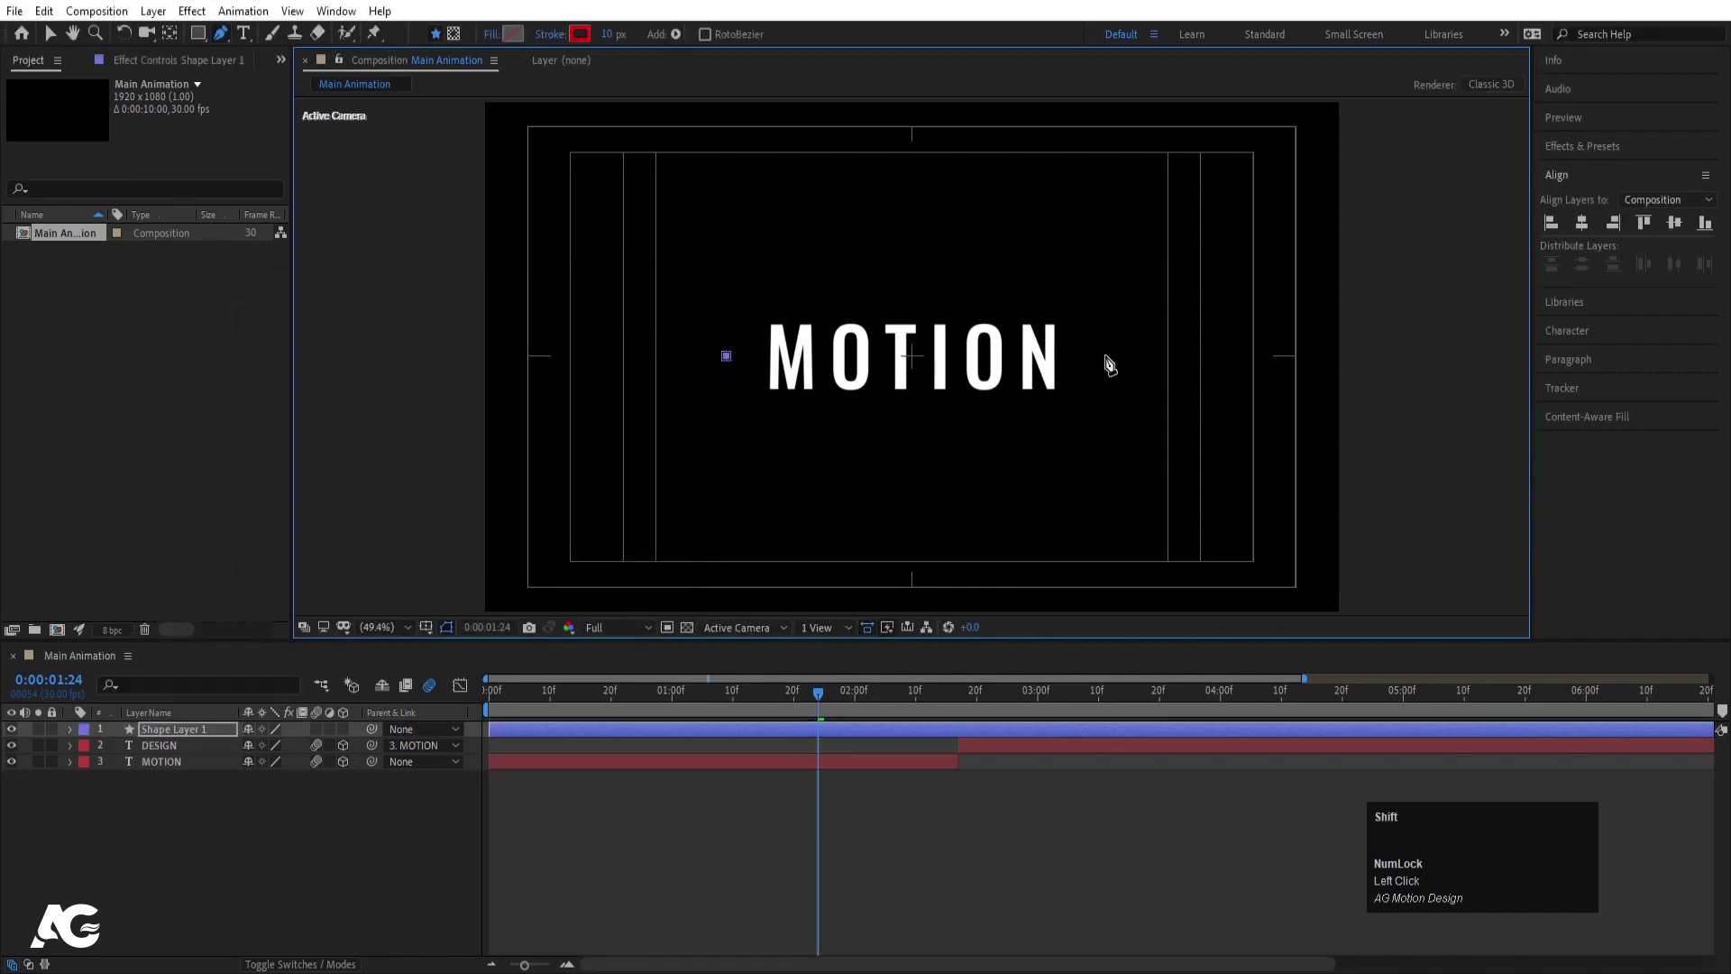
pyautogui.moveTo(1111, 358); pyautogui.dragTo(616, 46)
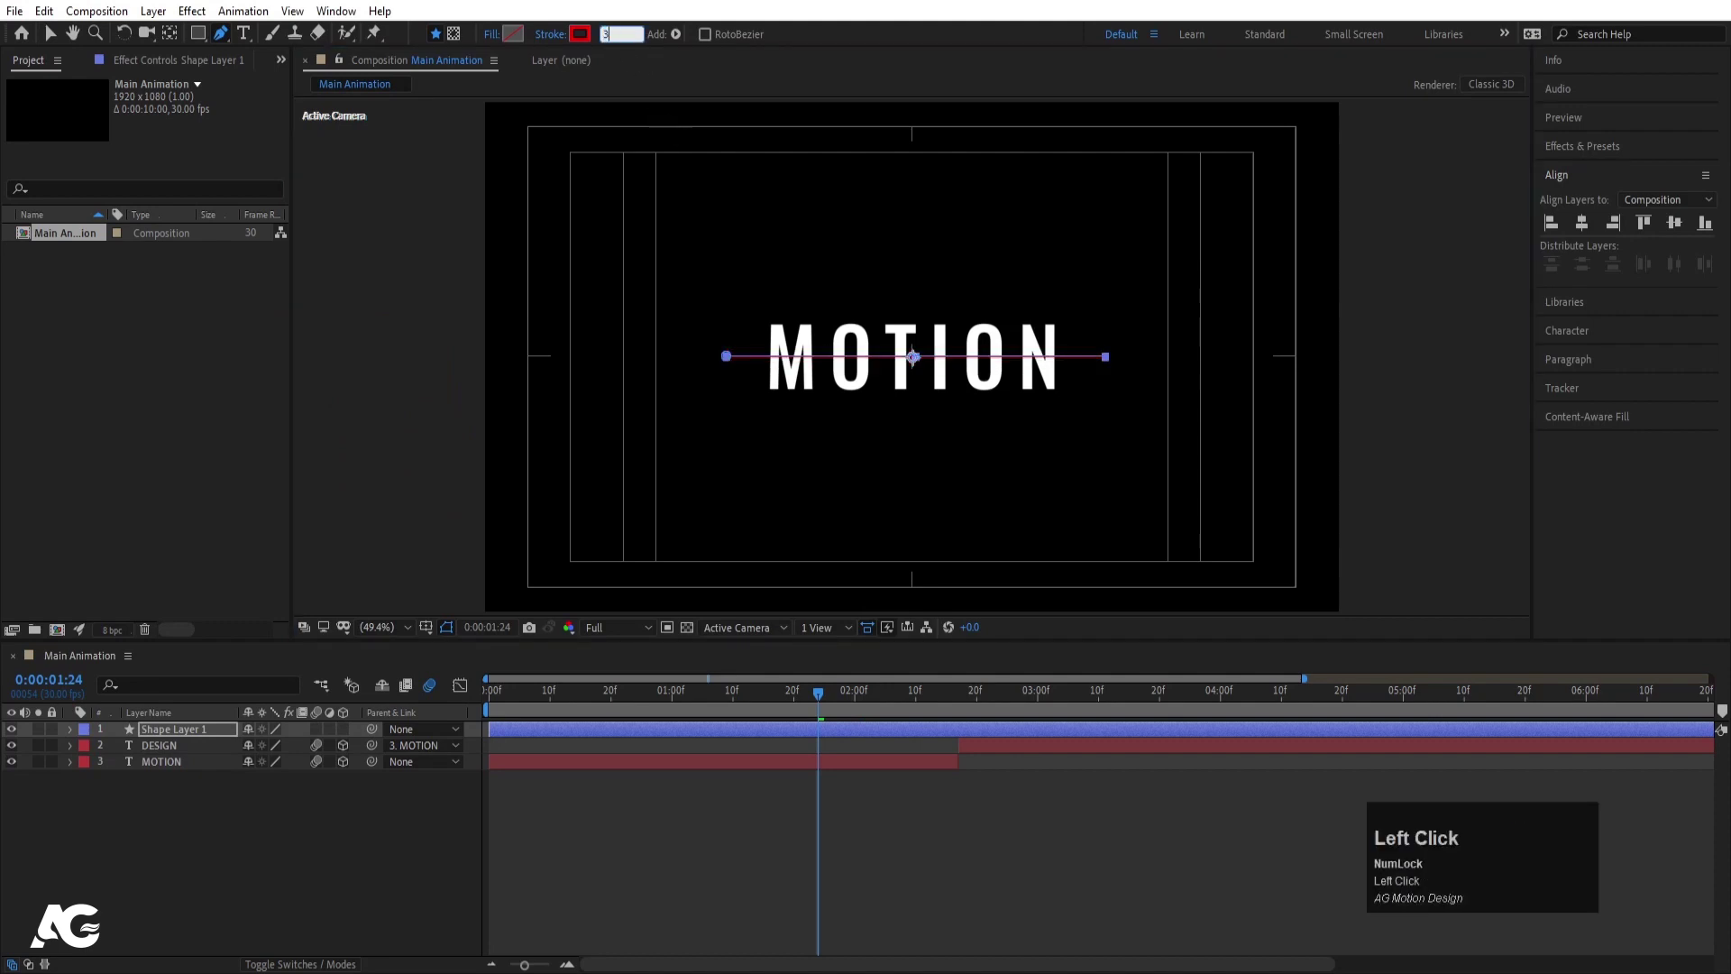
pyautogui.press('Return')
pyautogui.click(70, 734)
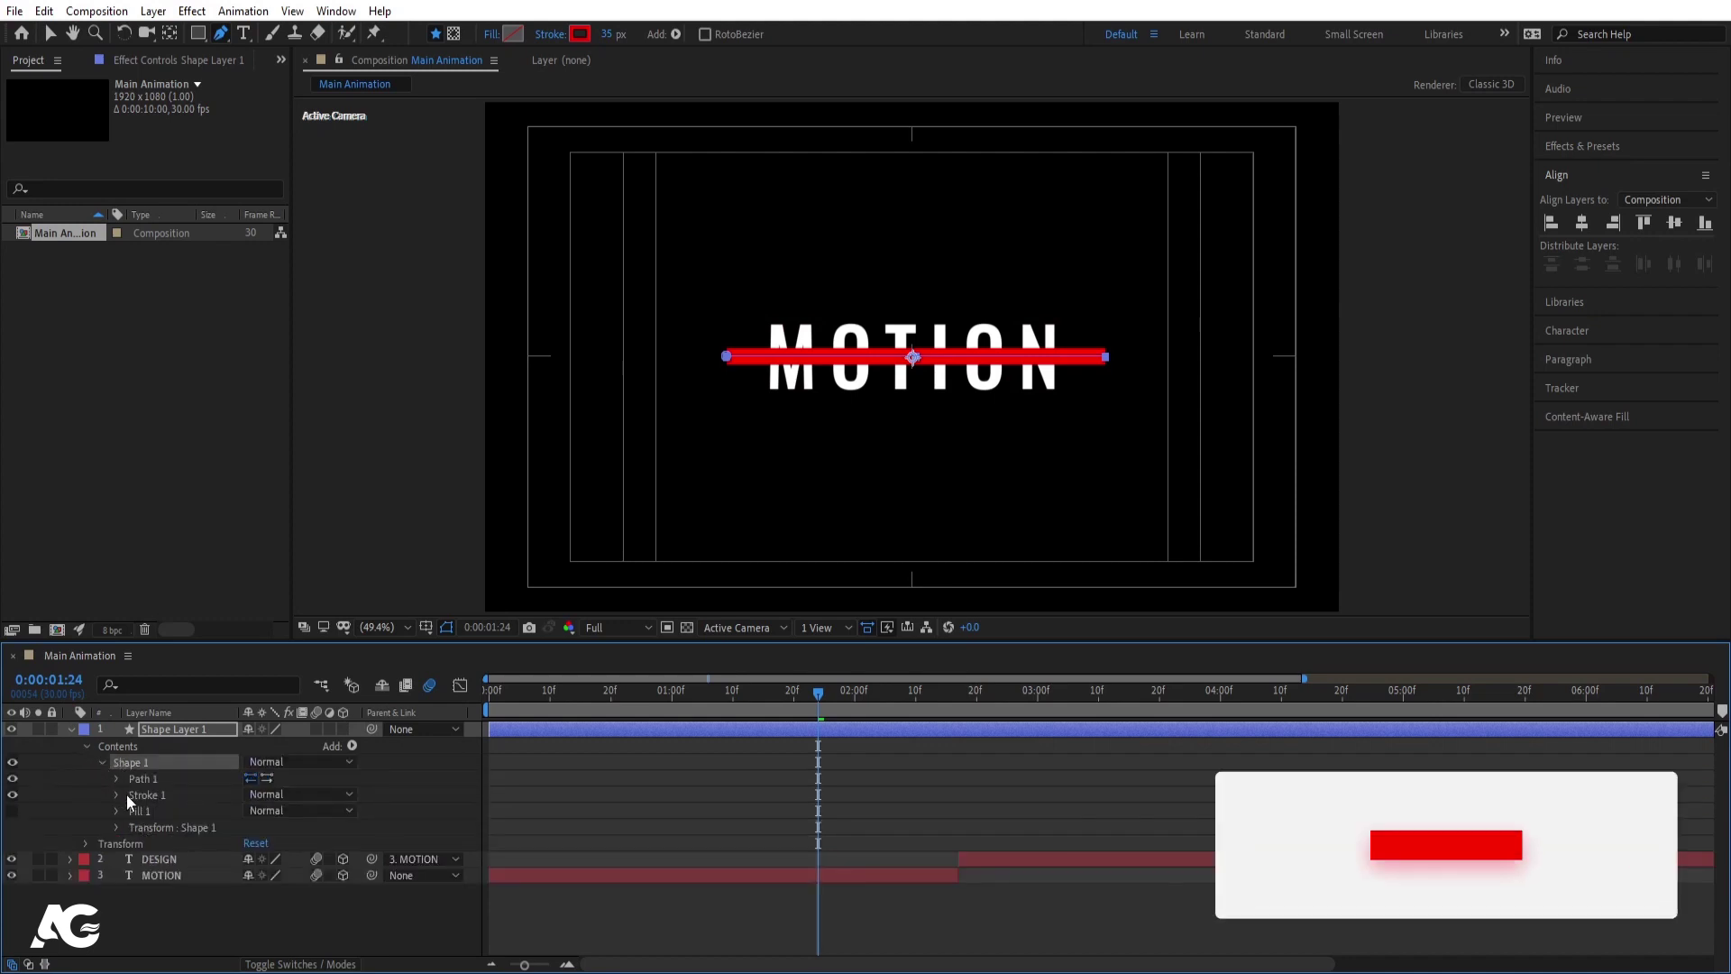
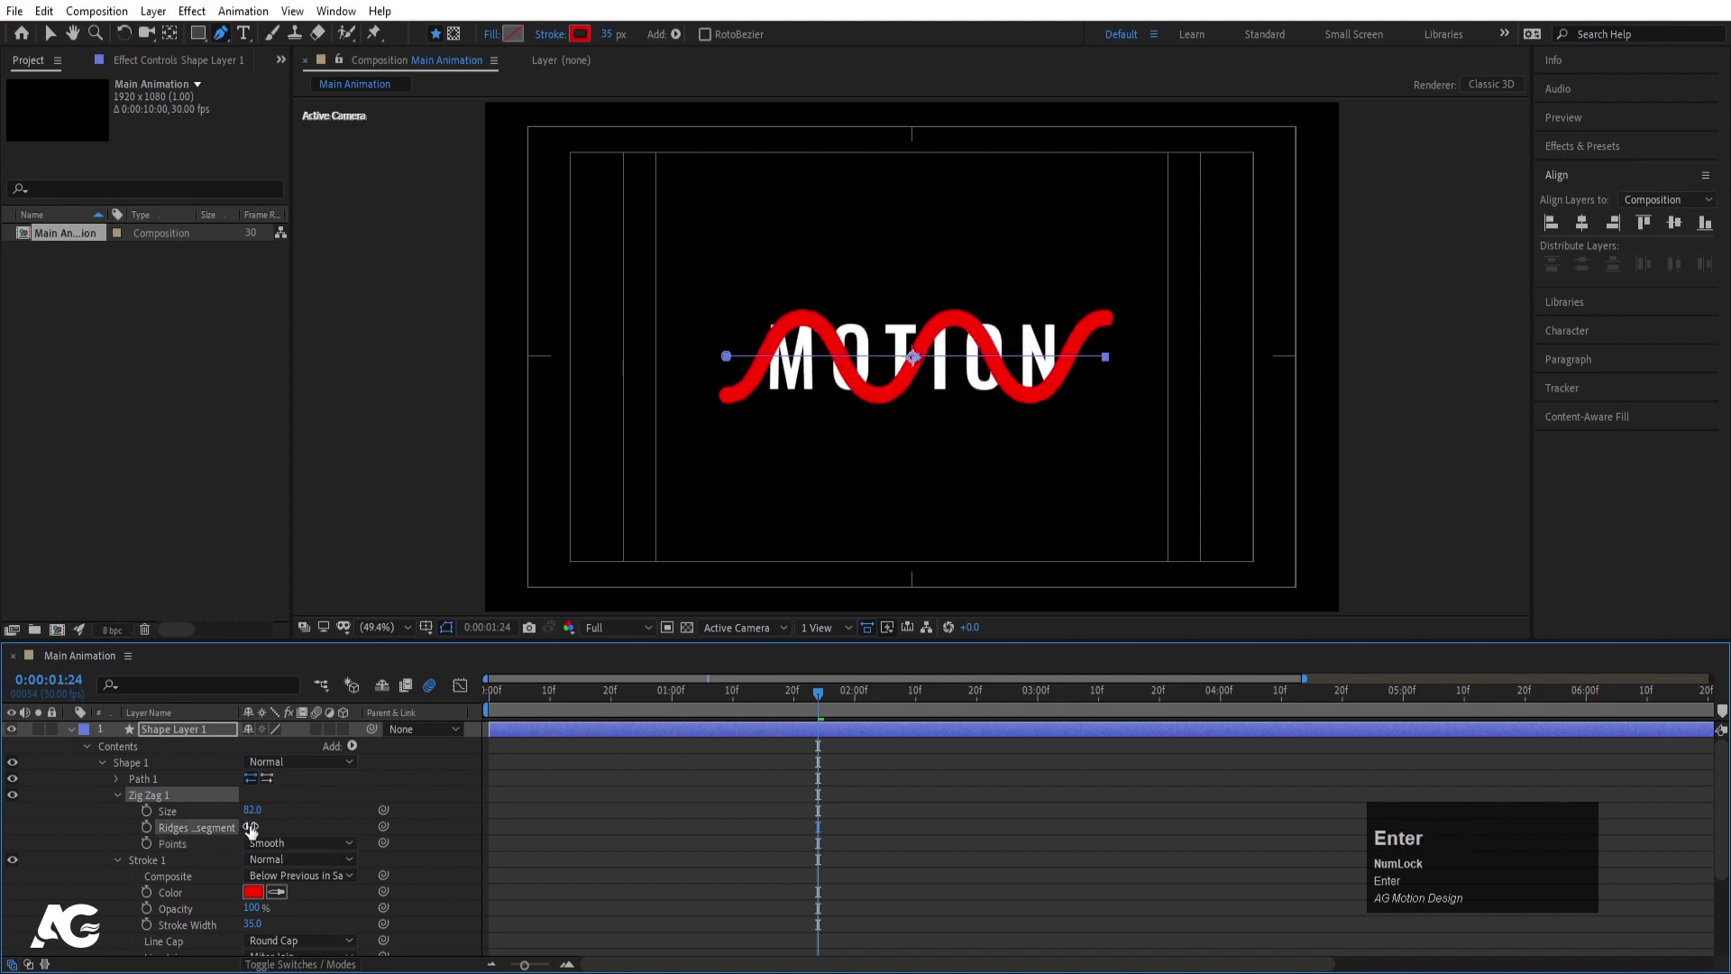
# Keyframe Trim Paths End 0% to 100% and Start to 100% later so the red line draws on and wipes off
pyautogui.moveTo(120, 801); pyautogui.dragTo(170, 735)
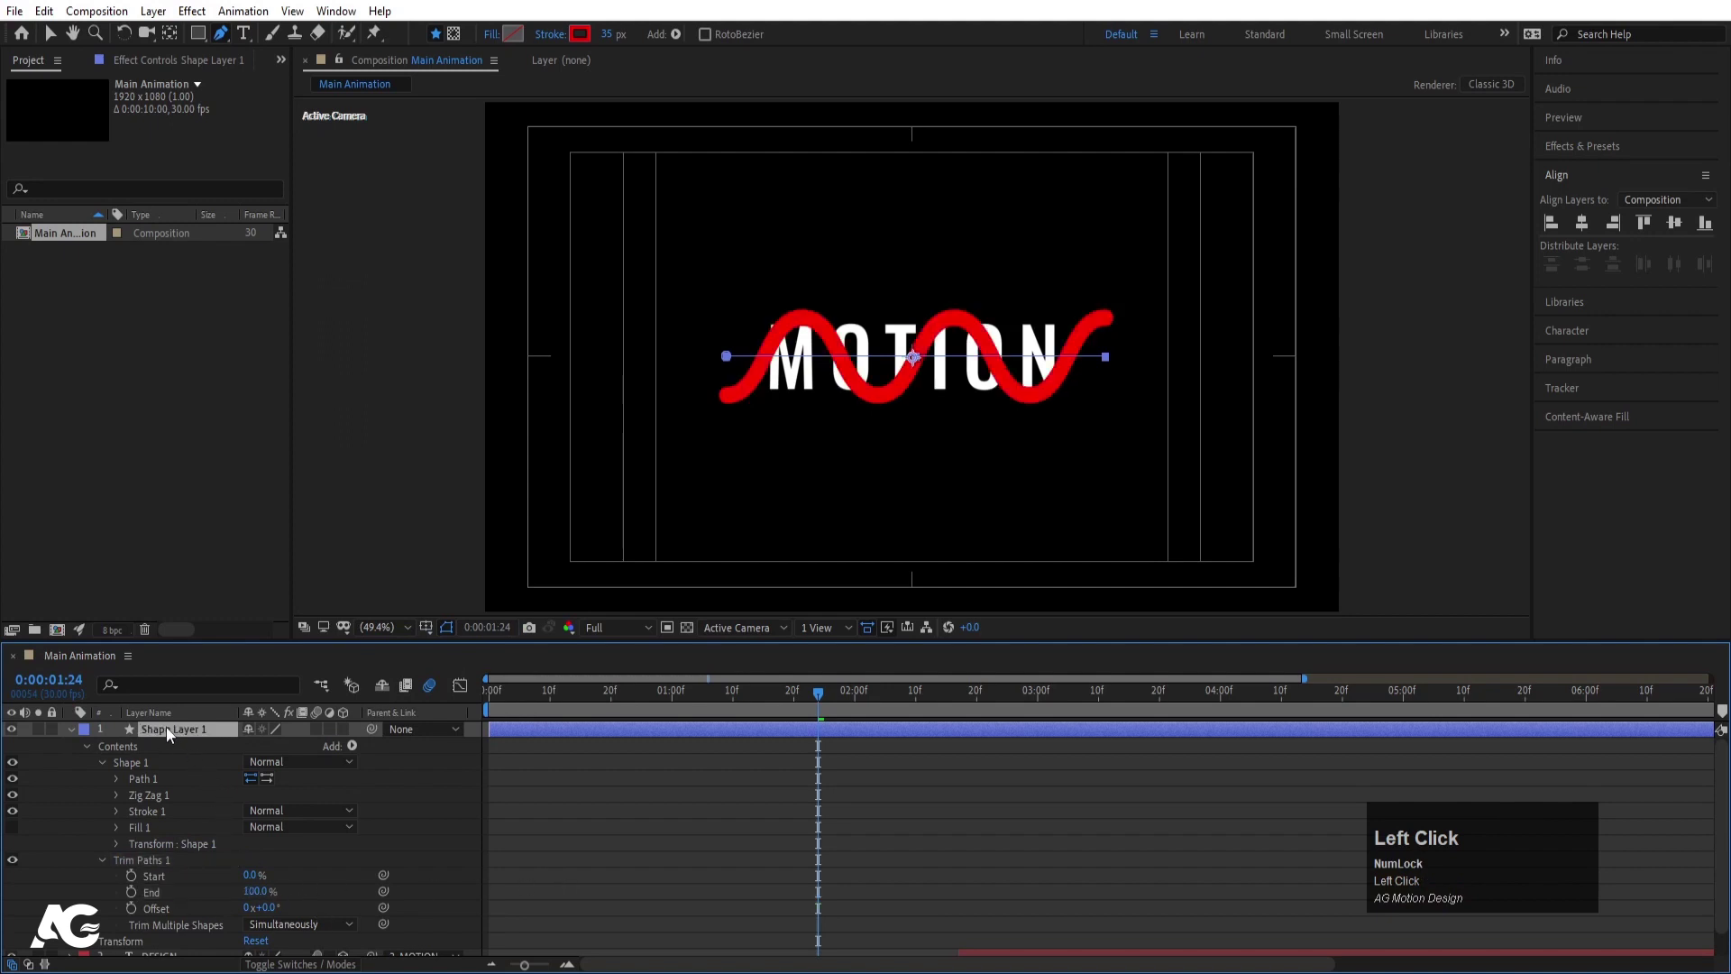
pyautogui.press('[')
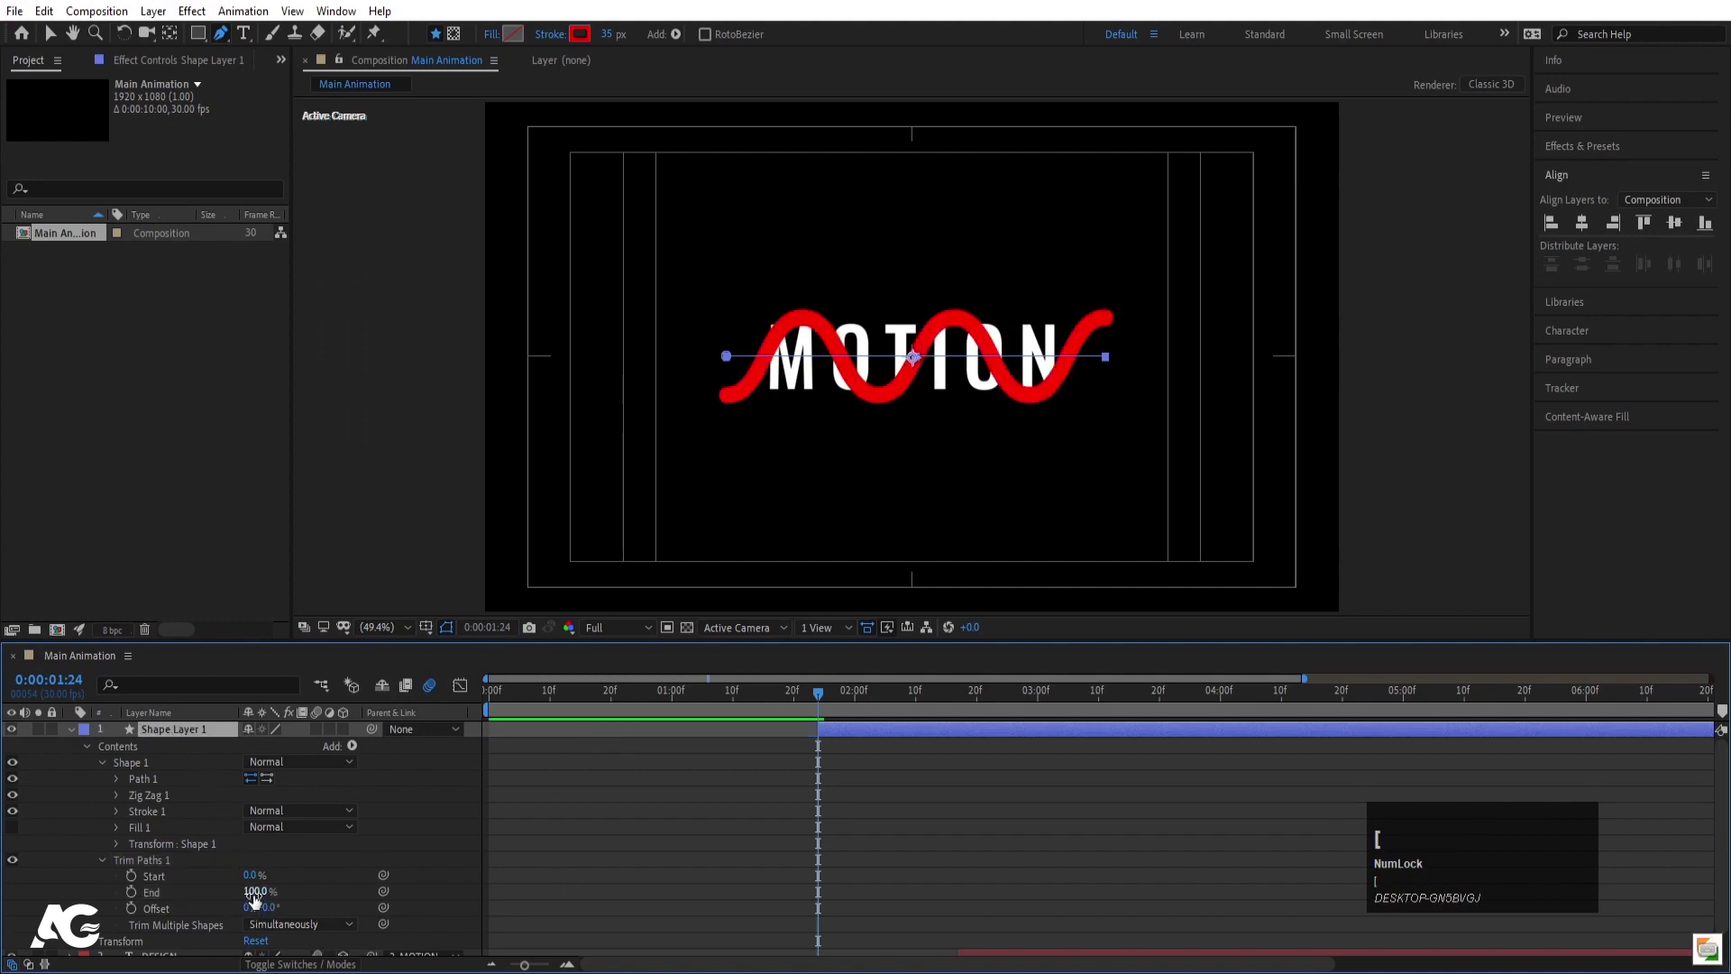
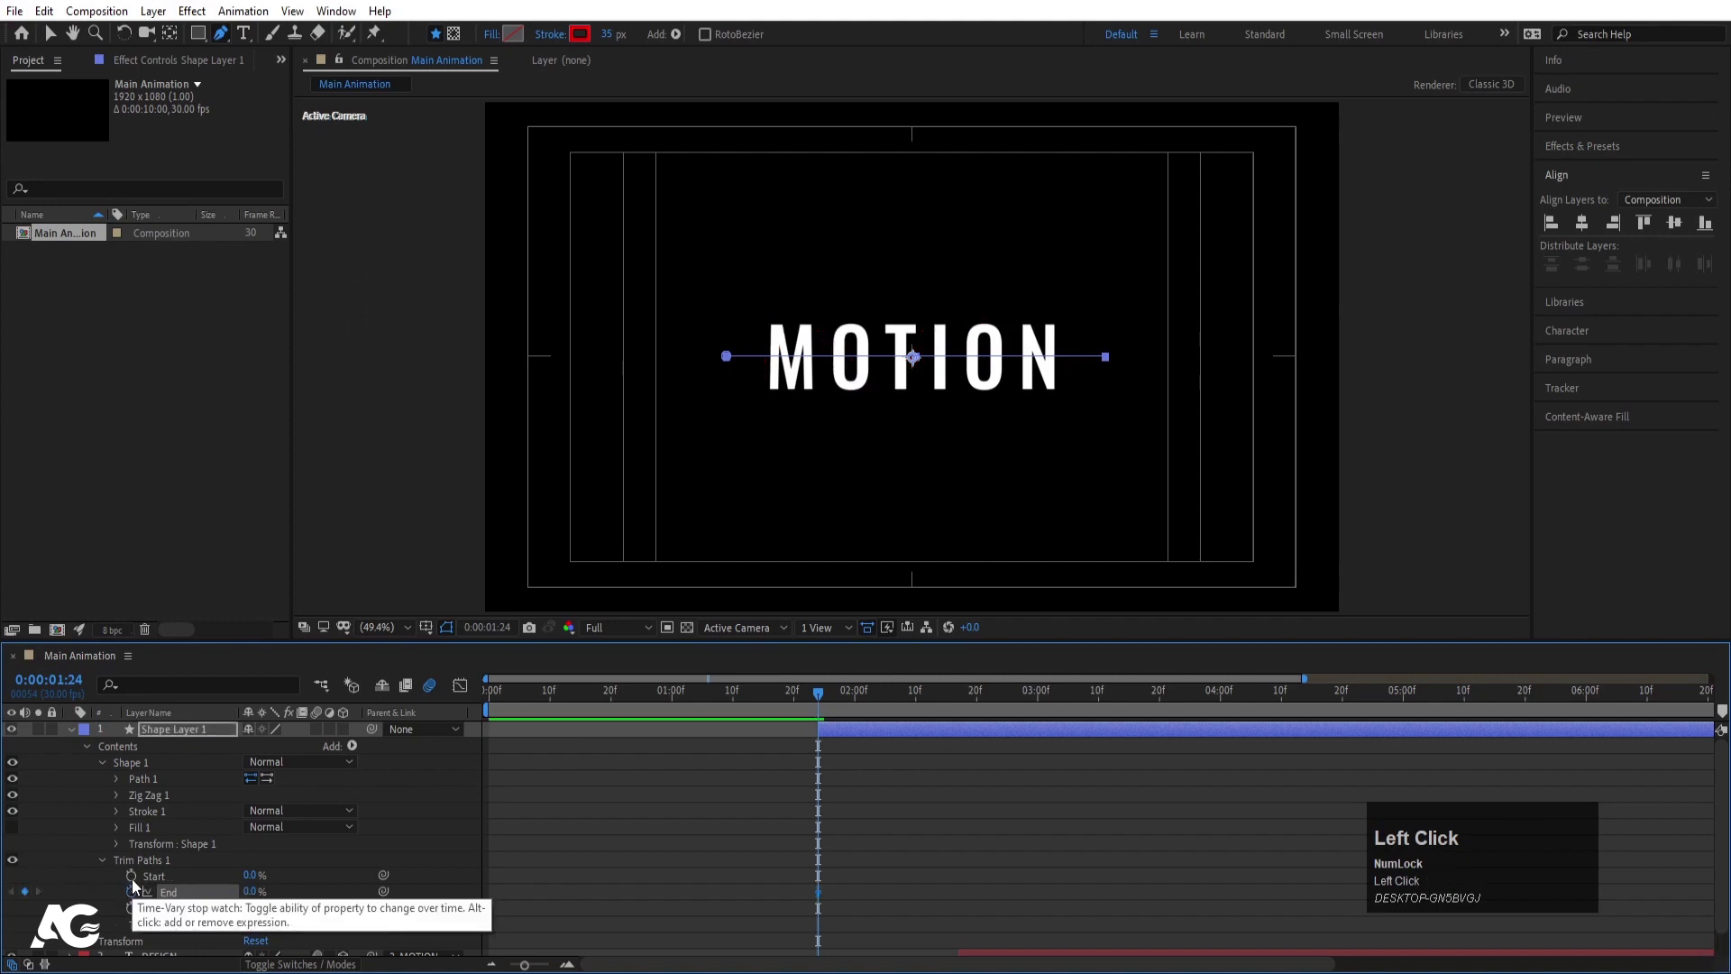
pyautogui.scroll(-3)
pyautogui.moveTo(823, 702); pyautogui.dragTo(1080, 869)
pyautogui.press('space')
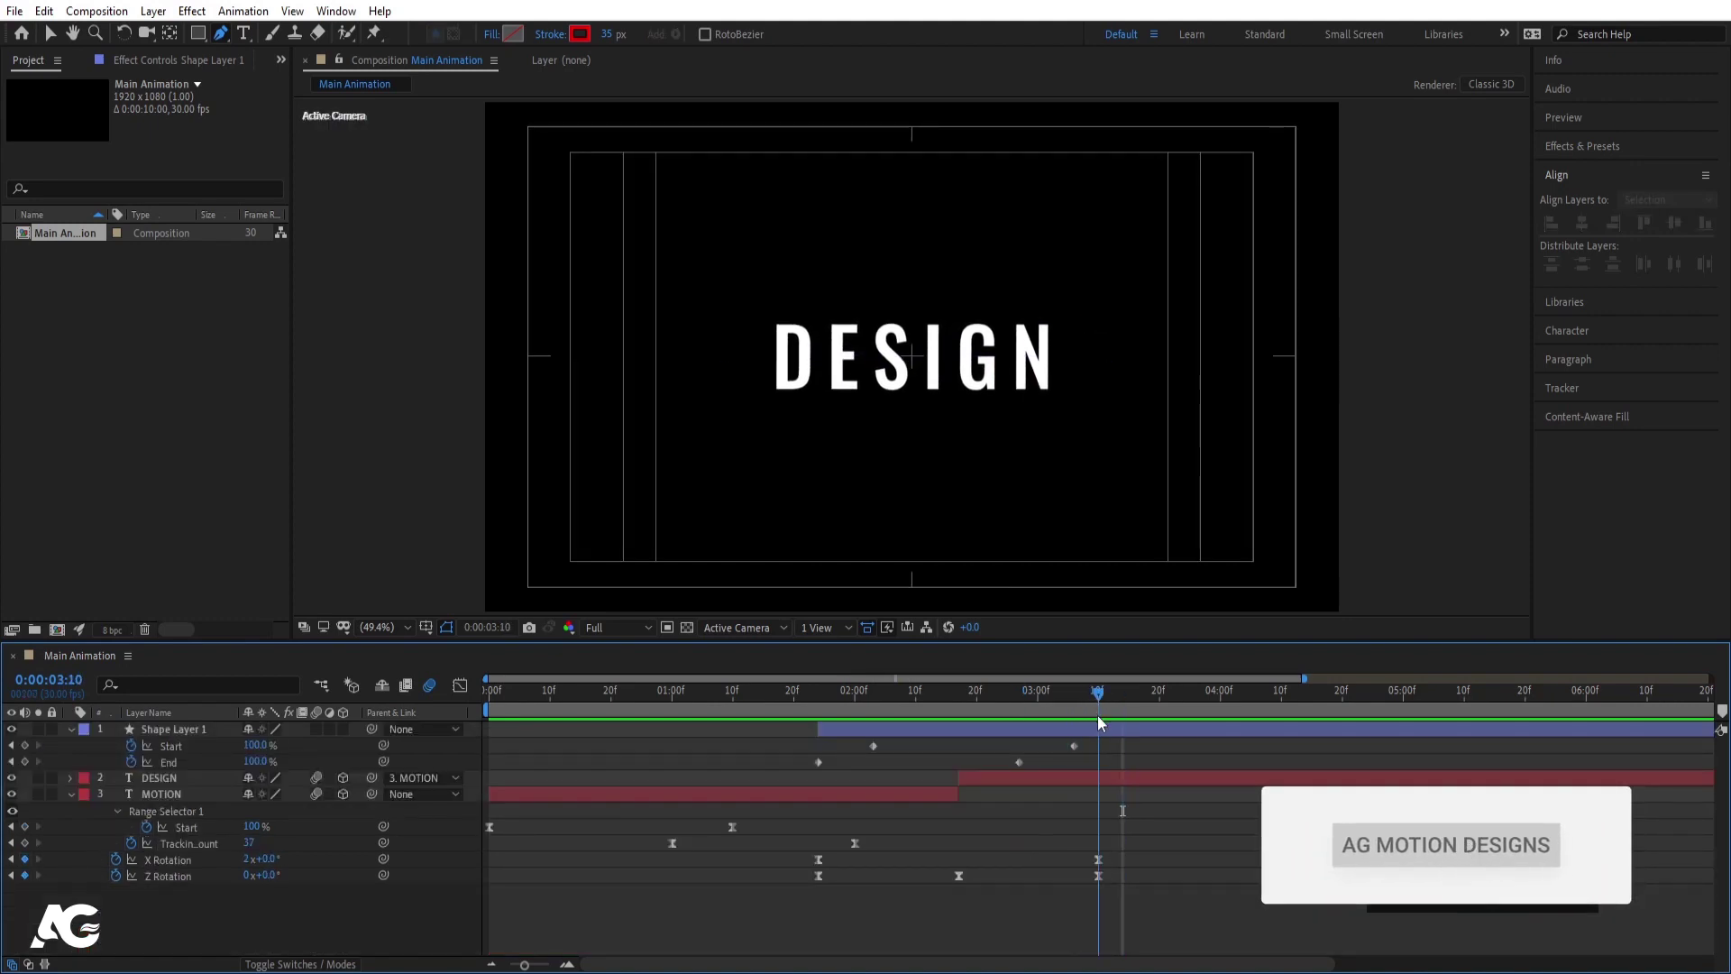
# Easy Ease the Trim Paths keyframes and reshape their speed curve in the Graph Editor, then preview
pyautogui.moveTo(1100, 741); pyautogui.dragTo(931, 723)
pyautogui.press('F9')
pyautogui.moveTo(470, 692); pyautogui.dragTo(856, 916)
pyautogui.moveTo(856, 916); pyautogui.dragTo(806, 702)
pyautogui.press('space')
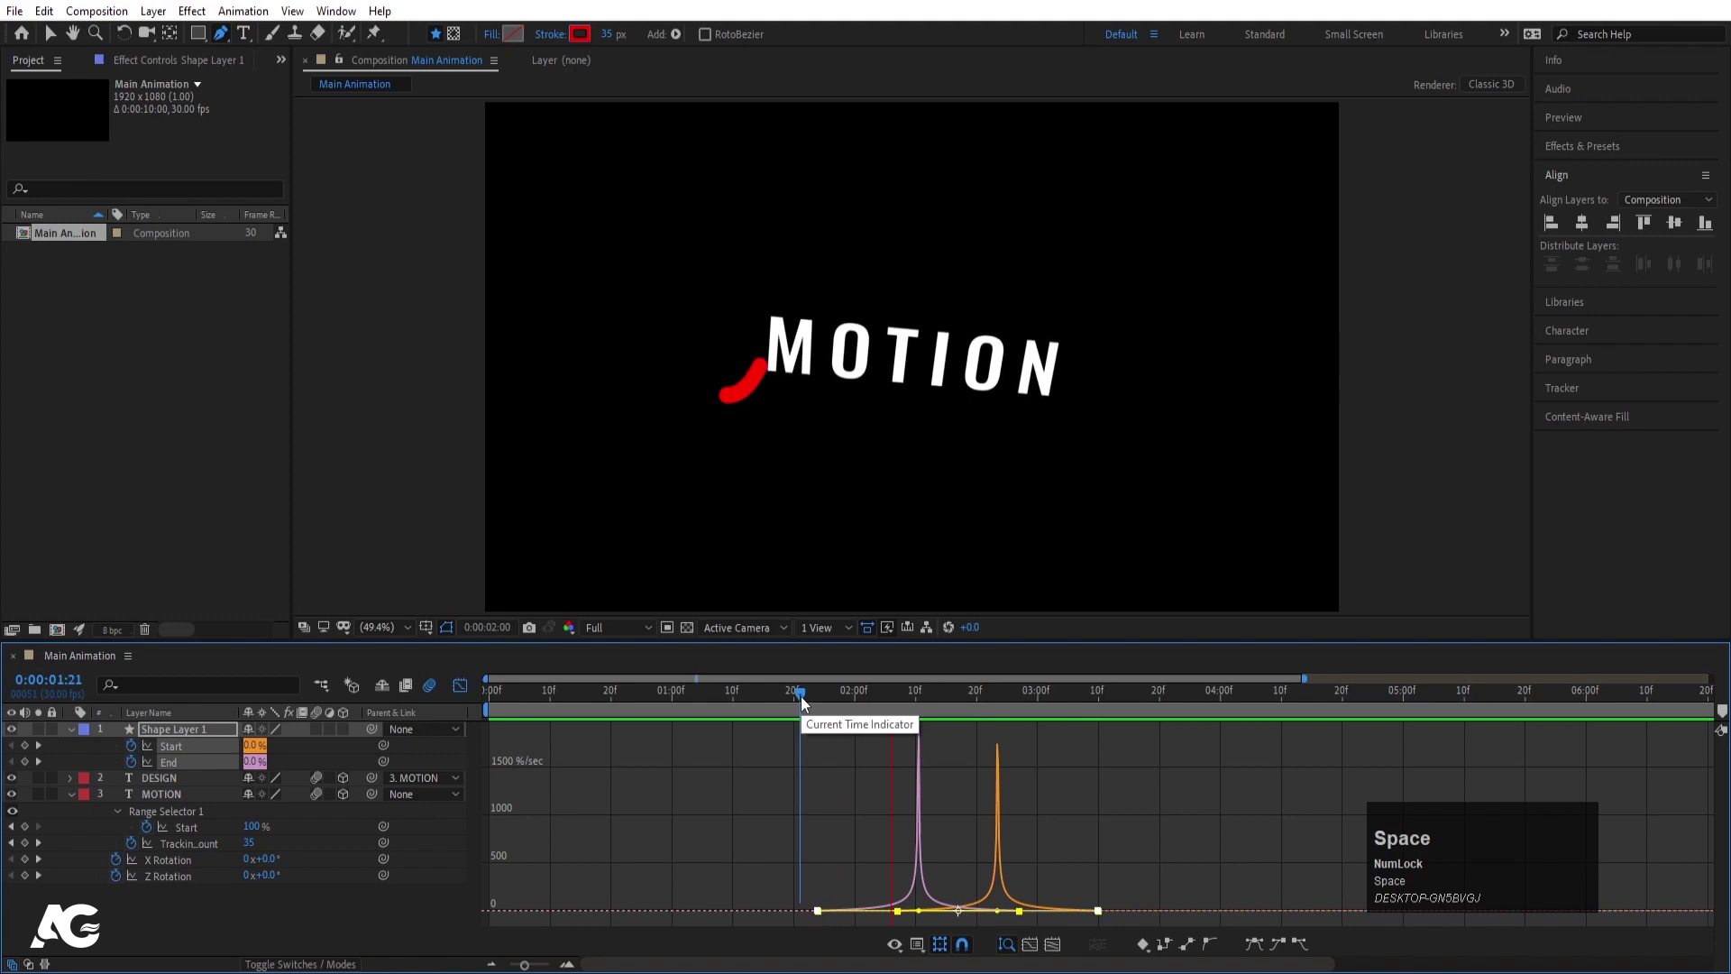
# Retime the trim keyframes on the timeline, previewing until the red sweep matches the word flip
pyautogui.click(466, 692)
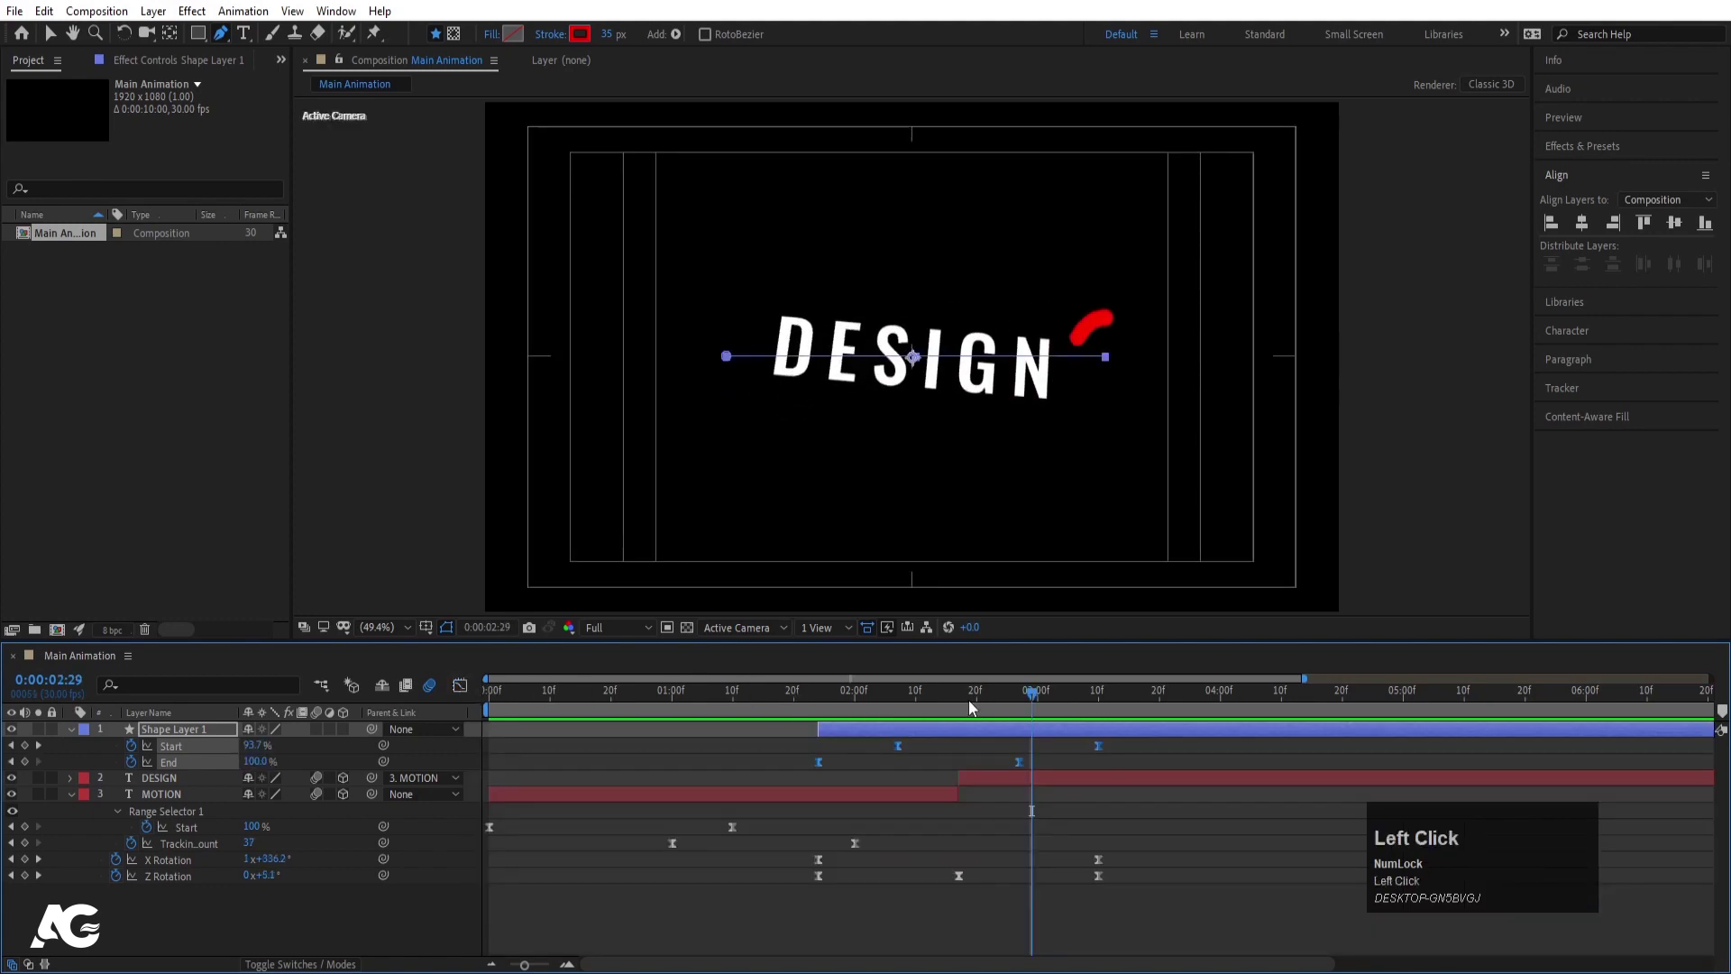
pyautogui.press('space')
pyautogui.moveTo(927, 758); pyautogui.dragTo(1031, 758)
pyautogui.press('space')
pyautogui.moveTo(954, 708); pyautogui.dragTo(833, 710)
pyautogui.press('space')
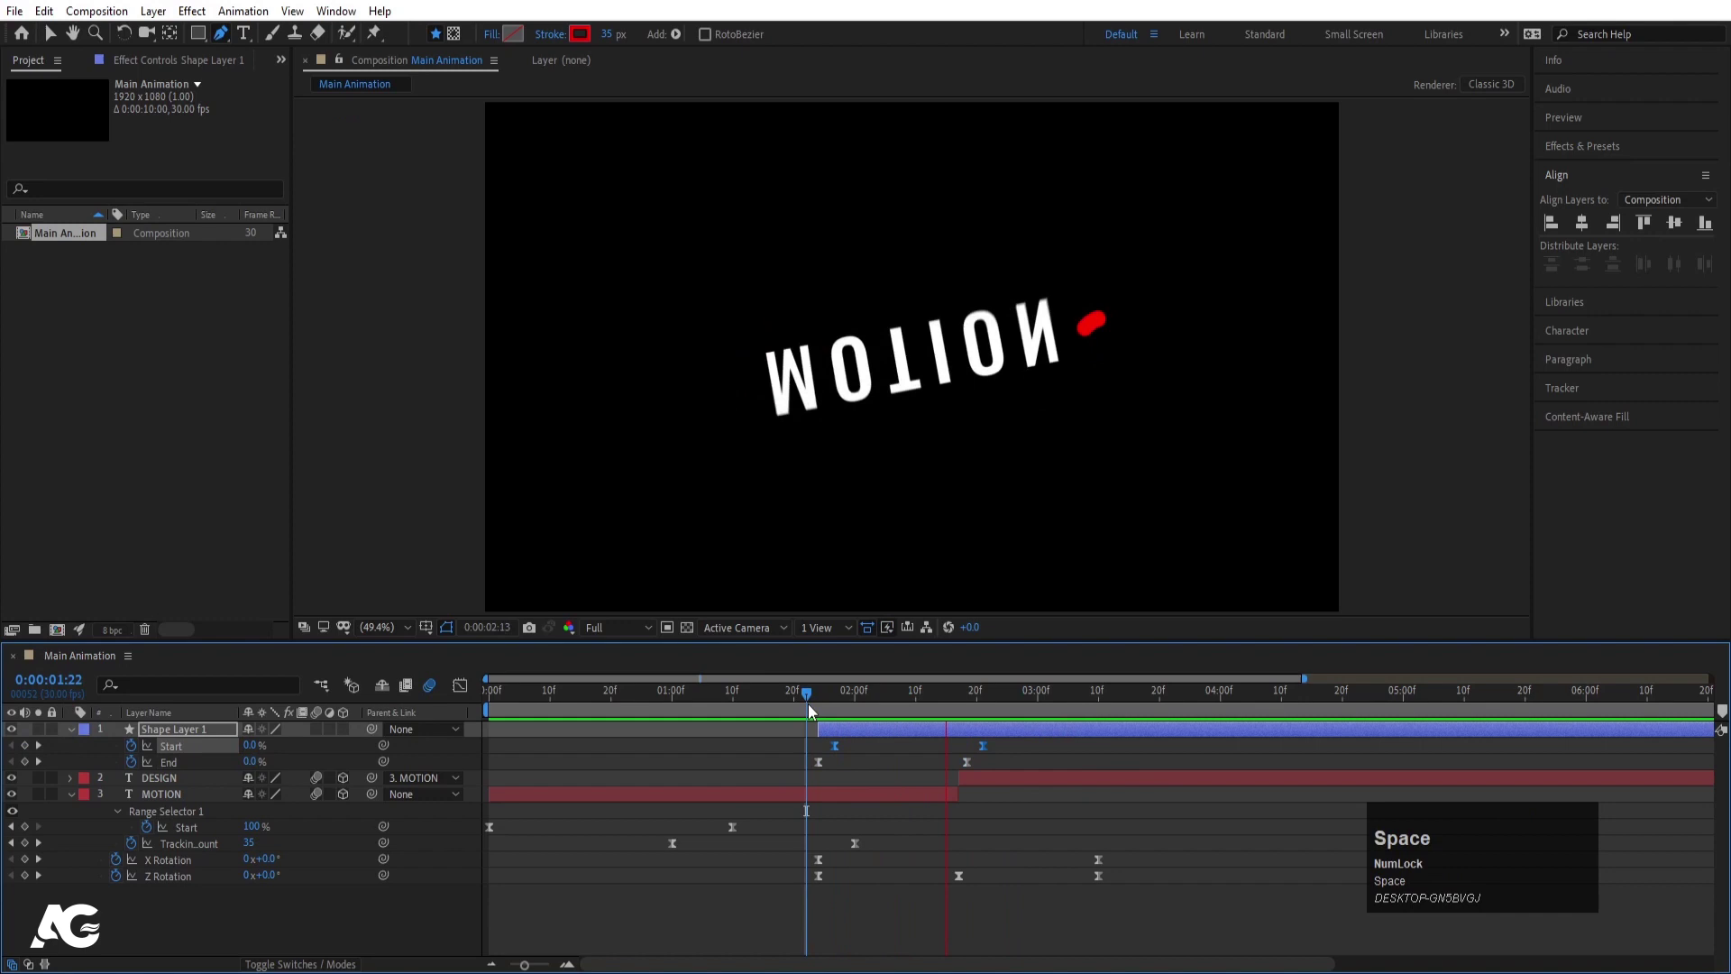
pyautogui.click(931, 757)
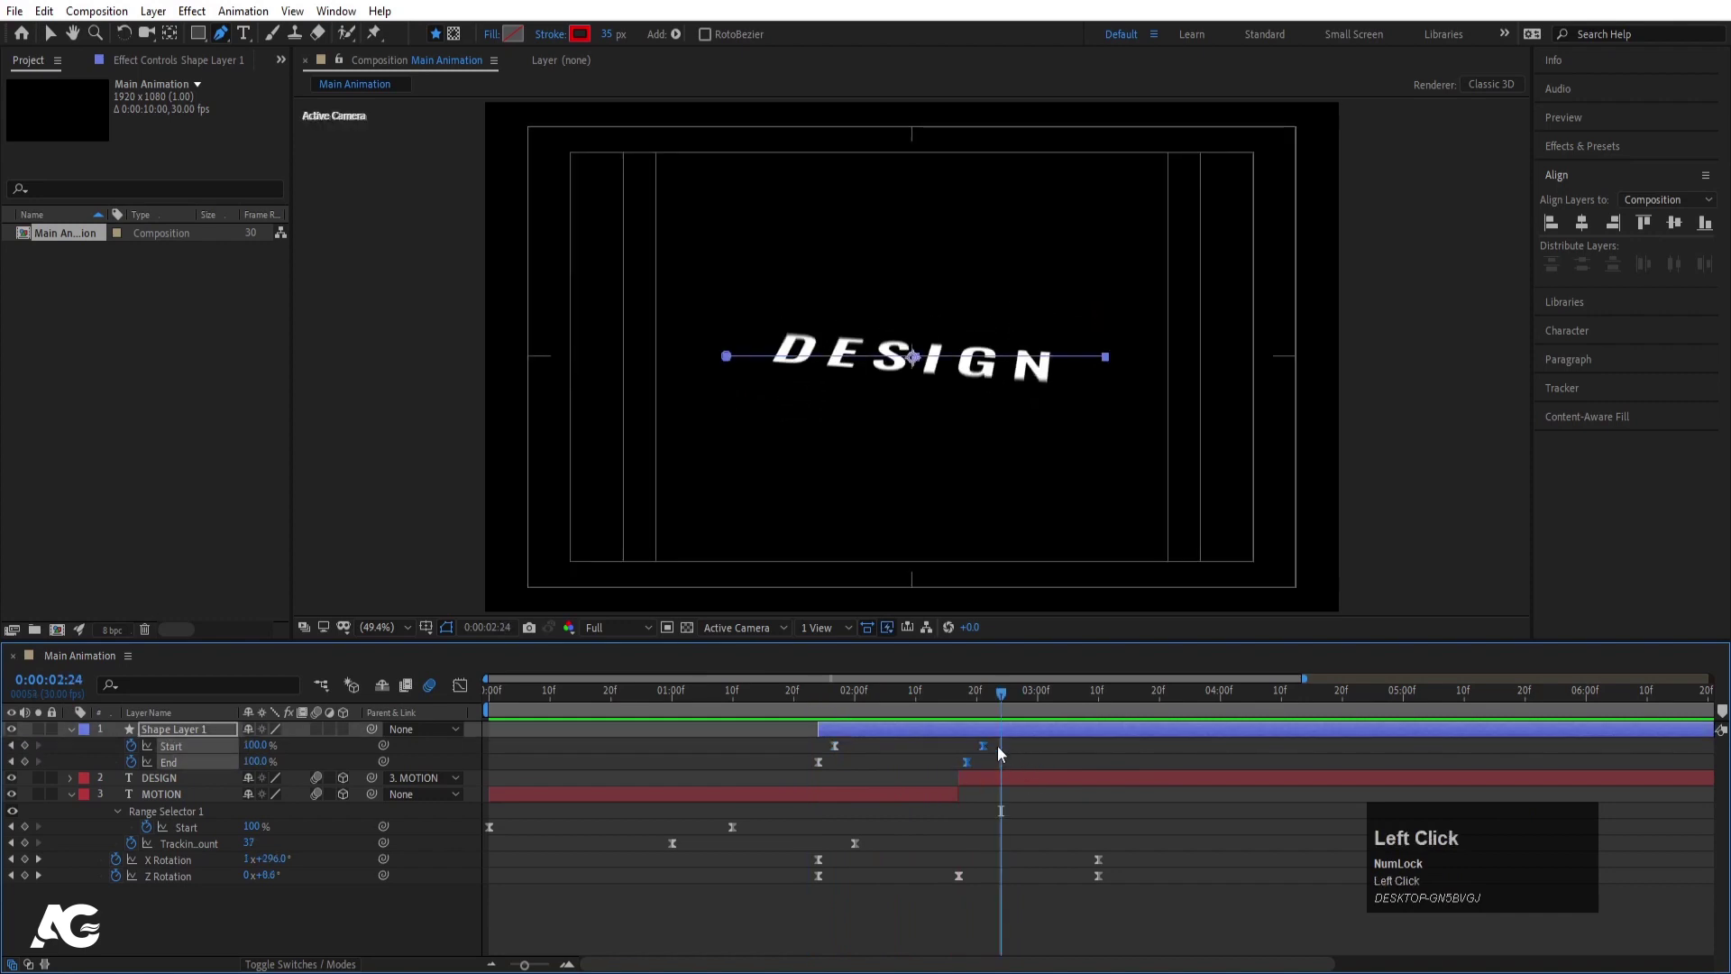
pyautogui.press('space')
pyautogui.click(975, 708)
pyautogui.press('space')
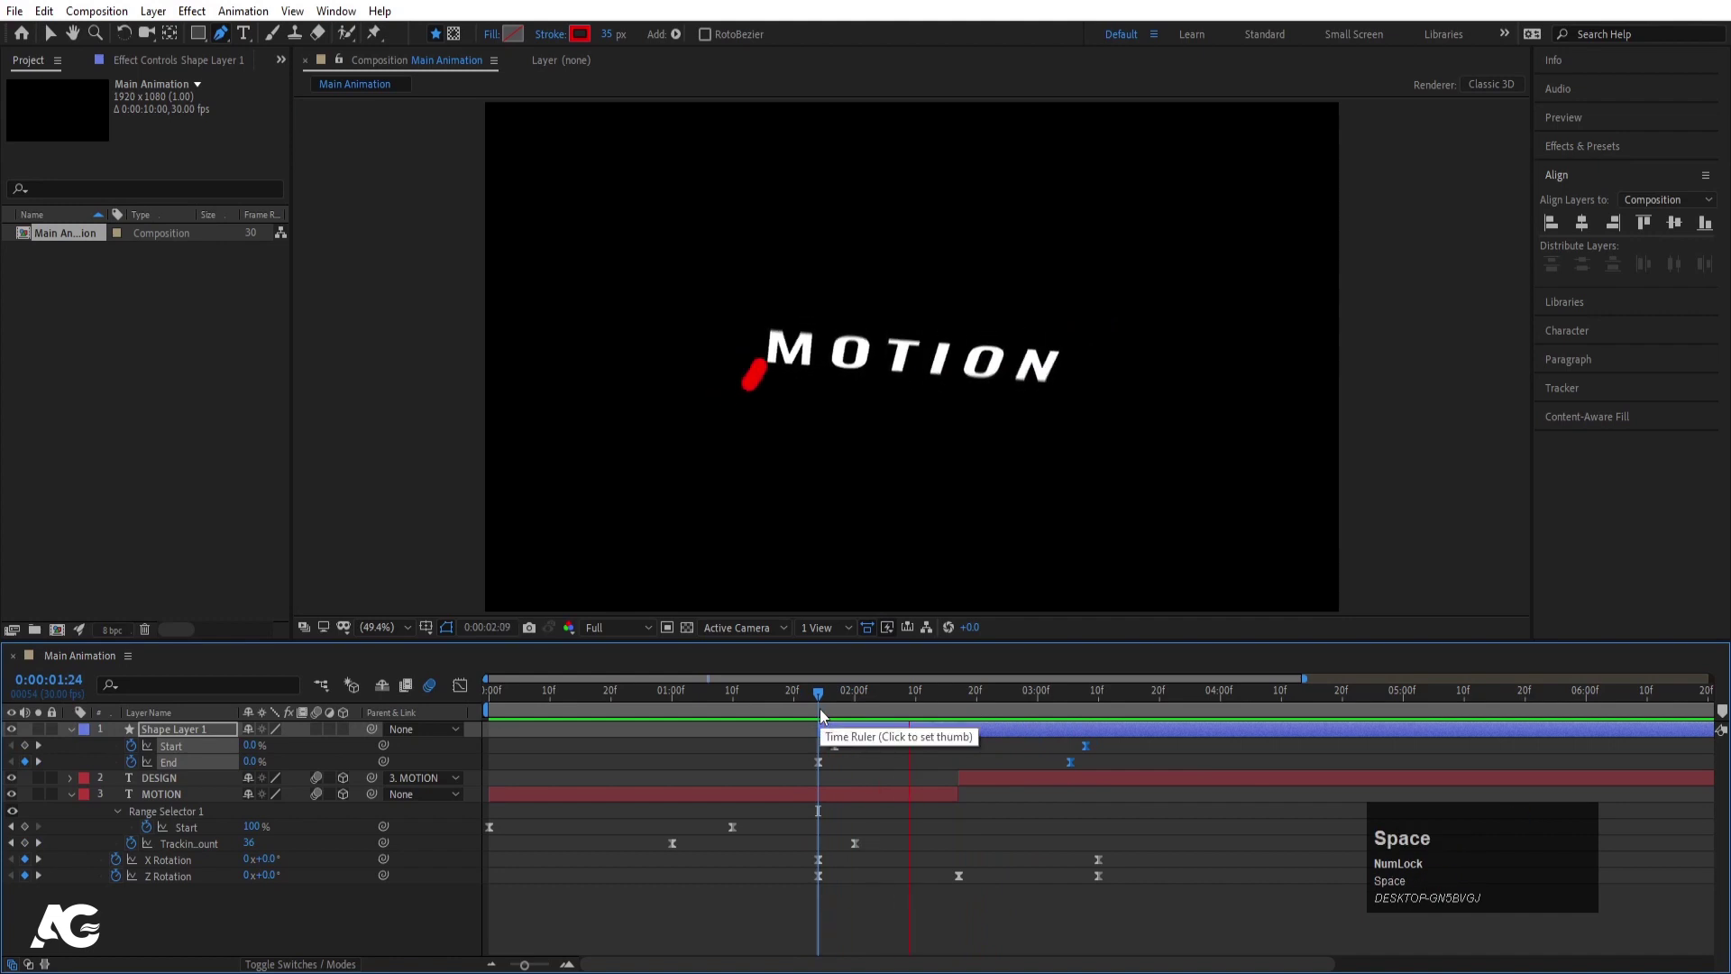
pyautogui.click(867, 721)
pyautogui.press('space')
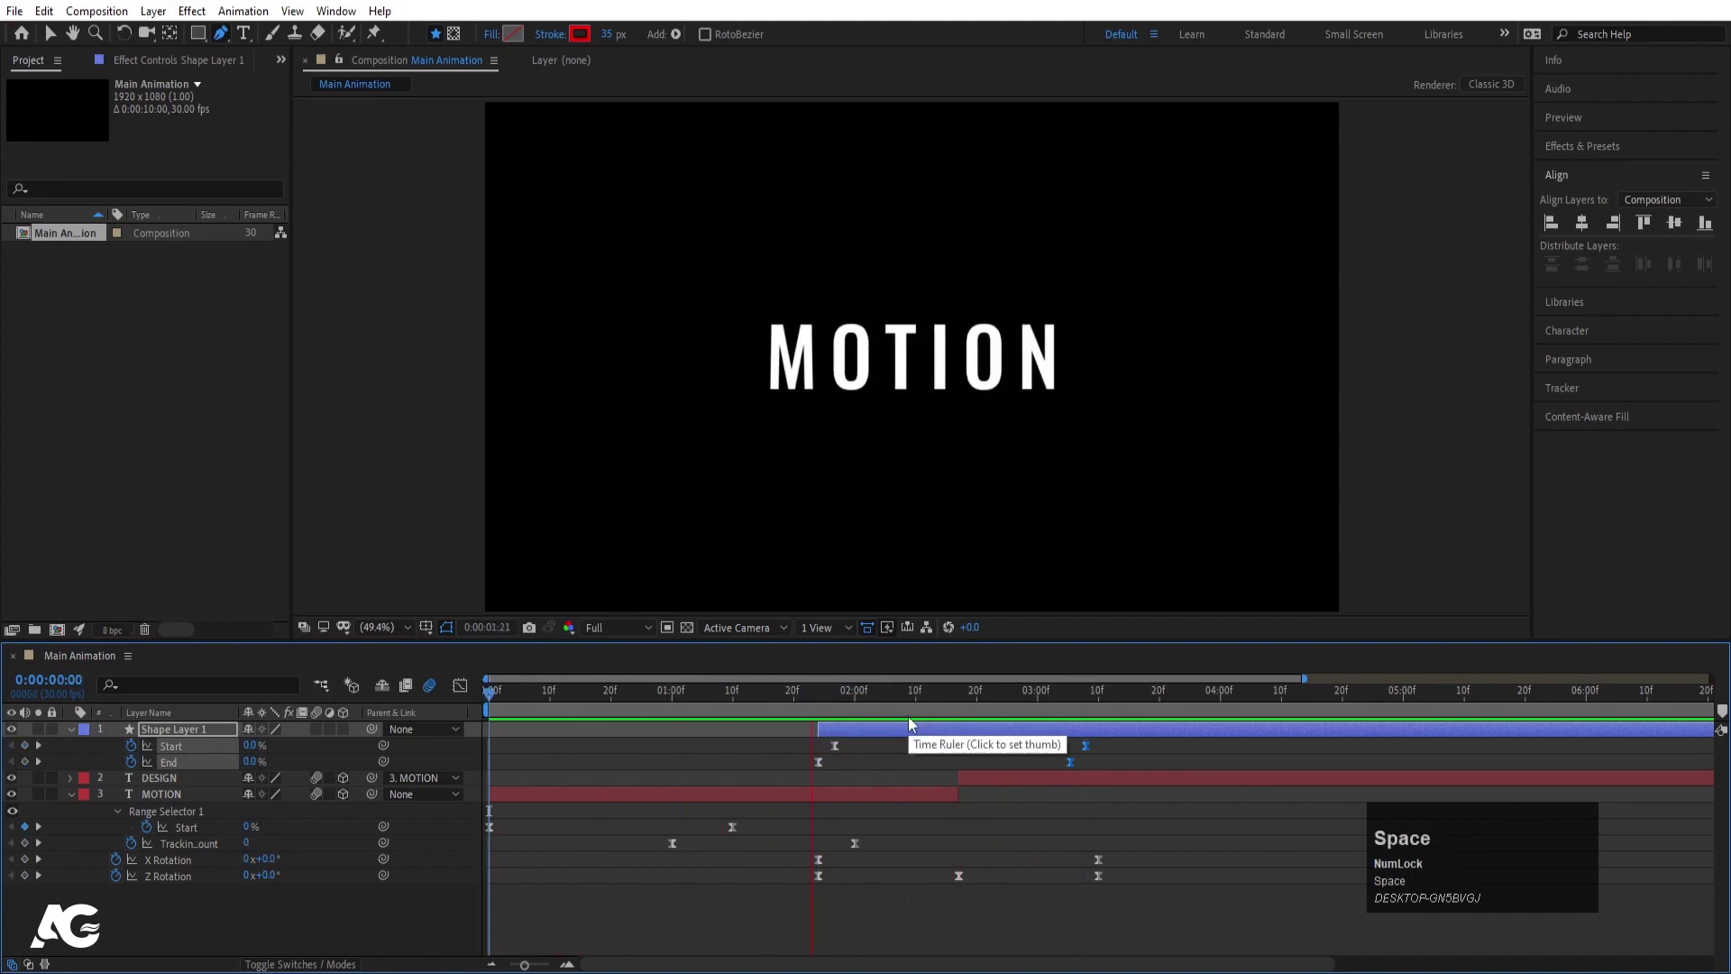
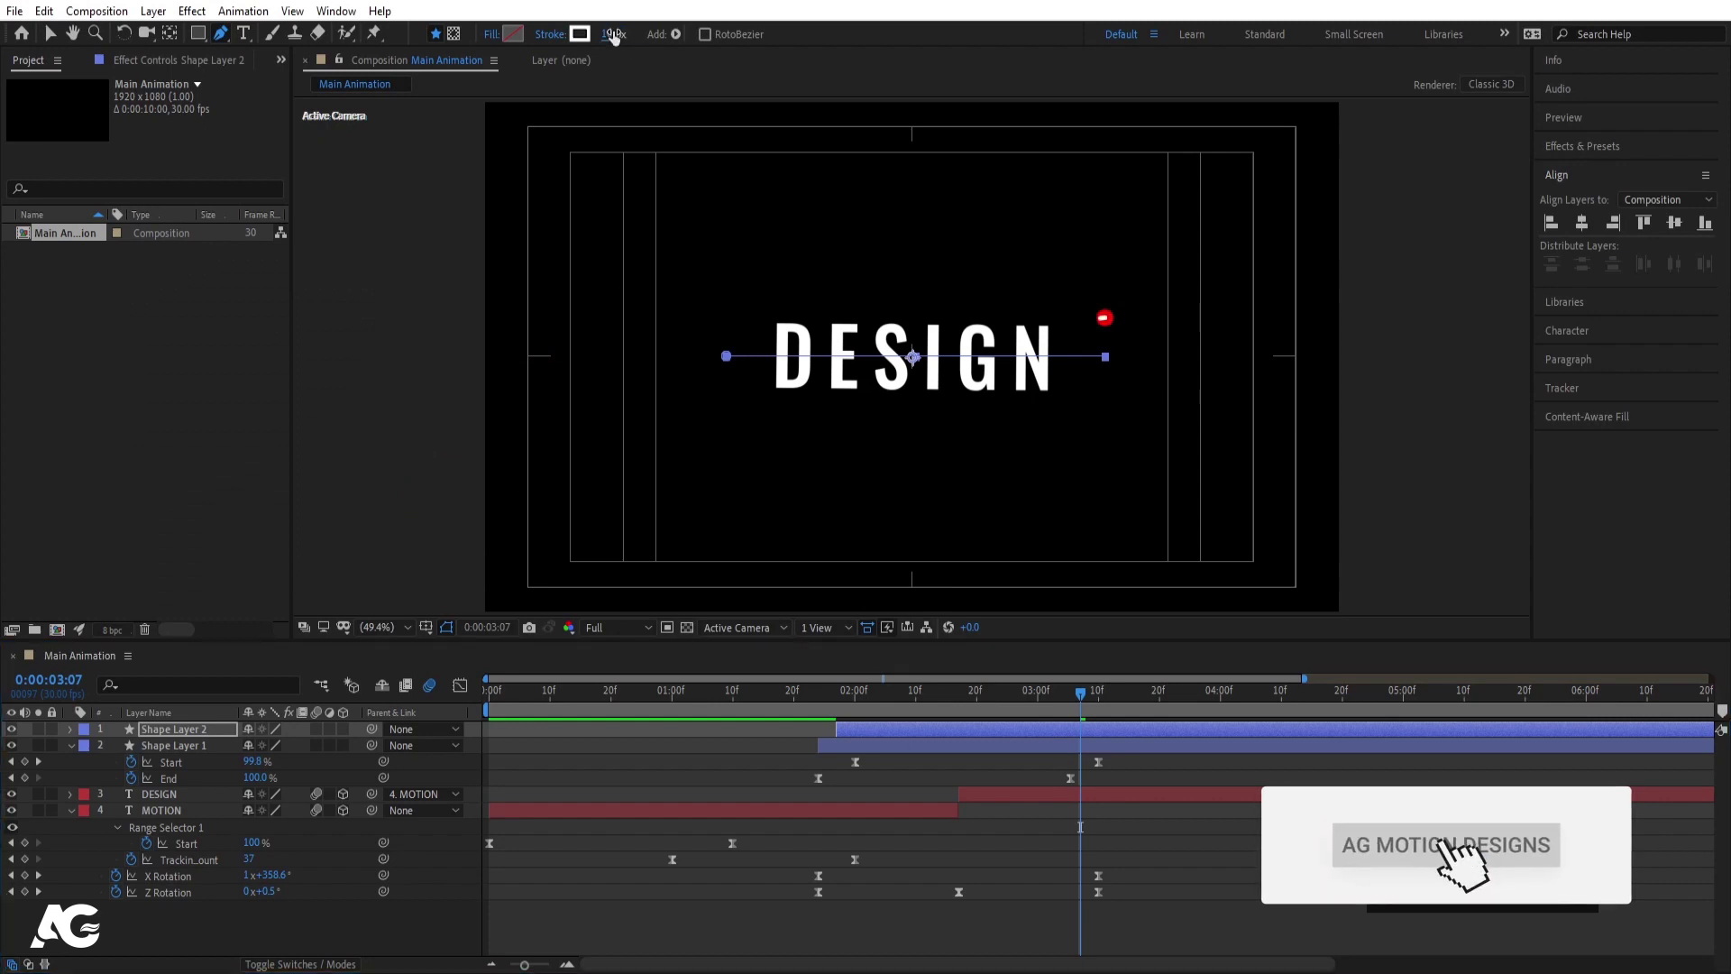
# Give Shape Layer 1 a red 35 px stroke with Trim Paths End at 0% and preview the result
pyautogui.press('Return')
pyautogui.press('space')
pyautogui.click(864, 707)
pyautogui.press('space')
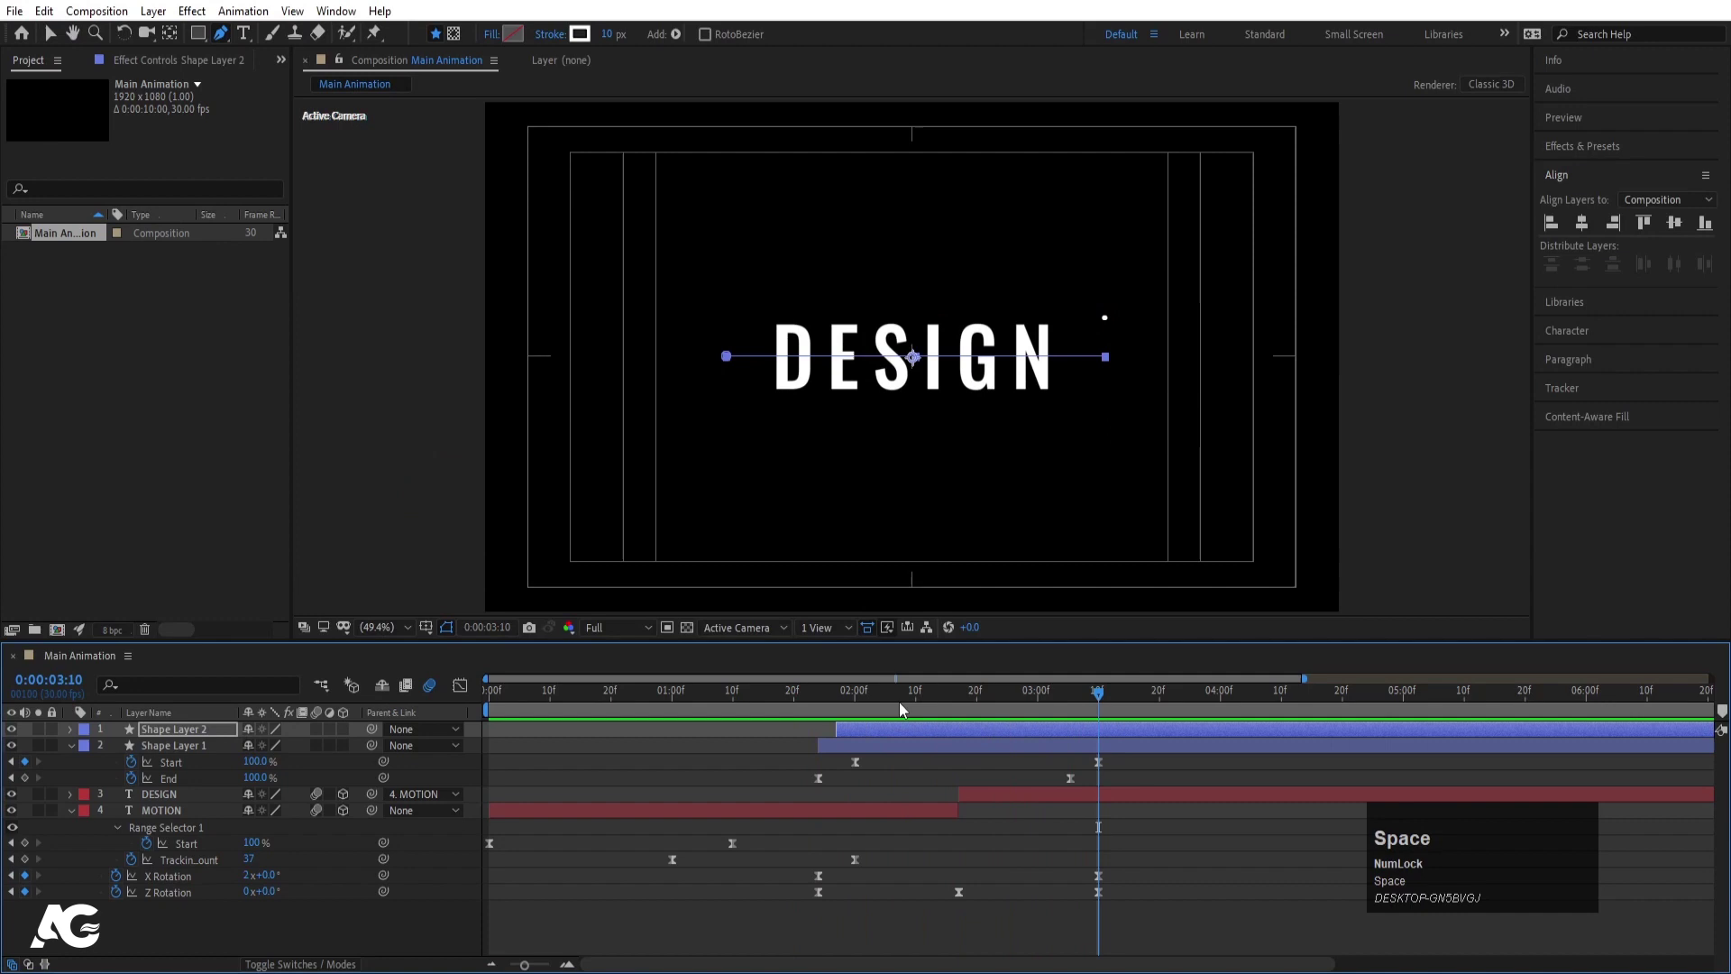
pyautogui.click(829, 716)
pyautogui.press('space')
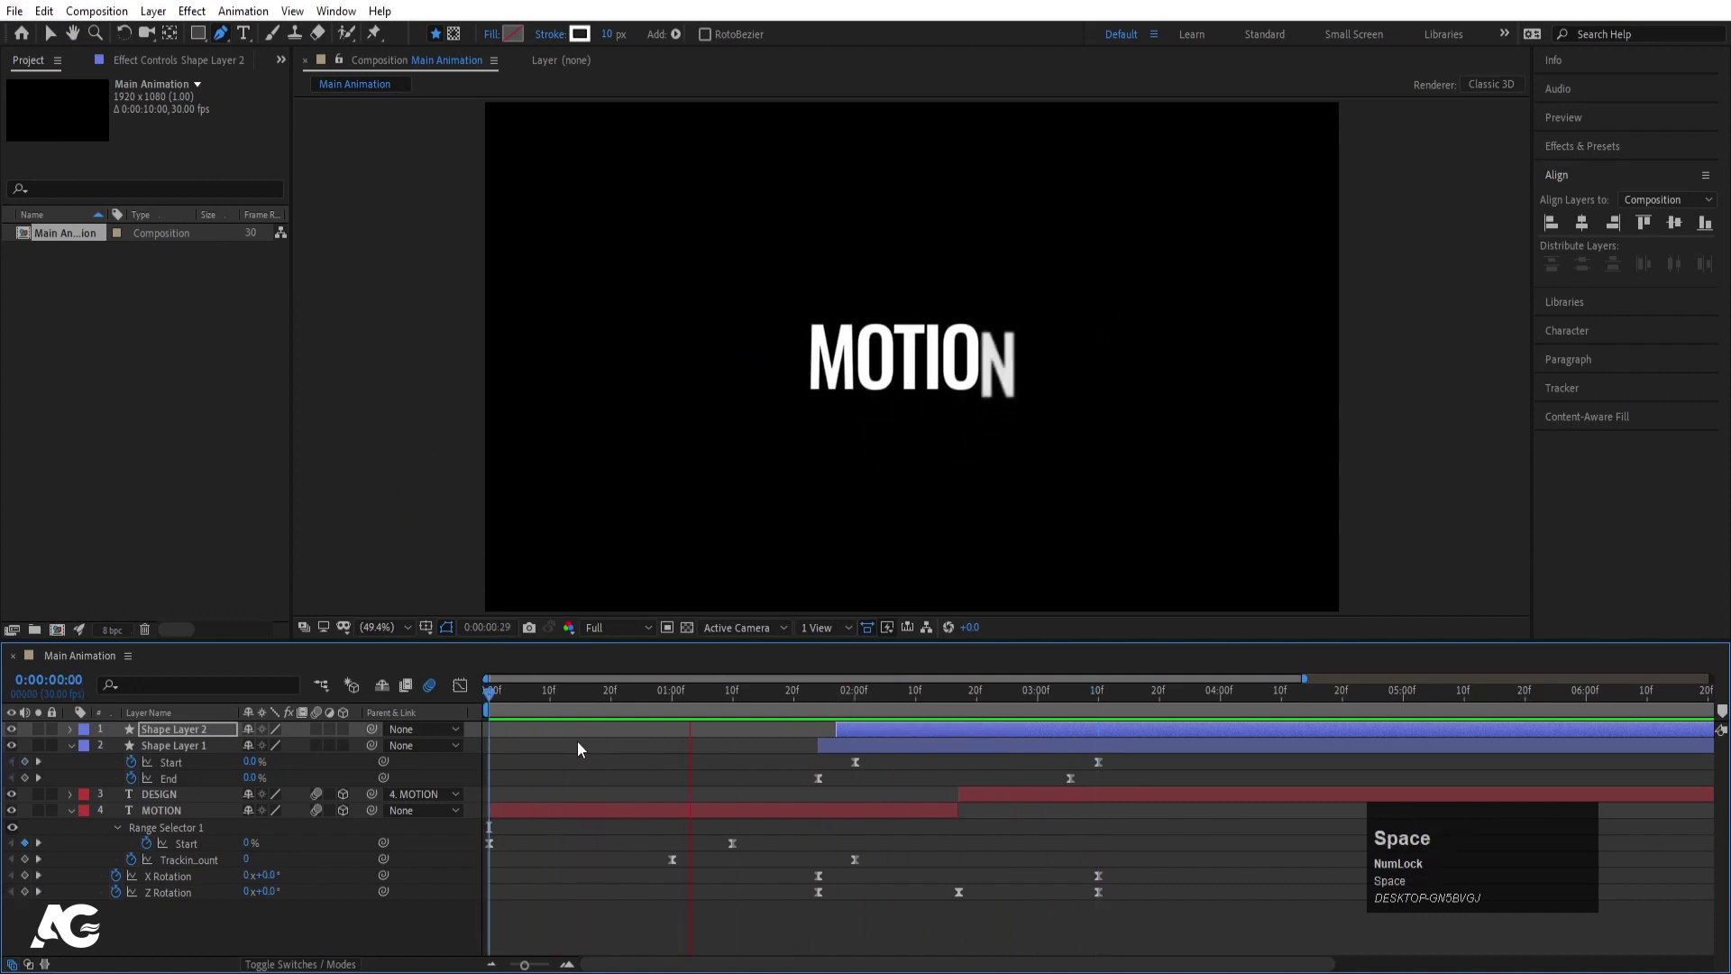
pyautogui.press('space')
pyautogui.click(853, 710)
pyautogui.click(834, 732)
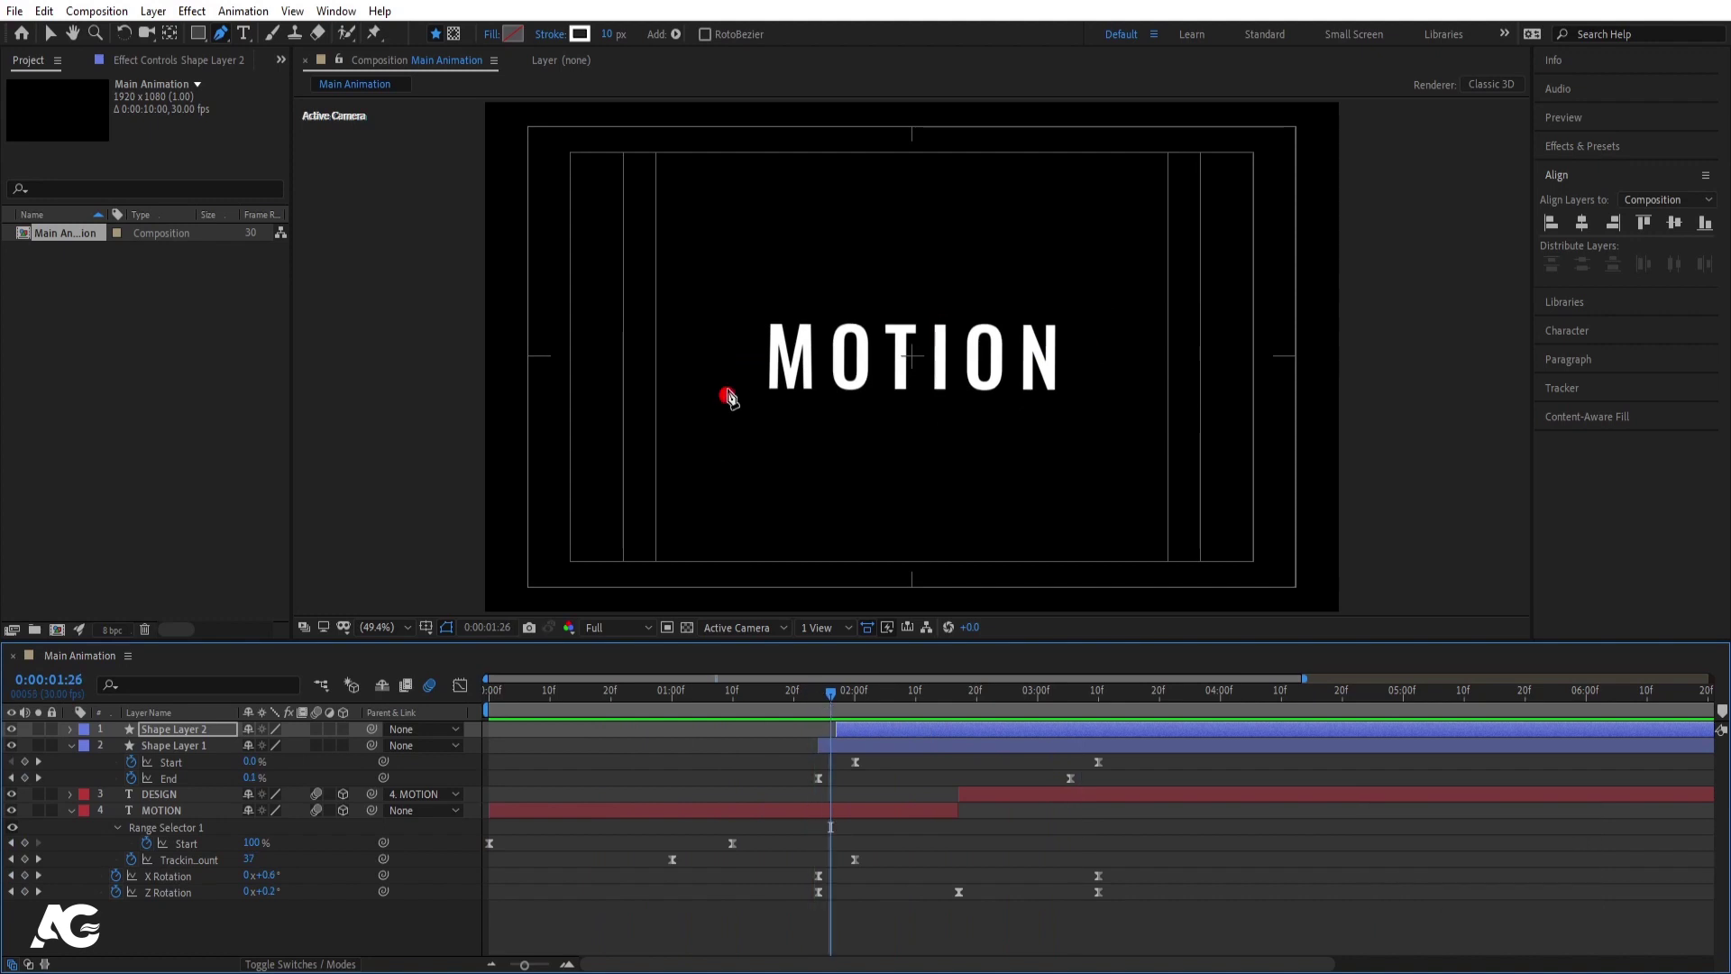
pyautogui.click(836, 705)
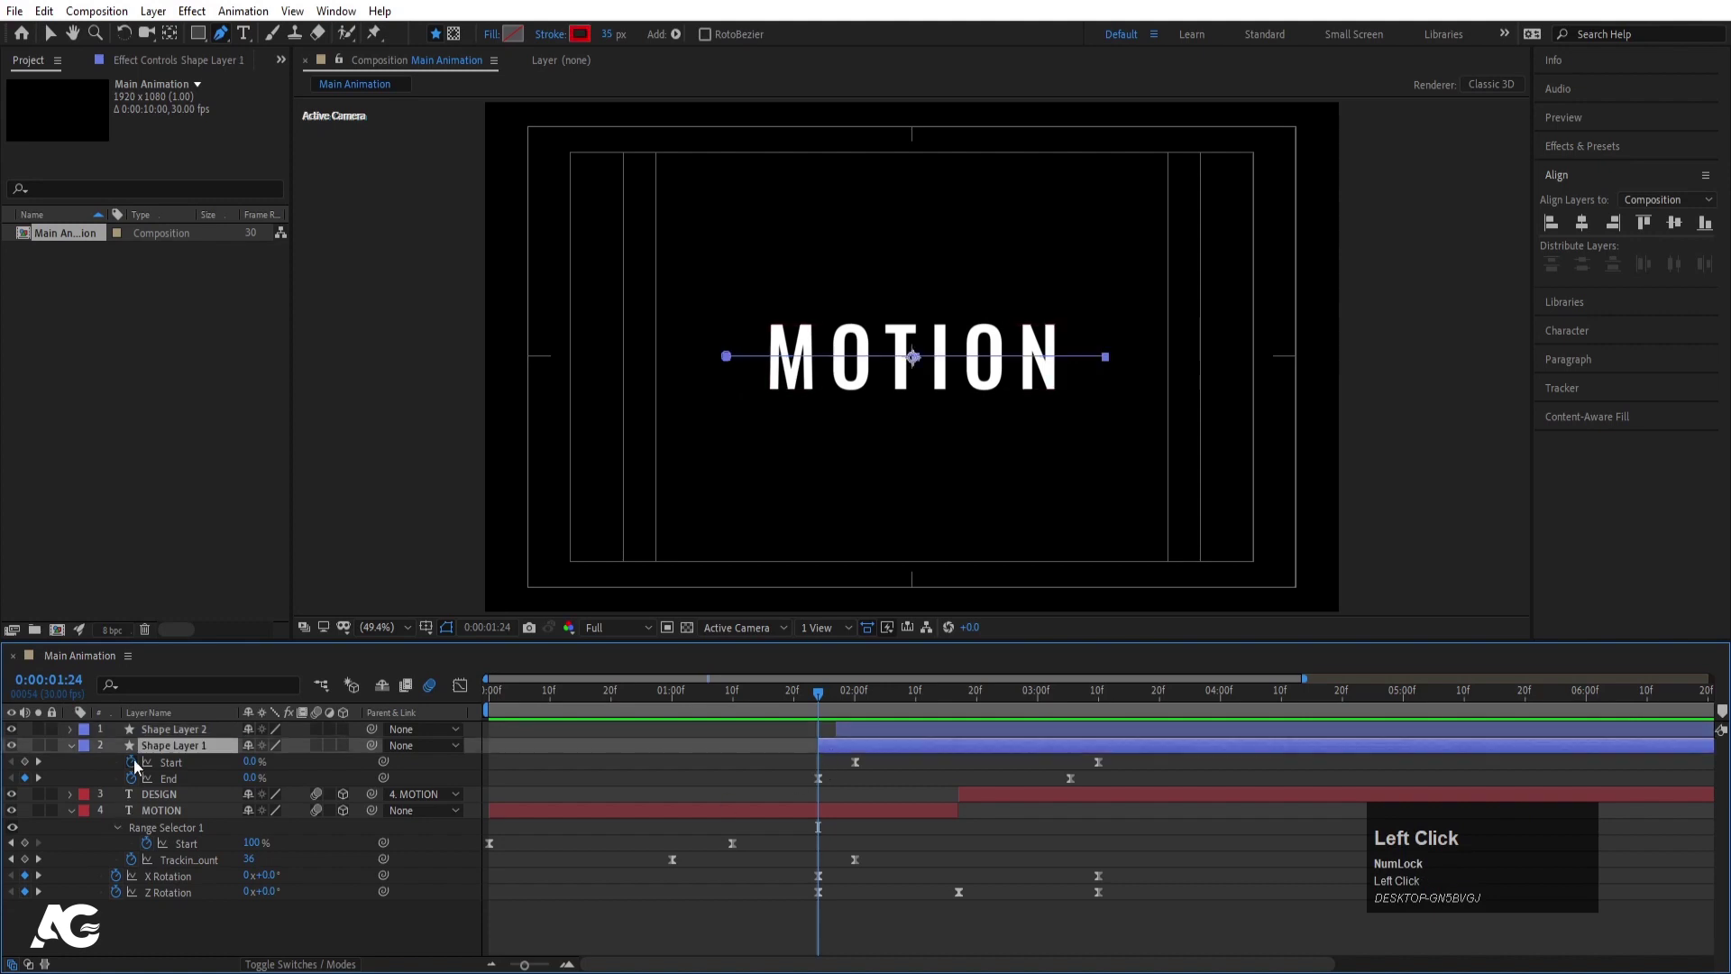
# Filter the layer properties to 'st' and keyframe Stroke Width at 35
pyautogui.press('s')
pyautogui.press('t')
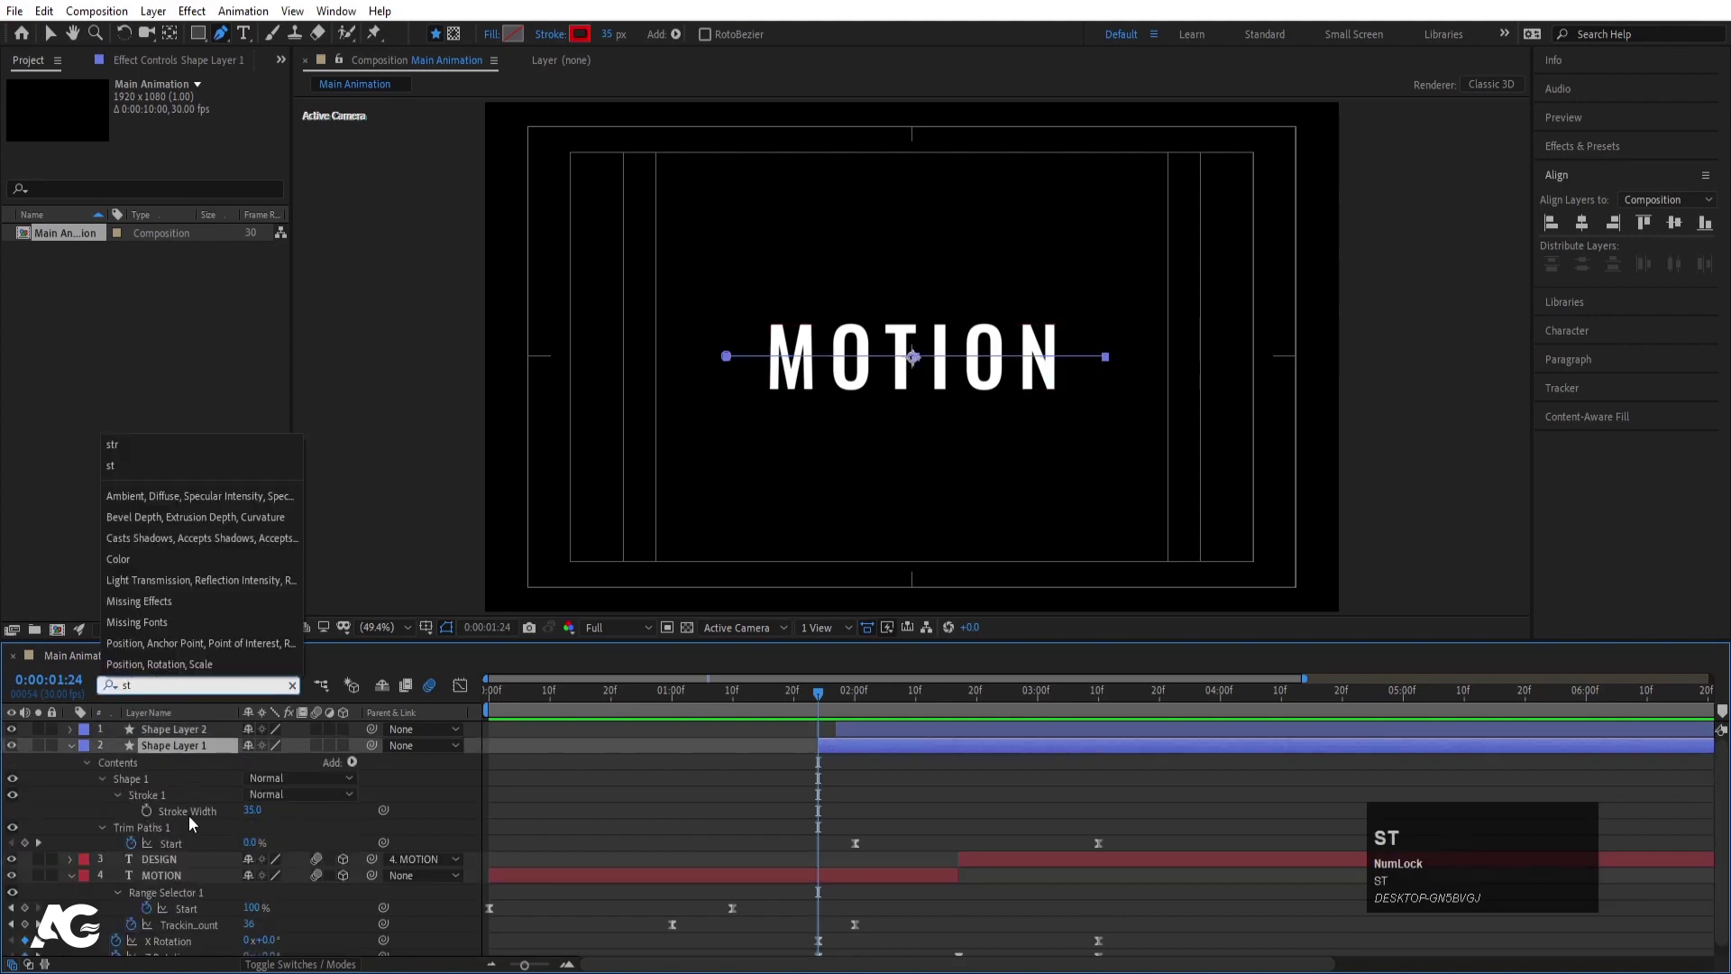
pyautogui.click(157, 821)
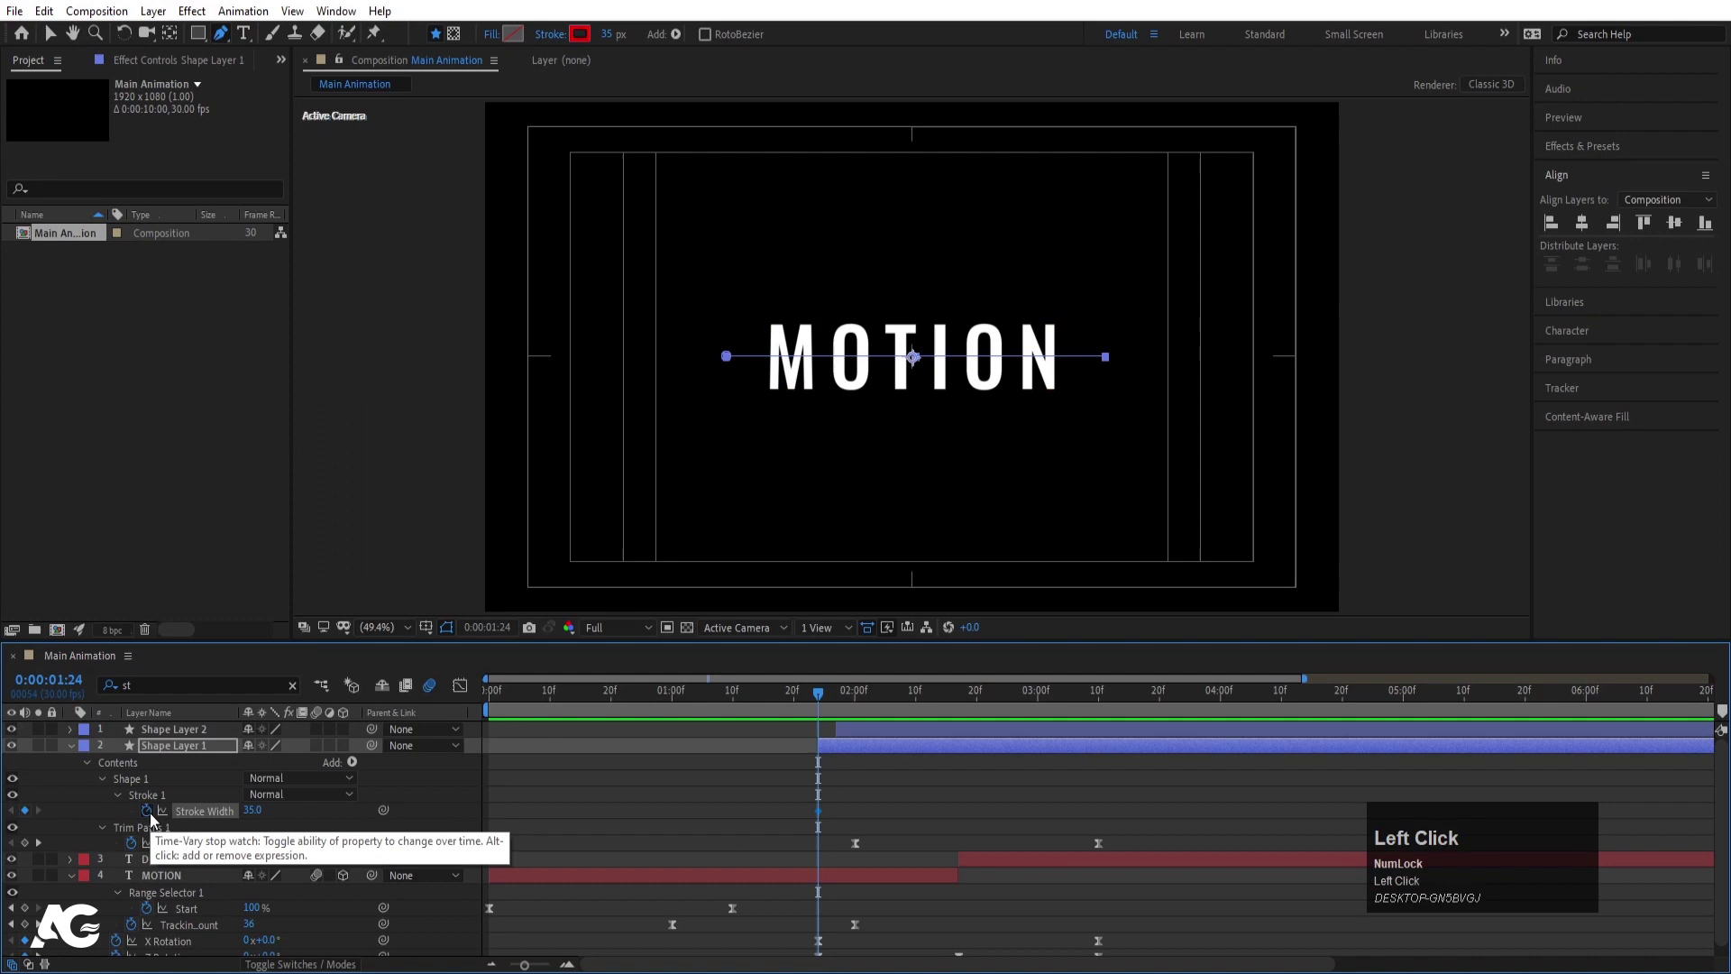
pyautogui.press('space')
pyautogui.click(36, 818)
pyautogui.press('j')
pyautogui.press('j')
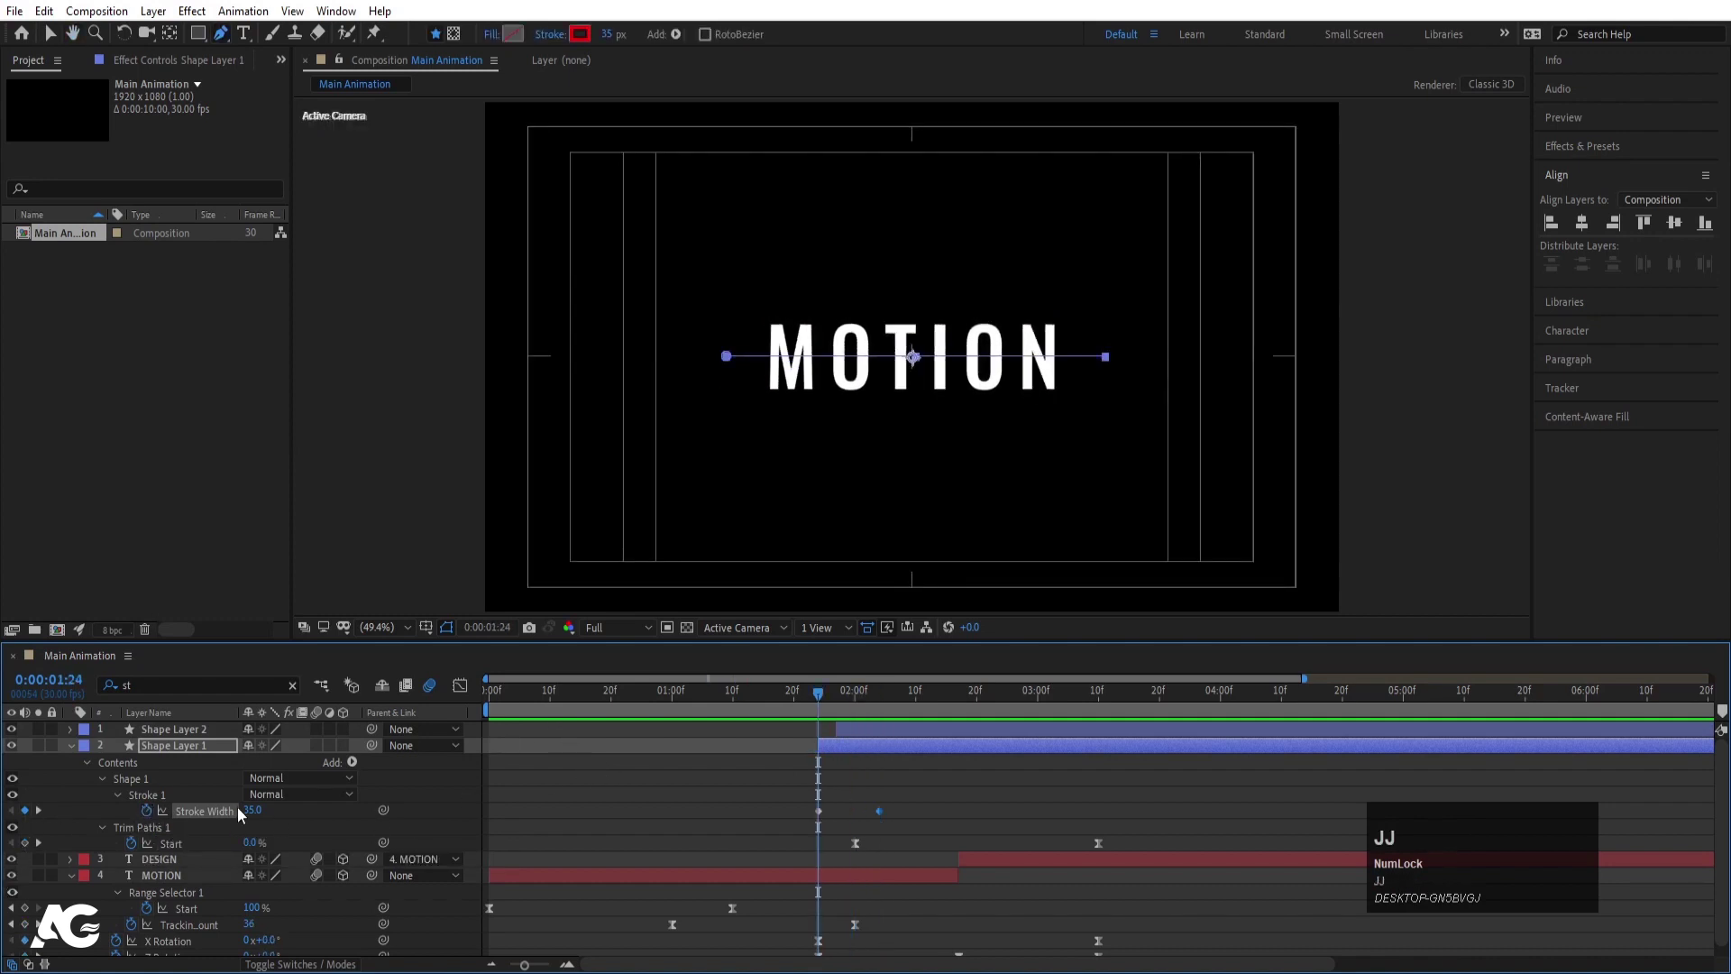
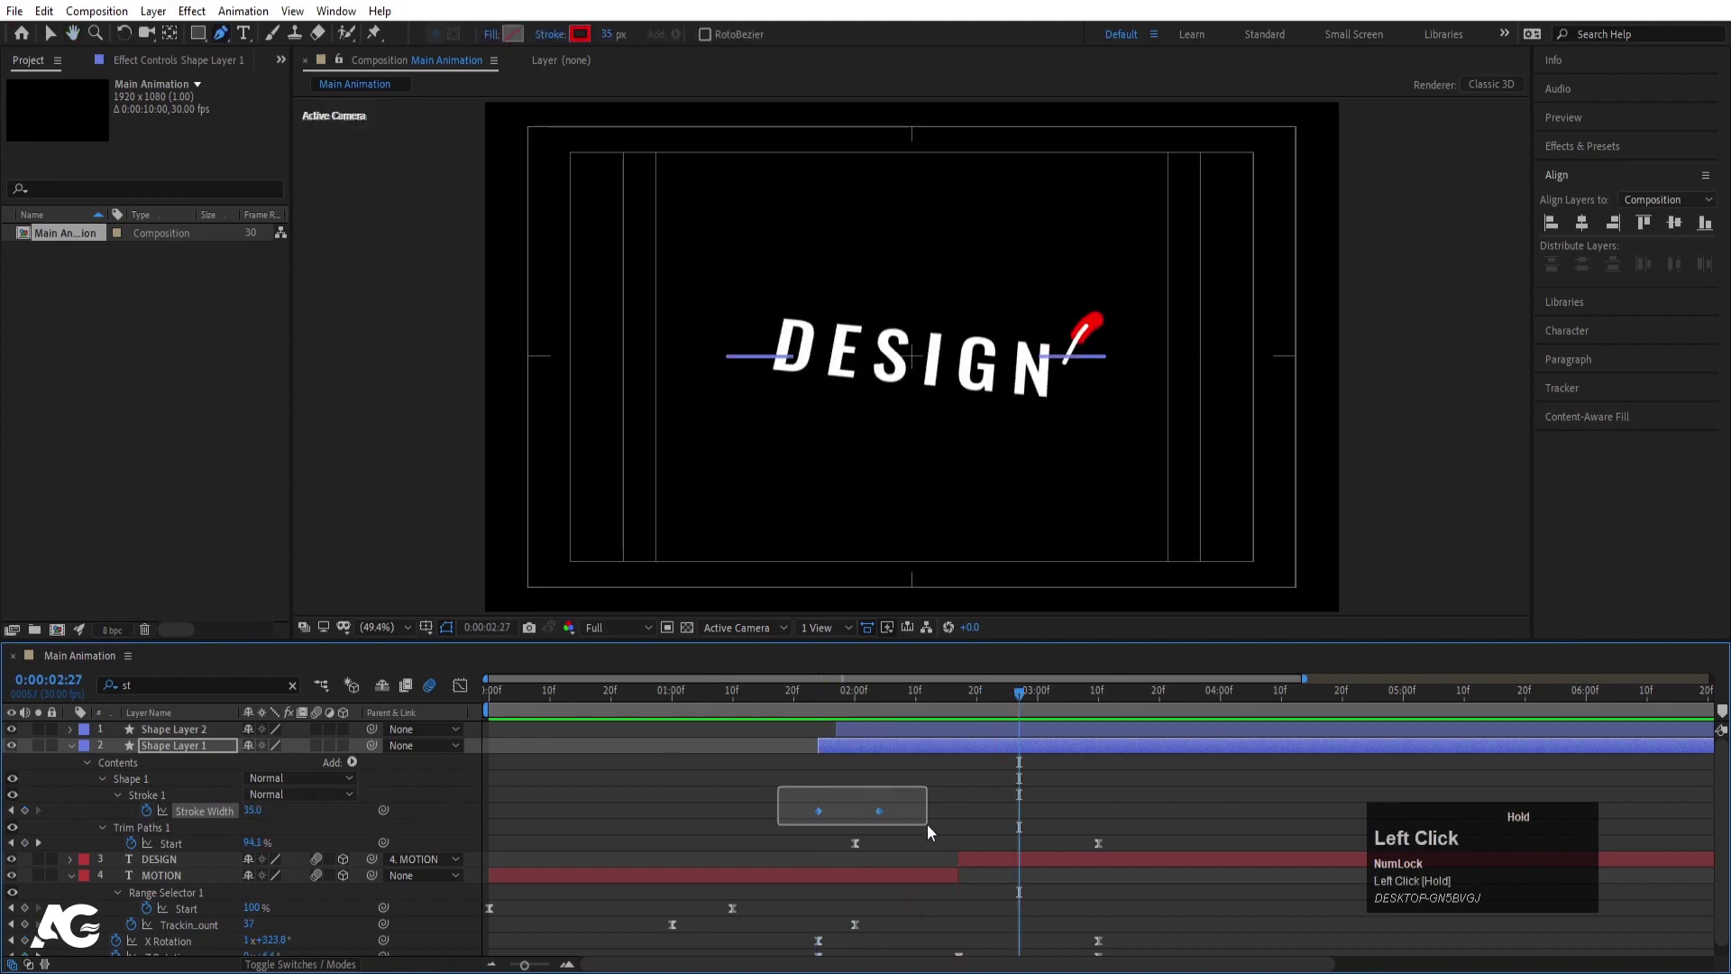
# Set Stroke Width to 0 later in time so the swipe thins out, preview, and collapse the properties
pyautogui.press('F9')
pyautogui.click(932, 802)
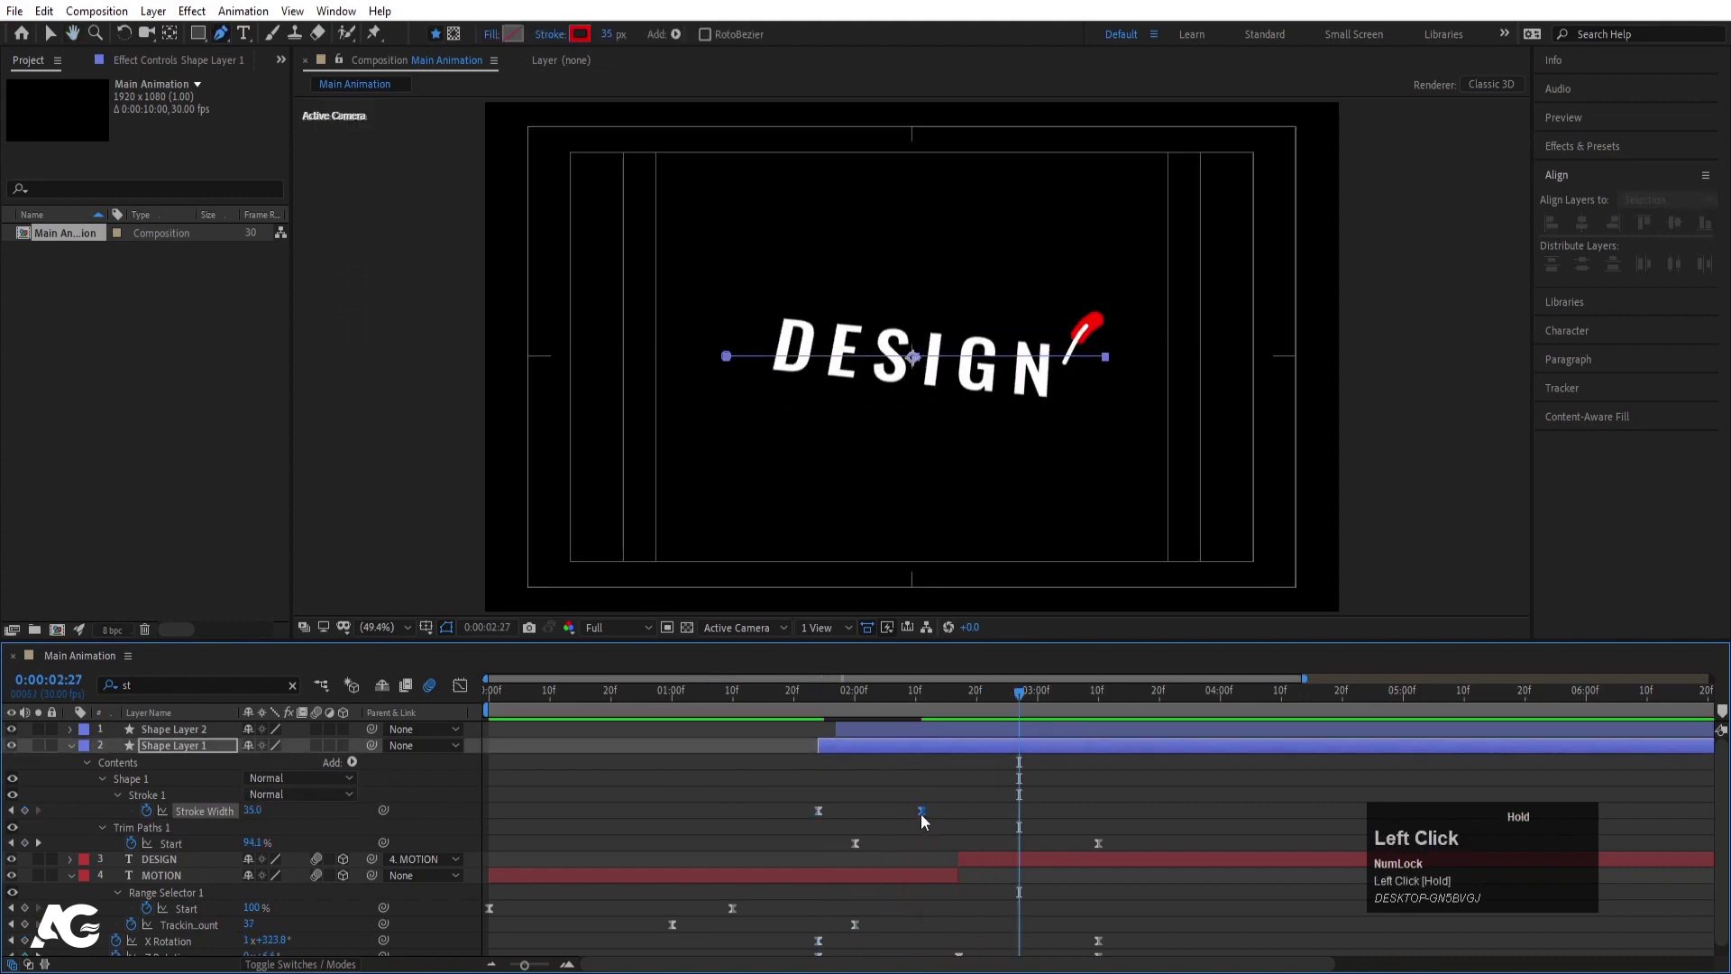
pyautogui.press('space')
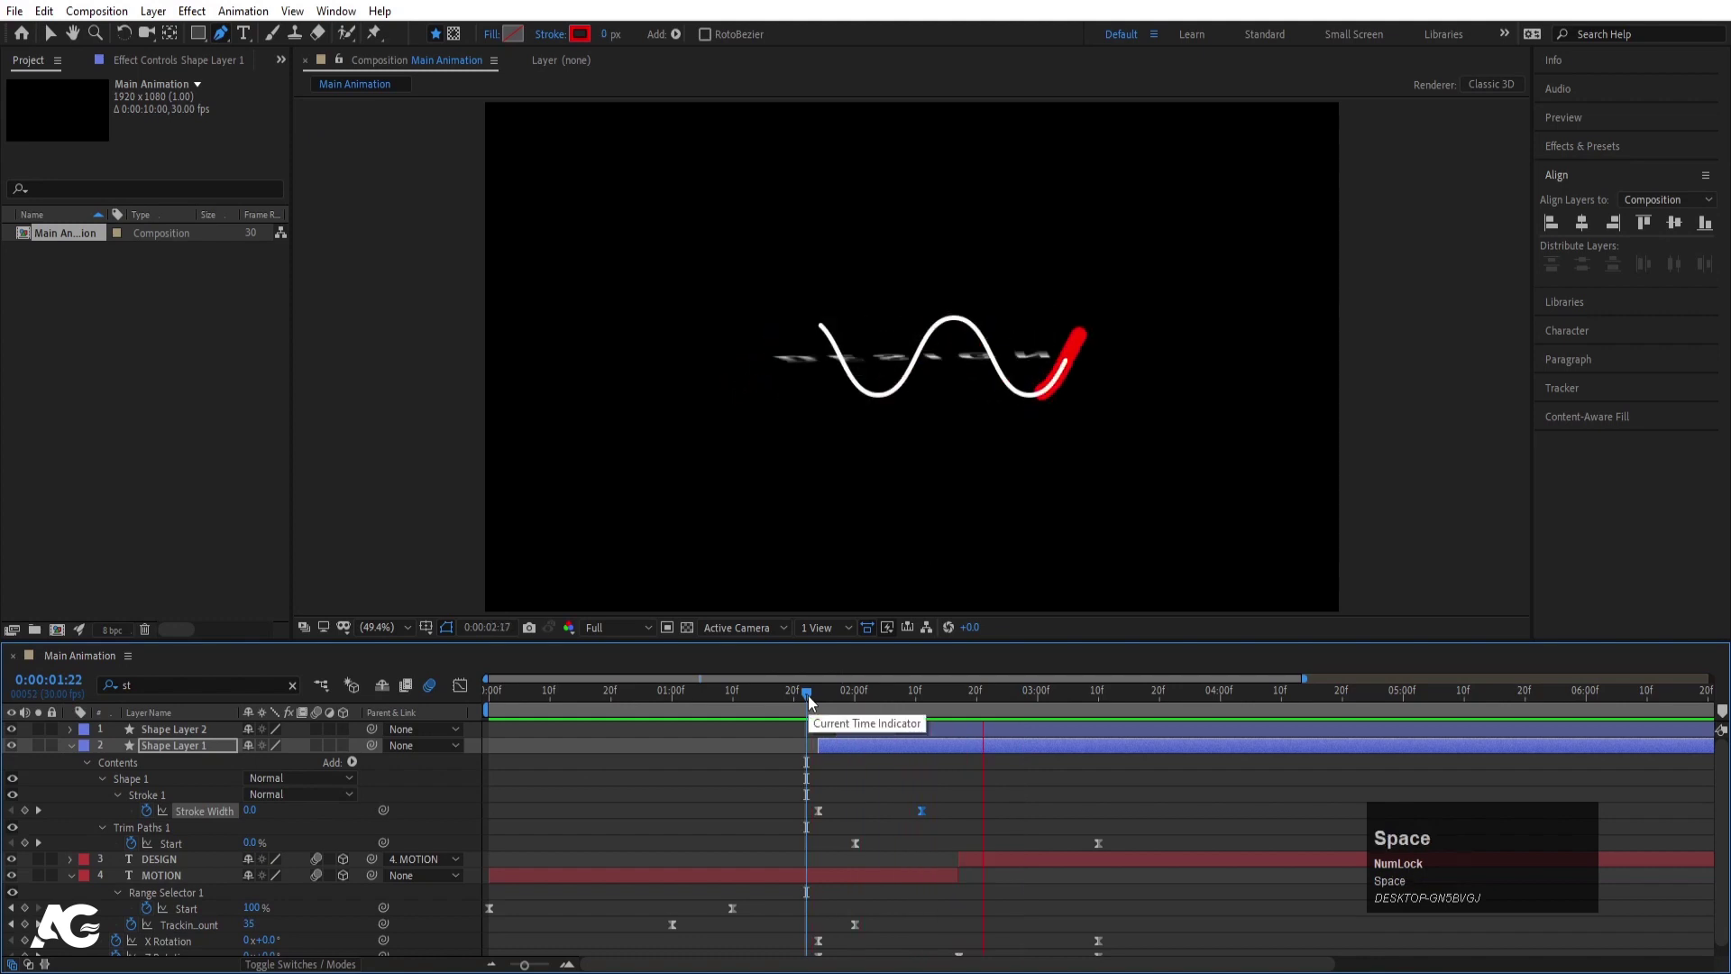
pyautogui.click(889, 801)
pyautogui.press('u')
pyautogui.press('u')
pyautogui.moveTo(814, 704); pyautogui.dragTo(588, 768)
pyautogui.press('space')
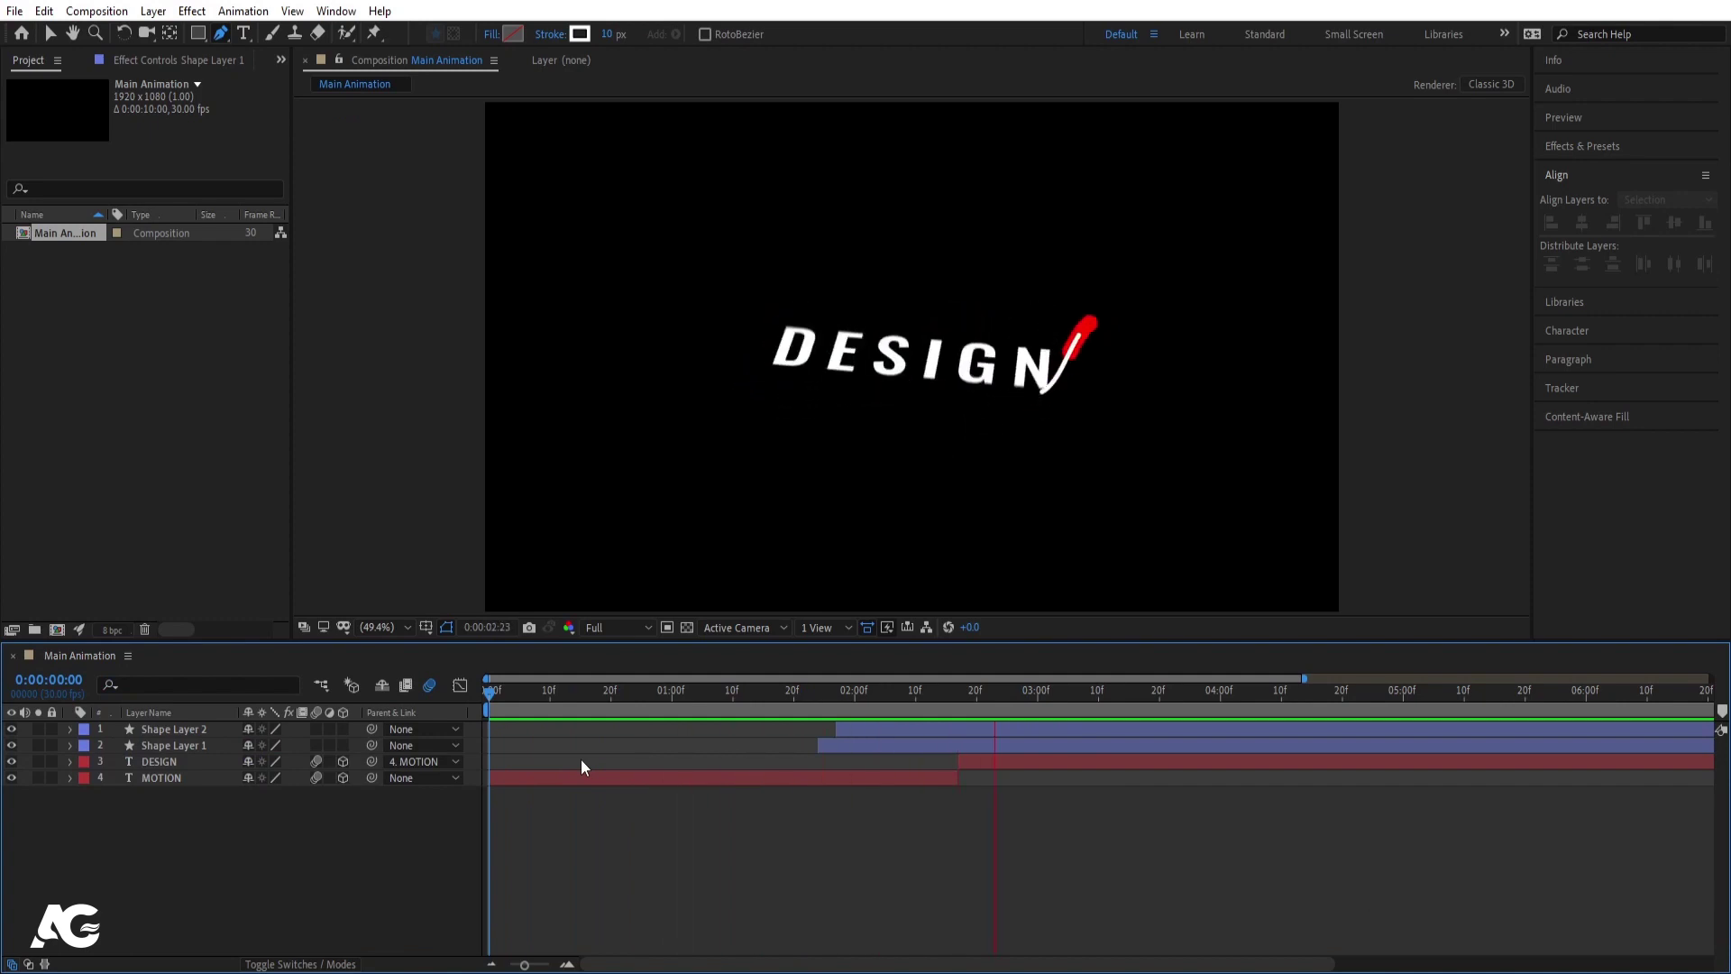
# On the DESIGN layer, reveal Animator 2 and keyframe Tracking Amount at 37
pyautogui.press('space')
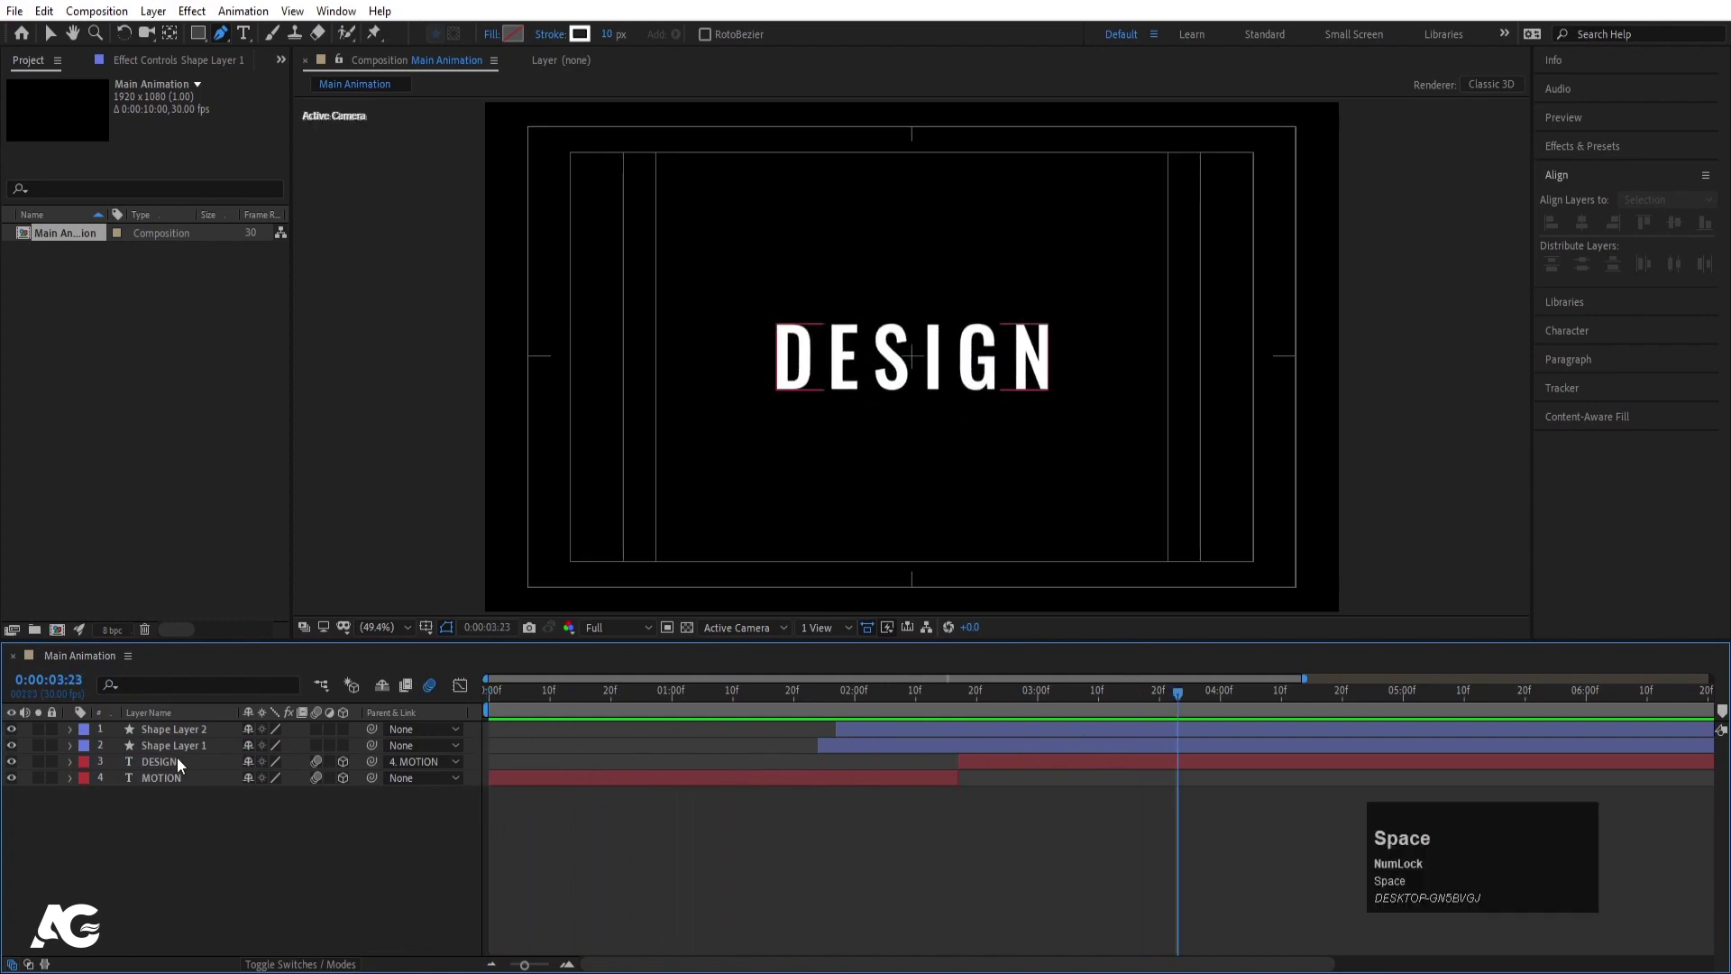
pyautogui.click(147, 763)
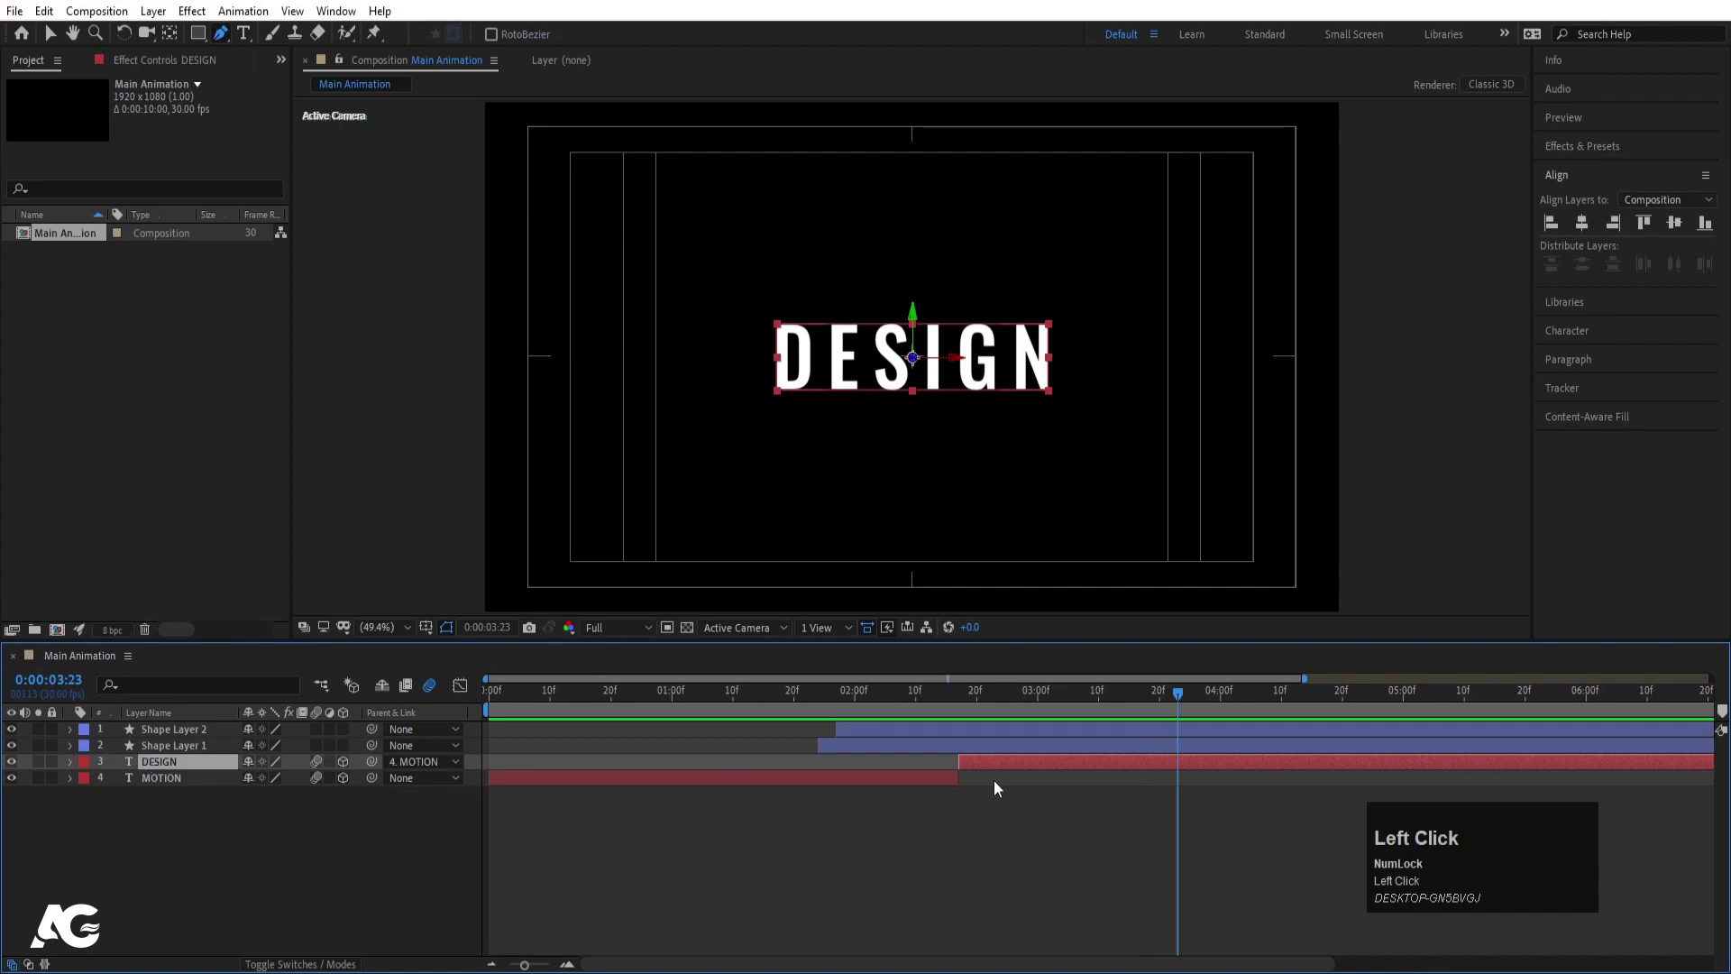
pyautogui.press('u')
pyautogui.moveTo(1163, 704); pyautogui.dragTo(78, 766)
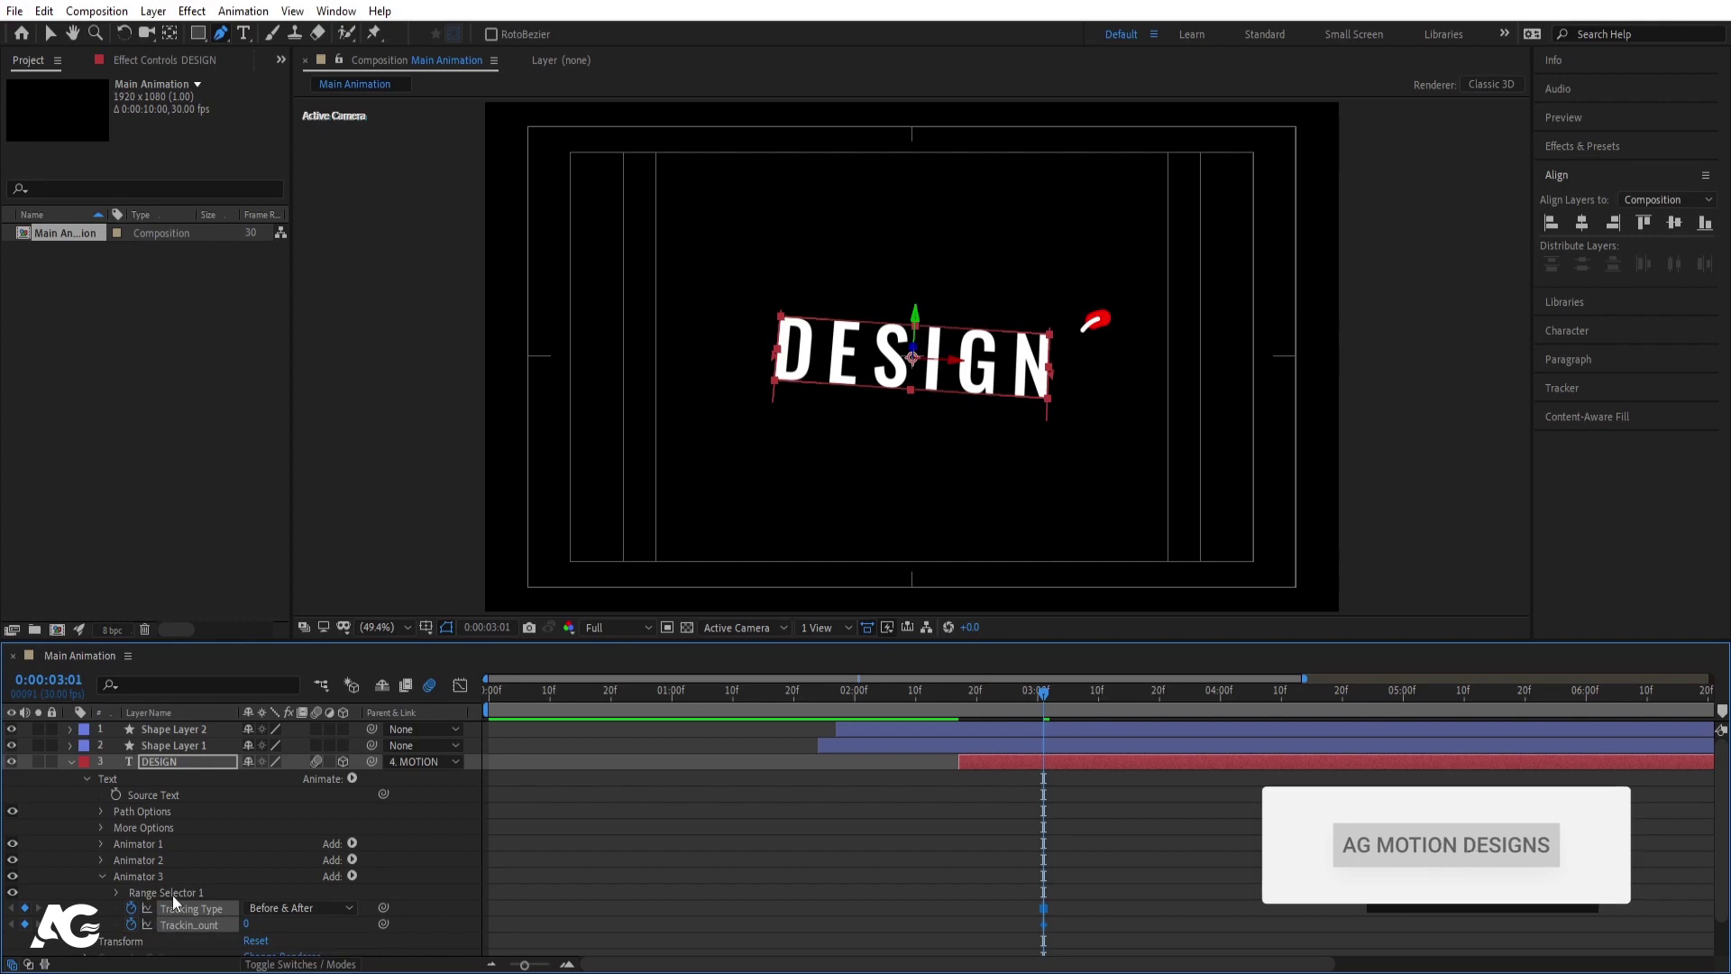
pyautogui.click(176, 901)
pyautogui.click(158, 883)
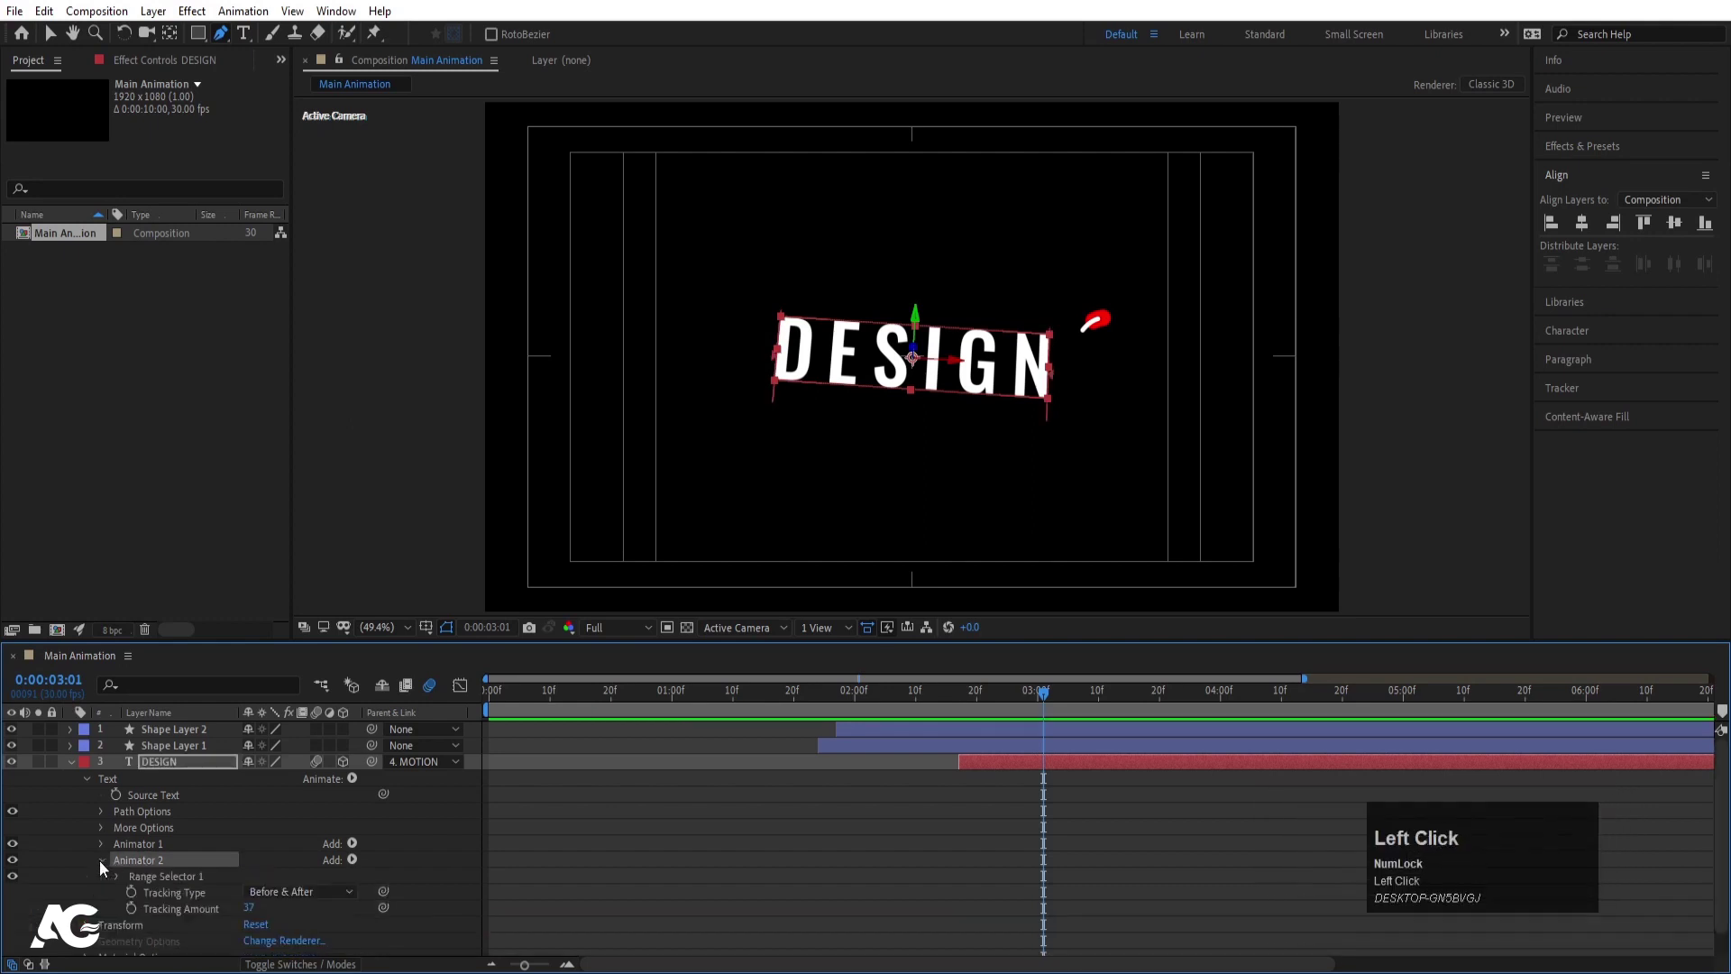
pyautogui.press('-')
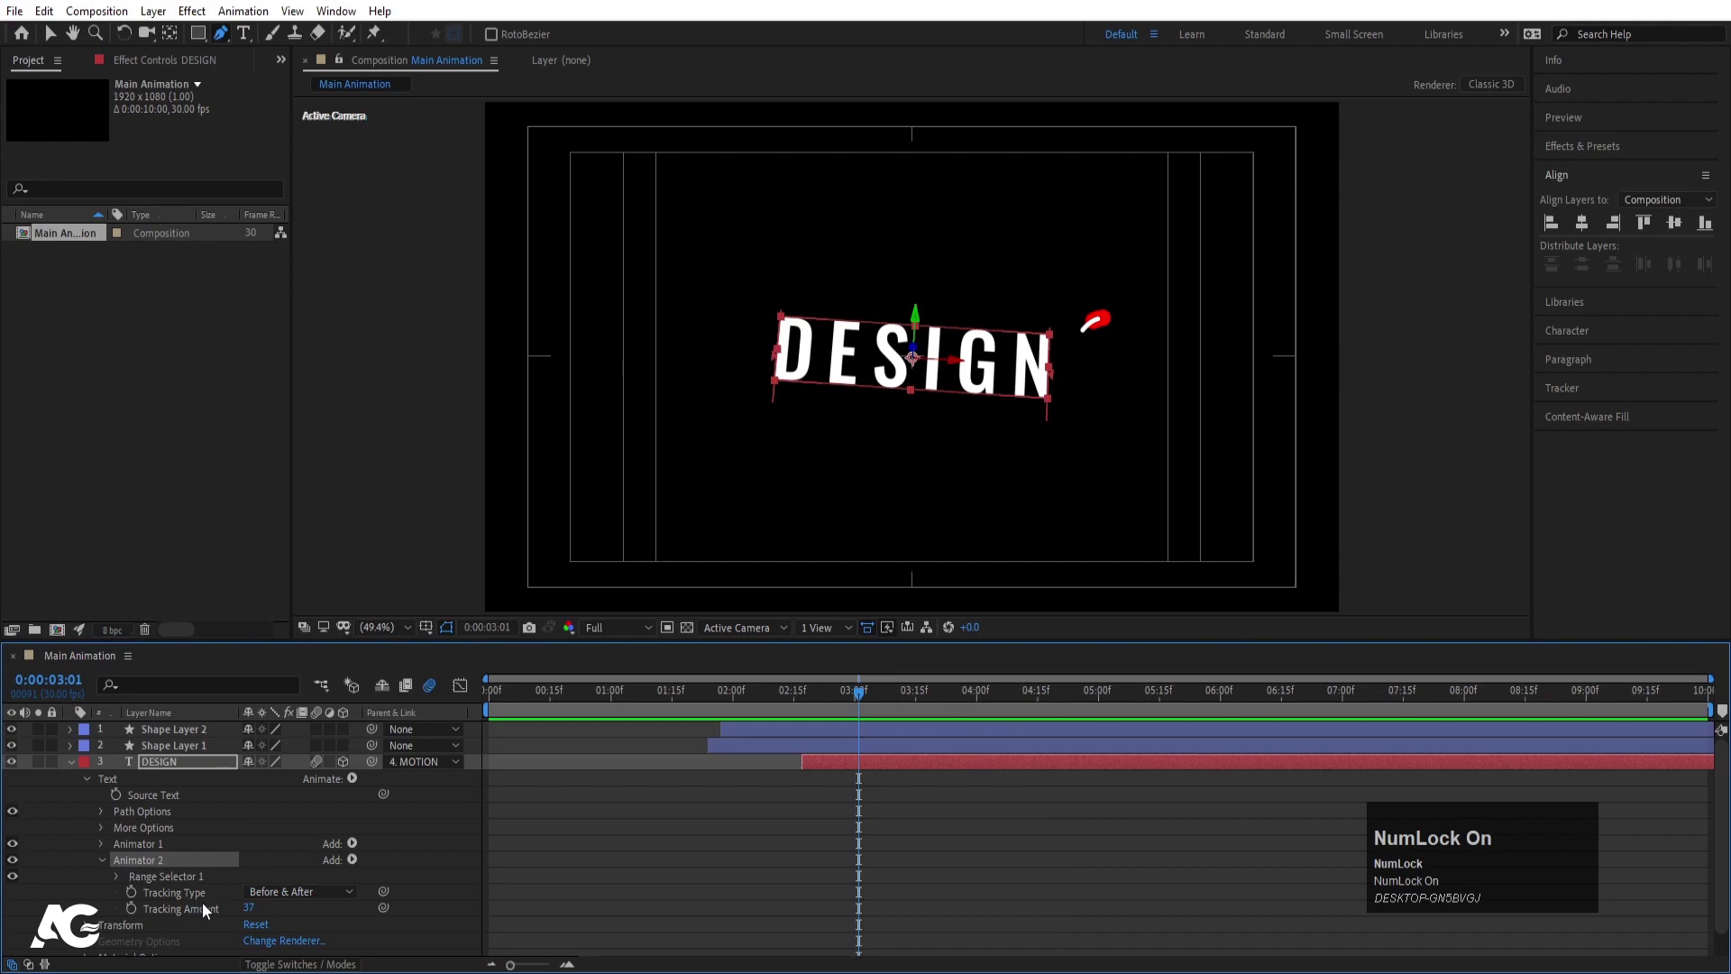
pyautogui.click(136, 916)
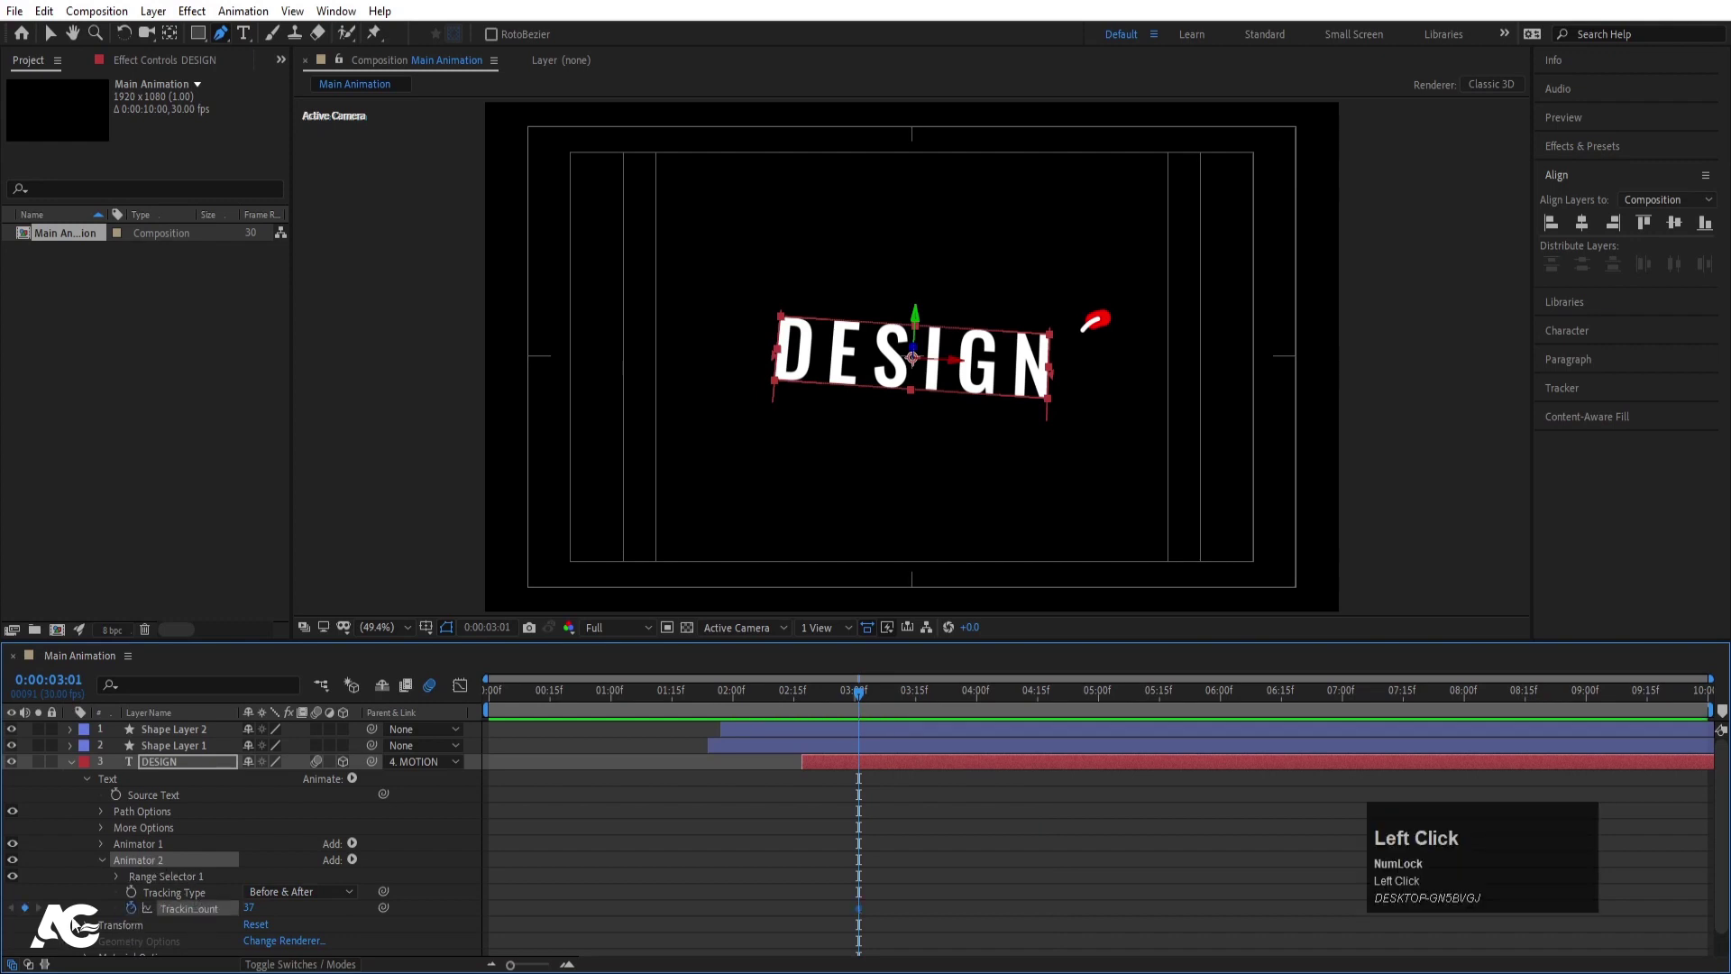
# Move later in time and set DESIGN's Tracking Amount to 0
pyautogui.press('space')
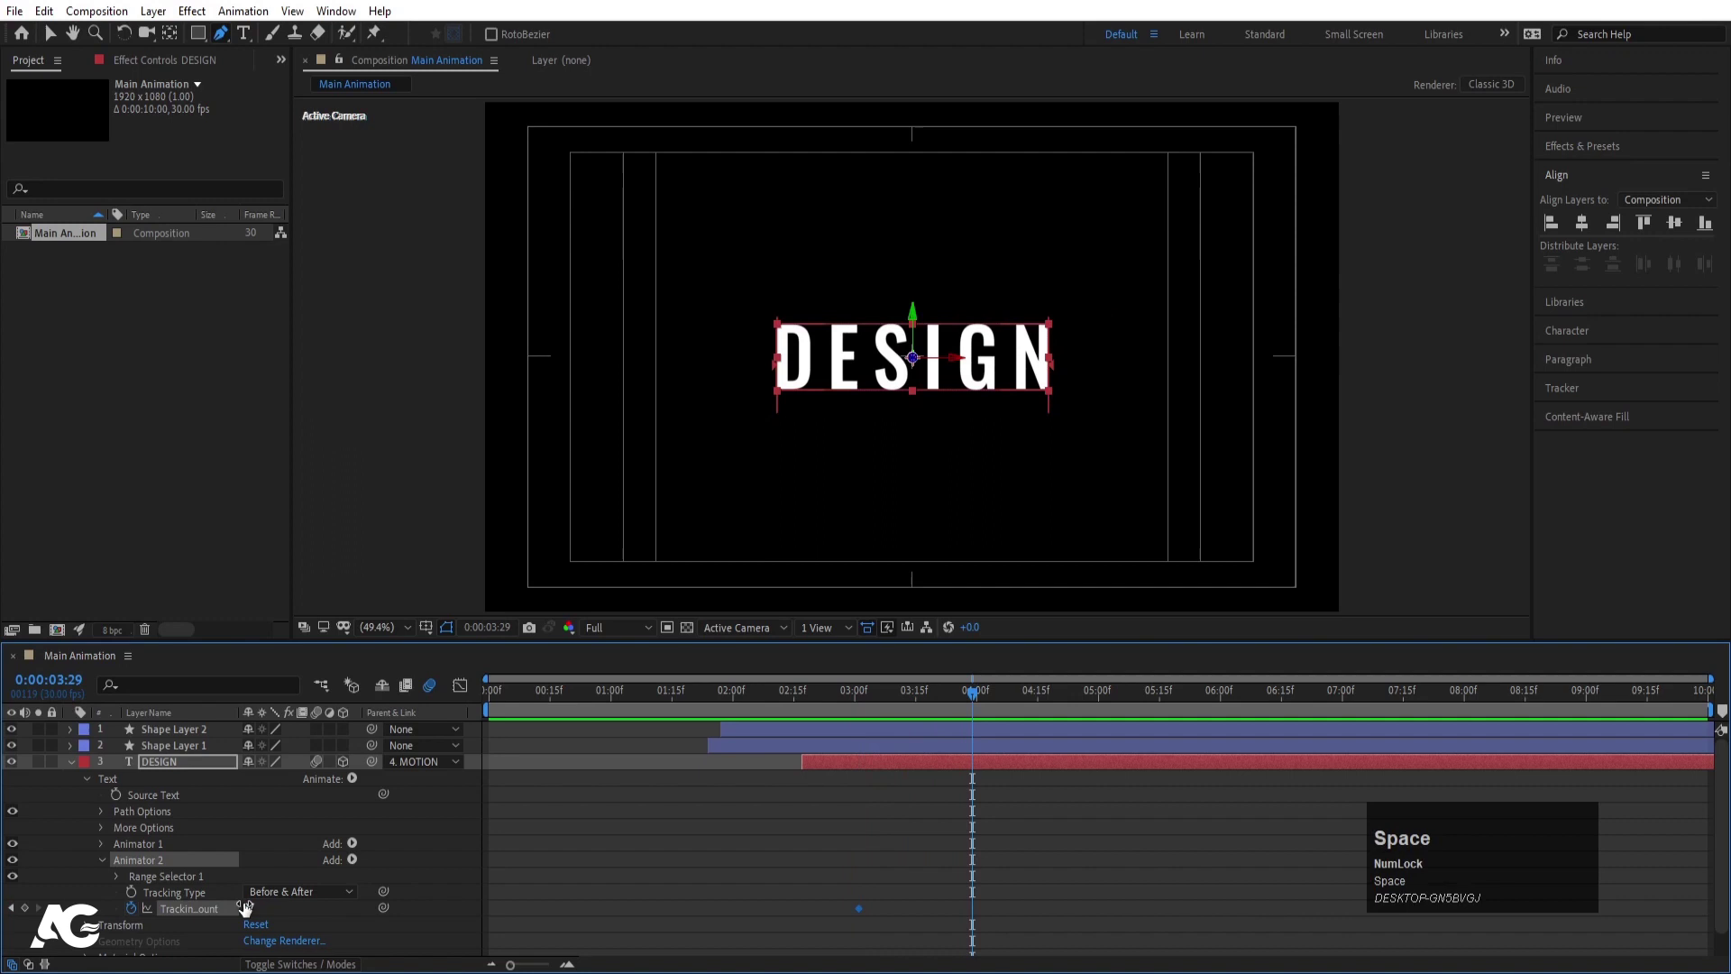
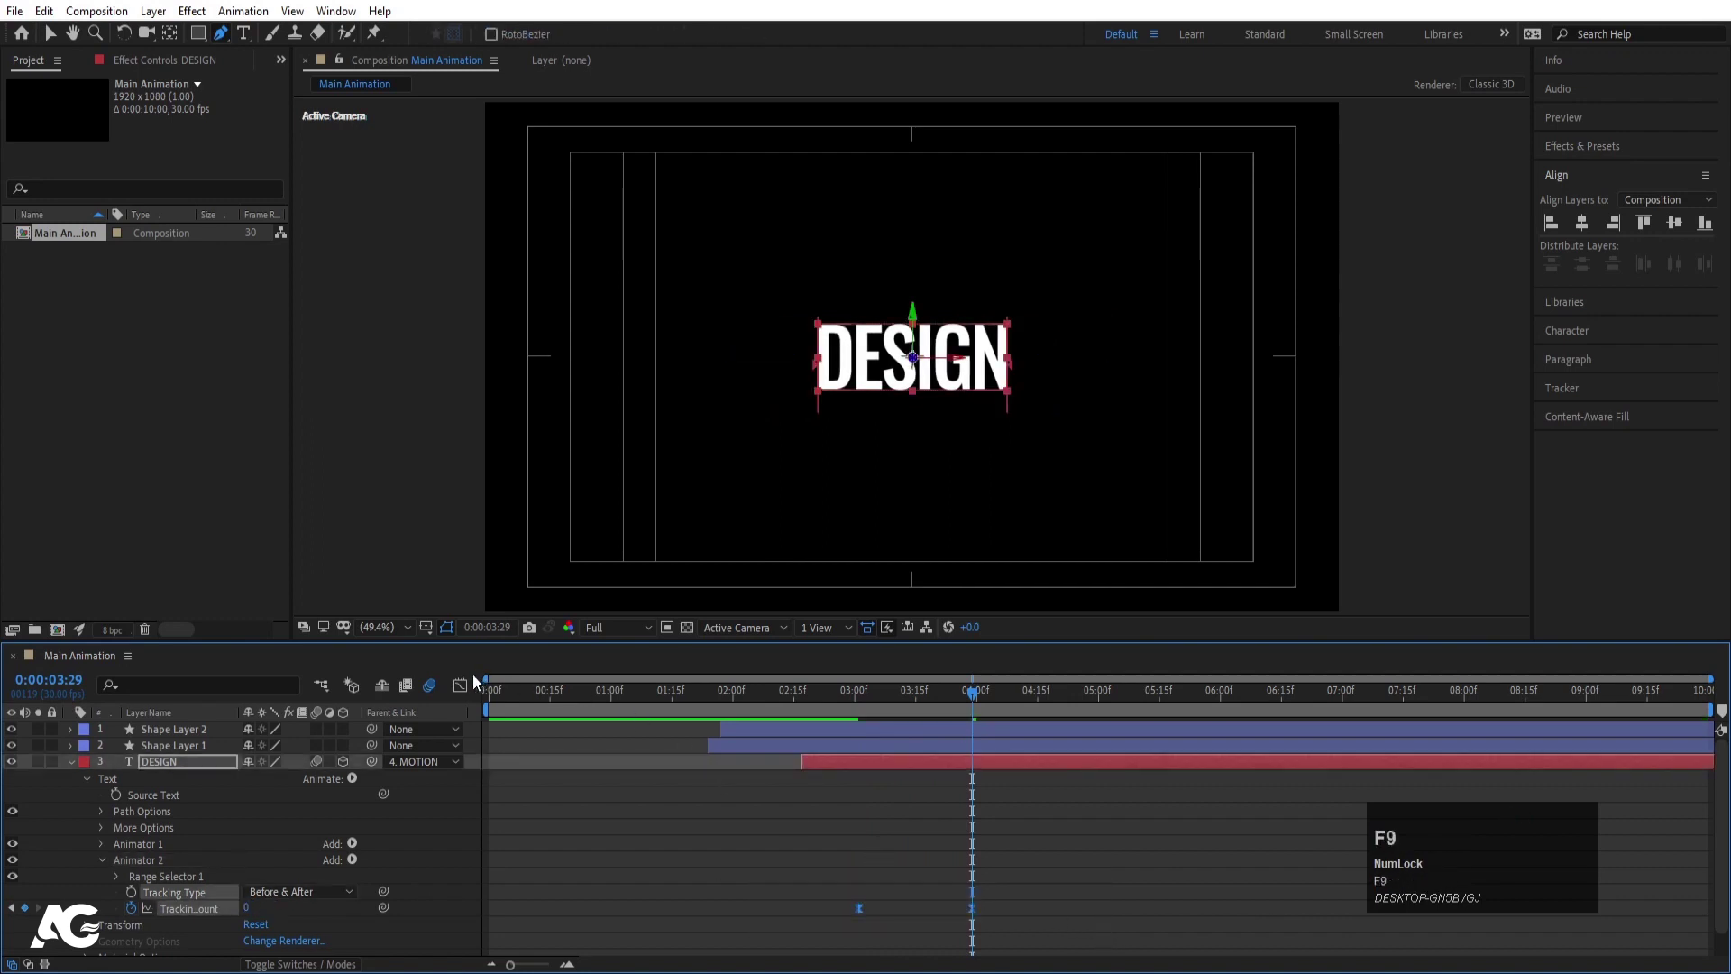
pyautogui.press('j')
pyautogui.click(922, 827)
pyautogui.press('u')
pyautogui.press('u')
# Preview the tightening letter spacing and show only DESIGN's animated properties
pyautogui.click(753, 713)
pyautogui.press('space')
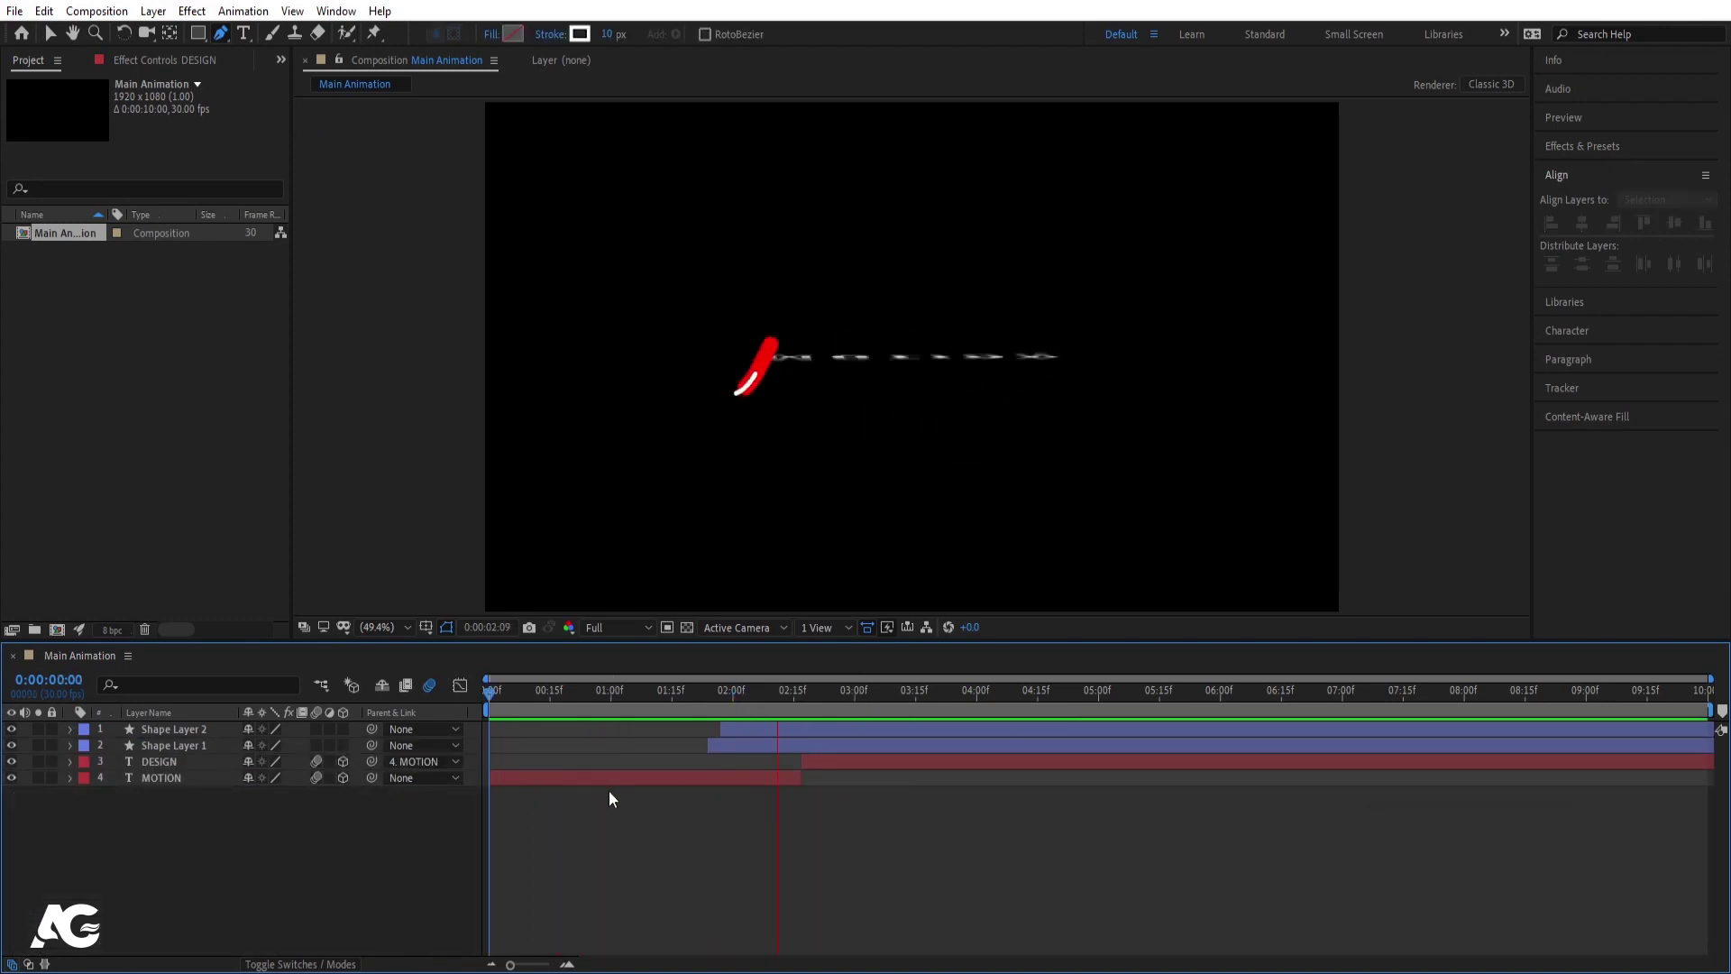
pyautogui.press('space')
pyautogui.click(883, 773)
pyautogui.press('u')
pyautogui.write('uj')
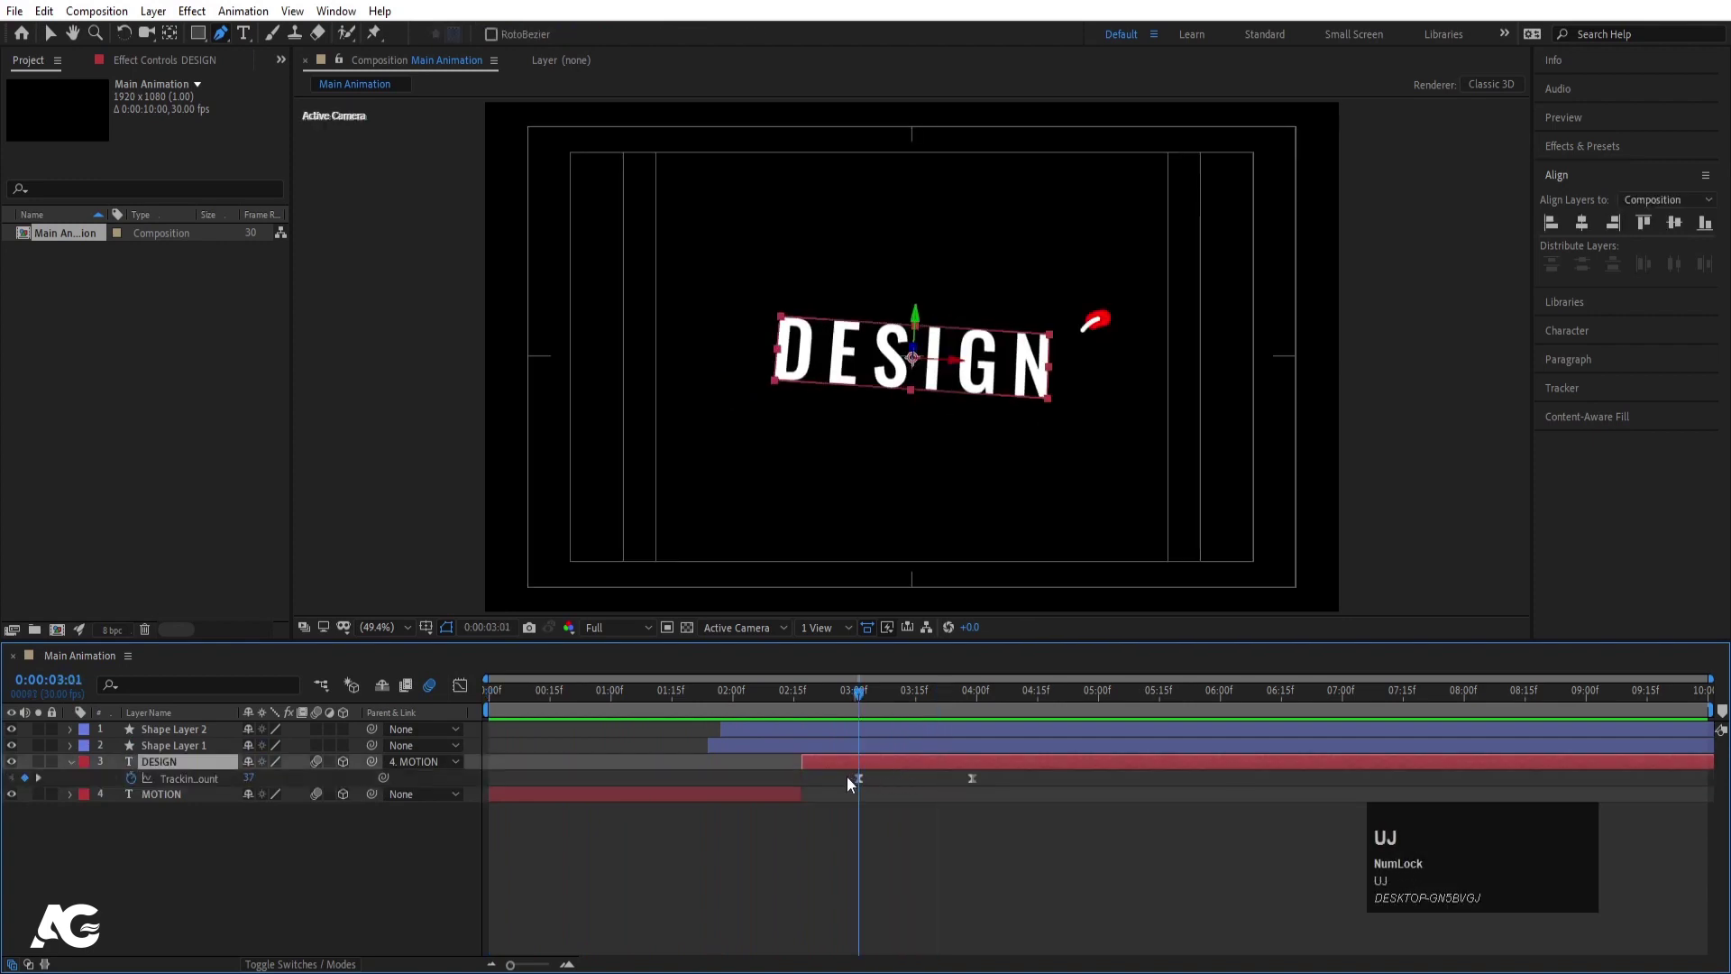
# Duplicate the MOTION text layer as MOTION 2 and reveal both copies' Tracking Amount keyframes
pyautogui.press('space')
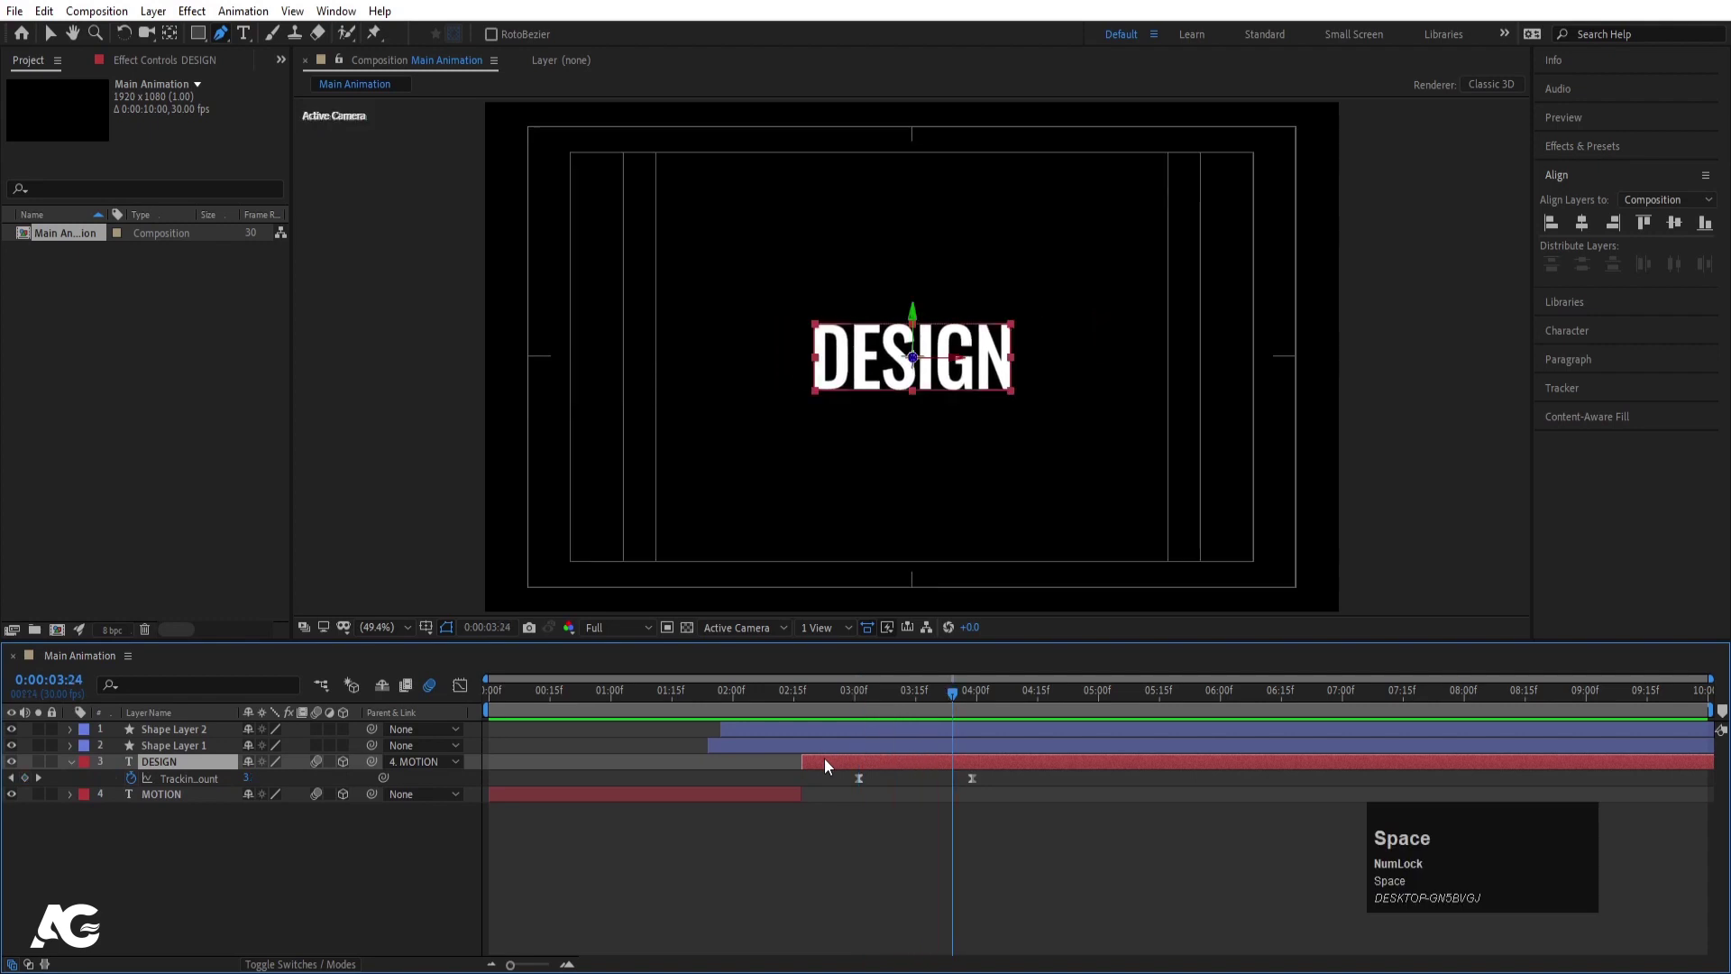
pyautogui.press('ctrl+d')
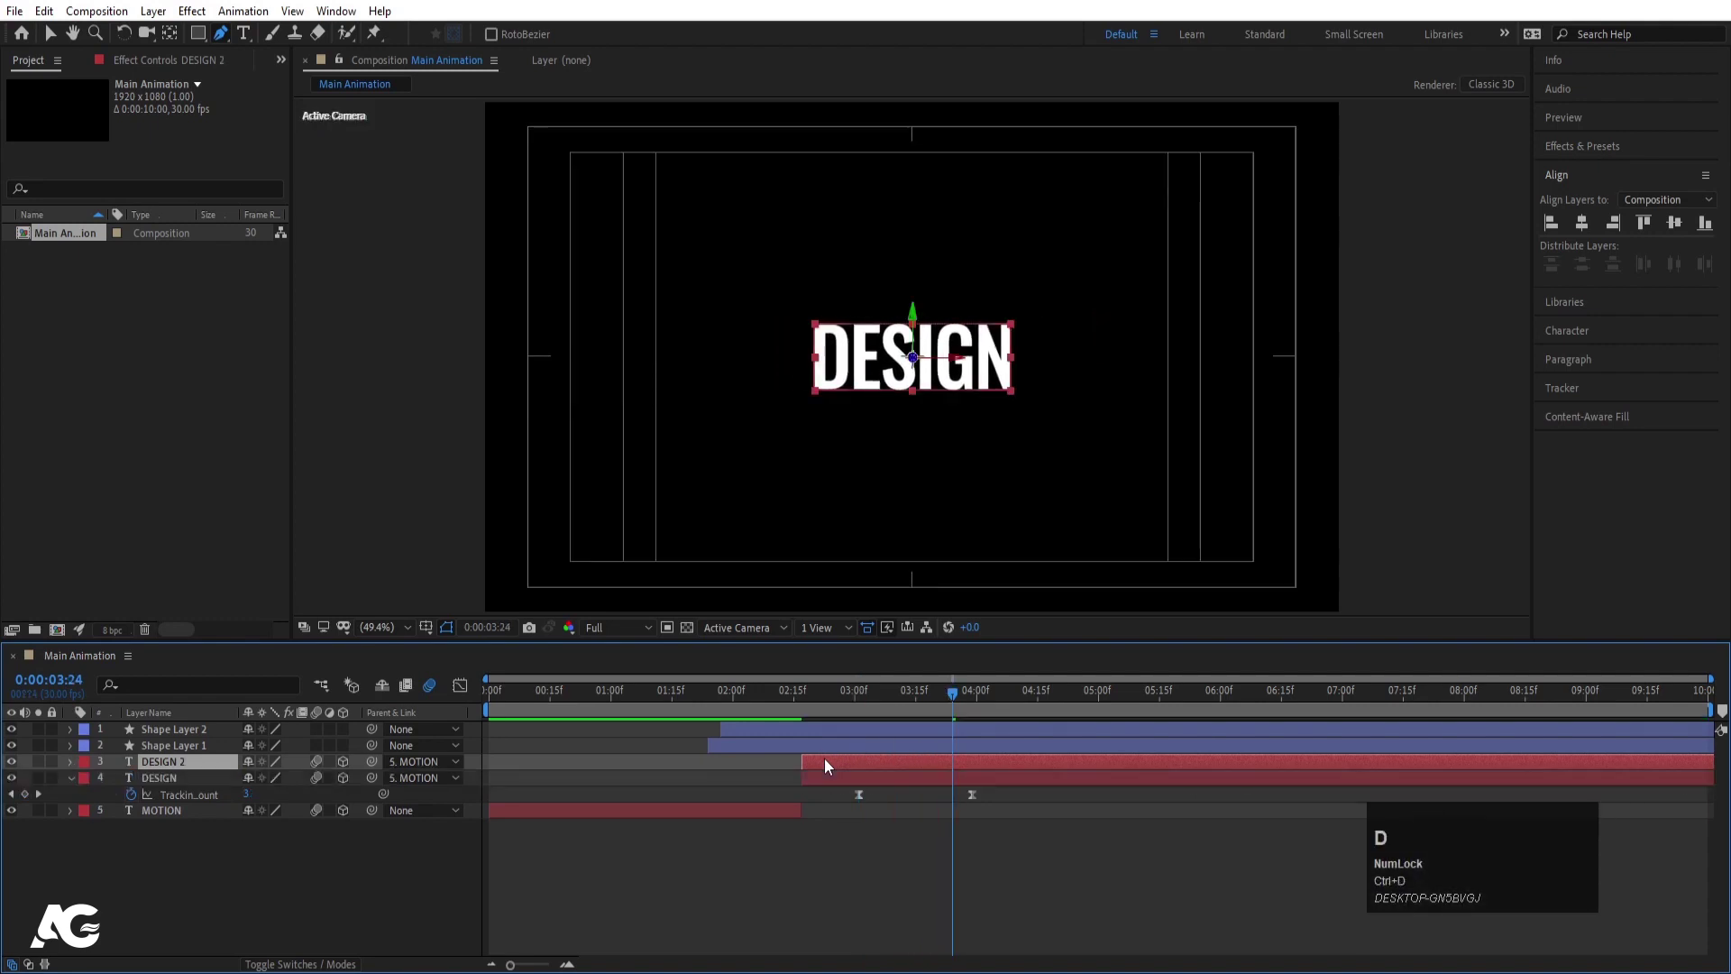
pyautogui.press('u')
pyautogui.write('uk')
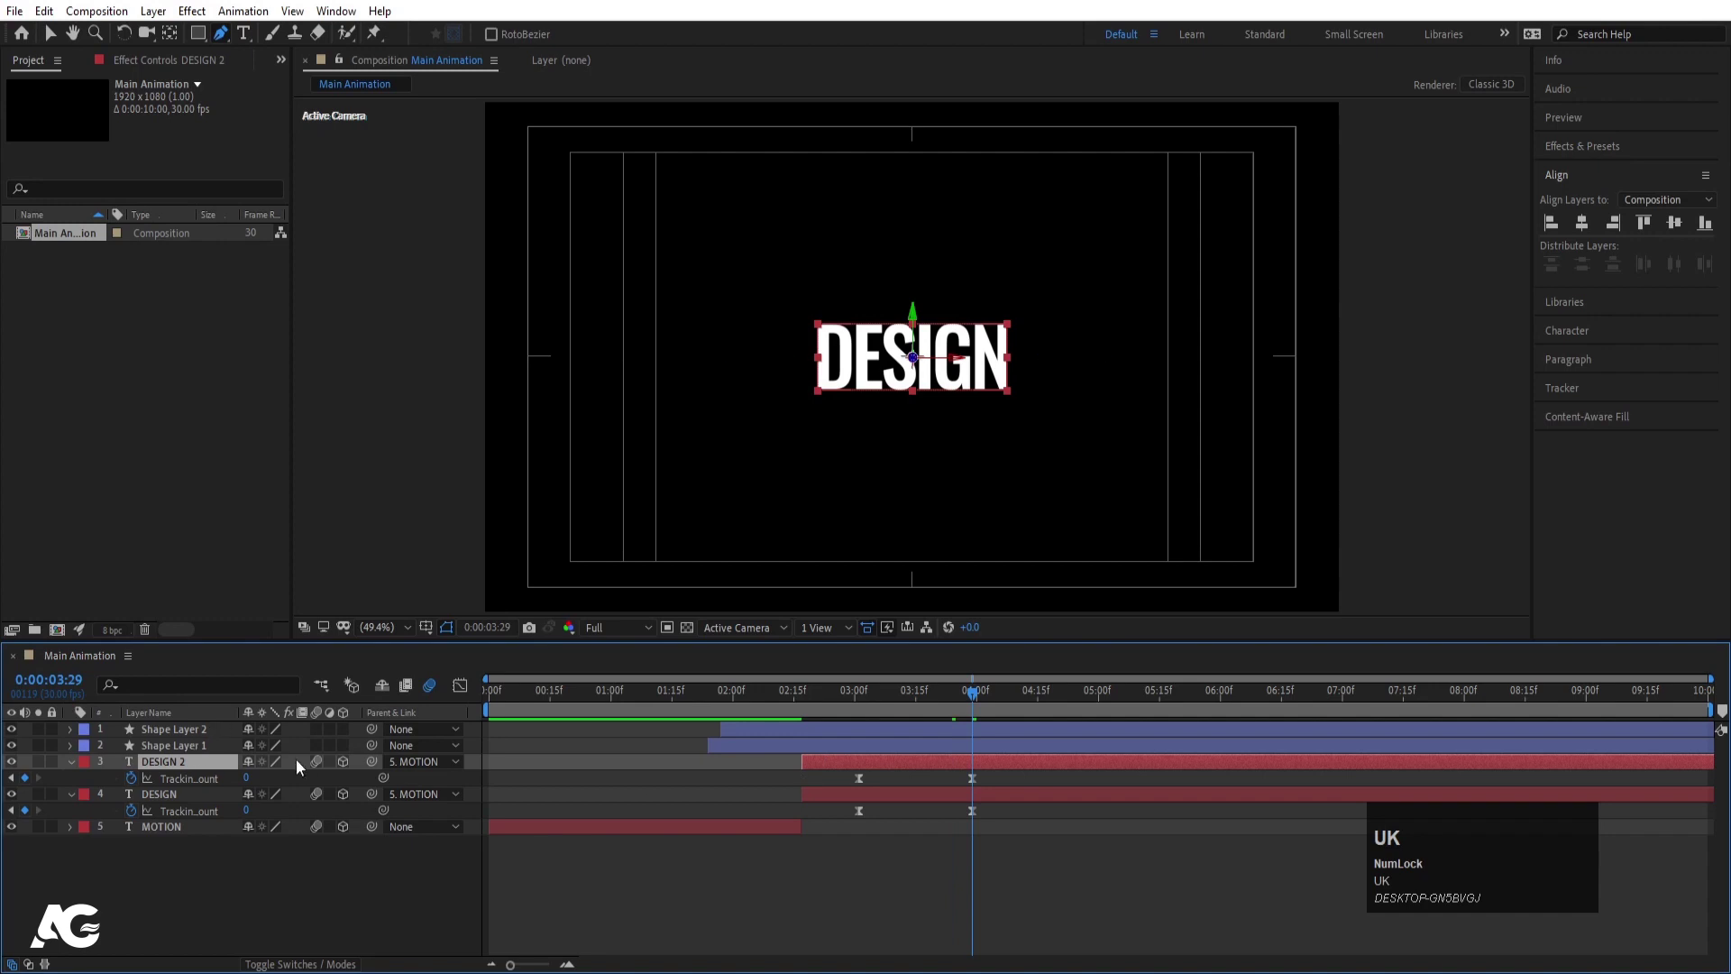
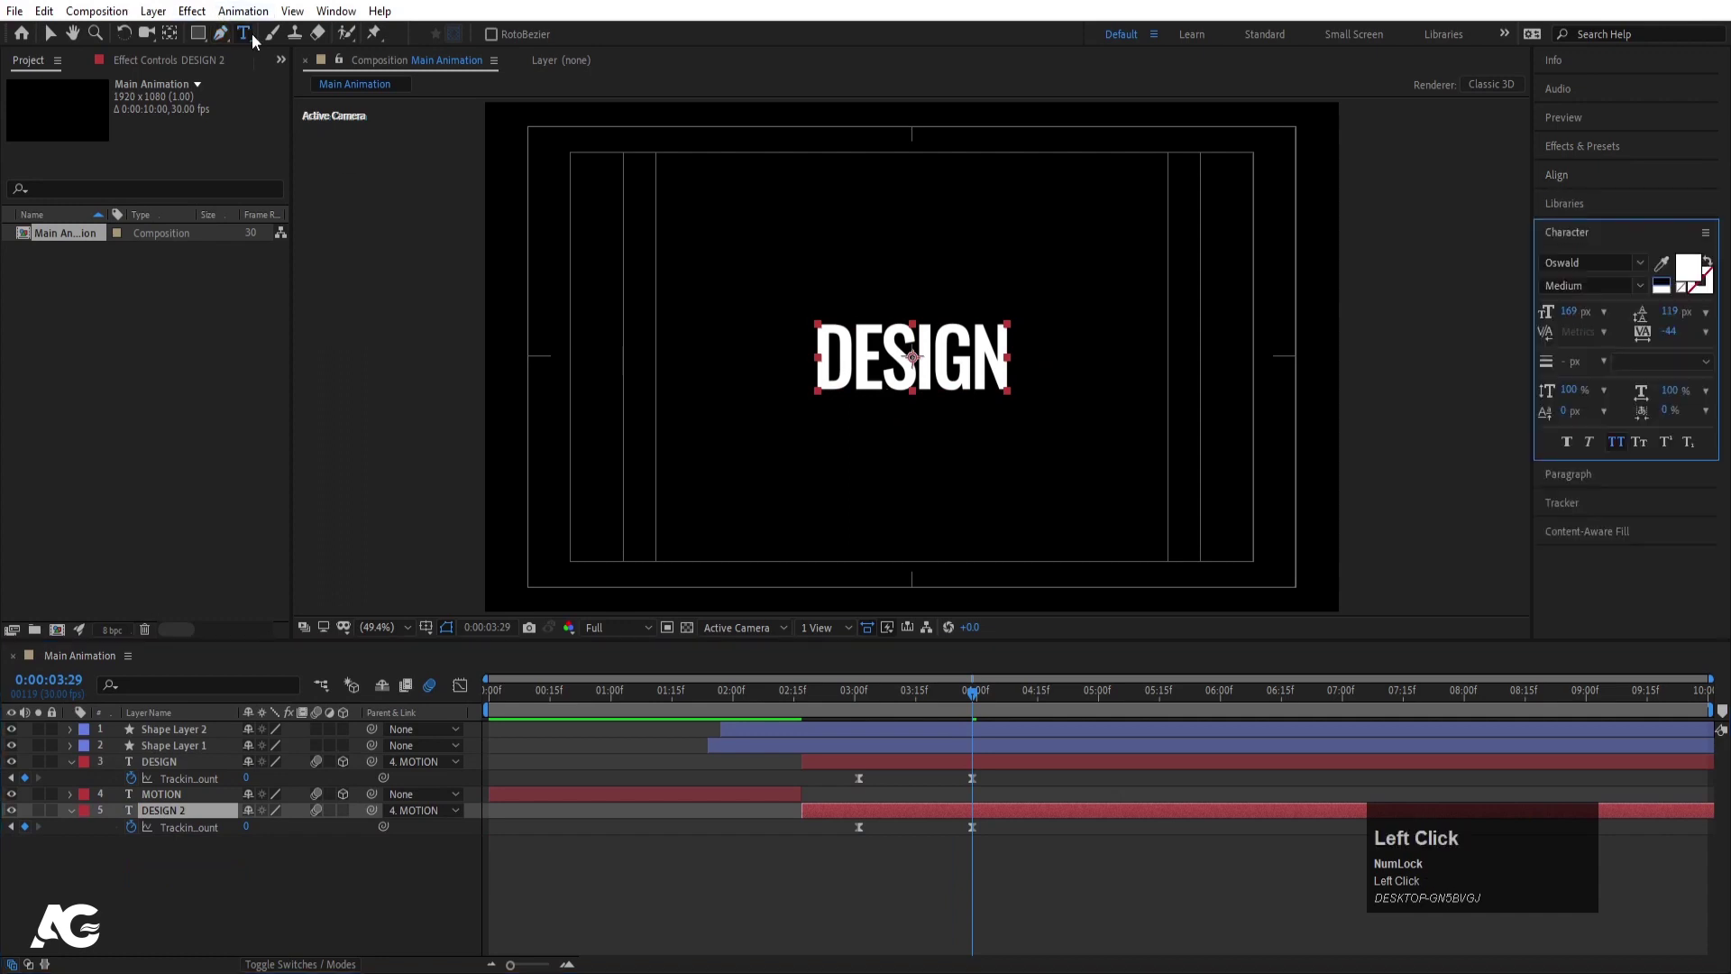
# Edit MOTION 2's text and give it a 2 px outline stroke with no fill
pyautogui.press('ctrl+a')
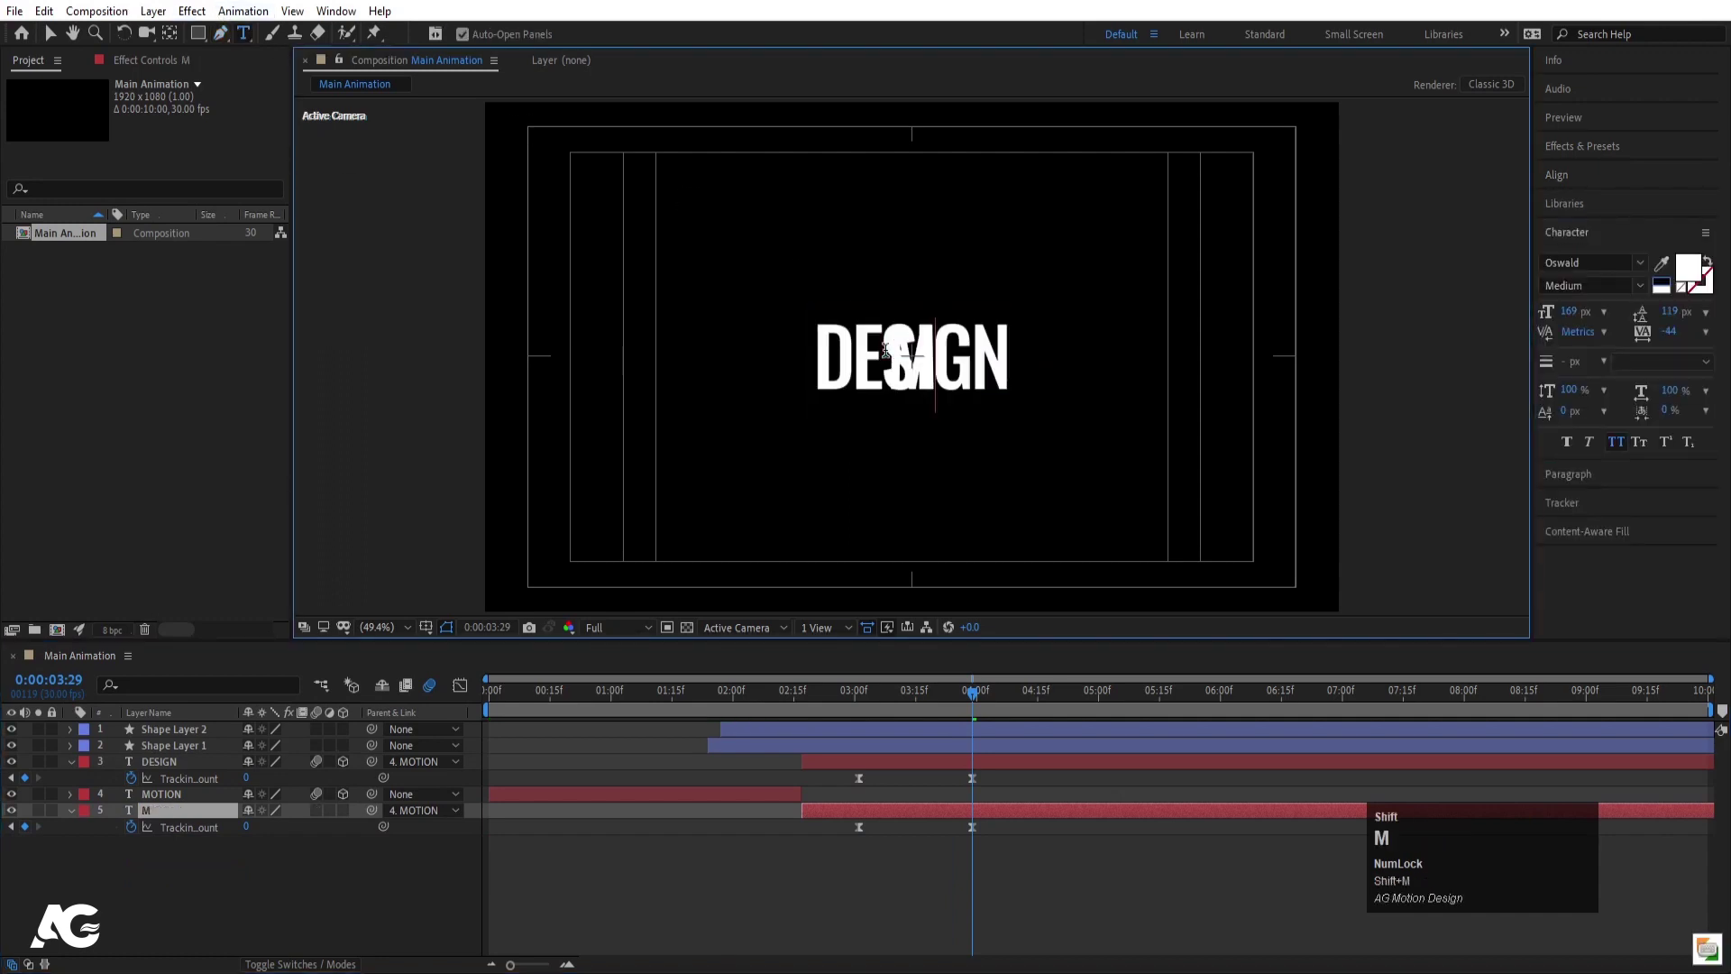
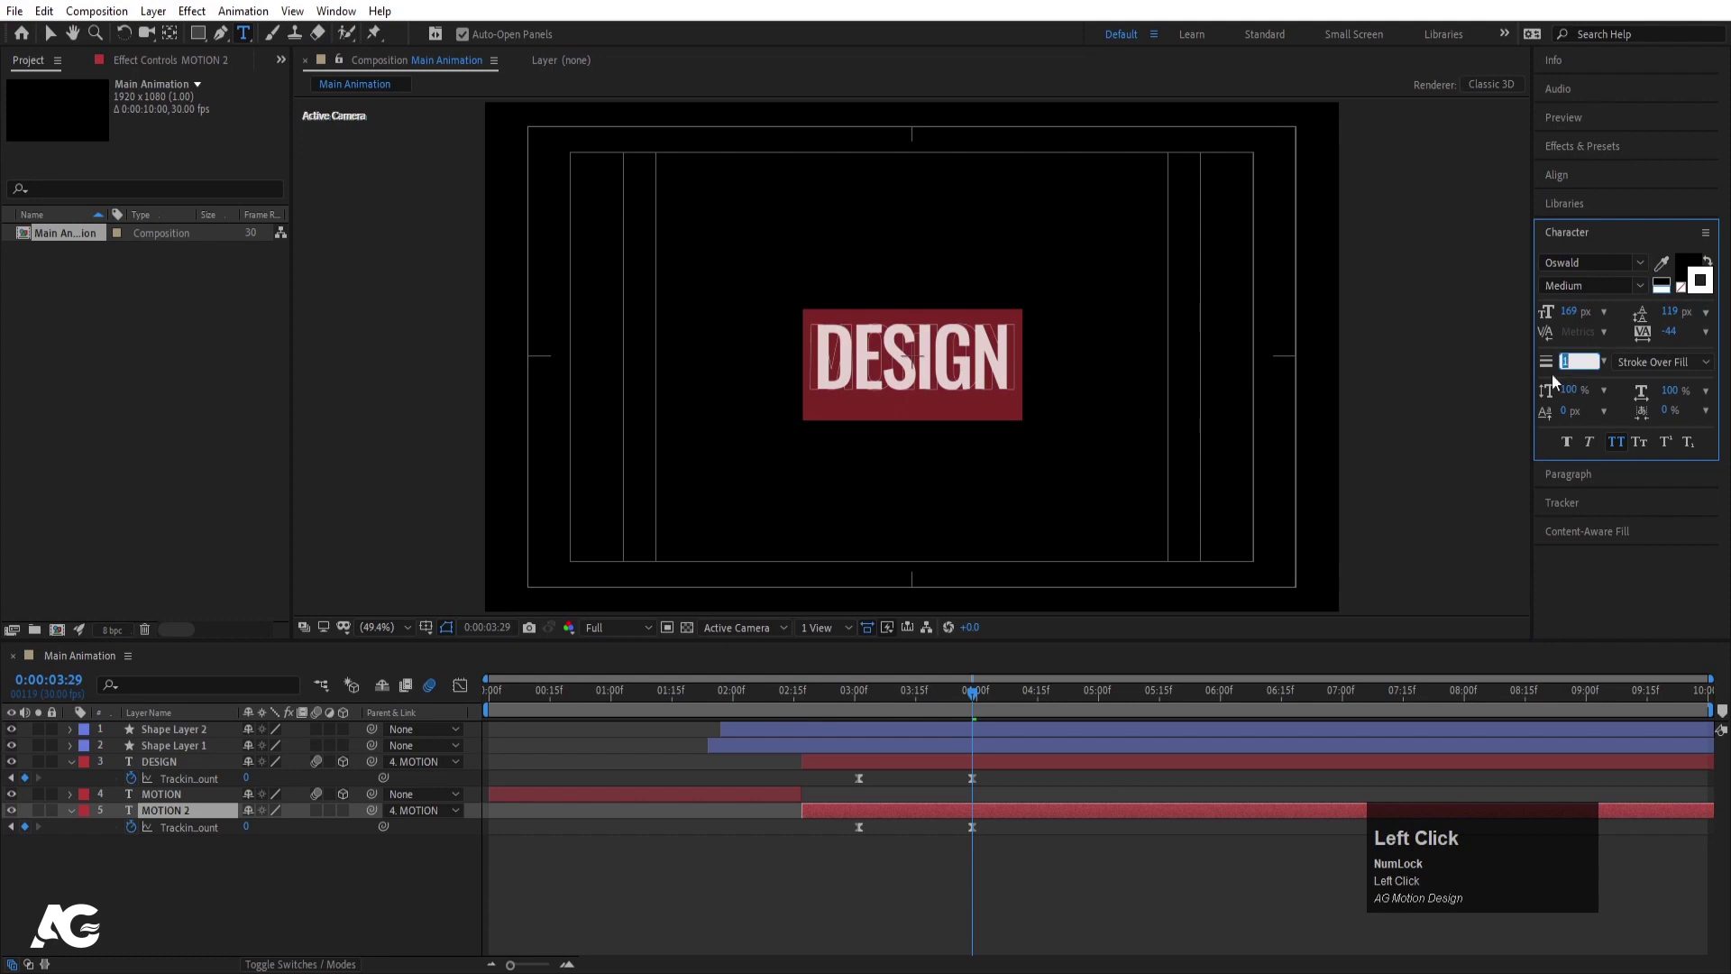
pyautogui.press('Return')
pyautogui.click(239, 875)
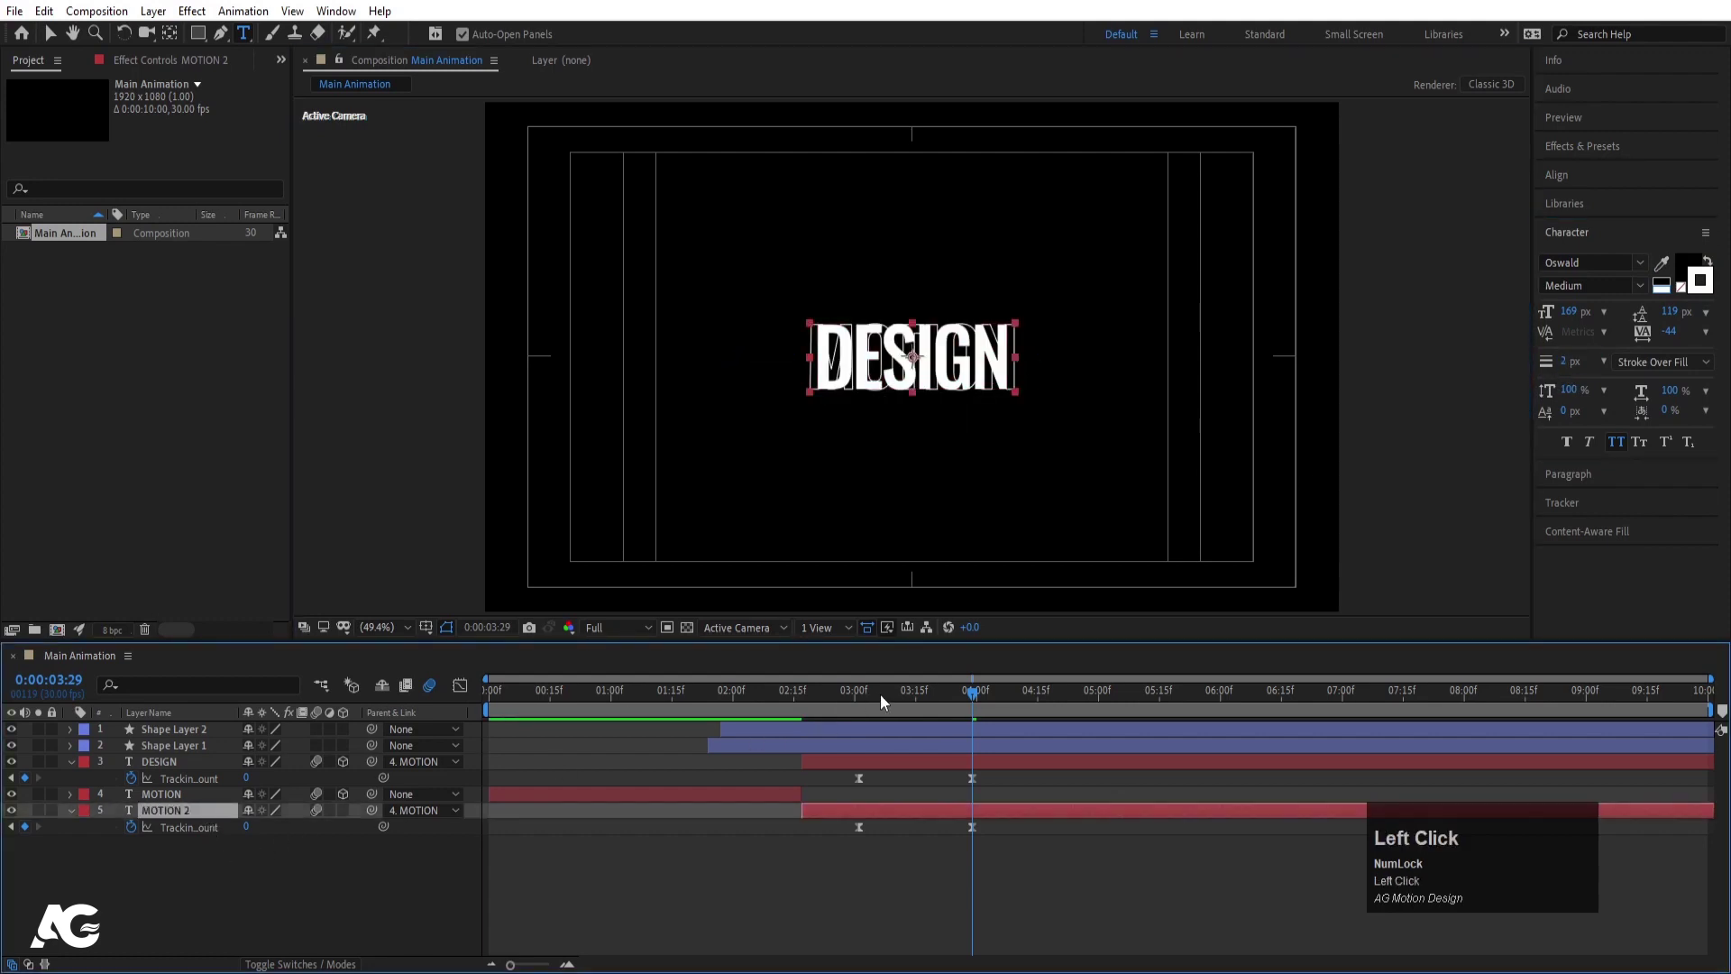
pyautogui.press('space')
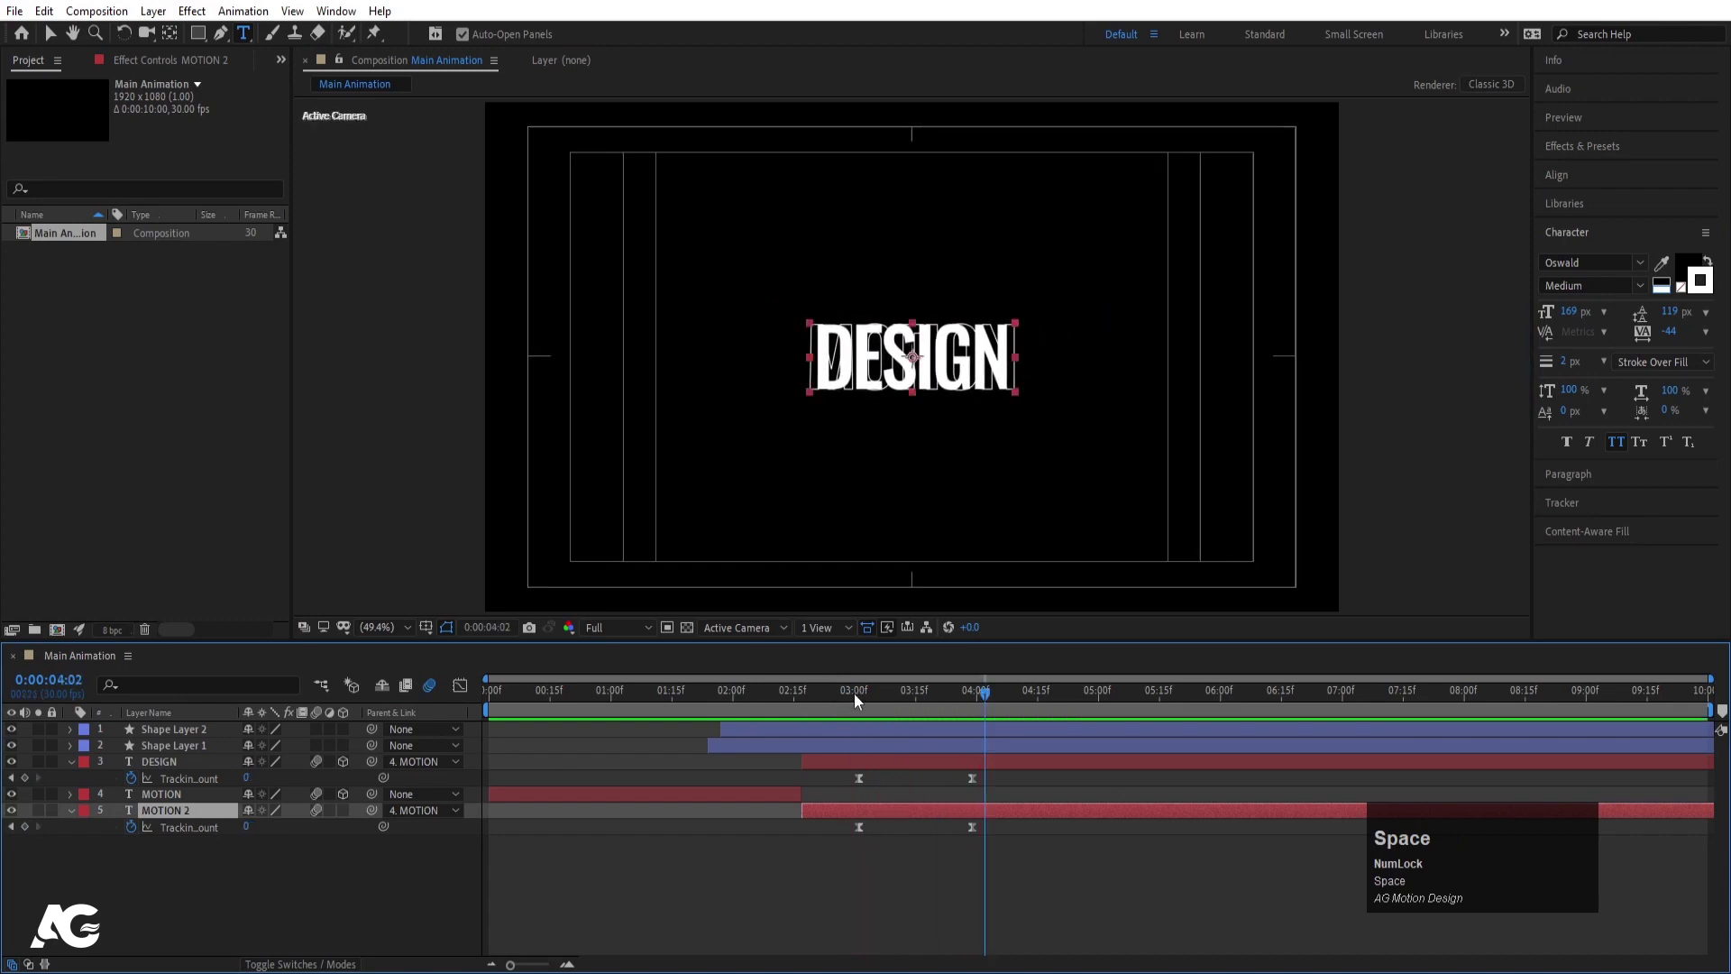
# Draw two white rectangle shape layers framing DESIGN with the Rectangle tool
pyautogui.press('j')
pyautogui.press('j')
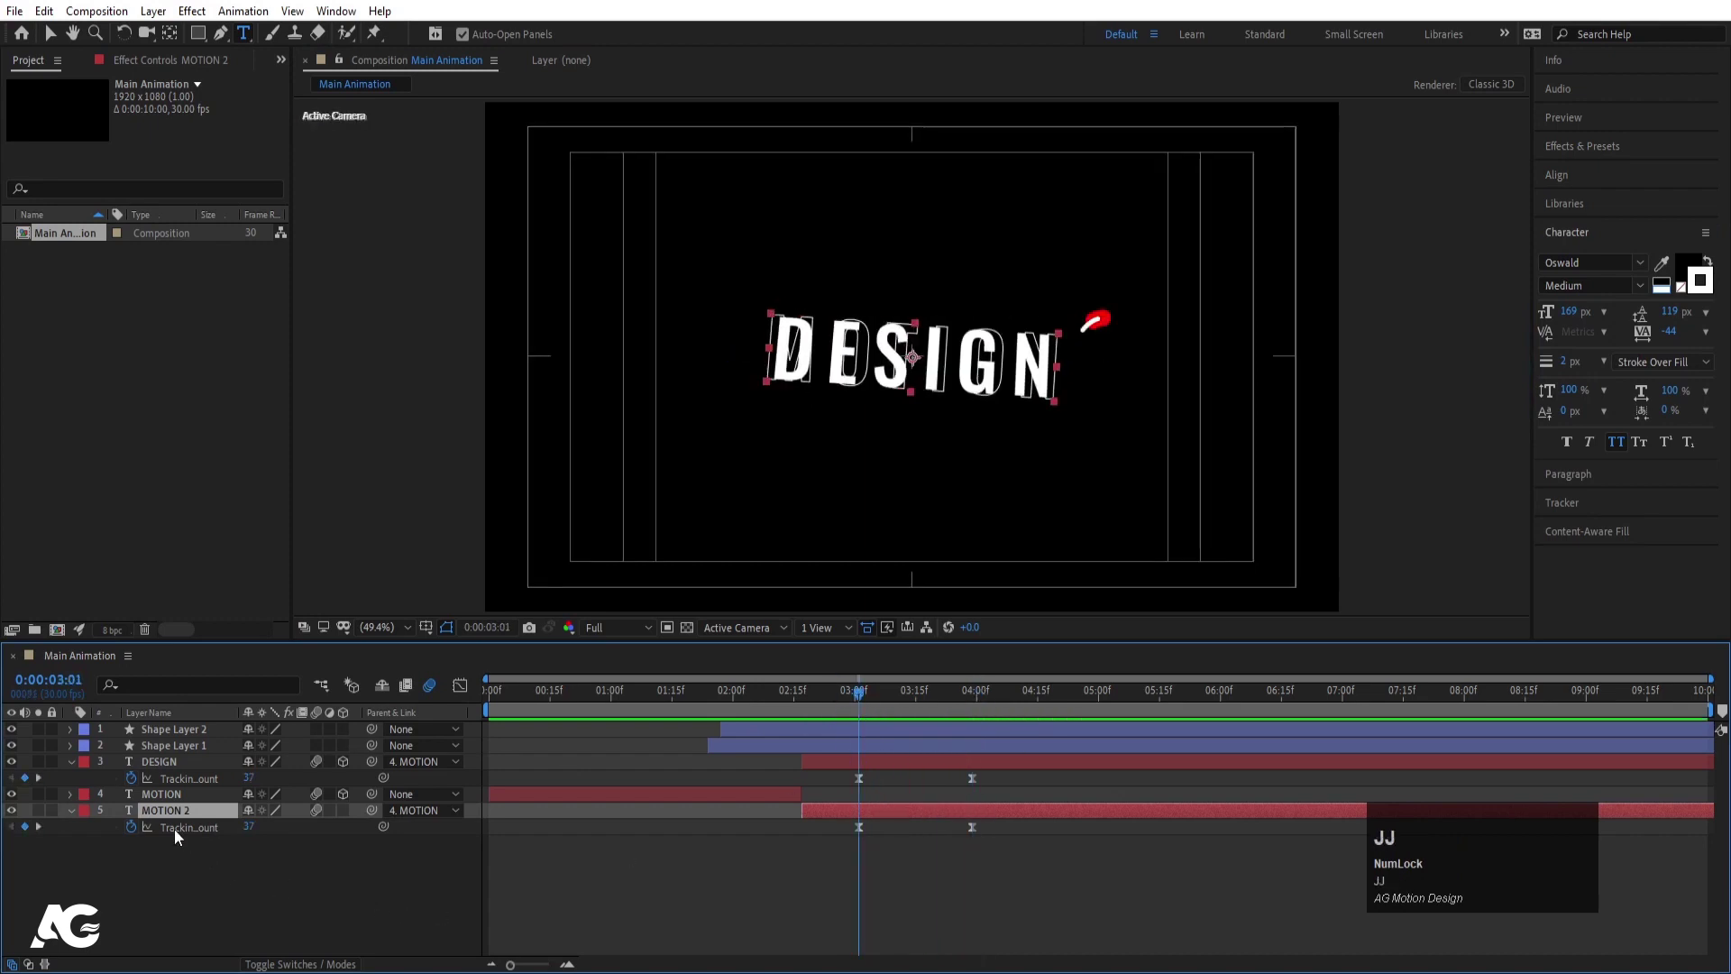
pyautogui.click(184, 872)
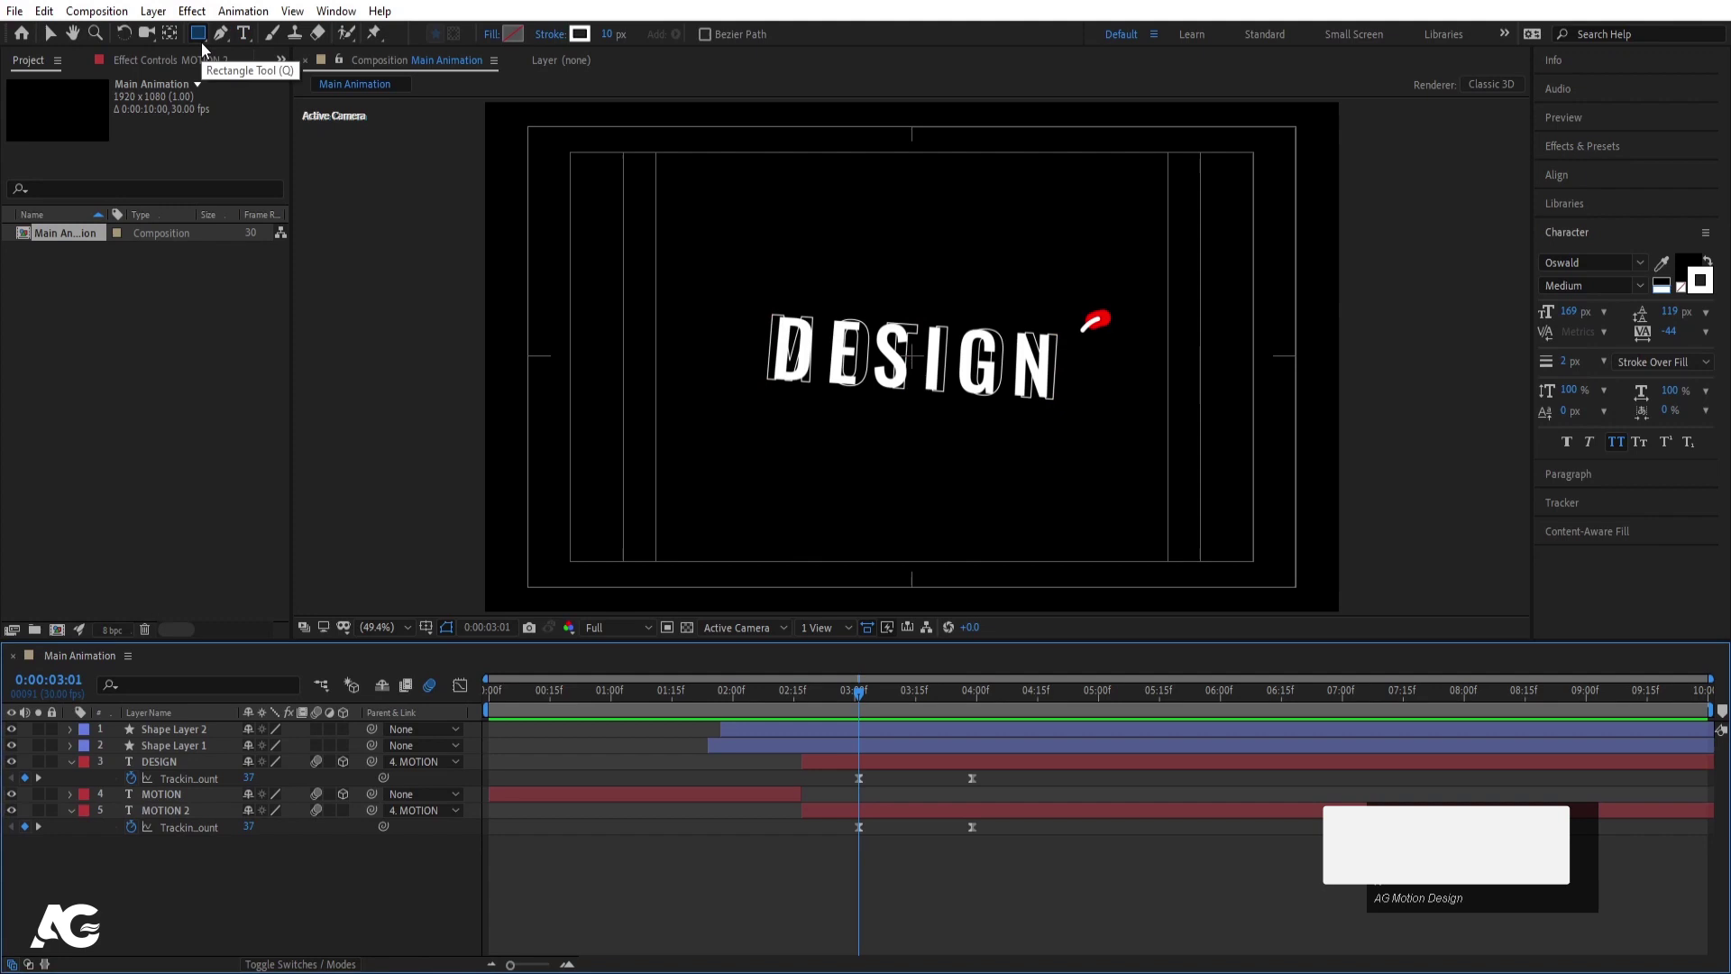
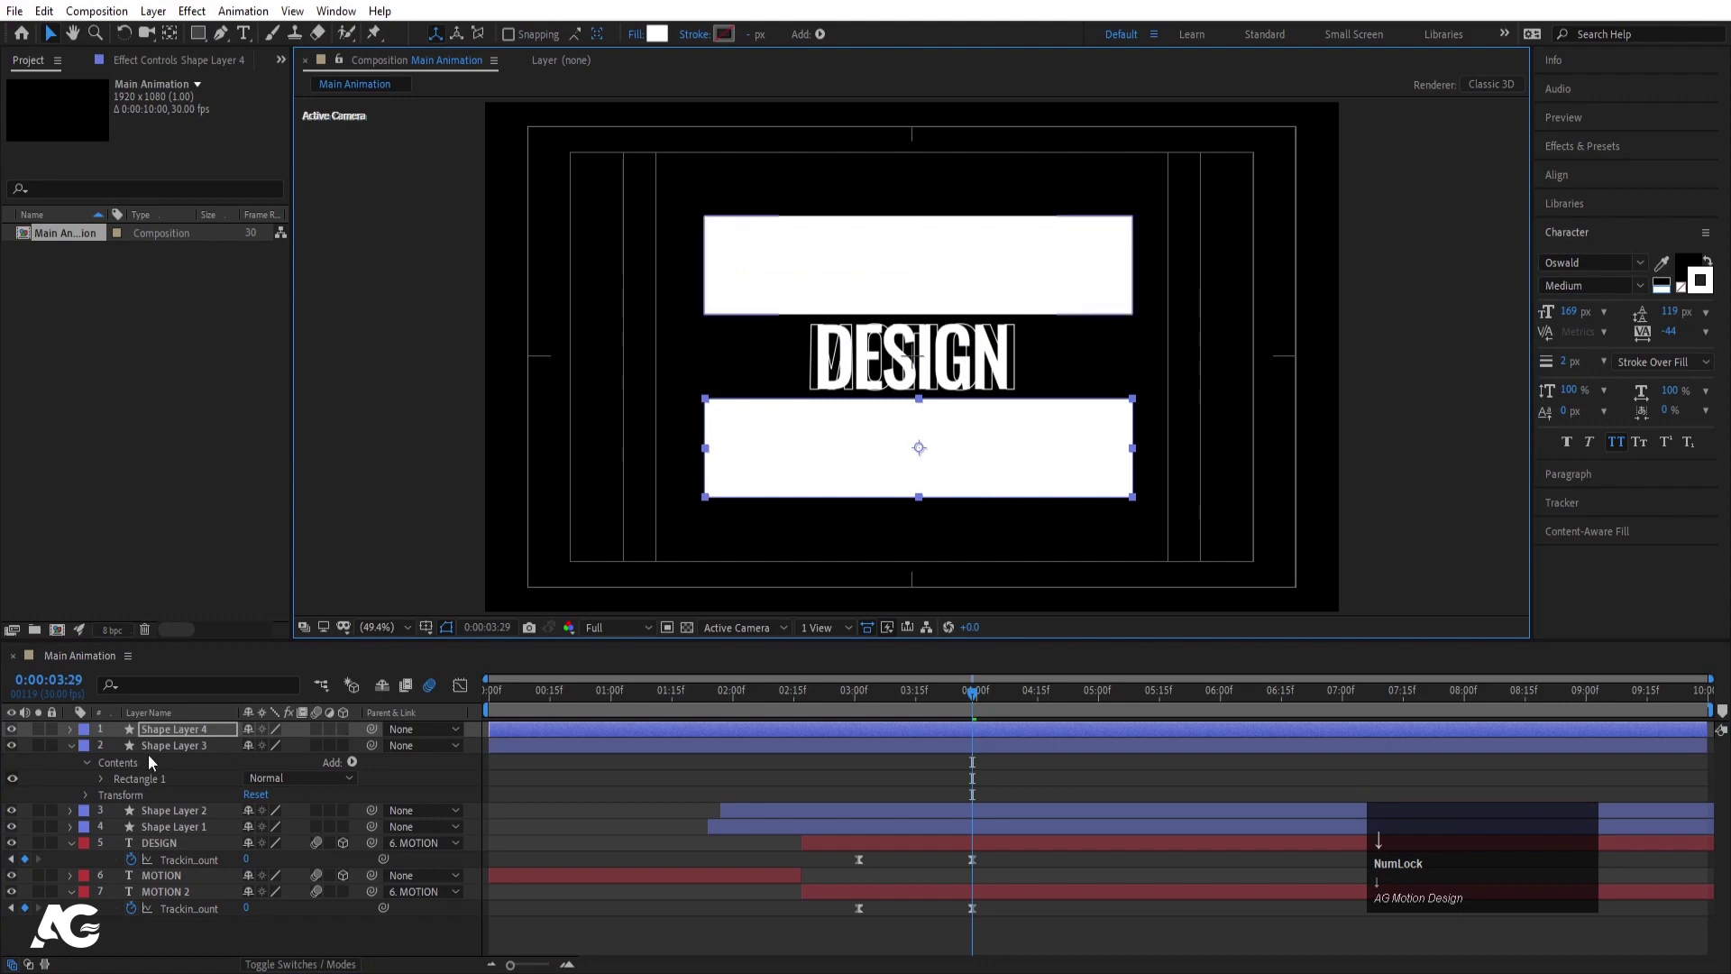
pyautogui.click(155, 745)
pyautogui.click(191, 751)
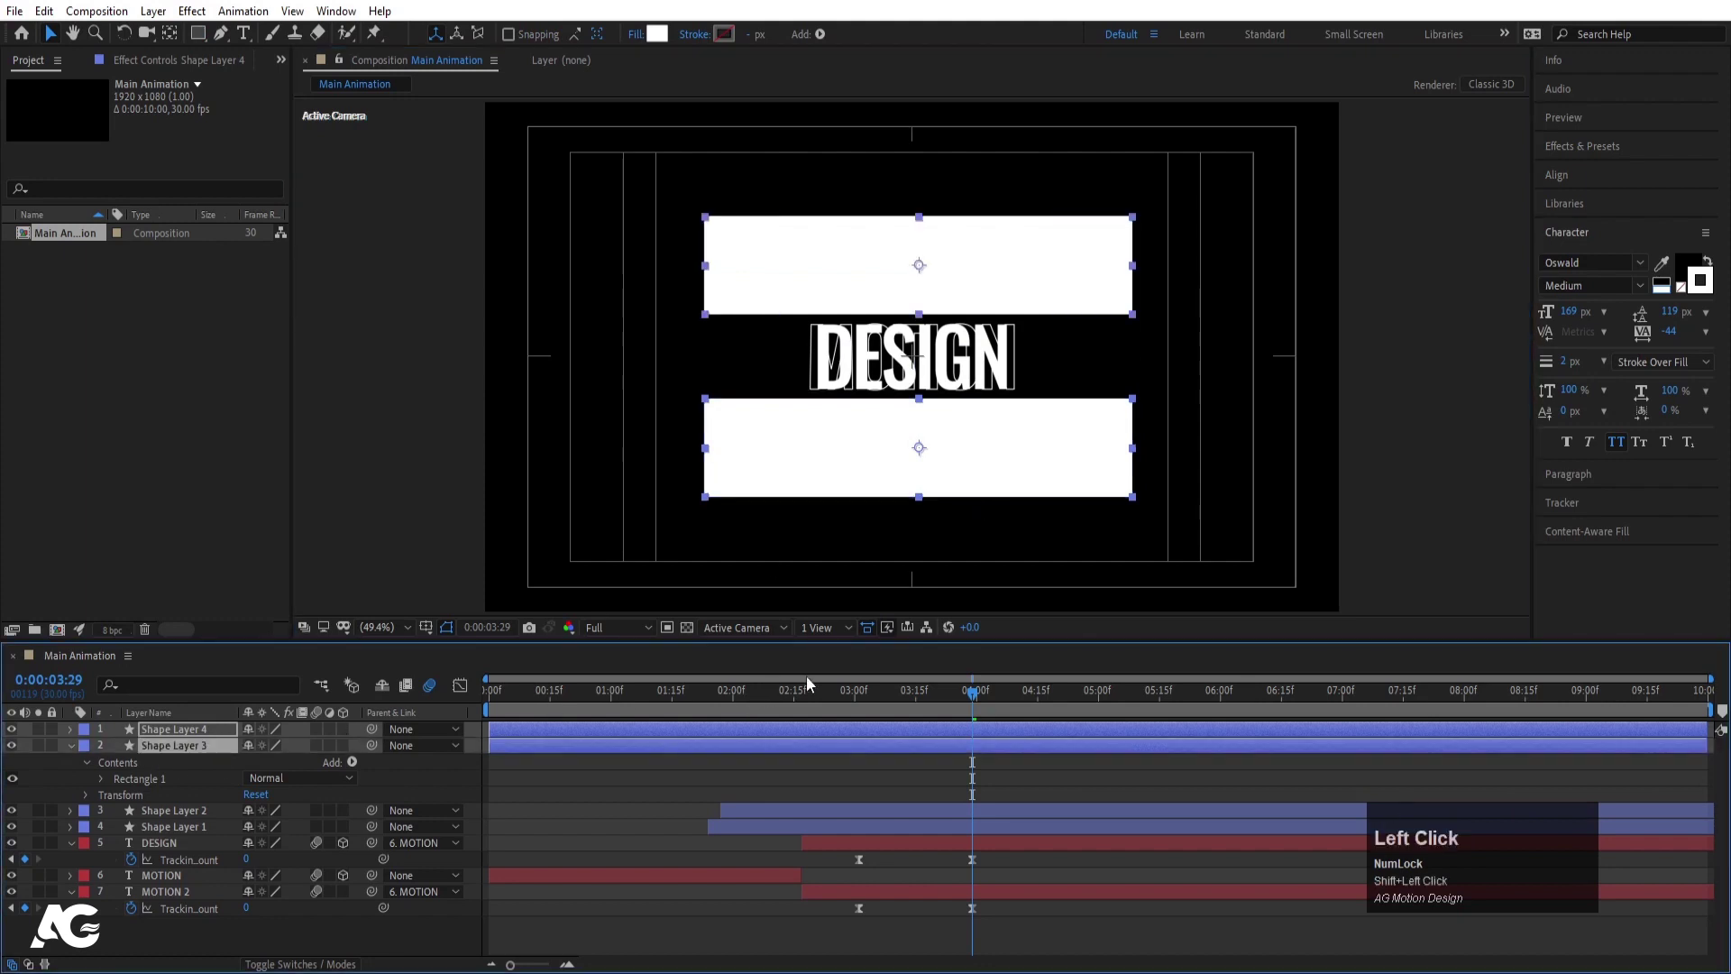
# Move Shape Layer 3 above MOTION 2 and set it as MOTION 2's Alpha track matte
pyautogui.moveTo(854, 700); pyautogui.dragTo(179, 903)
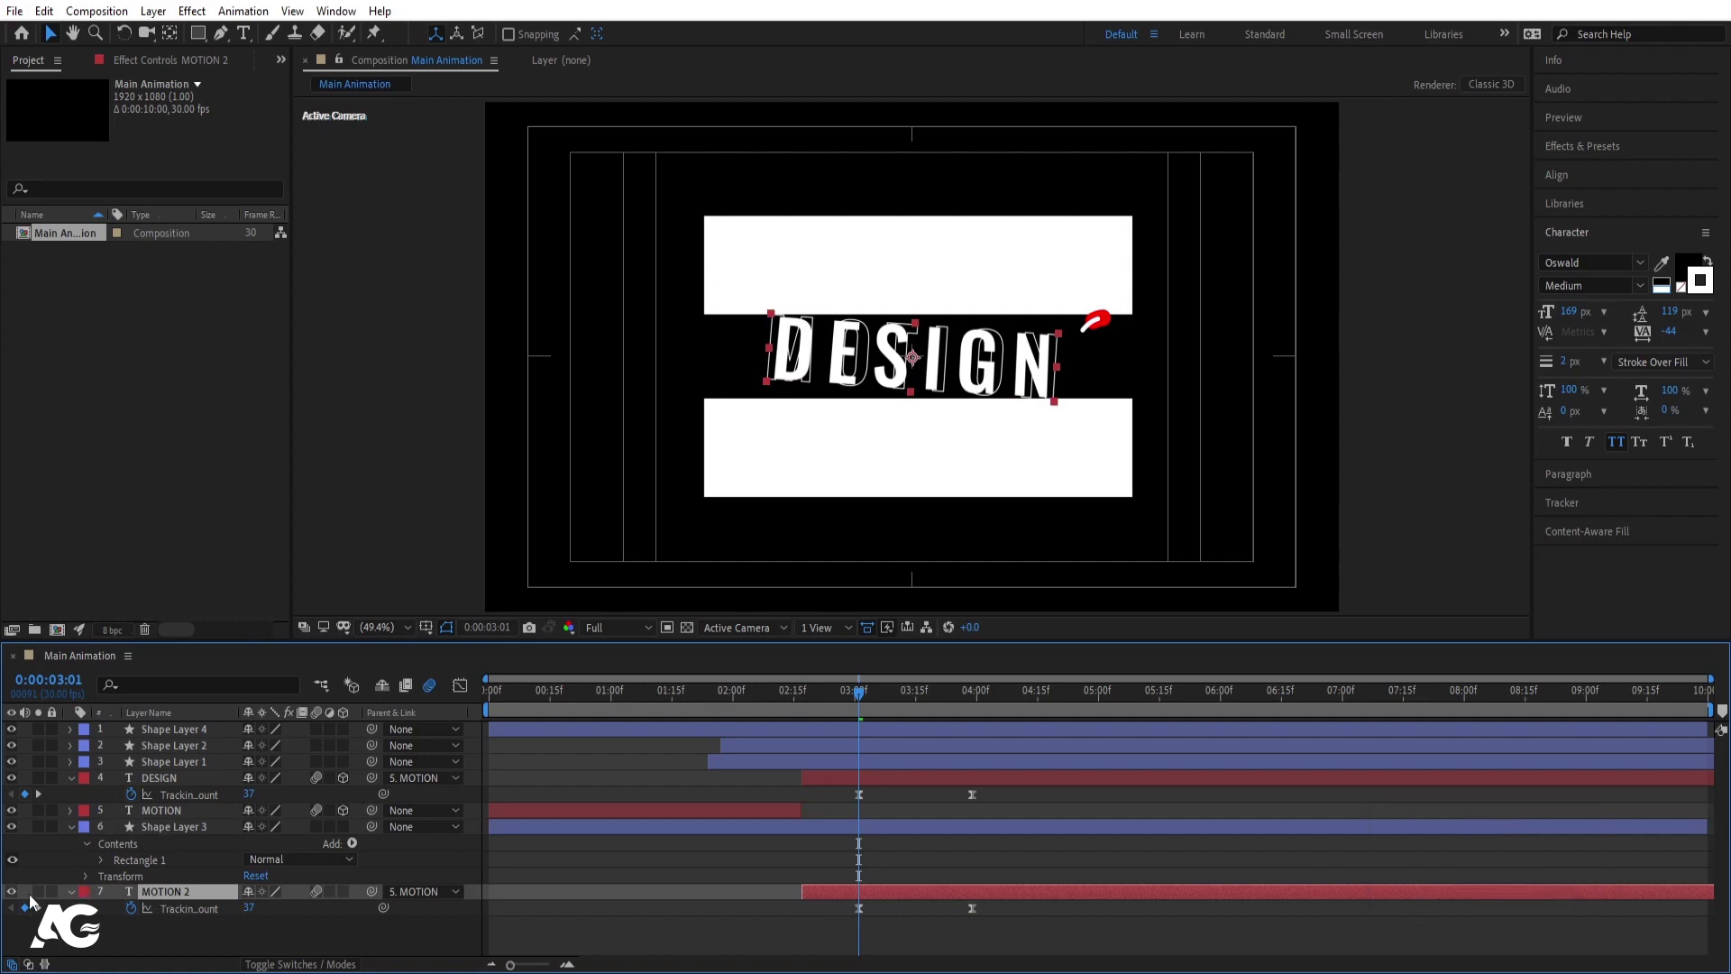
pyautogui.click(17, 900)
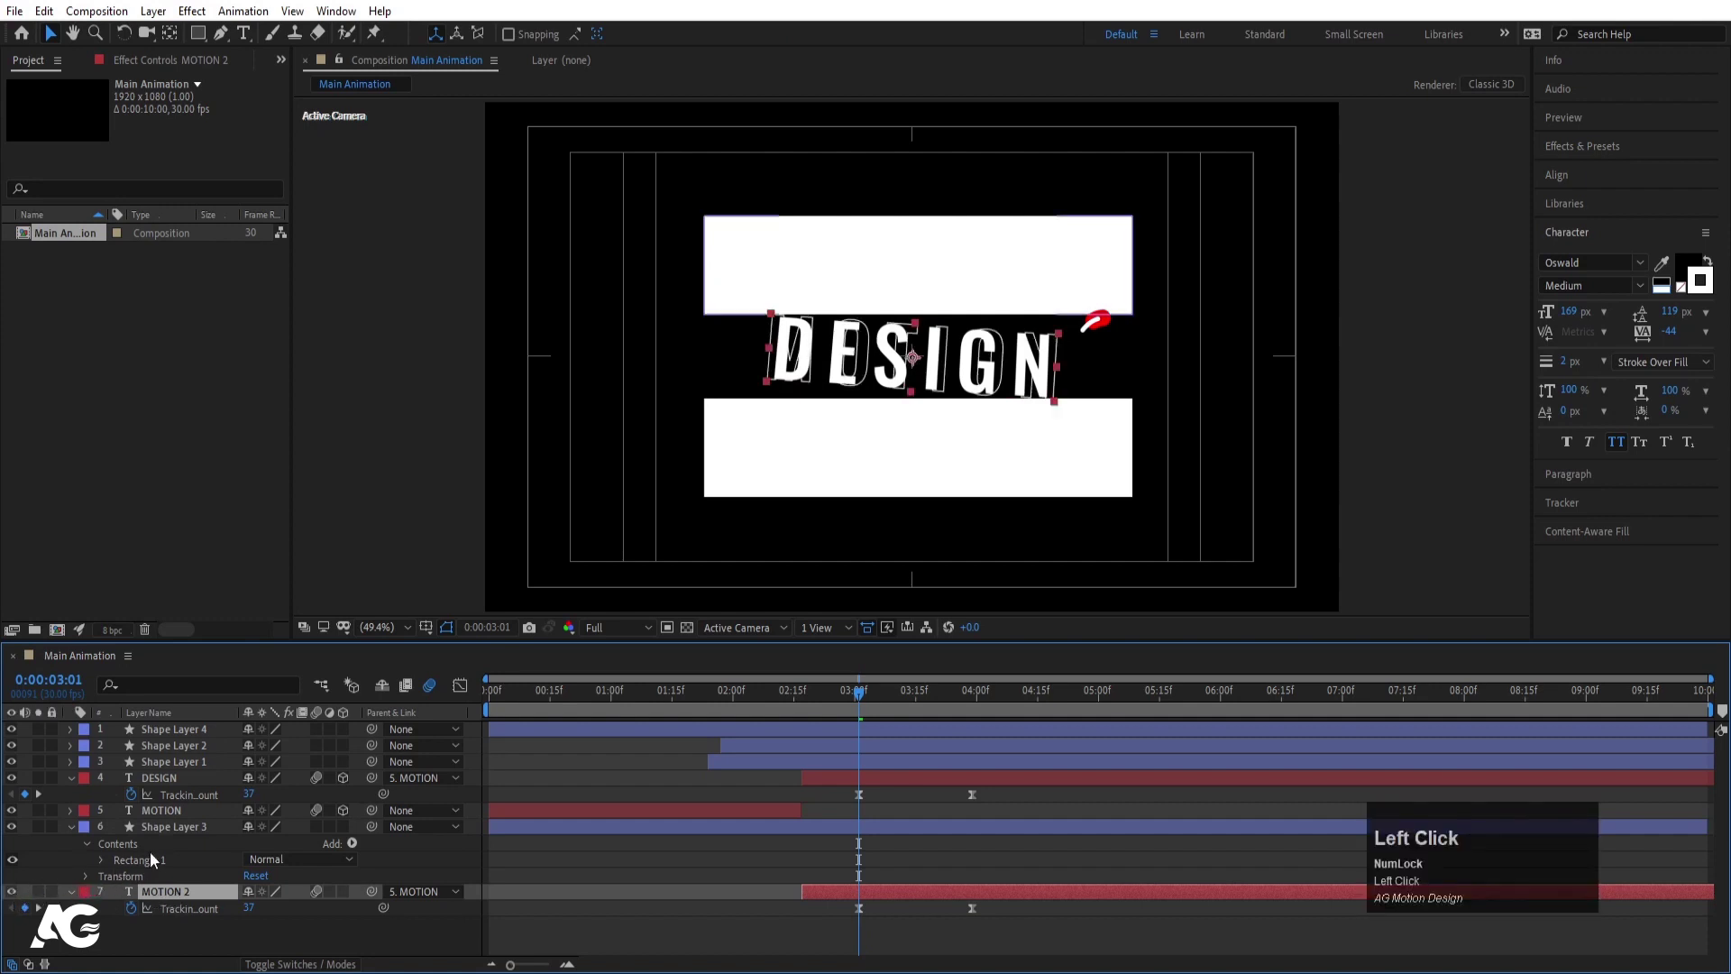
pyautogui.press('F4')
pyautogui.click(351, 897)
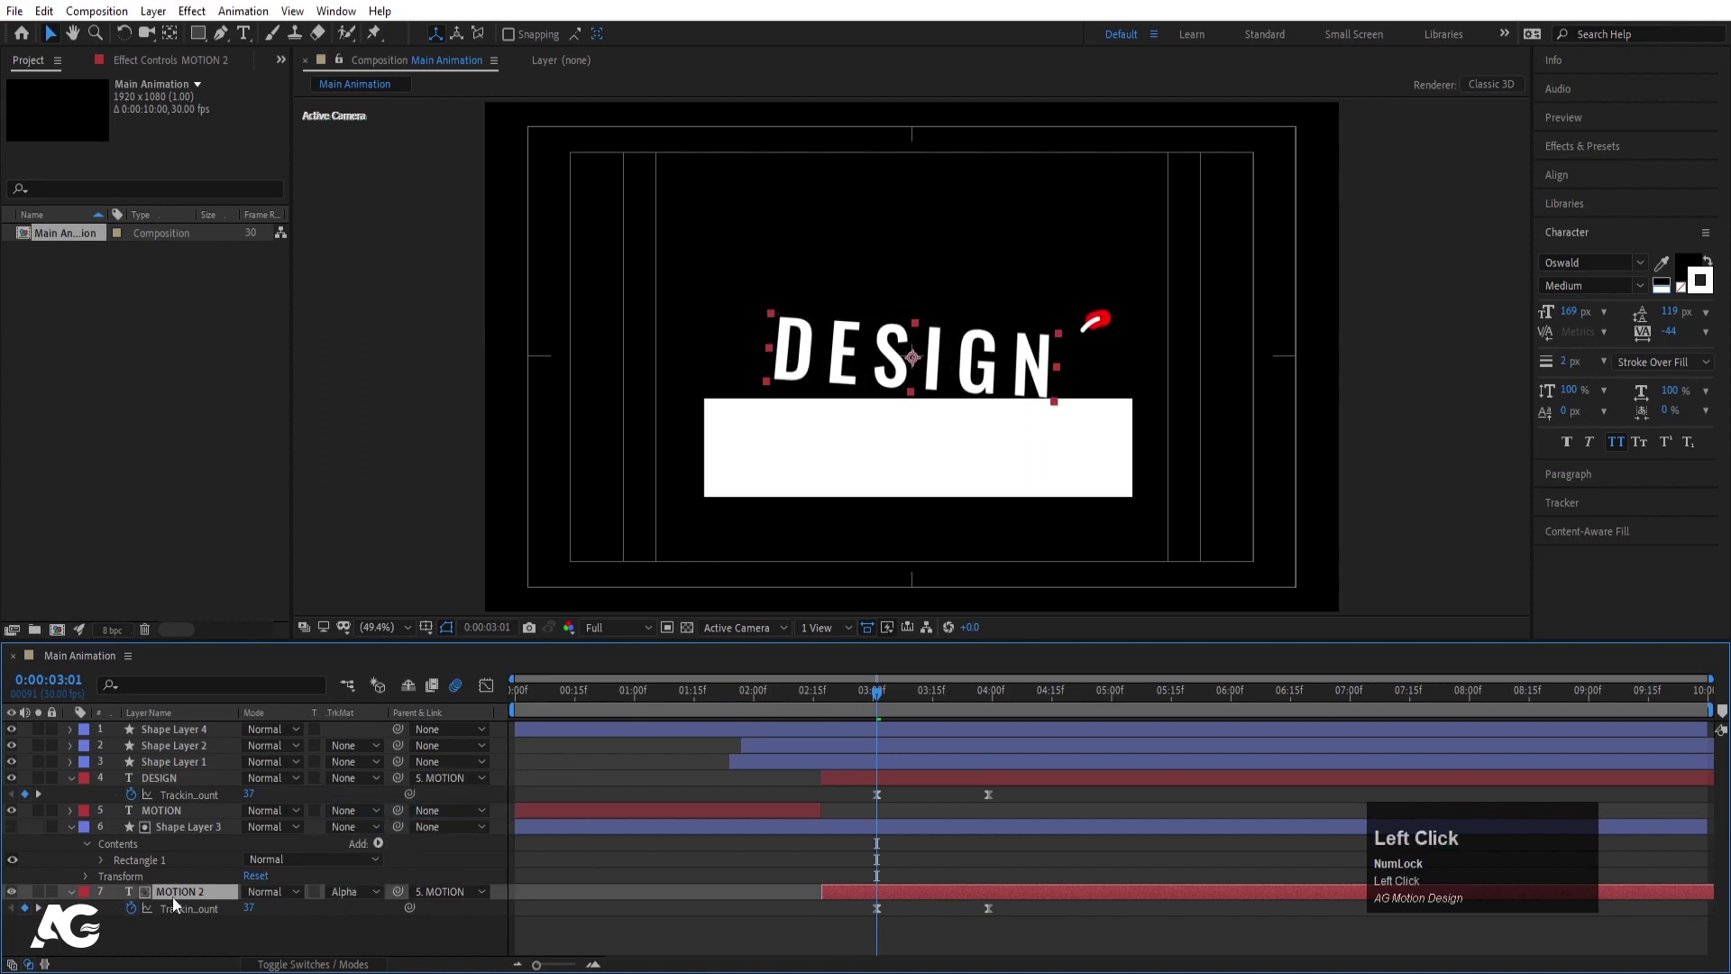
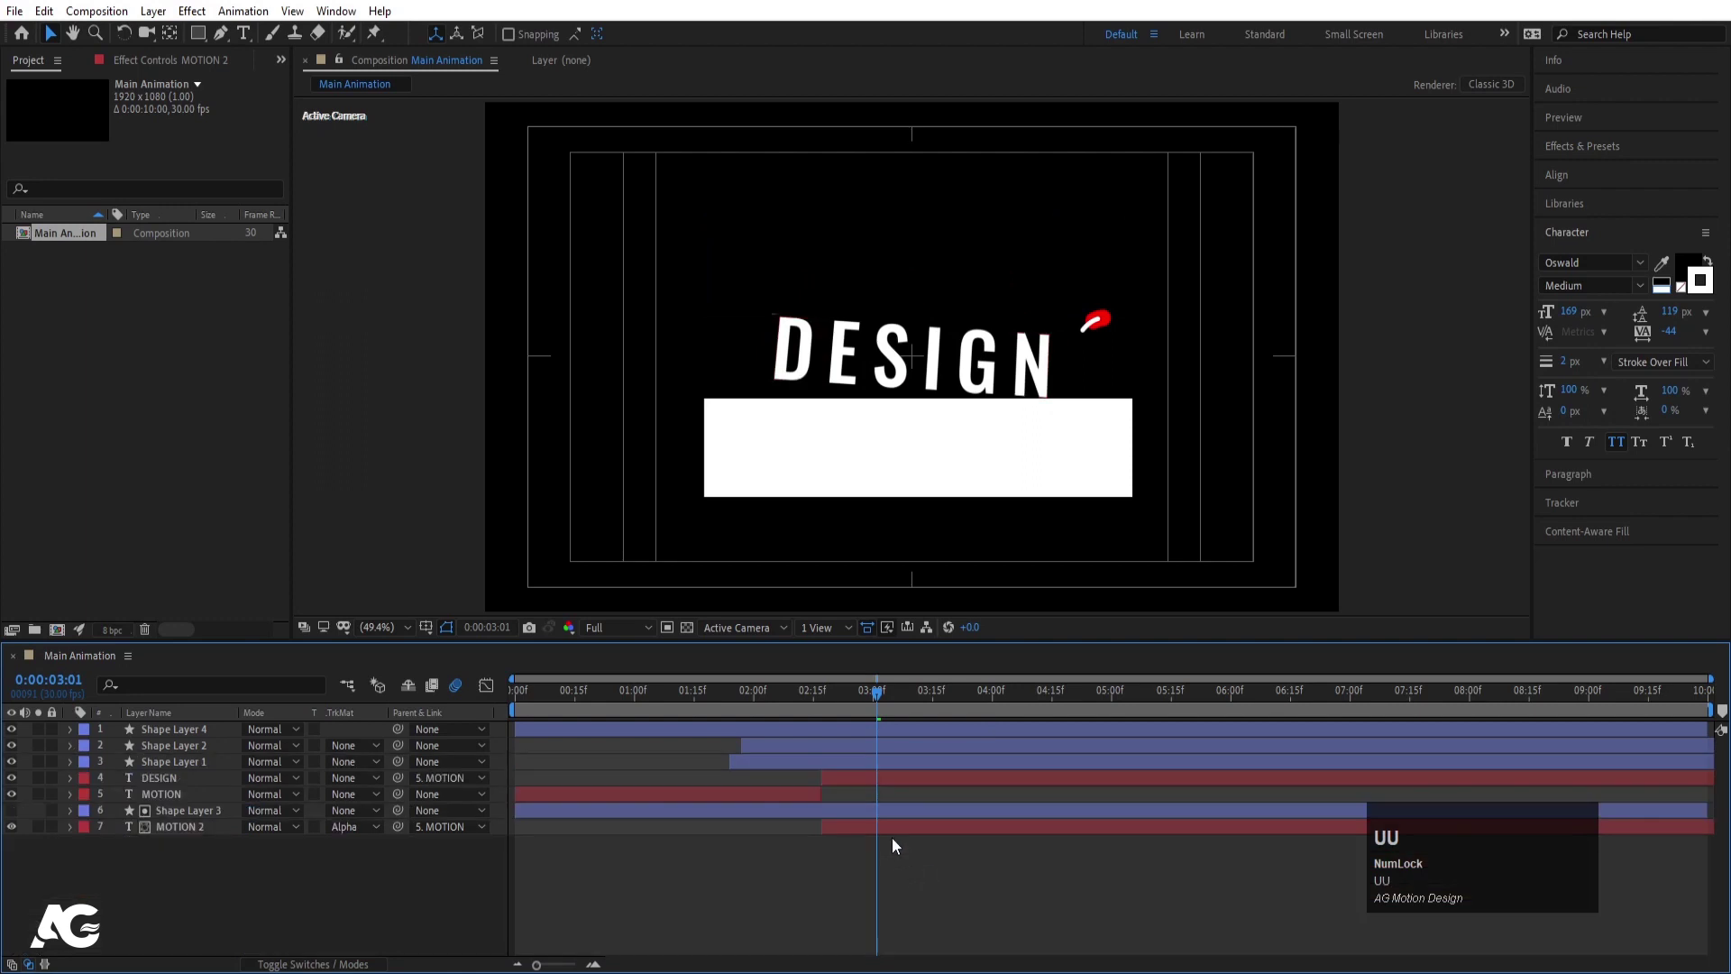
# Select Shape Layer 3 and MOTION 2 and add position keyframes for the pair
pyautogui.click(170, 821)
pyautogui.click(176, 833)
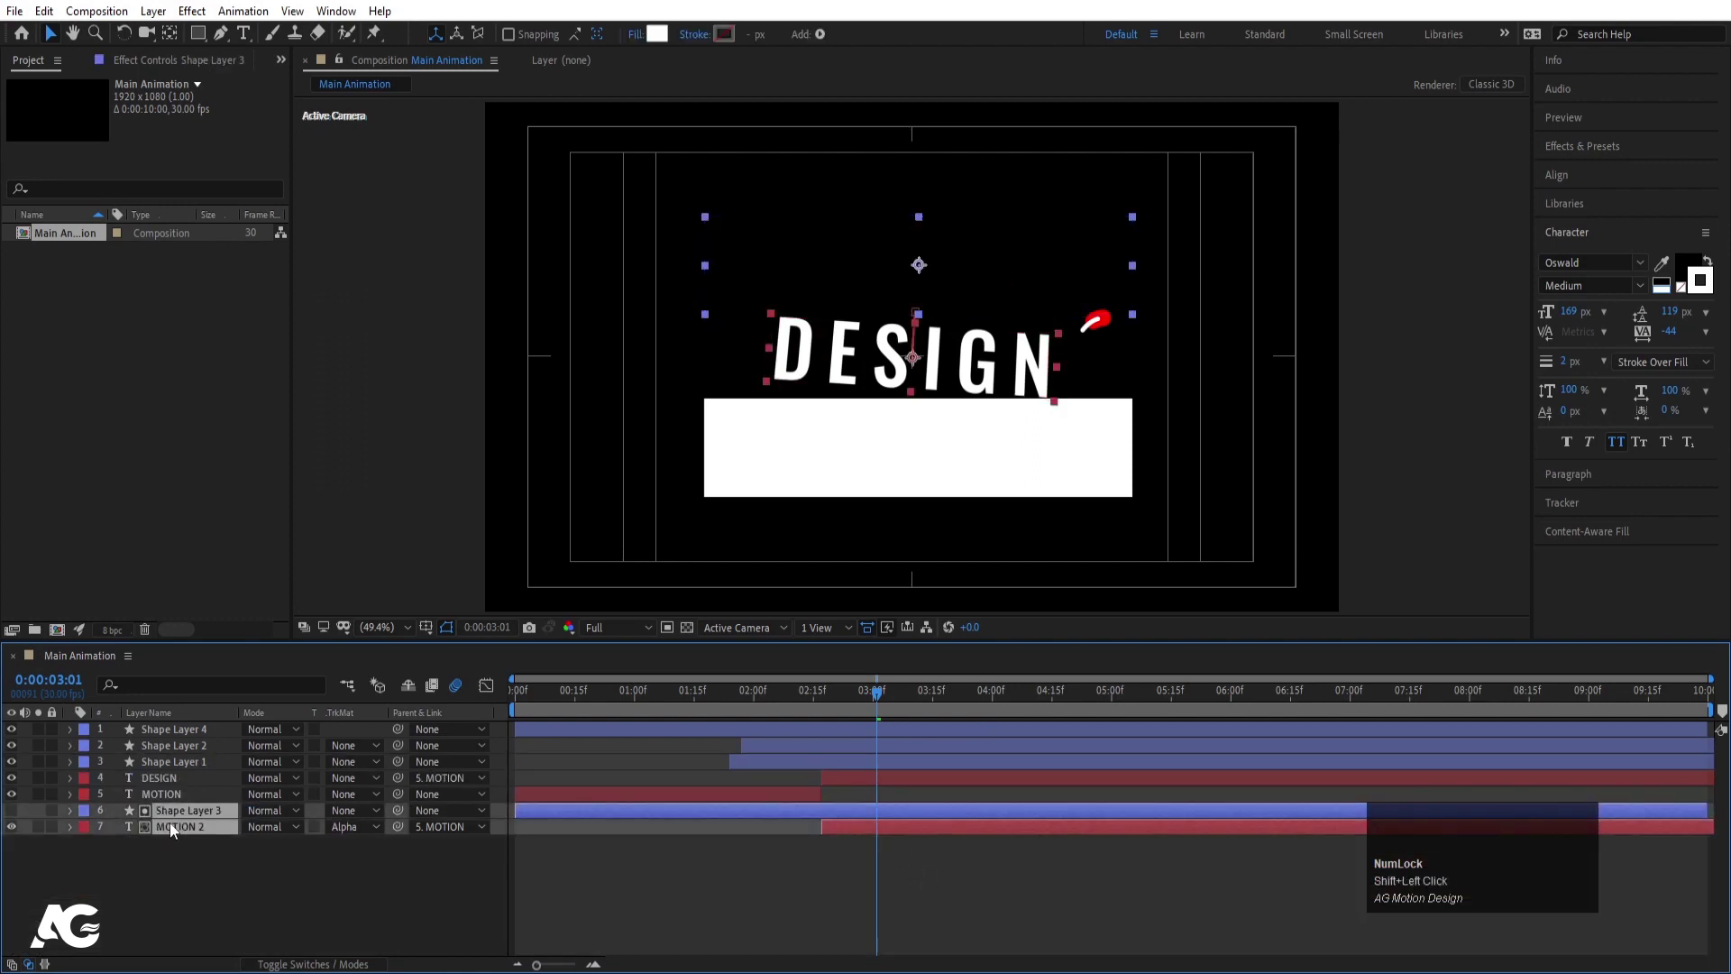
pyautogui.press('alt+[')
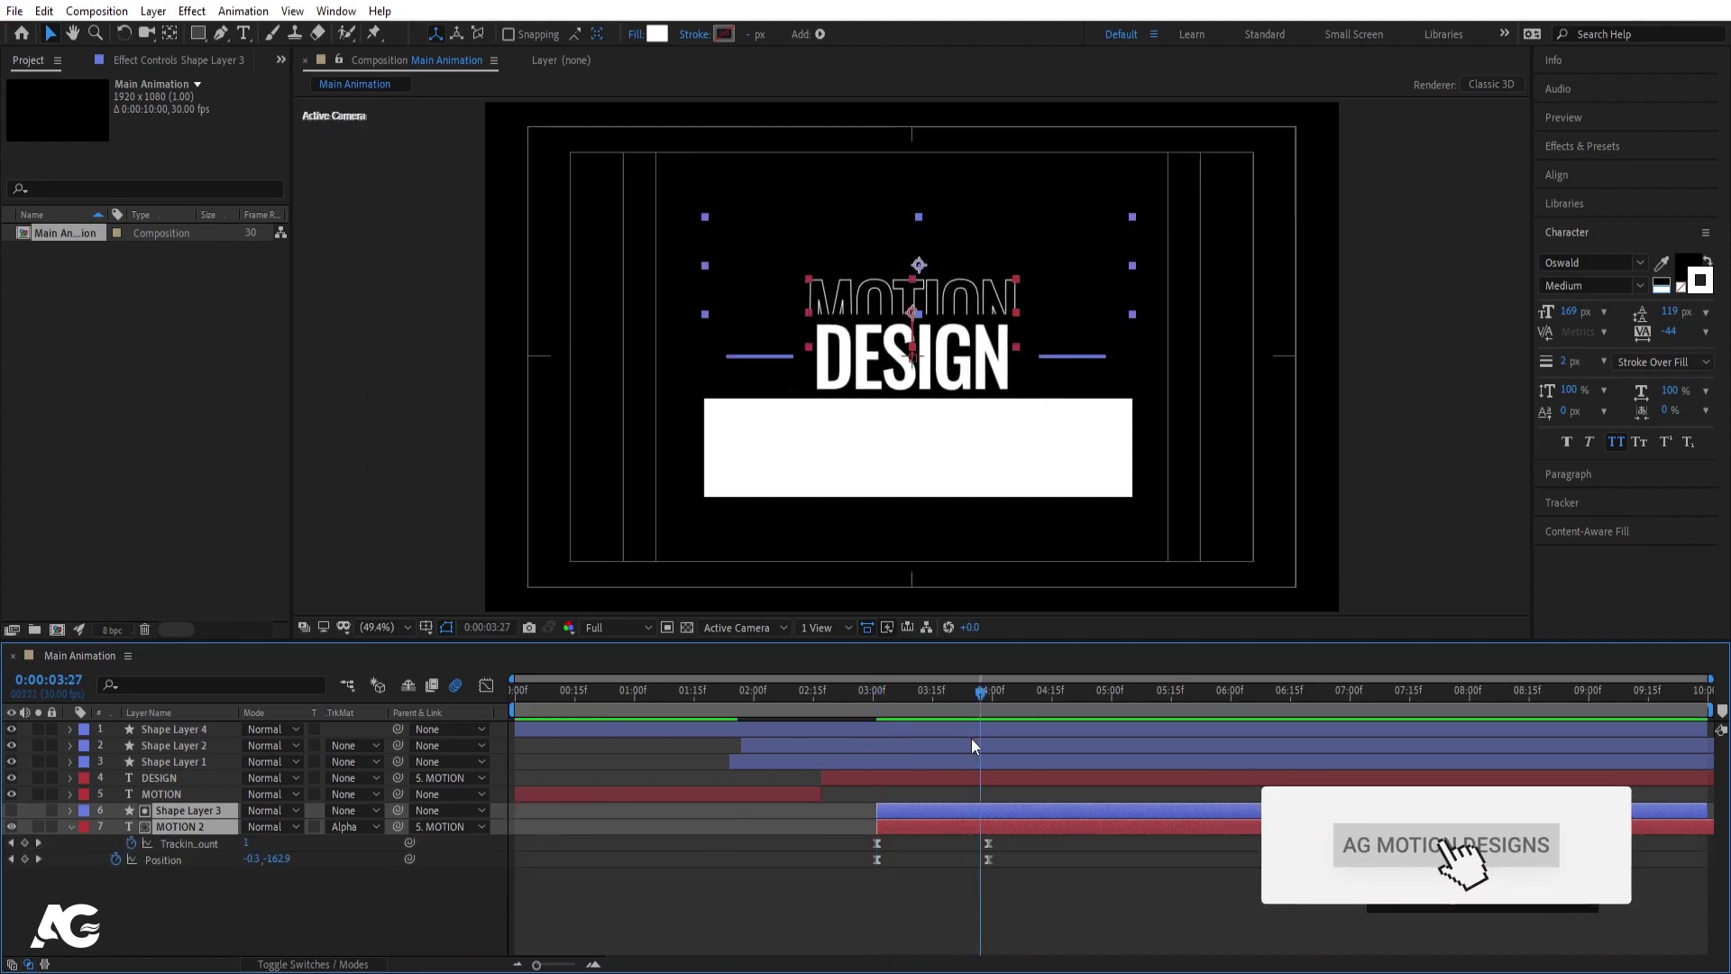
pyautogui.click(460, 845)
# Duplicate the matte and MOTION 2 pair to create Shape Layer 5 and alpha-matted MOTION 3
pyautogui.click(161, 811)
pyautogui.click(172, 835)
pyautogui.press('ctrl+d')
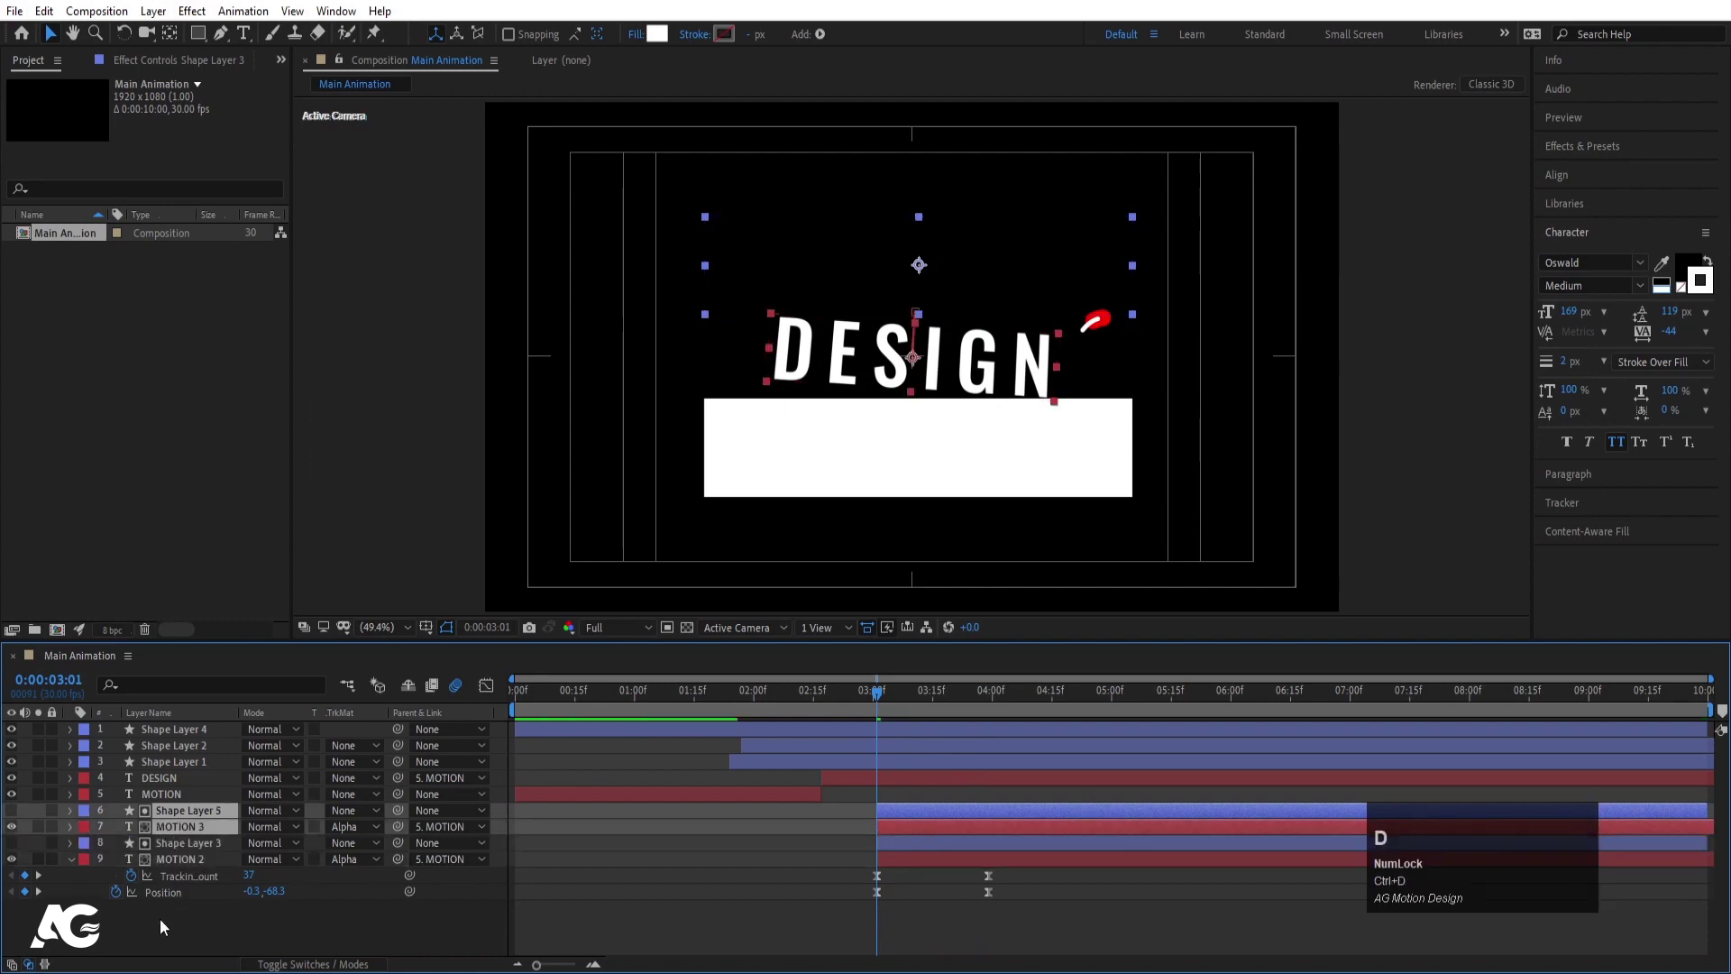
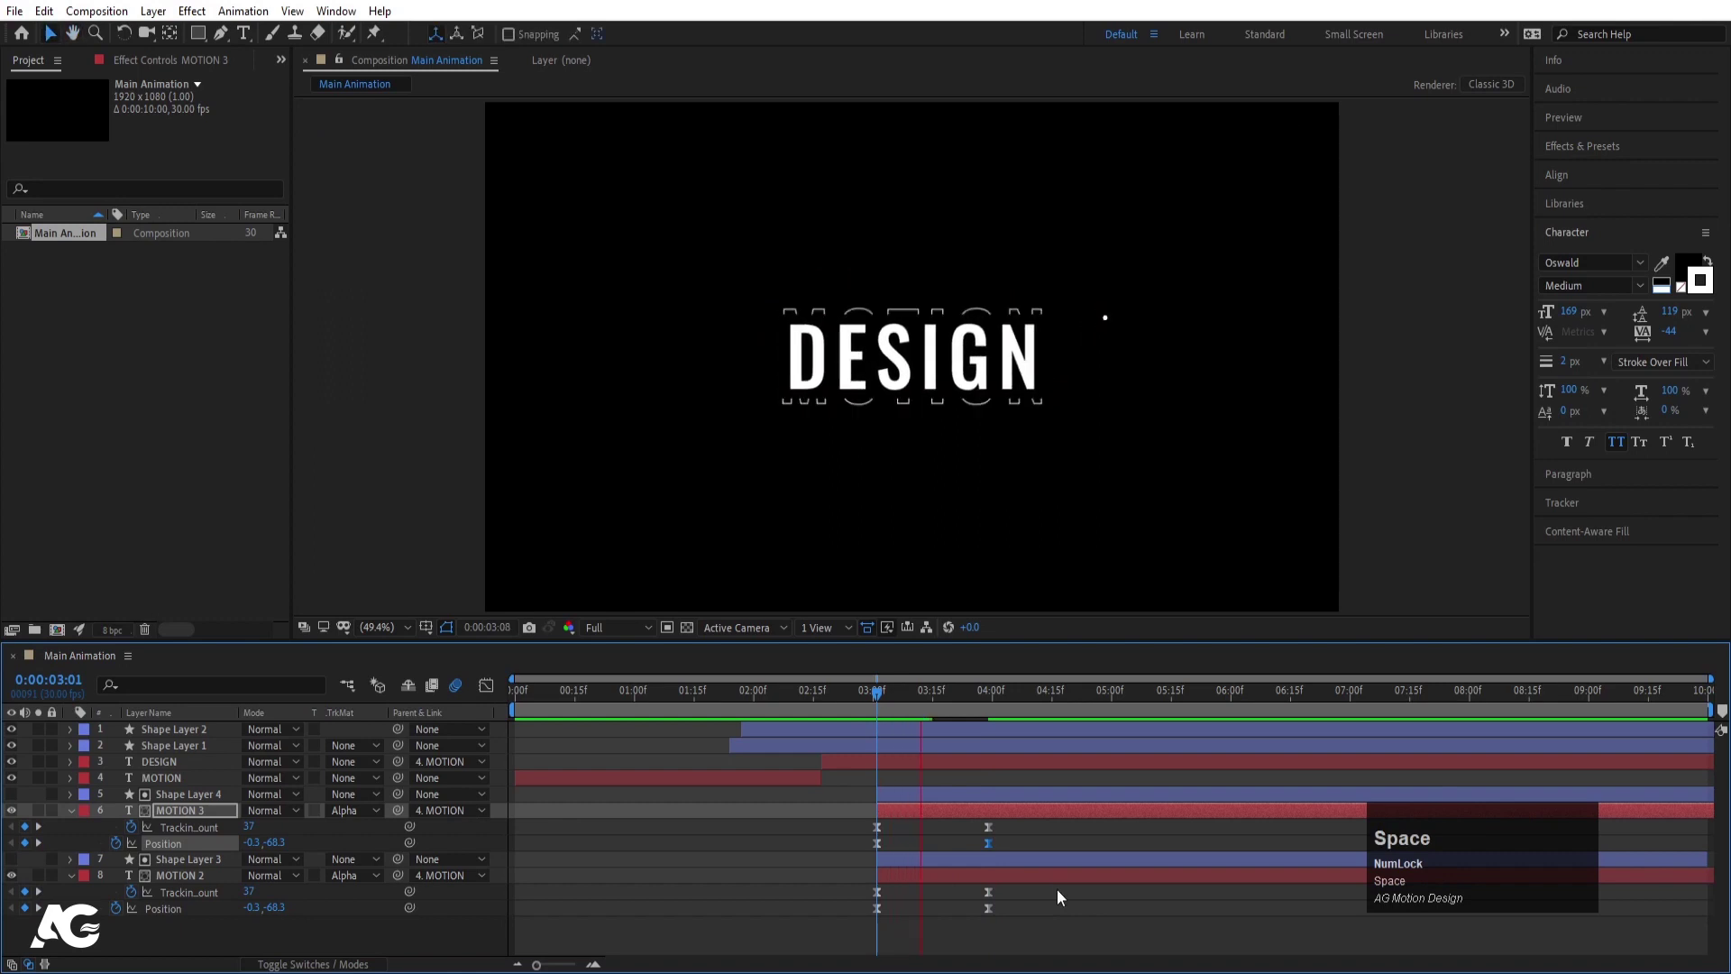
# Keyframe Position on MOTION 2 and MOTION 3 so one slides above DESIGN and one below
pyautogui.press('j')
pyautogui.press('j')
pyautogui.moveTo(1048, 838); pyautogui.dragTo(832, 930)
pyautogui.press('F9')
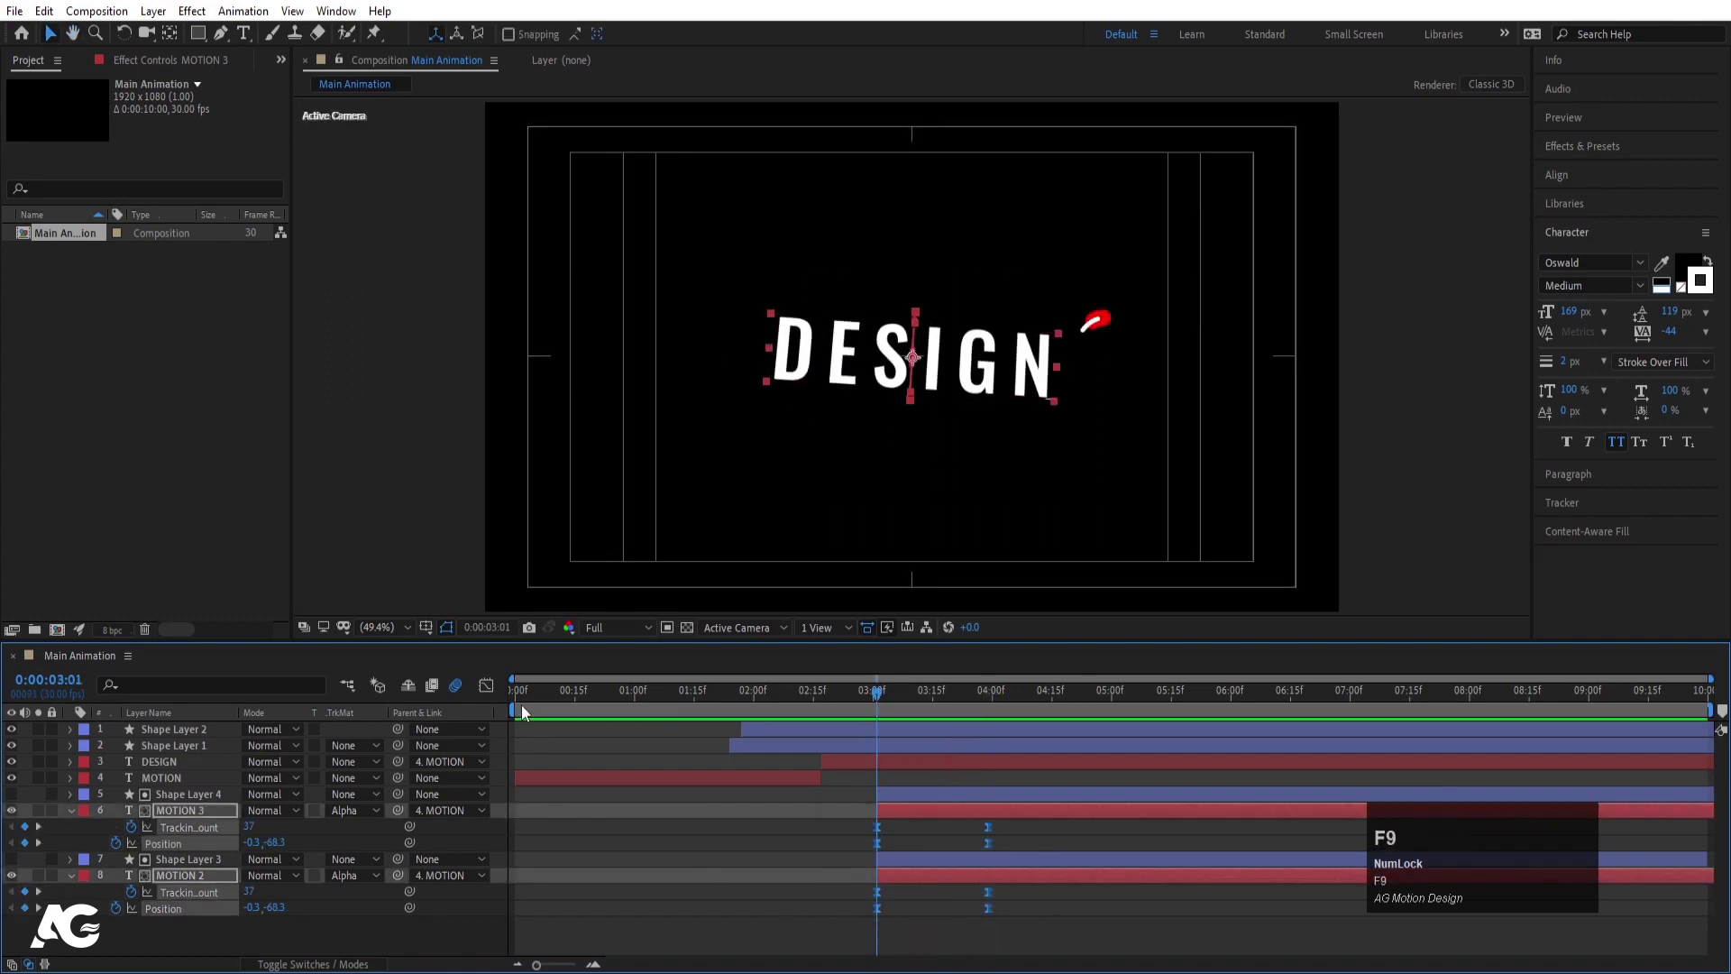
pyautogui.moveTo(489, 692); pyautogui.dragTo(904, 869)
pyautogui.moveTo(904, 869); pyautogui.dragTo(931, 883)
pyautogui.press('space')
pyautogui.moveTo(497, 691); pyautogui.dragTo(1055, 840)
pyautogui.press('space')
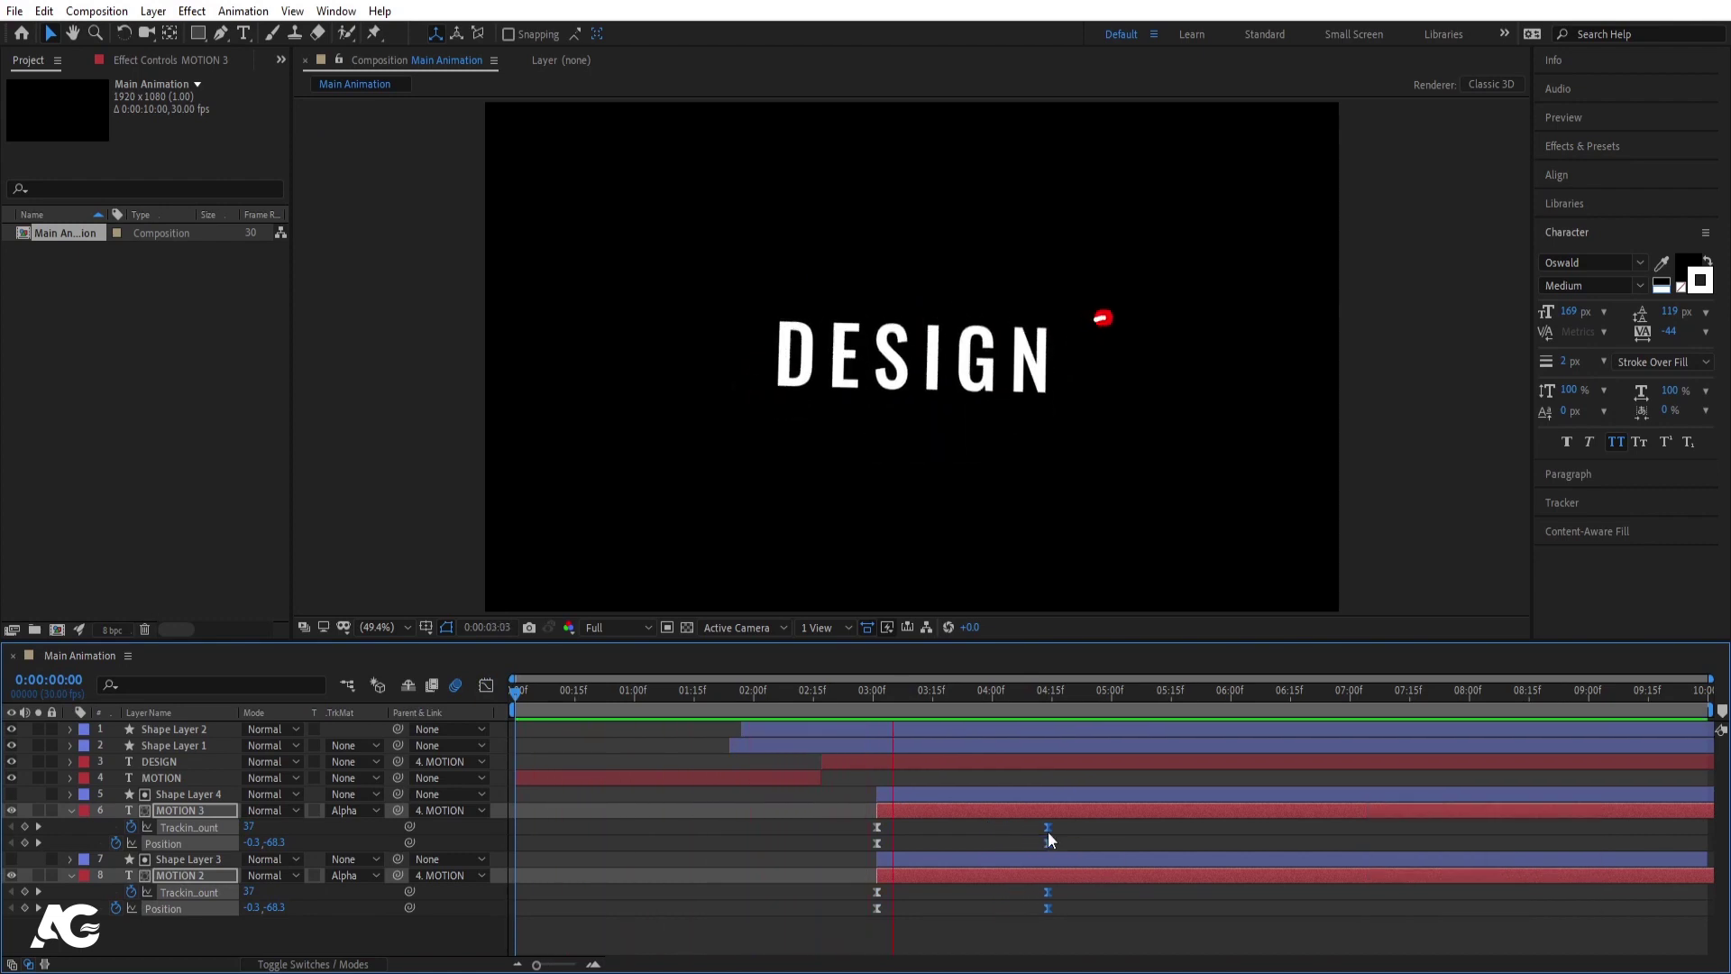
# Preview the slide, reveal the DESIGN layer keyframes and apply Easy Ease to smooth timing
pyautogui.press('space')
pyautogui.click(905, 707)
pyautogui.press('space')
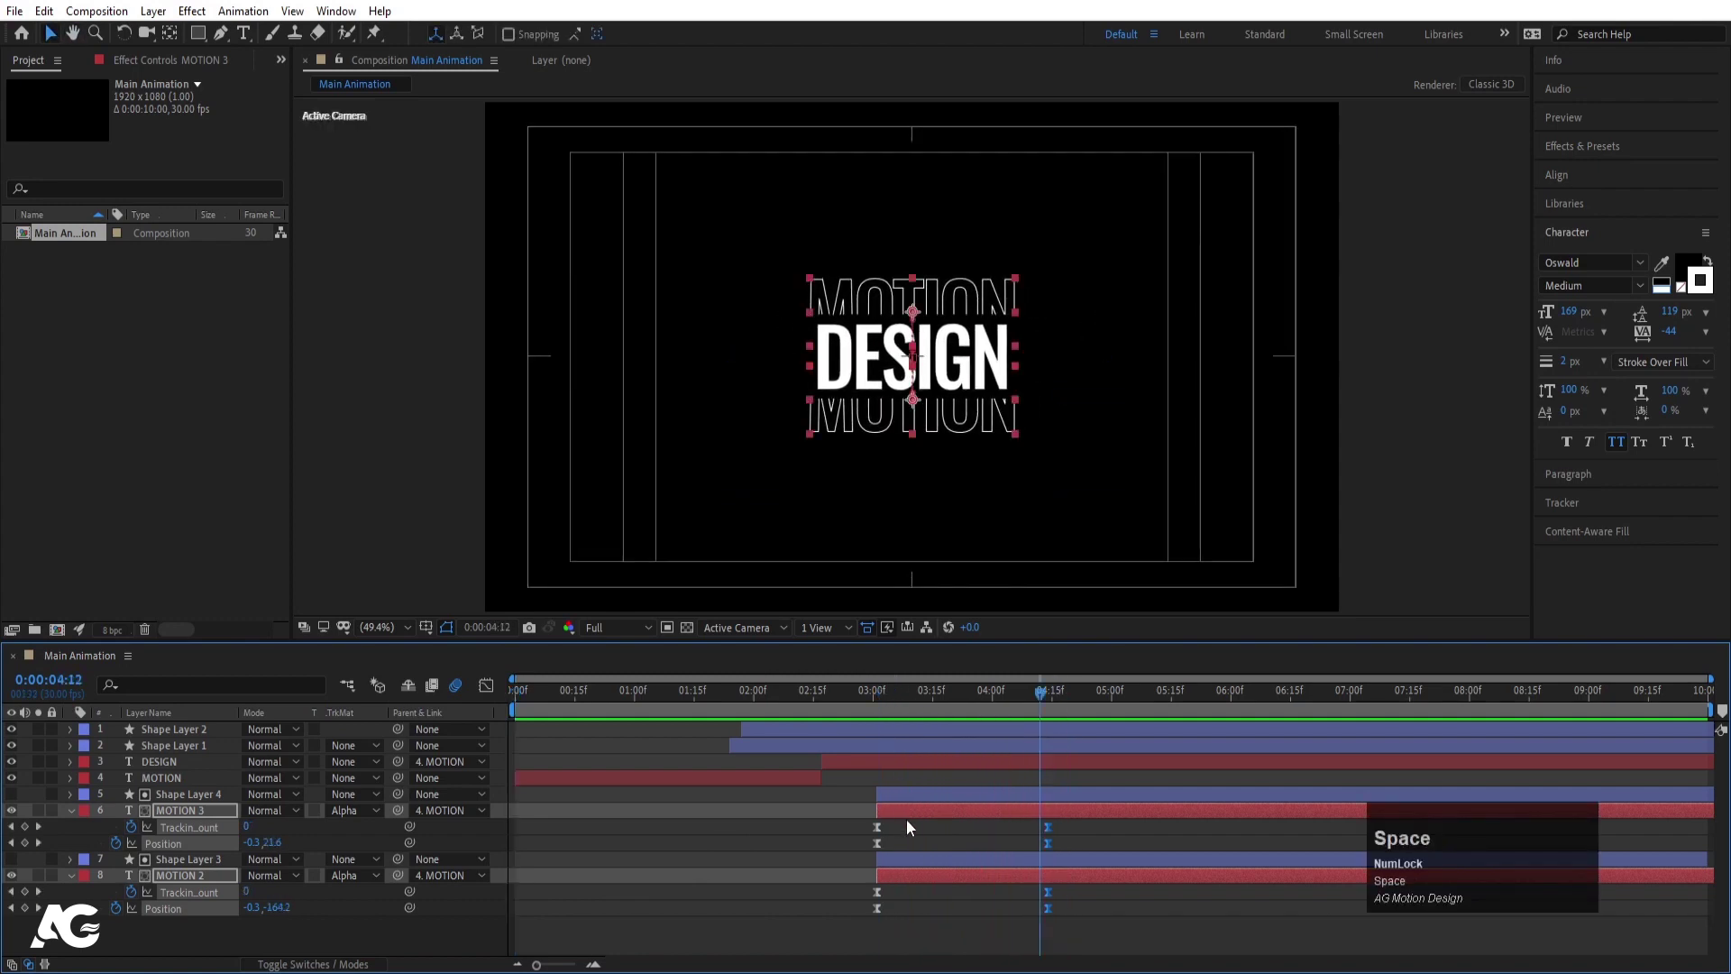
pyautogui.click(915, 842)
pyautogui.press('space')
pyautogui.moveTo(848, 827); pyautogui.dragTo(495, 698)
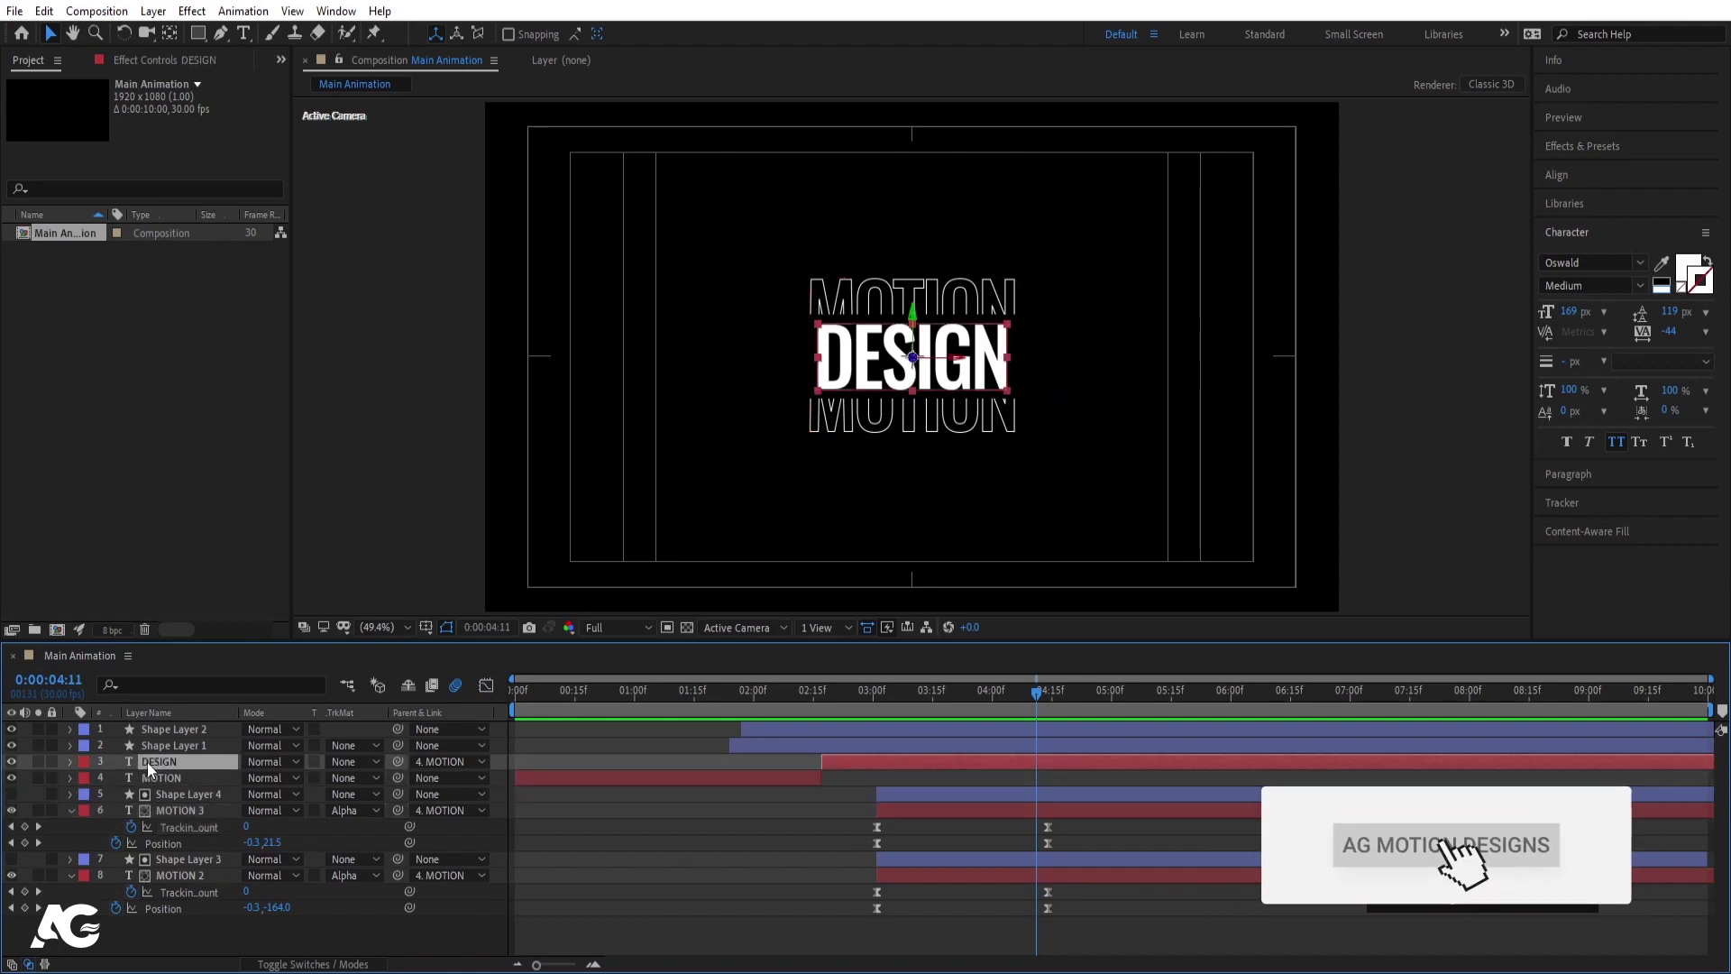
pyautogui.press('u')
pyautogui.press('j')
pyautogui.press('k')
# Ease the remaining Position keyframes and refine their speed curves in the Graph Editor
pyautogui.moveTo(995, 788); pyautogui.dragTo(1065, 818)
pyautogui.press('j')
pyautogui.moveTo(863, 791); pyautogui.dragTo(1148, 959)
pyautogui.press('F9')
pyautogui.moveTo(485, 693); pyautogui.dragTo(916, 870)
pyautogui.moveTo(916, 870); pyautogui.dragTo(956, 871)
pyautogui.press('space')
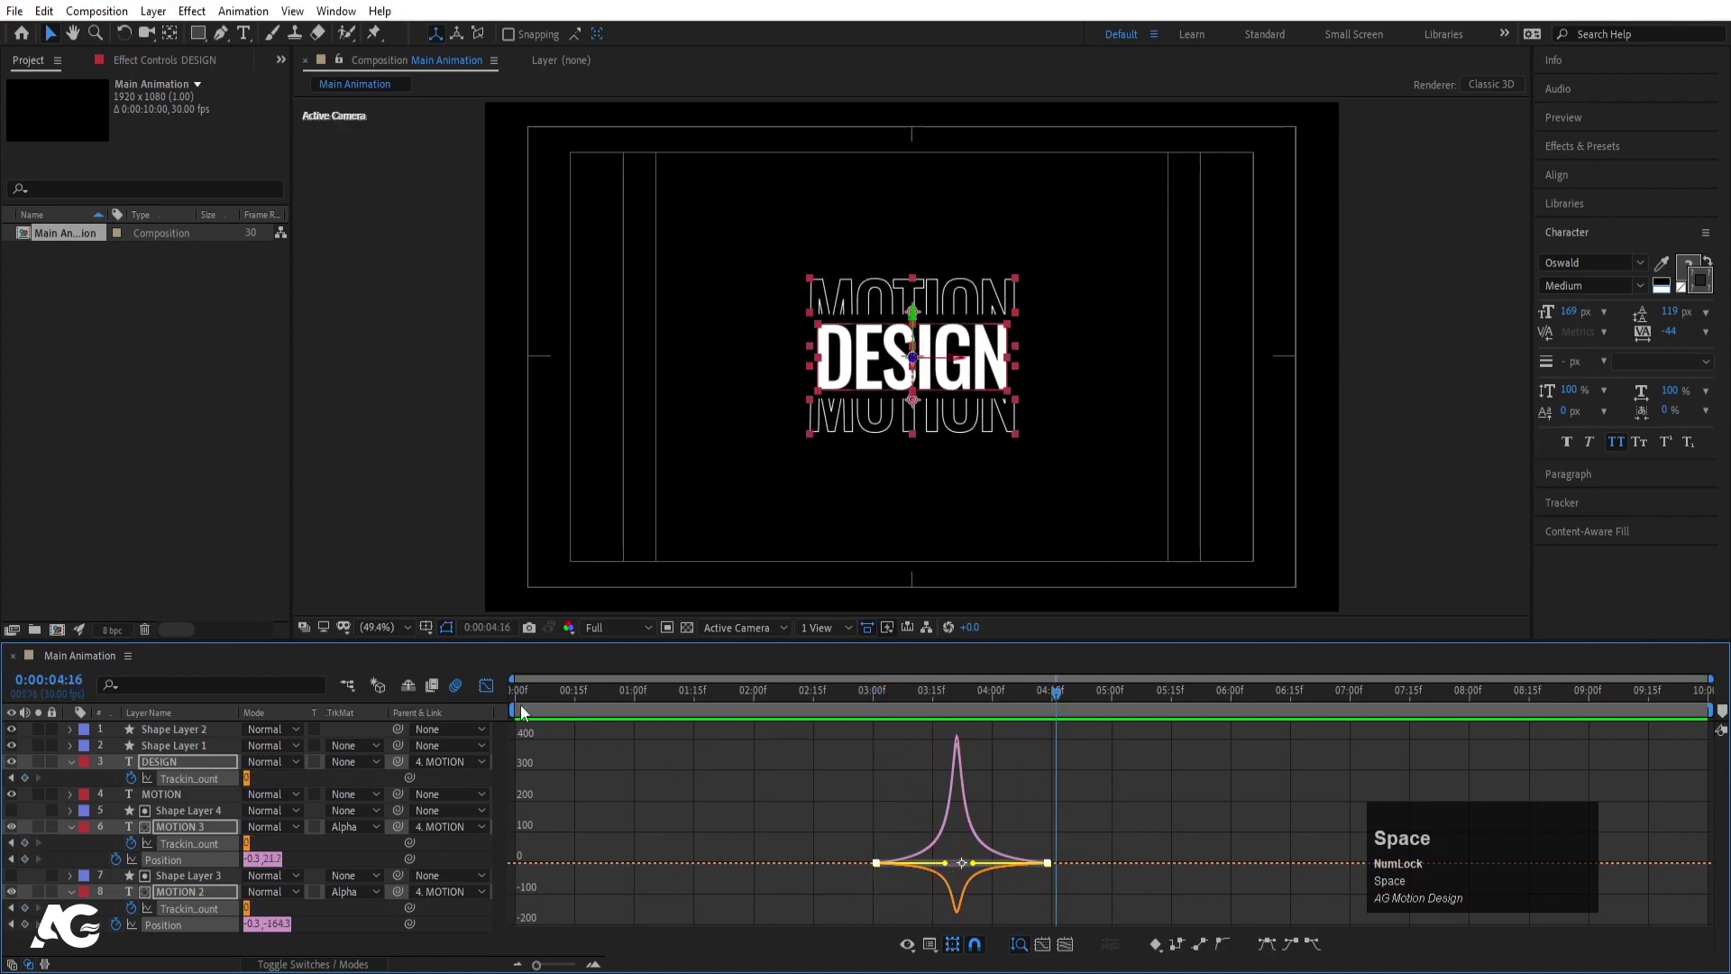
pyautogui.click(490, 697)
pyautogui.press('space')
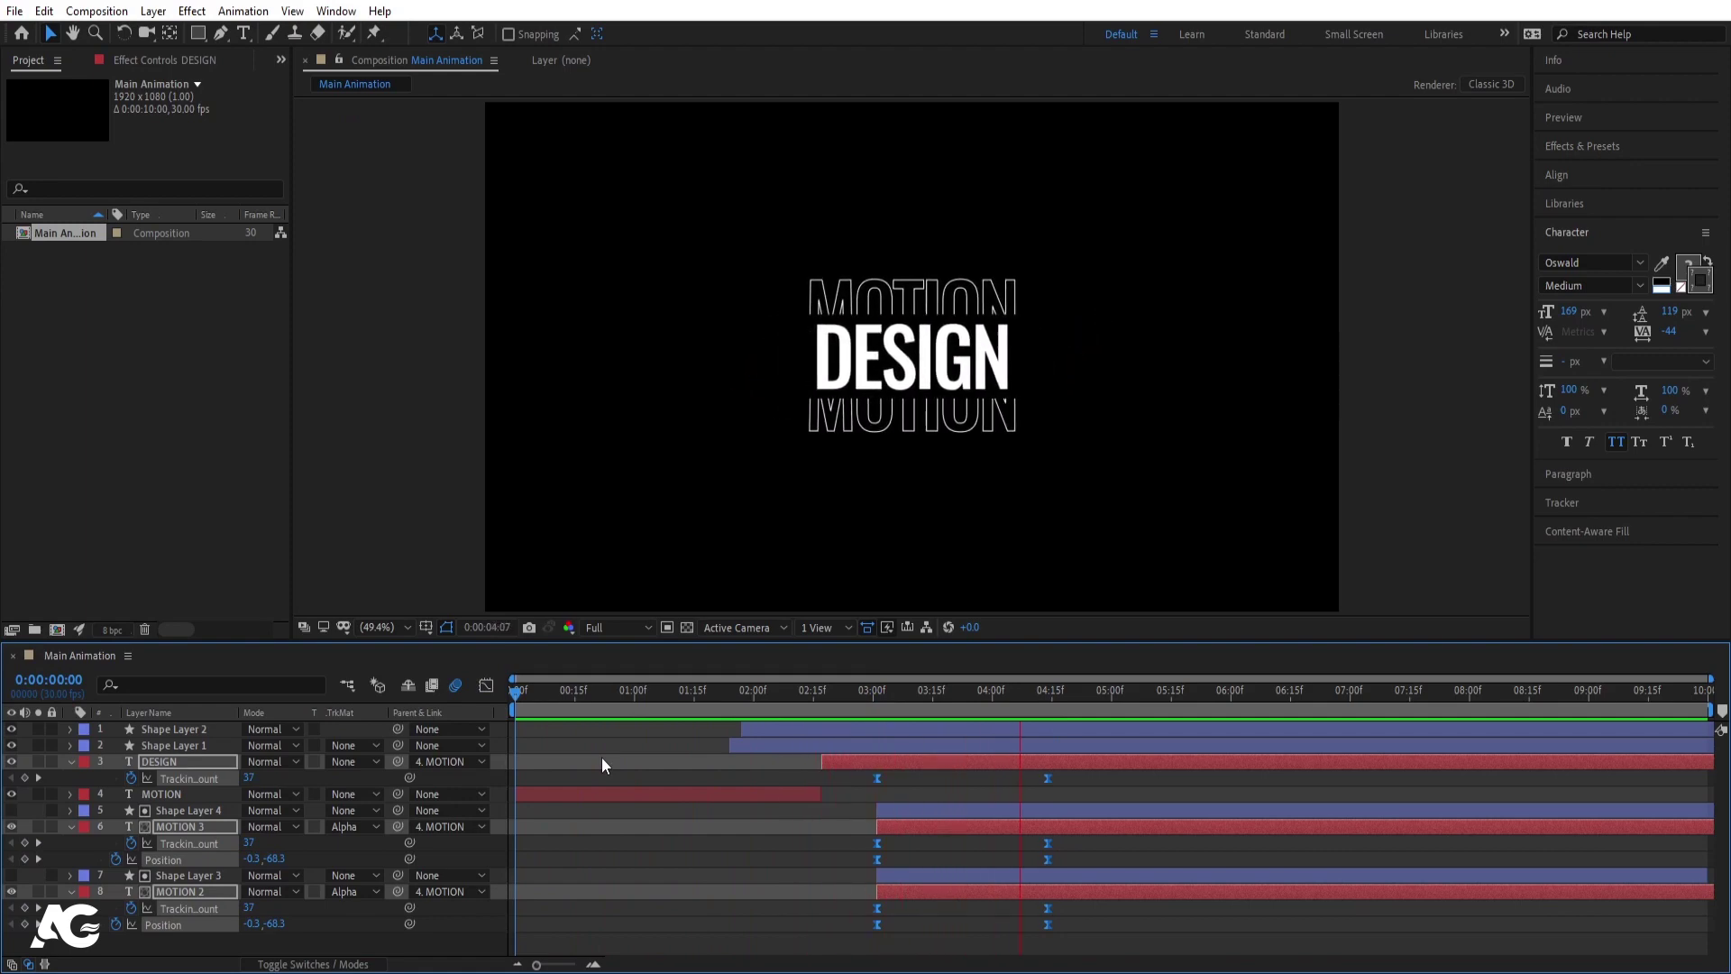
# Preview the eased slide-out and collapse the layer properties
pyautogui.press('space')
pyautogui.click(777, 768)
pyautogui.press('u')
pyautogui.press('u')
pyautogui.press('space')
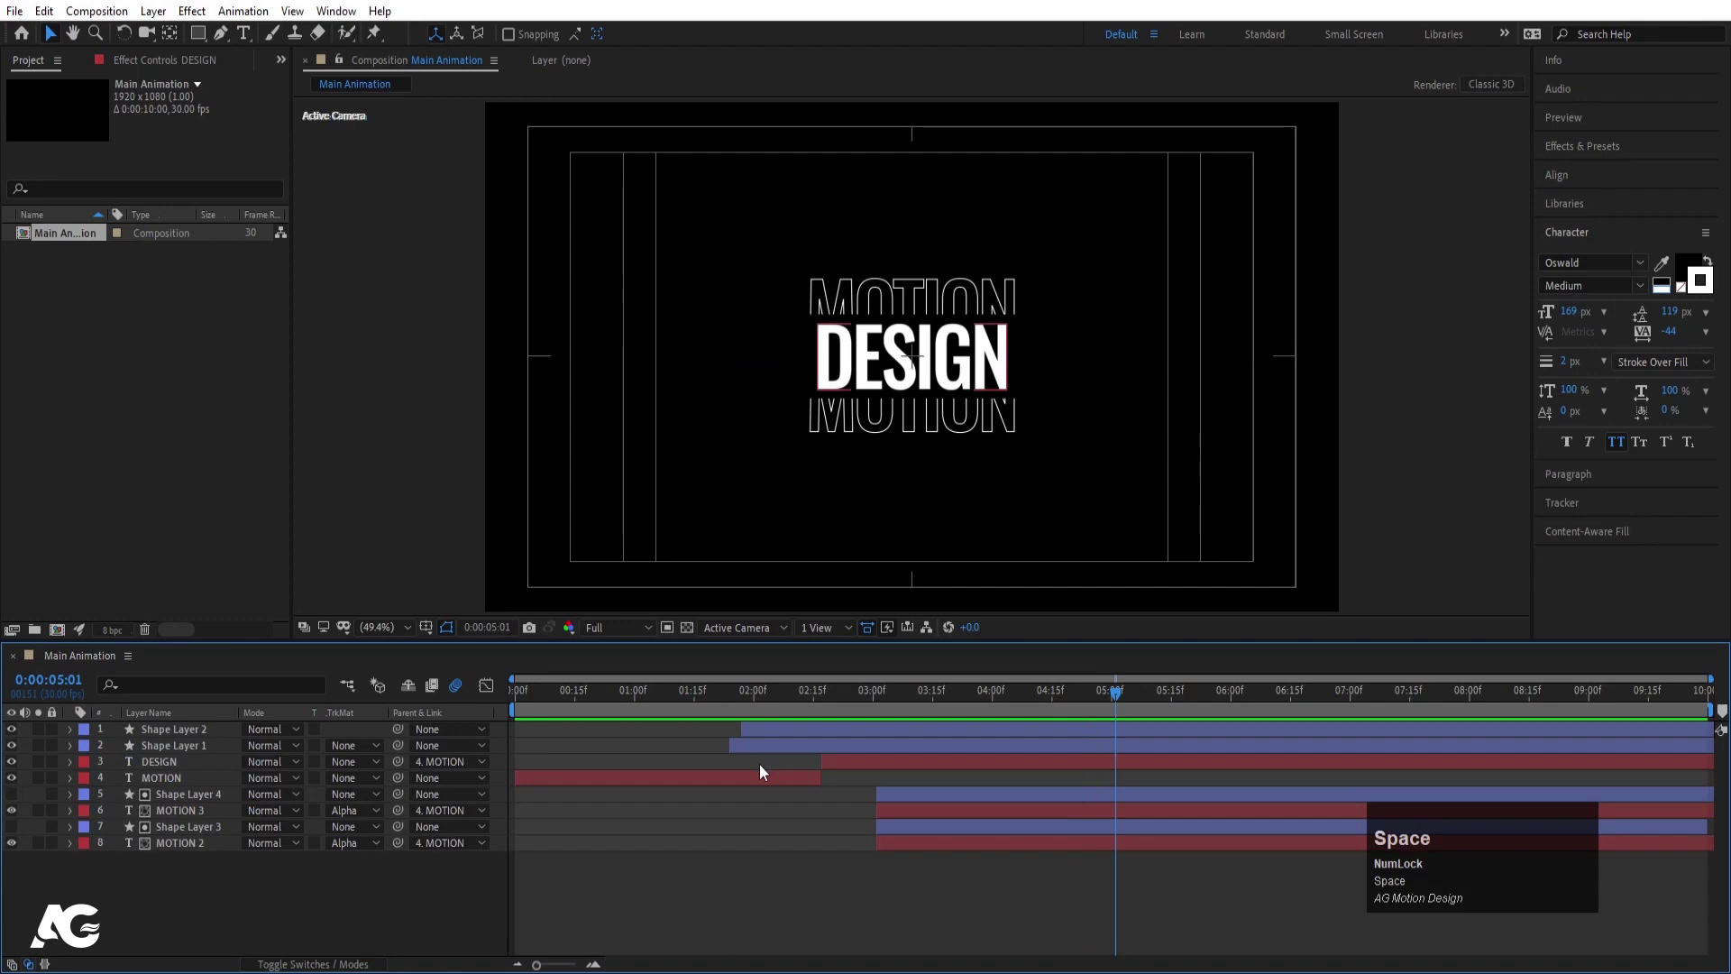
# Apply Gaussian Blur to the bottom matte shape and paste it onto the other matte shape
pyautogui.press('n')
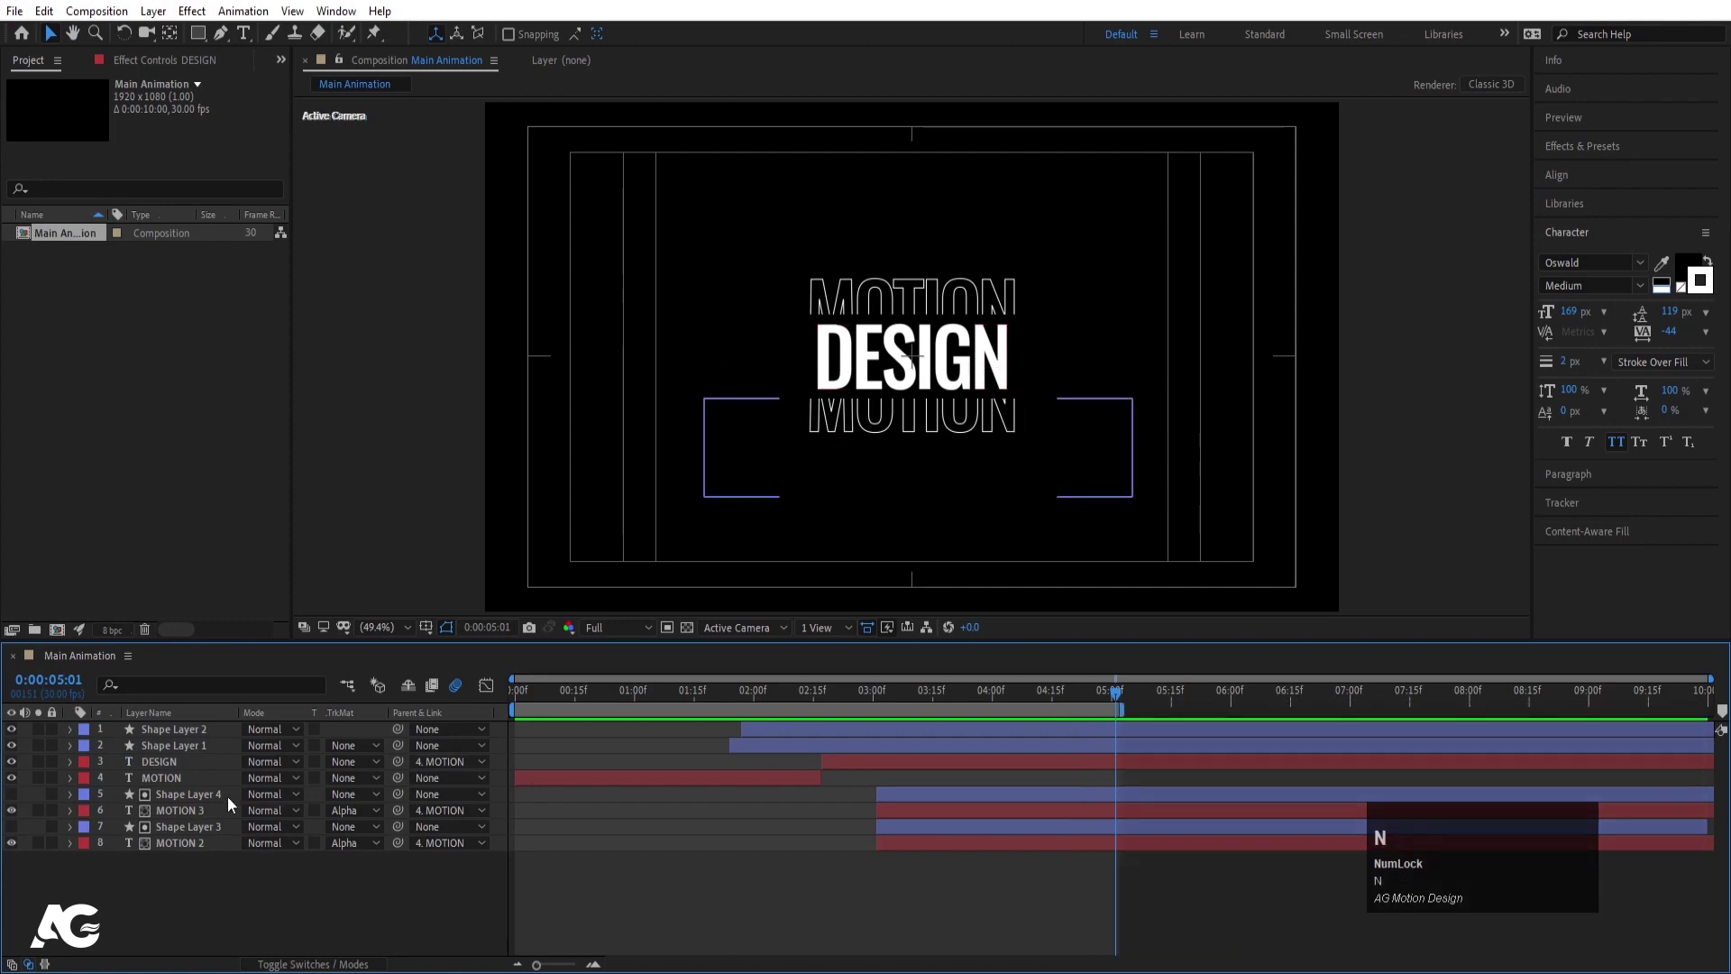
pyautogui.click(221, 803)
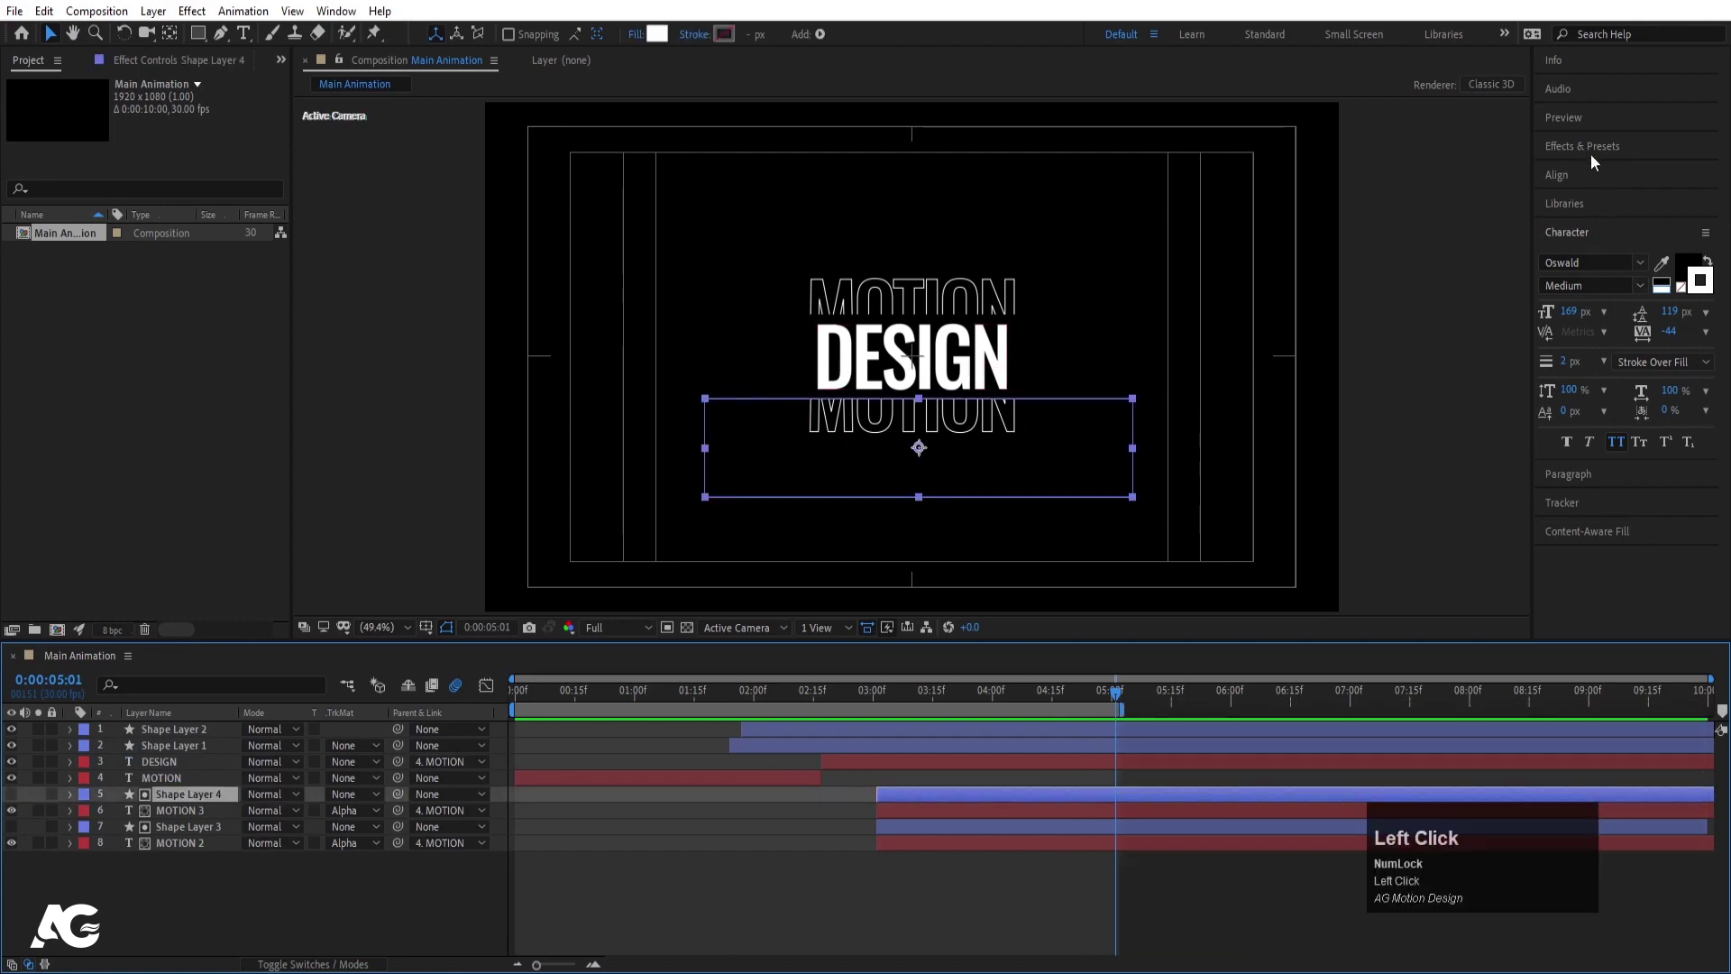
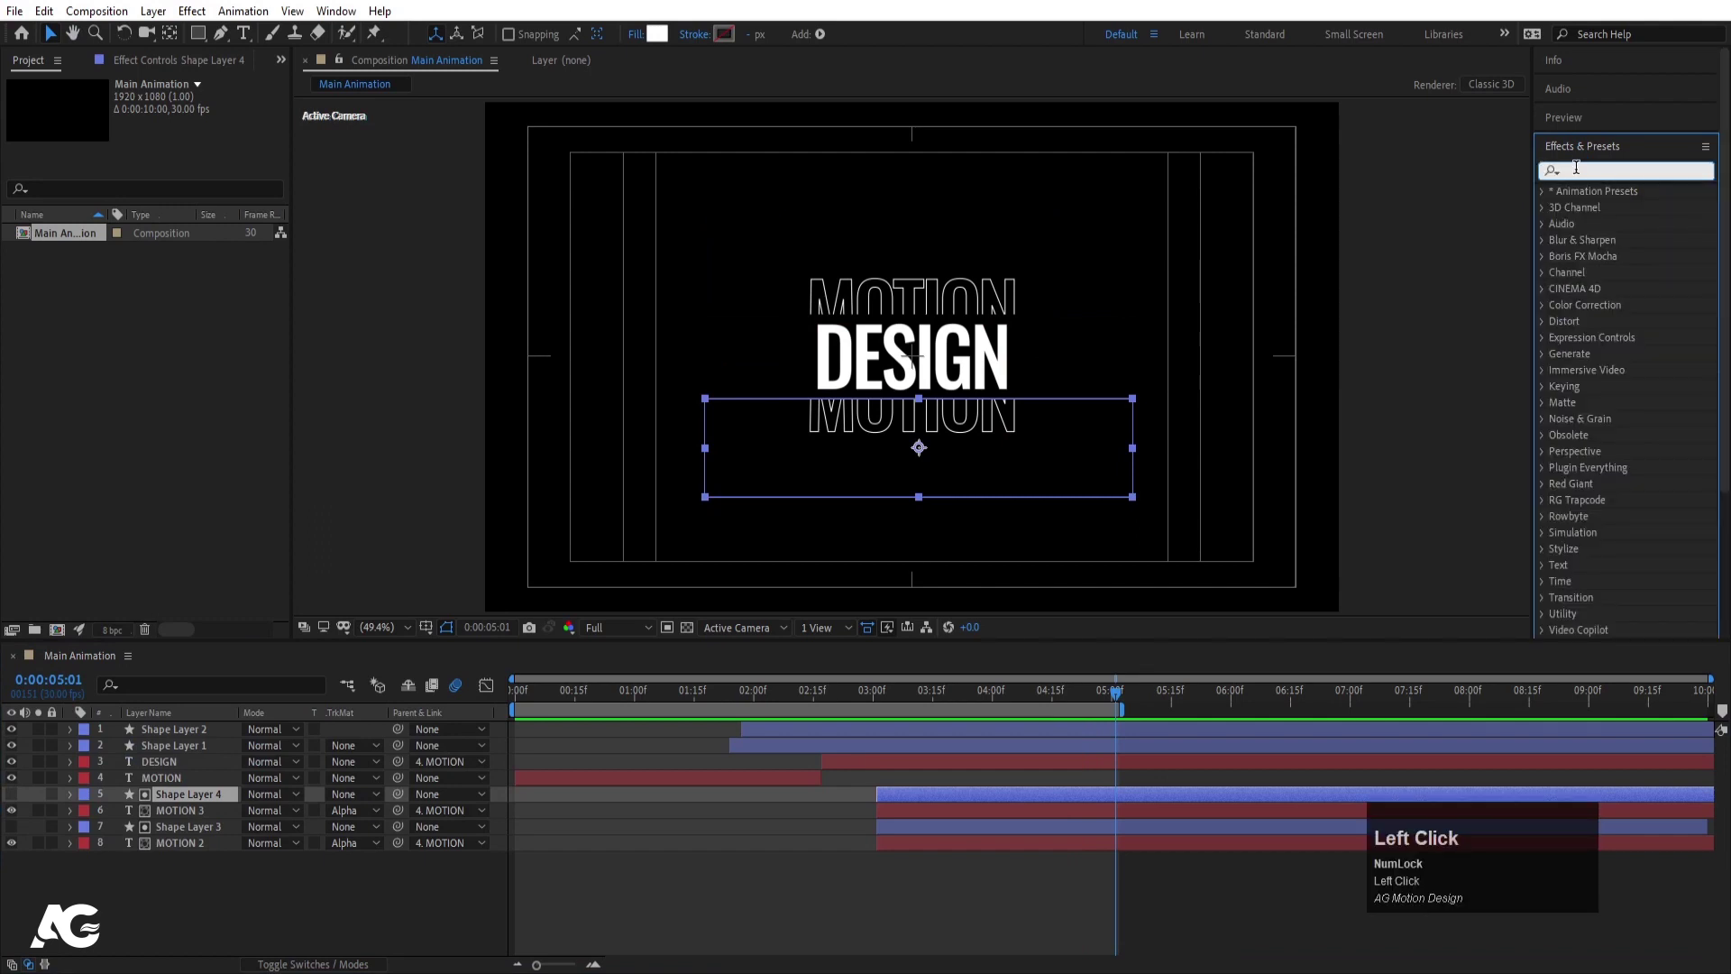
pyautogui.write('blur')
pyautogui.moveTo(1622, 568); pyautogui.dragTo(64, 110)
pyautogui.press('ctrl+c')
pyautogui.click(172, 838)
pyautogui.press('ctrl+v')
# Set the matte shapes' Gaussian Blur blurriness to 18.8 and tidy the layer properties
pyautogui.scroll(3)
pyautogui.scroll(-3)
pyautogui.click(995, 888)
pyautogui.press('u')
pyautogui.press('u')
pyautogui.click(930, 705)
pyautogui.press('u')
pyautogui.press('j')
pyautogui.press('u')
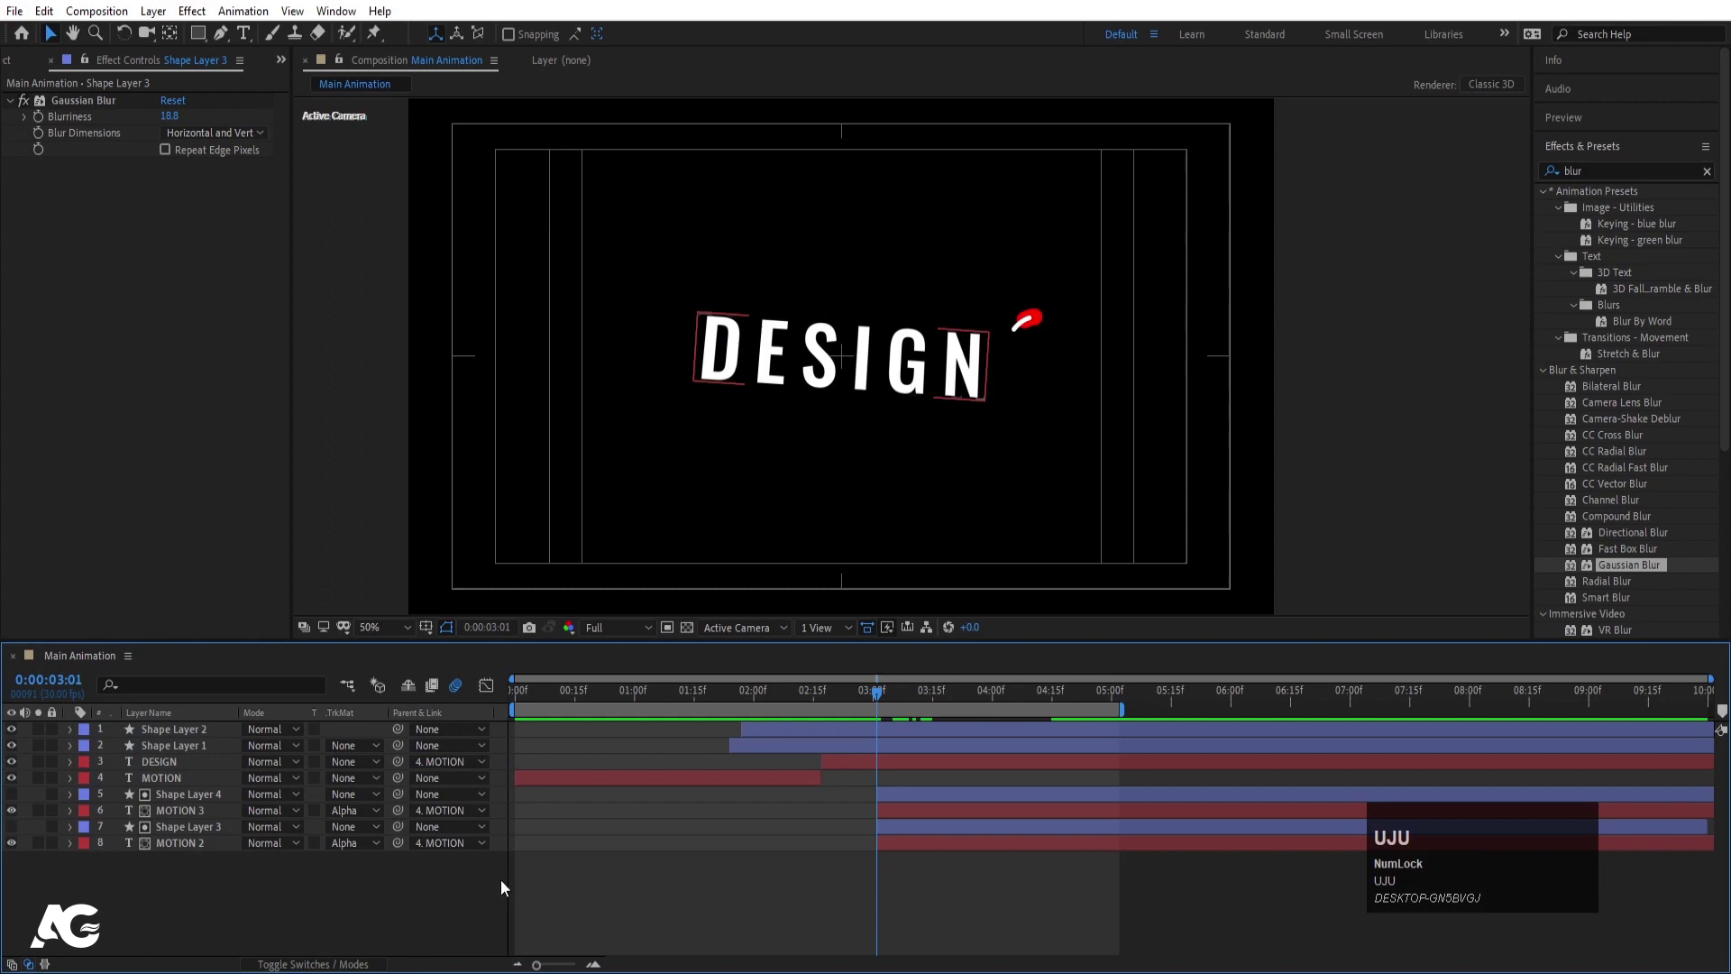
# Play back the finished MOTION/DESIGN title animation and stop the preview
pyautogui.press('space')
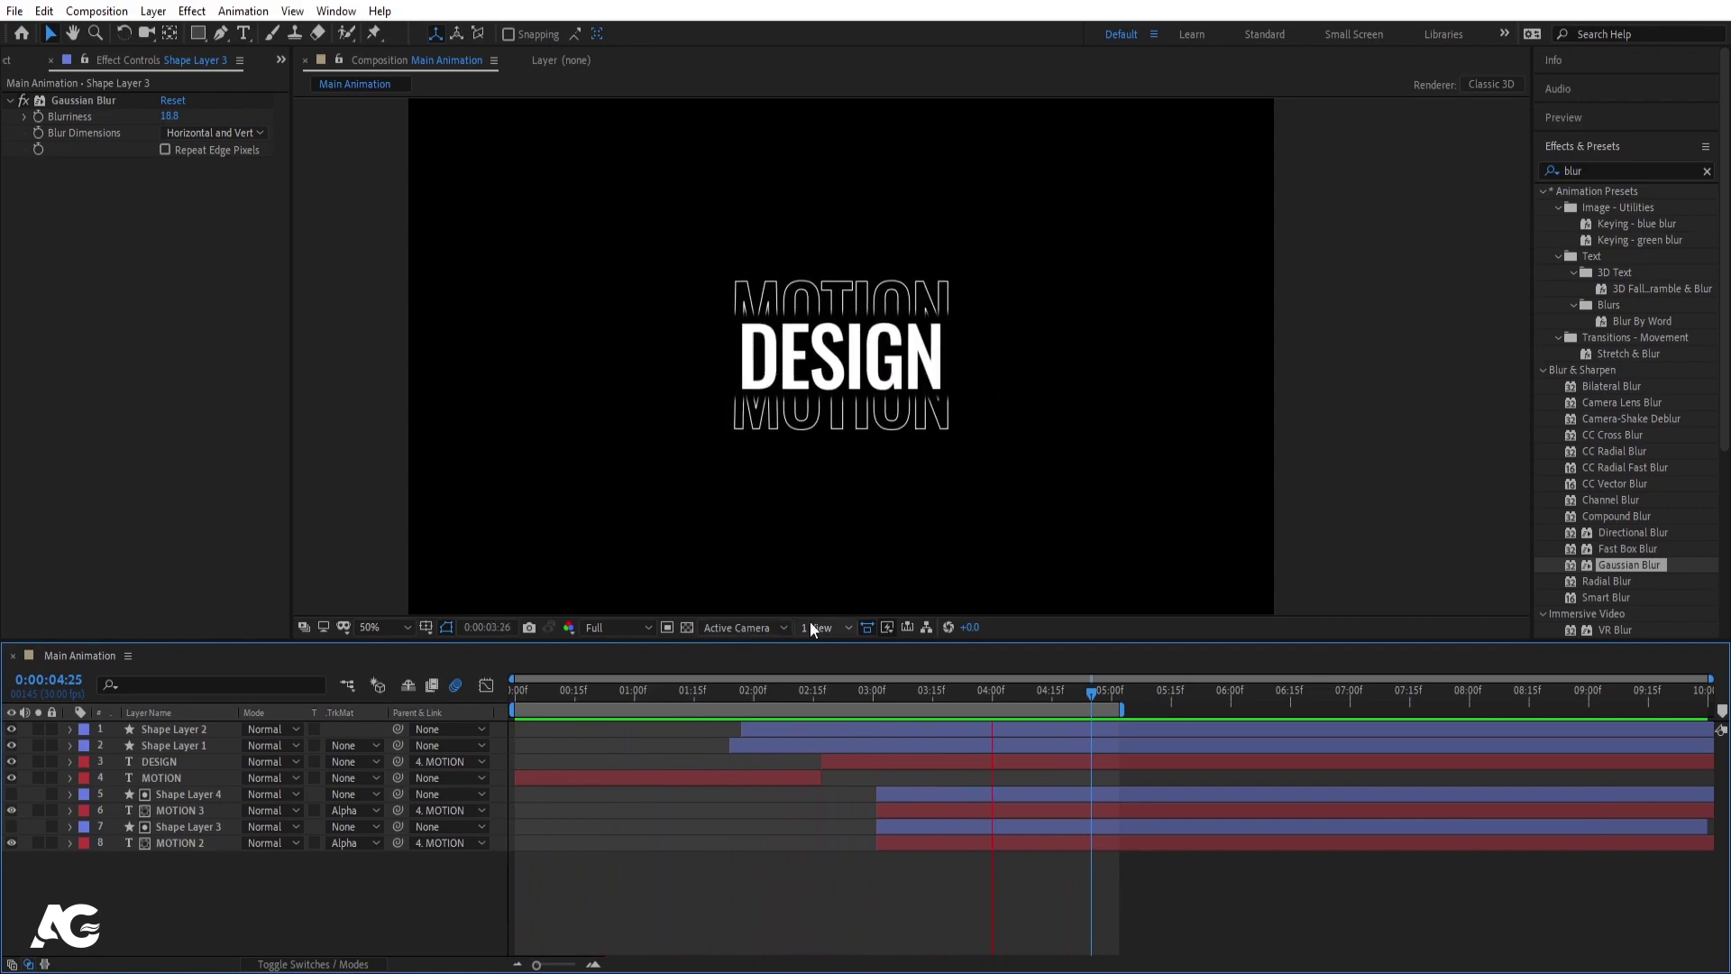
pyautogui.press('space')
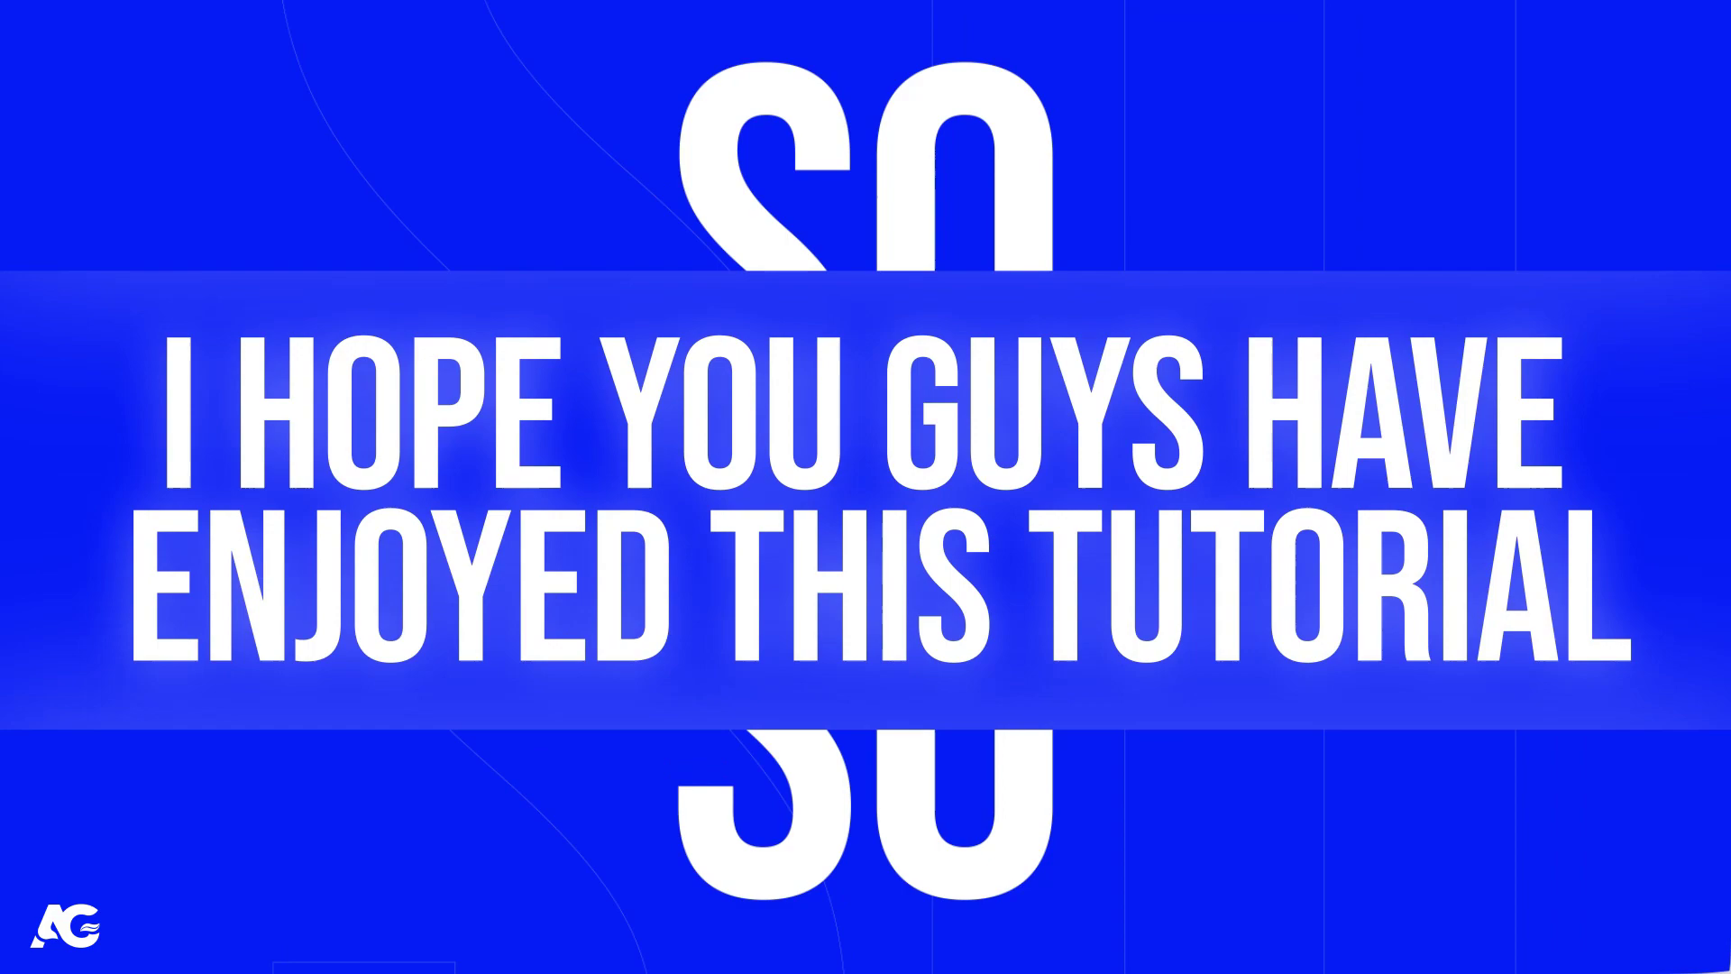